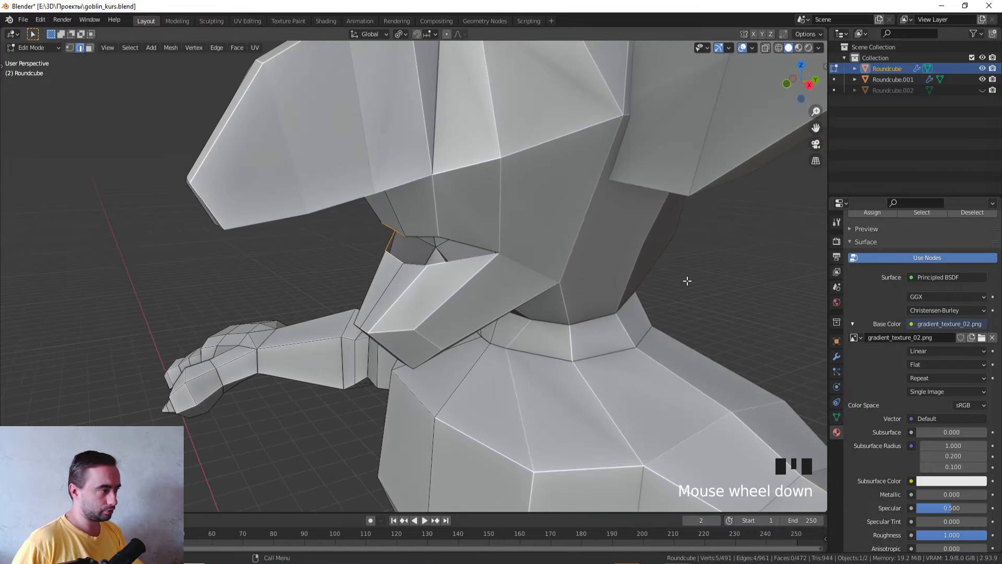
- Pull the mouth-corner vertices so the lower lip tucks under the upper lip, checked from the front
{"action": "key", "text": "e"}
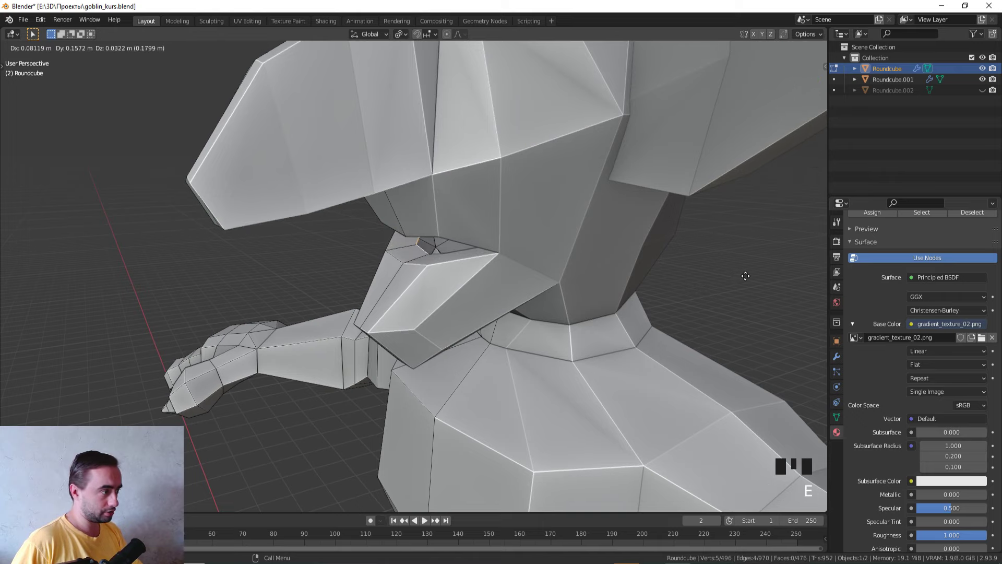
{"action": "left_click_drag", "start_coordinate": [736, 272], "coordinate": [695, 248]}
{"action": "key", "text": "KP_1"}
{"action": "key", "text": "s"}
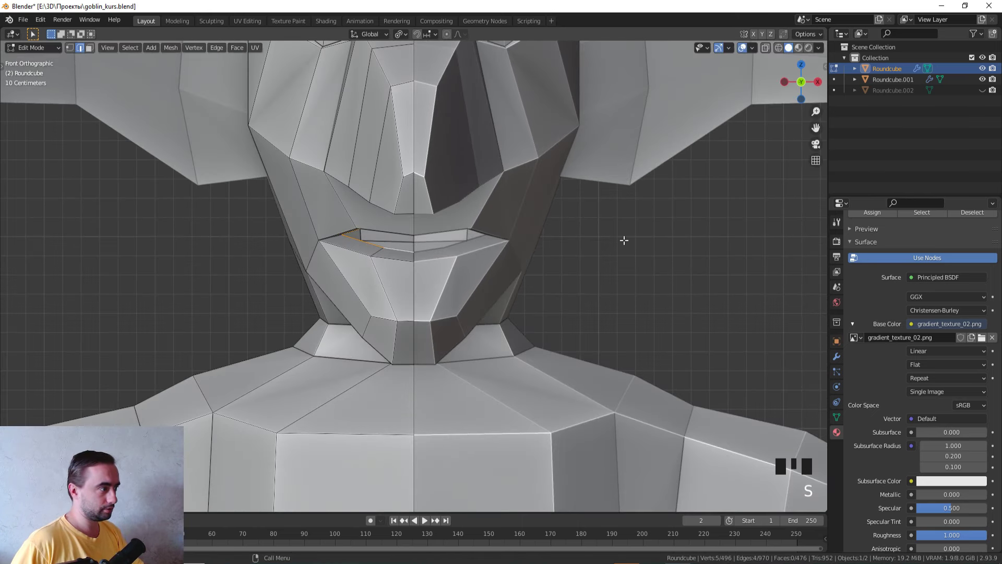
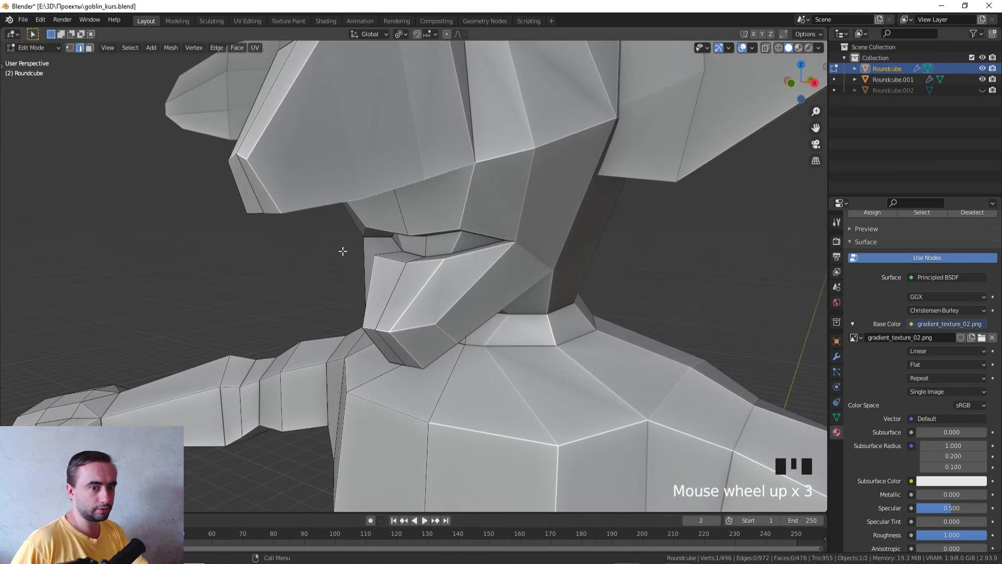
- Inspect the mouth corner in side wireframe view and select its edge for adjustment
{"action": "key", "text": "KP_3"}
{"action": "scroll", "scroll_direction": "up", "scroll_amount": 3}
{"action": "key", "text": "1"}
{"action": "key", "text": "z"}
{"action": "left_click", "coordinate": [358, 241]}
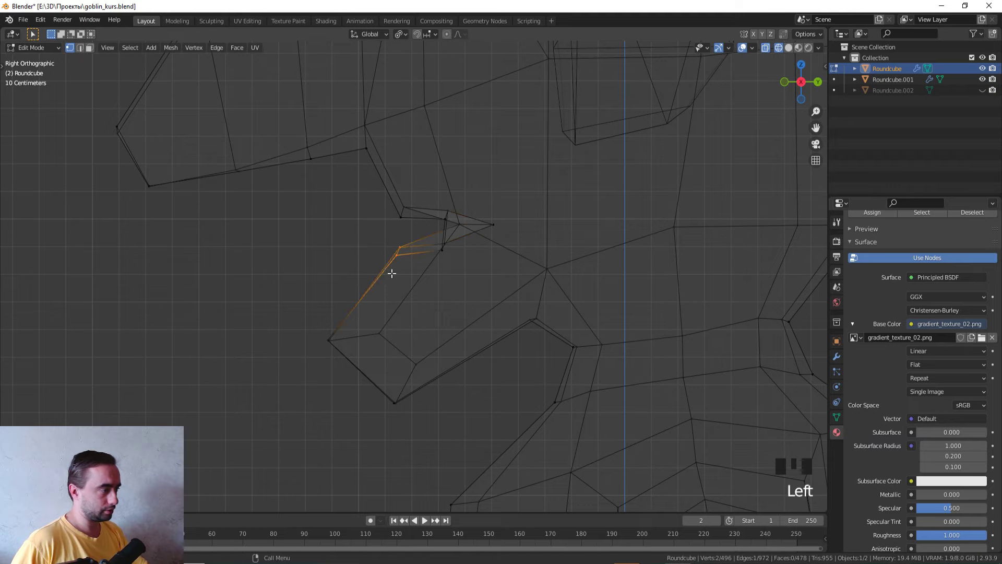
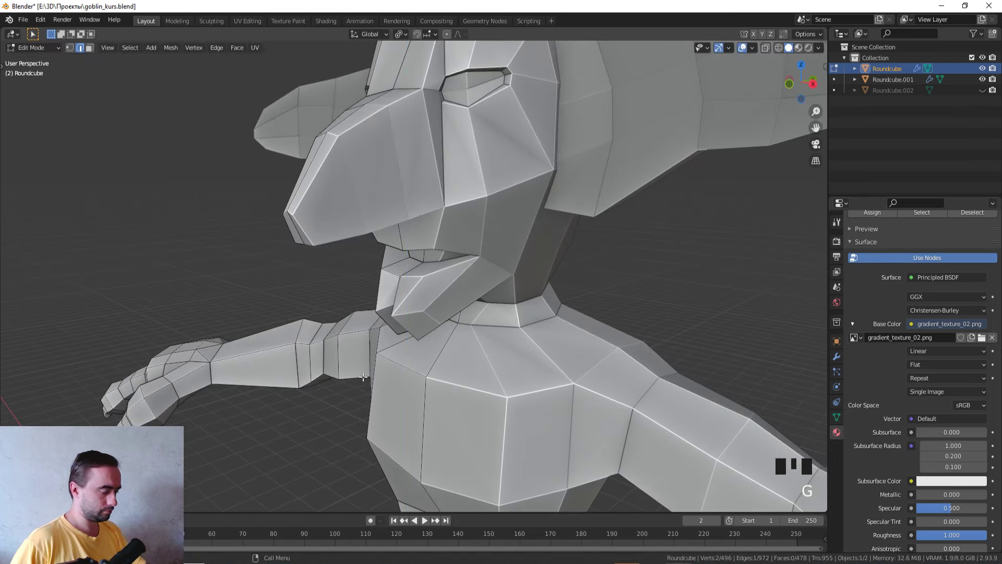
- Move the jaw vertices forward in right-side wireframe view so the lower jaw juts out
{"action": "scroll", "scroll_direction": "up", "scroll_amount": 3}
{"action": "key", "text": "KP_3"}
{"action": "key", "text": "z"}
{"action": "key", "text": "g"}
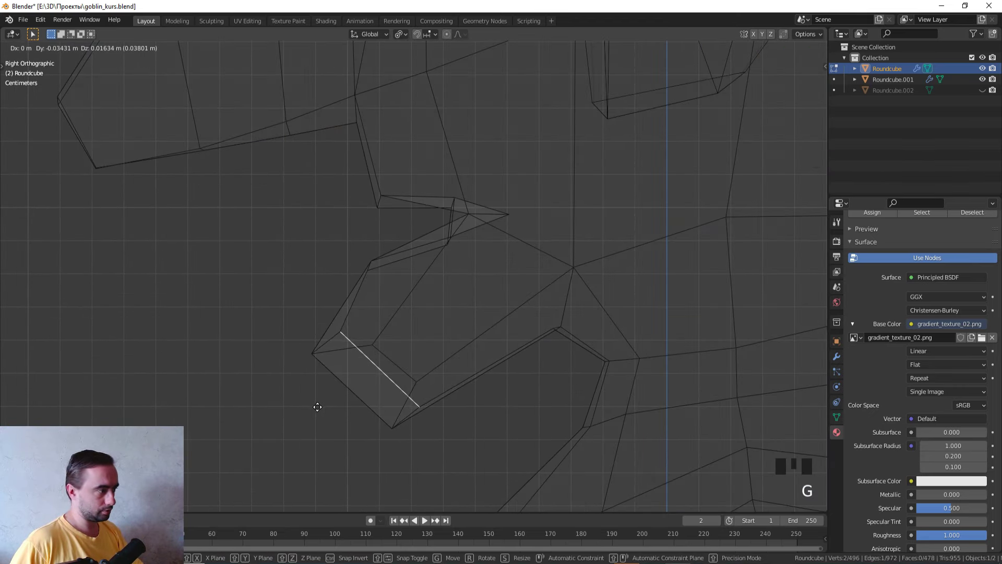
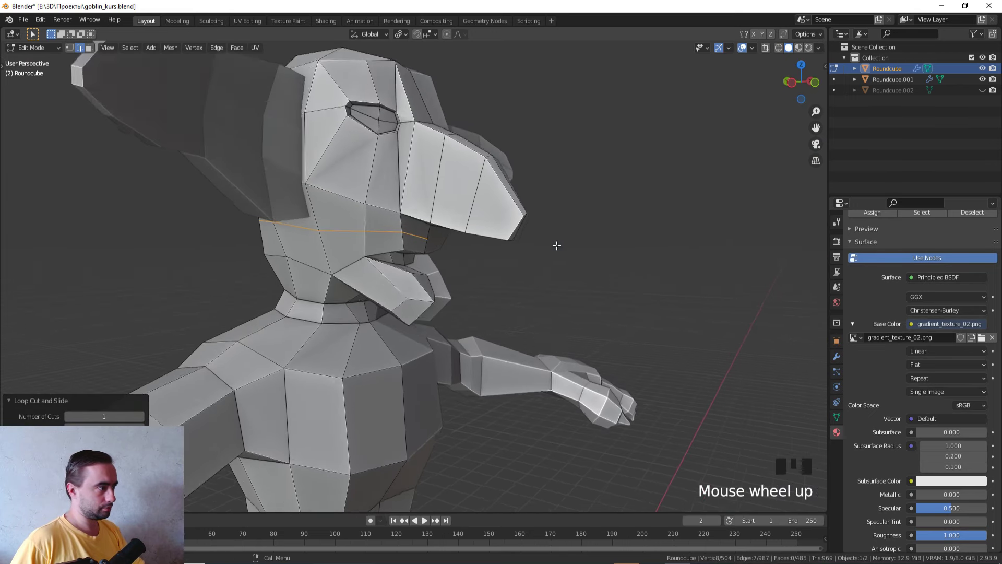
- Slide the new edge loop upward under the snout and adjust its neighbouring vertices
{"action": "key", "text": "s"}
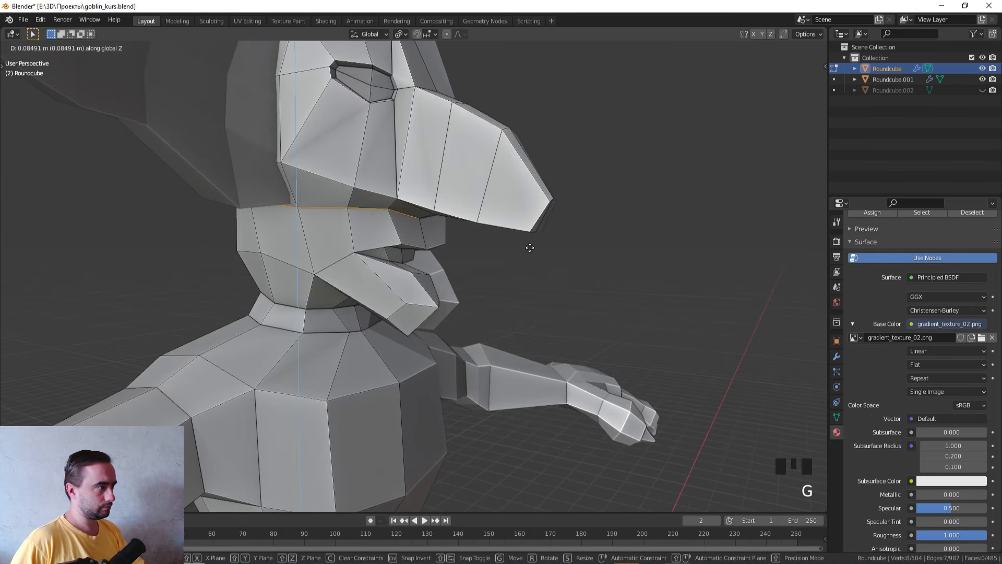
{"action": "left_click_drag", "start_coordinate": [540, 250], "coordinate": [480, 247]}
{"action": "key", "text": "ctrl+z"}
{"action": "middle_click", "coordinate": [416, 241]}
{"action": "key", "text": "ctrl+z"}
{"action": "middle_click", "coordinate": [365, 231]}
{"action": "key", "text": "2"}
{"action": "left_click", "coordinate": [284, 217]}
{"action": "left_click", "coordinate": [404, 224]}
{"action": "key", "text": "s"}
{"action": "scroll", "scroll_direction": "down", "scroll_amount": 3}
{"action": "left_click_drag", "start_coordinate": [508, 248], "coordinate": [474, 238]}
- Position the loop's end vertices on the cheek and merge the stray cheek edge into one vertex
{"action": "scroll", "scroll_direction": "up", "scroll_amount": 3}
{"action": "key", "text": "KP_3"}
{"action": "scroll", "scroll_direction": "up", "scroll_amount": 3}
{"action": "key", "text": "r"}
{"action": "middle_click", "coordinate": [498, 227]}
{"action": "scroll", "scroll_direction": "up", "scroll_amount": 3}
{"action": "key", "text": "1"}
{"action": "middle_click", "coordinate": [379, 214]}
{"action": "scroll", "scroll_direction": "up", "scroll_amount": 3}
{"action": "left_click", "coordinate": [460, 272]}
{"action": "left_click", "coordinate": [489, 280]}
{"action": "key", "text": "g"}
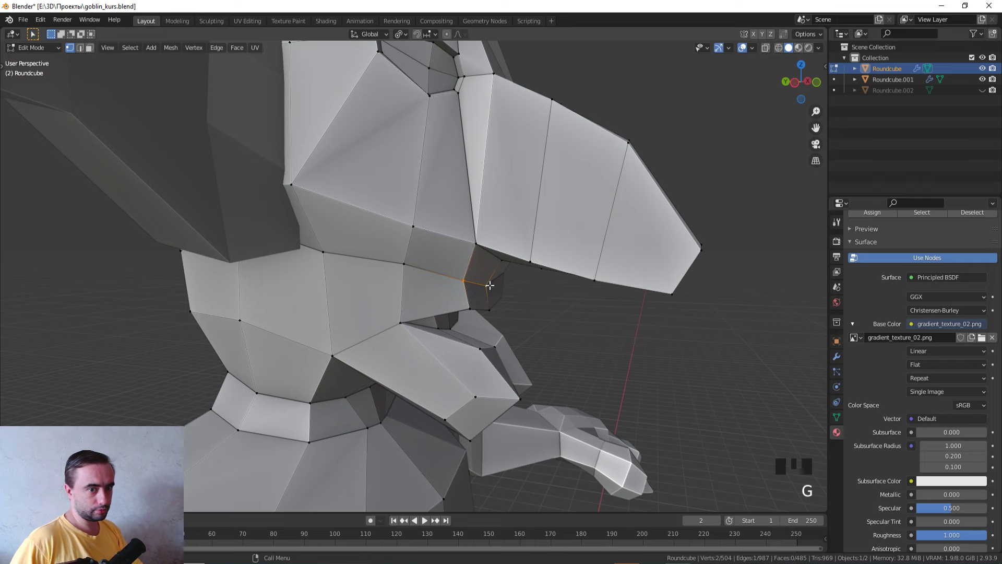
{"action": "left_click", "coordinate": [413, 258]}
{"action": "key", "text": "g"}
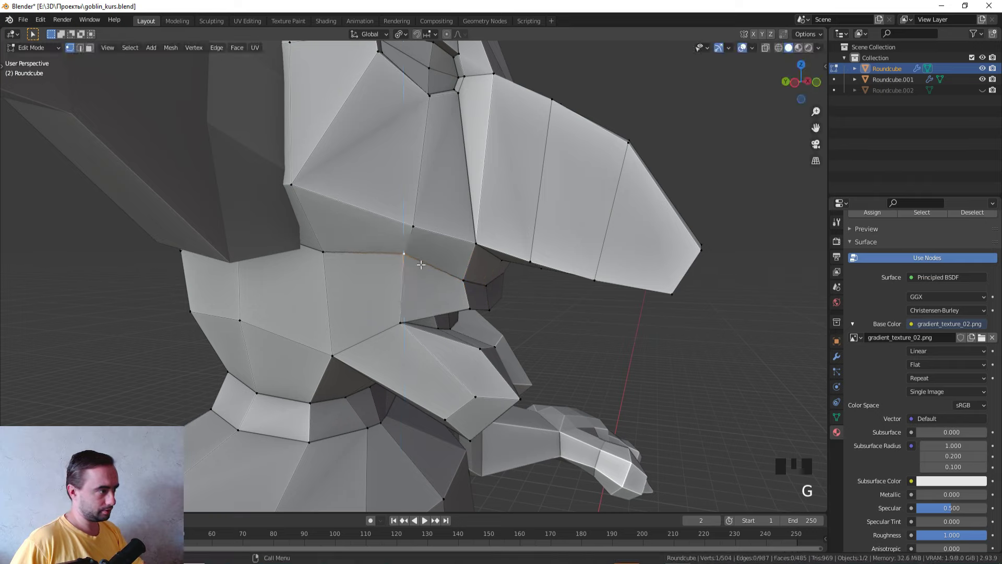
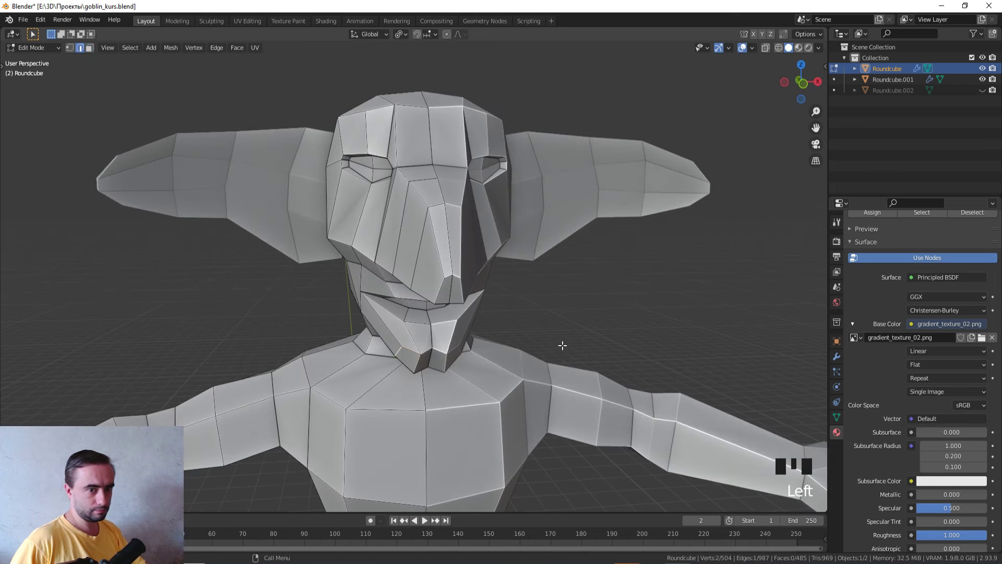
- Nudge the chin vertices sideways and examine the jaw's underside from below
{"action": "scroll", "scroll_direction": "up", "scroll_amount": 3}
{"action": "key", "text": "g"}
{"action": "middle_click", "coordinate": [565, 342]}
{"action": "key", "text": "g"}
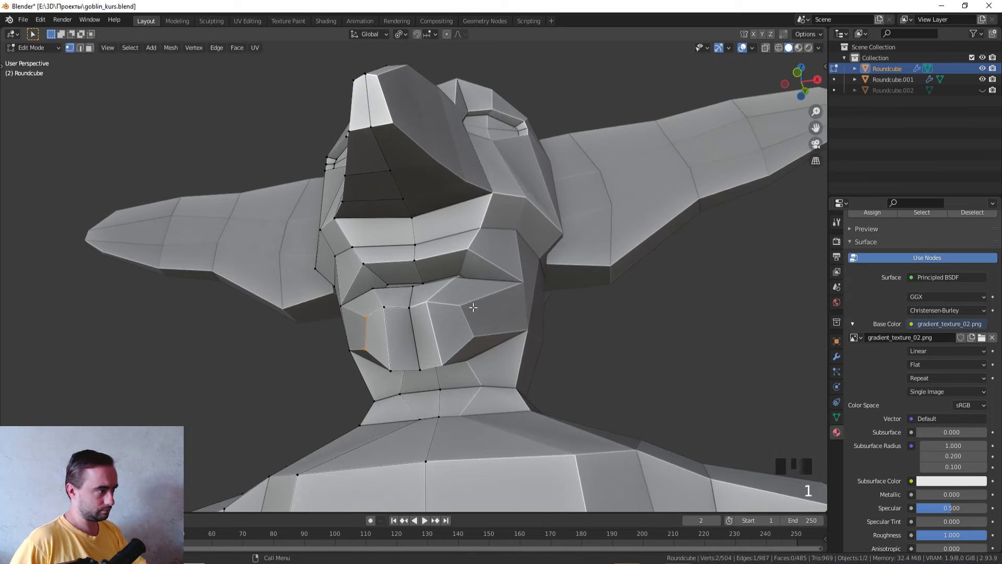
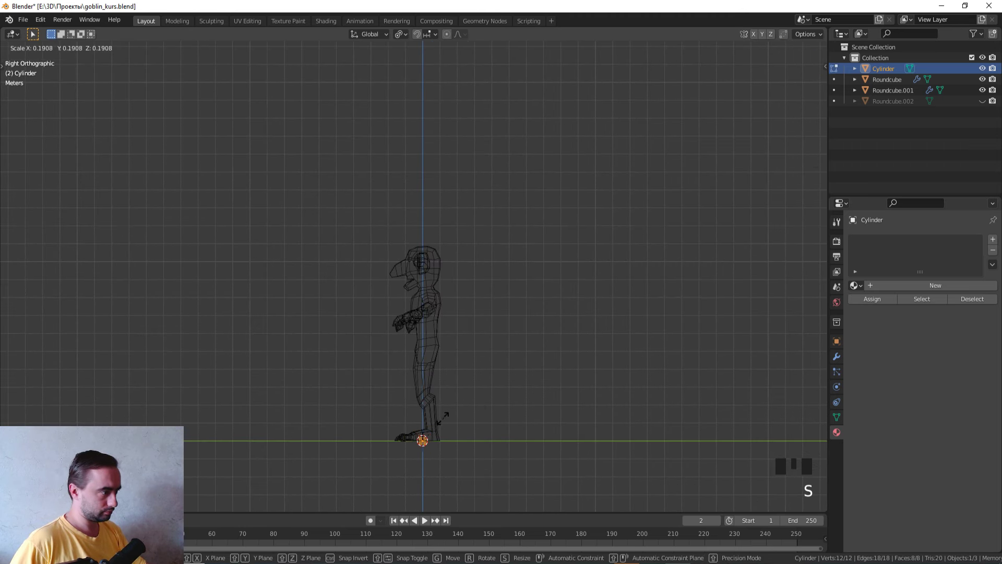
- Scale, rotate and move the new cylinder toward the goblin's mouth in front and side views
{"action": "scroll", "scroll_direction": "up", "scroll_amount": 3}
{"action": "key", "text": "s"}
{"action": "scroll", "scroll_direction": "up", "scroll_amount": 3}
{"action": "key", "text": "r"}
{"action": "key", "text": "KP_1"}
{"action": "key", "text": "z"}
{"action": "key", "text": "g"}
{"action": "scroll", "scroll_direction": "down", "scroll_amount": 3}
{"action": "middle_click", "coordinate": [481, 348]}
{"action": "key", "text": "KP_3"}
{"action": "scroll", "scroll_direction": "up", "scroll_amount": 3}
{"action": "key", "text": "g"}
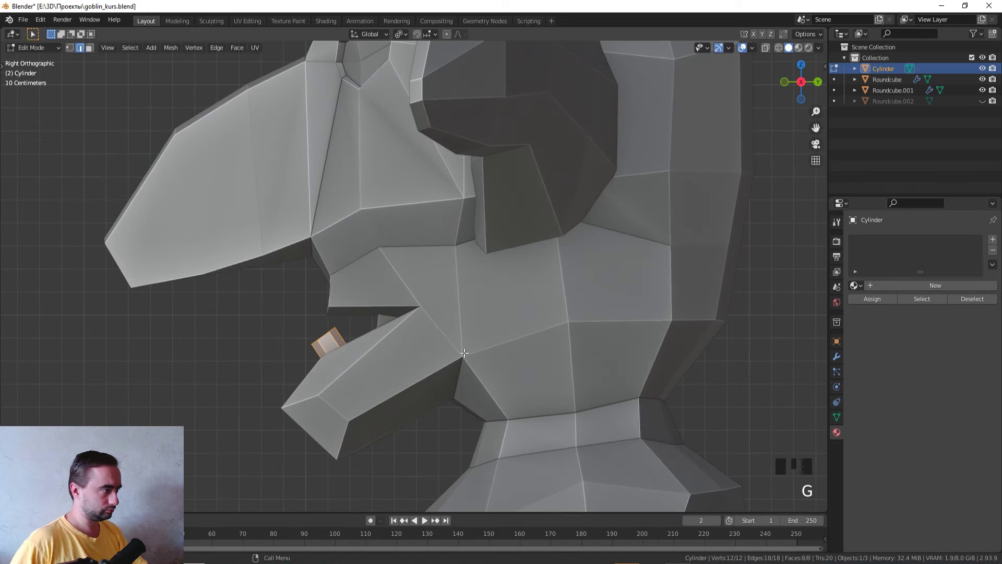
{"action": "scroll", "scroll_direction": "up", "scroll_amount": 3}
{"action": "key", "text": "r"}
{"action": "middle_click", "coordinate": [475, 286]}
{"action": "scroll", "scroll_direction": "up", "scroll_amount": 3}
- Place the cylinder on the lower jaw and merge its top ring at center into a fang point
{"action": "key", "text": "Tab"}
{"action": "left_click", "coordinate": [439, 291]}
{"action": "key", "text": "Tab"}
{"action": "key", "text": "z"}
{"action": "key", "text": "1"}
{"action": "left_click", "coordinate": [349, 284]}
{"action": "key", "text": "z"}
{"action": "key", "text": "z"}
{"action": "left_click", "coordinate": [354, 248]}
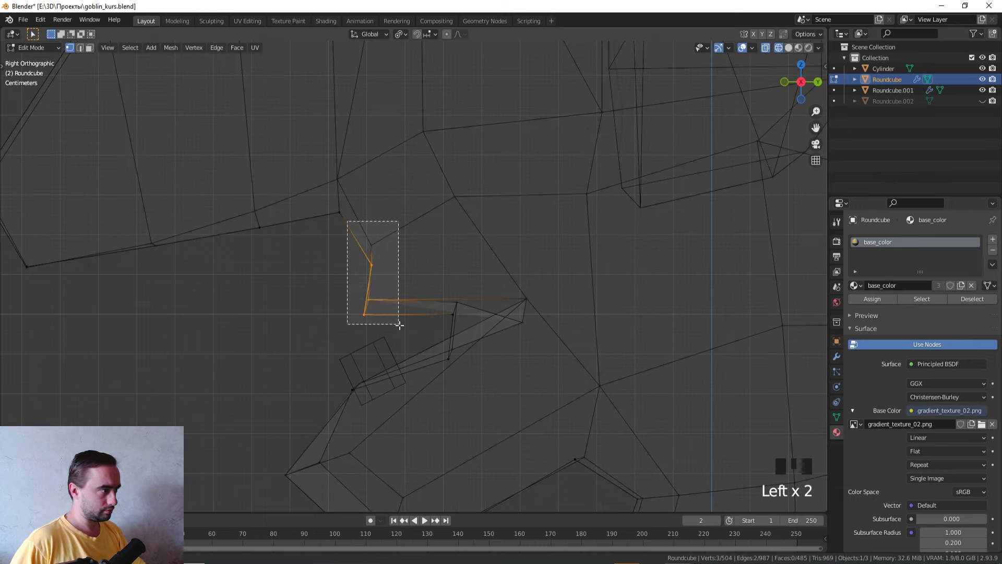
{"action": "key", "text": "z"}
{"action": "key", "text": "g"}
{"action": "key", "text": "Tab"}
{"action": "left_click", "coordinate": [381, 350]}
{"action": "key", "text": "Tab"}
{"action": "key", "text": "z"}
{"action": "left_click", "coordinate": [316, 322]}
{"action": "key", "text": "s"}
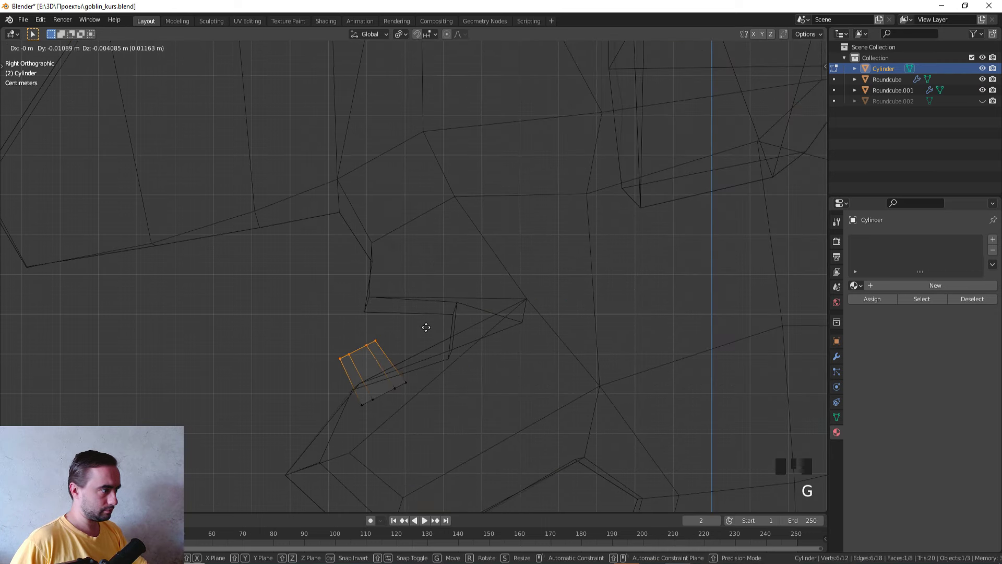
{"action": "left_click_drag", "start_coordinate": [351, 293], "coordinate": [487, 273]}
{"action": "key", "text": "m"}
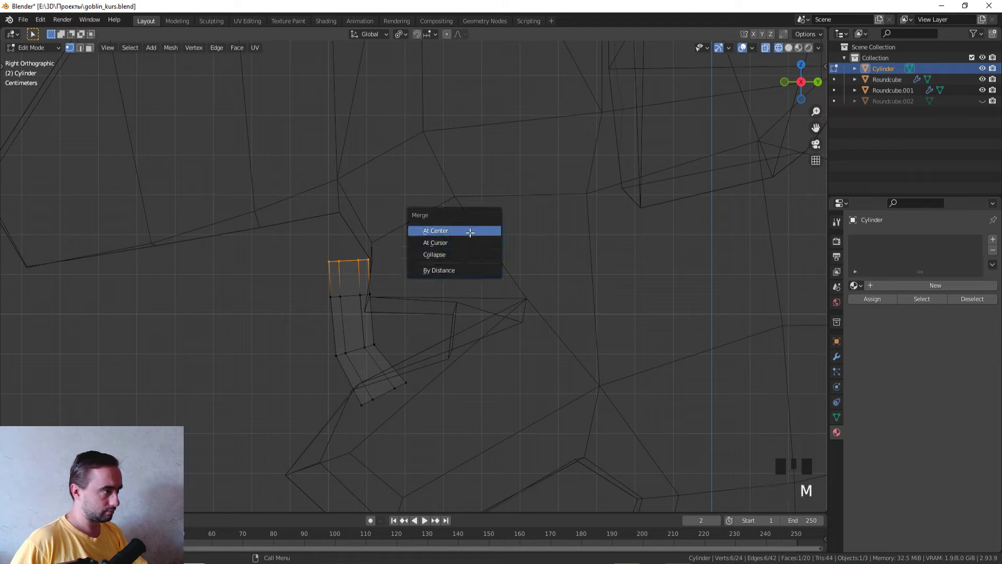
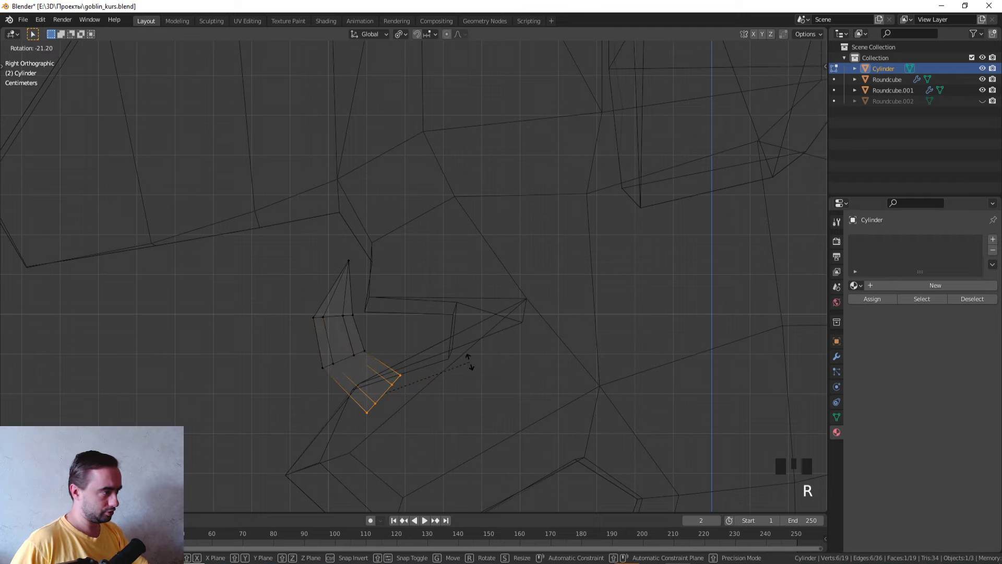
- Tilt and scale the fang's lower rings so it curves up from the jaw
{"action": "key", "text": "z"}
{"action": "scroll", "scroll_direction": "down", "scroll_amount": 3}
{"action": "middle_click", "coordinate": [604, 367]}
{"action": "key", "text": "Tab"}
{"action": "middle_click", "coordinate": [432, 323]}
{"action": "scroll", "scroll_direction": "up", "scroll_amount": 3}
{"action": "key", "text": "KP_3"}
{"action": "scroll", "scroll_direction": "up", "scroll_amount": 3}
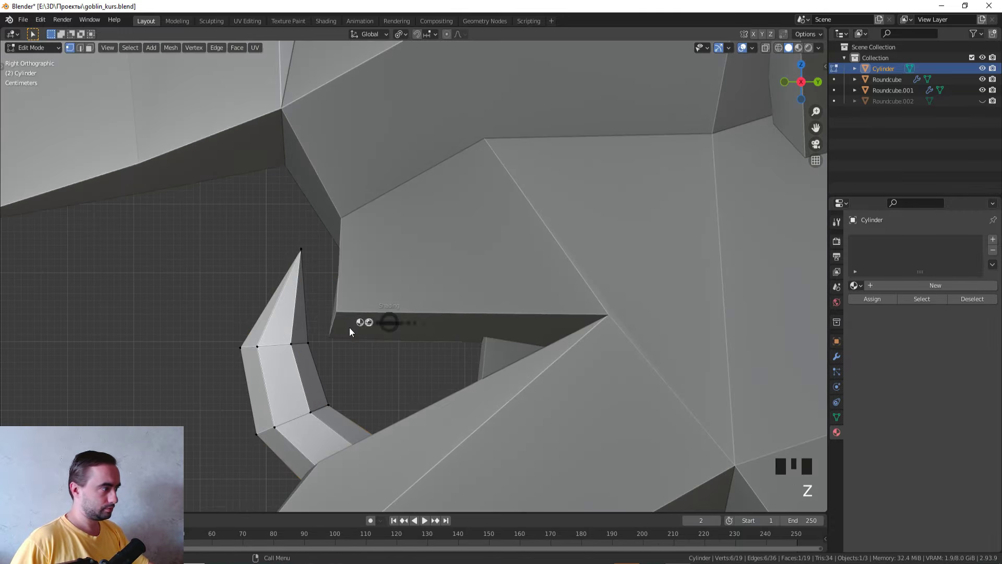
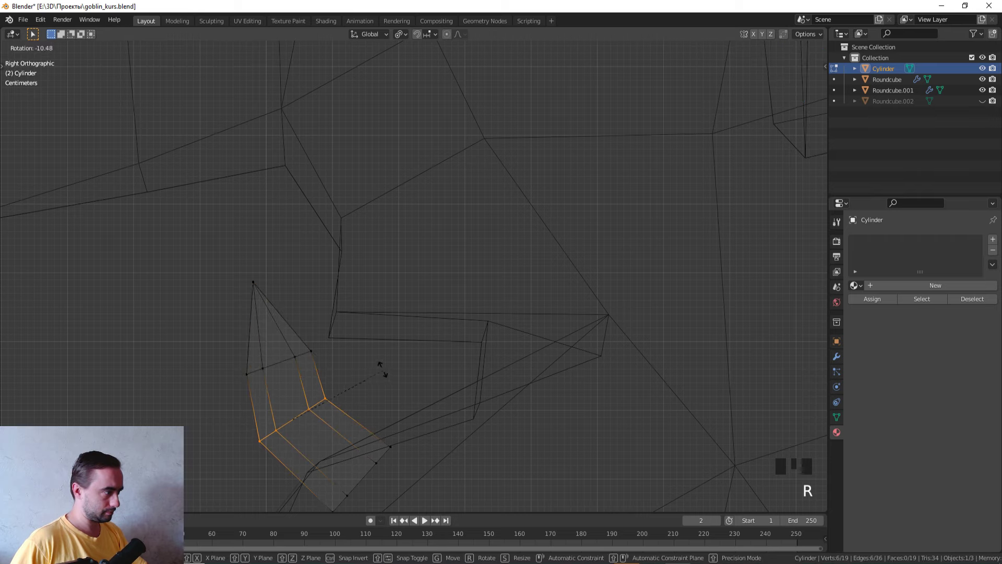
{"action": "key", "text": "g"}
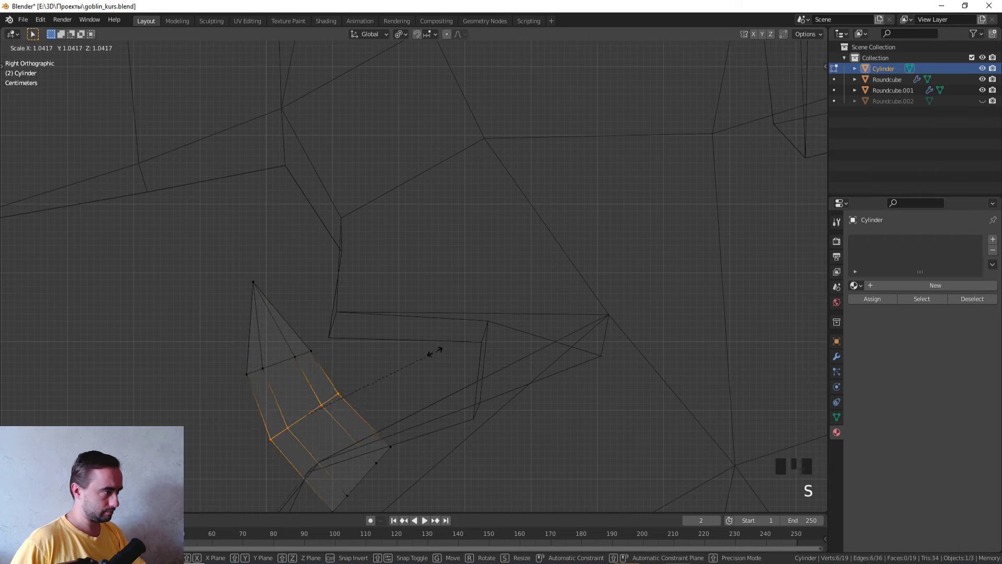
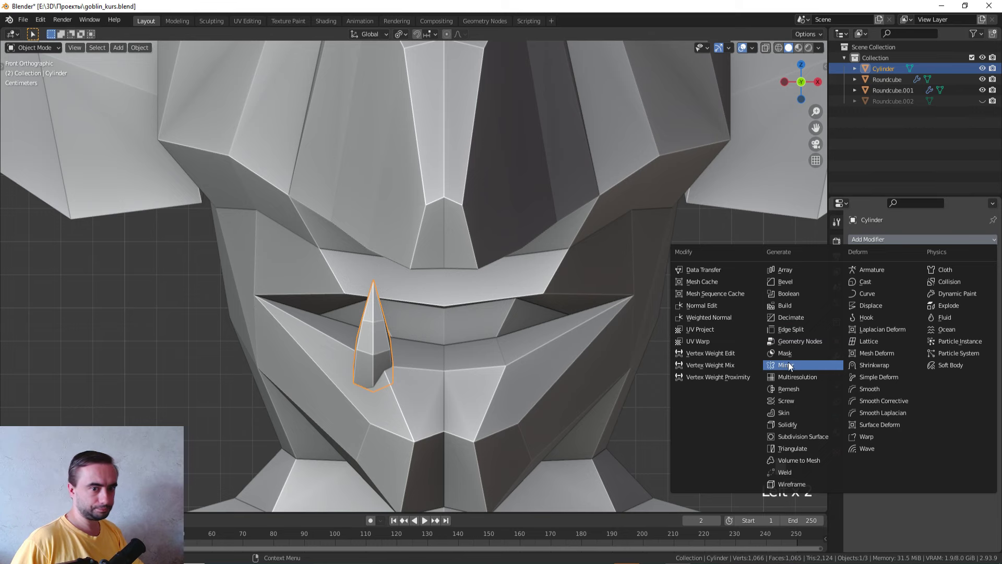
- Add a Mirror modifier to the fang and reposition it so a matching fang sits opposite
{"action": "left_click", "coordinate": [792, 364]}
{"action": "middle_click", "coordinate": [451, 332]}
{"action": "key", "text": "KP_3"}
{"action": "left_click_drag", "start_coordinate": [442, 369], "coordinate": [446, 353]}
{"action": "key", "text": "KP_3"}
{"action": "key", "text": "Tab"}
{"action": "key", "text": "z"}
{"action": "key", "text": "a"}
{"action": "key", "text": "g"}
{"action": "middle_click", "coordinate": [519, 346]}
{"action": "key", "text": "z"}
{"action": "scroll", "scroll_direction": "down", "scroll_amount": 3}
{"action": "middle_click", "coordinate": [583, 327]}
{"action": "key", "text": "r"}
{"action": "middle_click", "coordinate": [570, 344]}
{"action": "key", "text": "g"}
{"action": "middle_click", "coordinate": [551, 335]}
- Enlarge the fang, then select the head's front jaw edge and begin moving it
{"action": "key", "text": "s"}
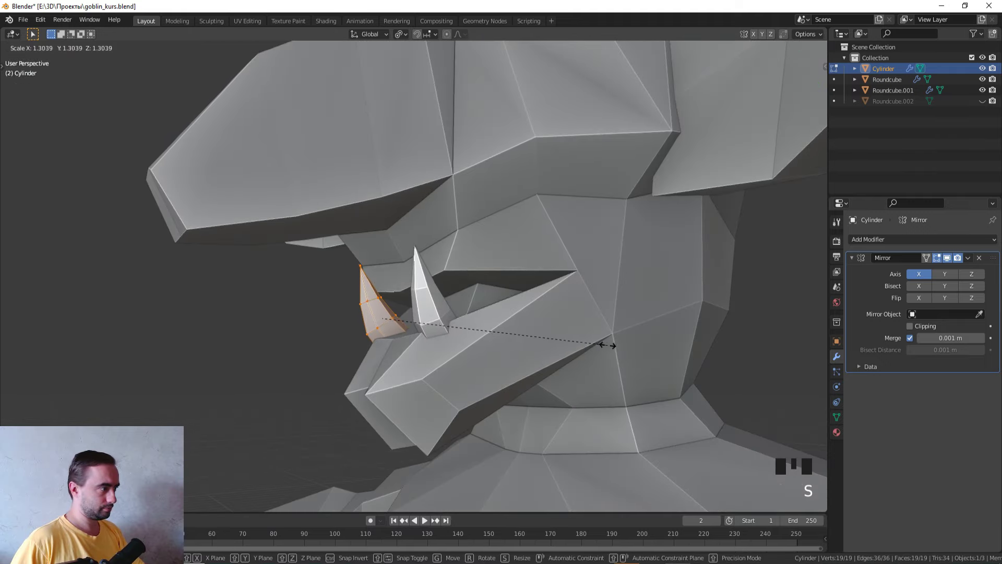
{"action": "left_click_drag", "start_coordinate": [590, 348], "coordinate": [616, 344]}
{"action": "key", "text": "KP_3"}
{"action": "key", "text": "r"}
{"action": "key", "text": "g"}
{"action": "key", "text": "Tab"}
{"action": "left_click", "coordinate": [416, 327]}
{"action": "key", "text": "Tab"}
{"action": "key", "text": "z"}
{"action": "middle_click", "coordinate": [344, 347]}
{"action": "left_click", "coordinate": [304, 283]}
{"action": "key", "text": "z"}
{"action": "key", "text": "g"}
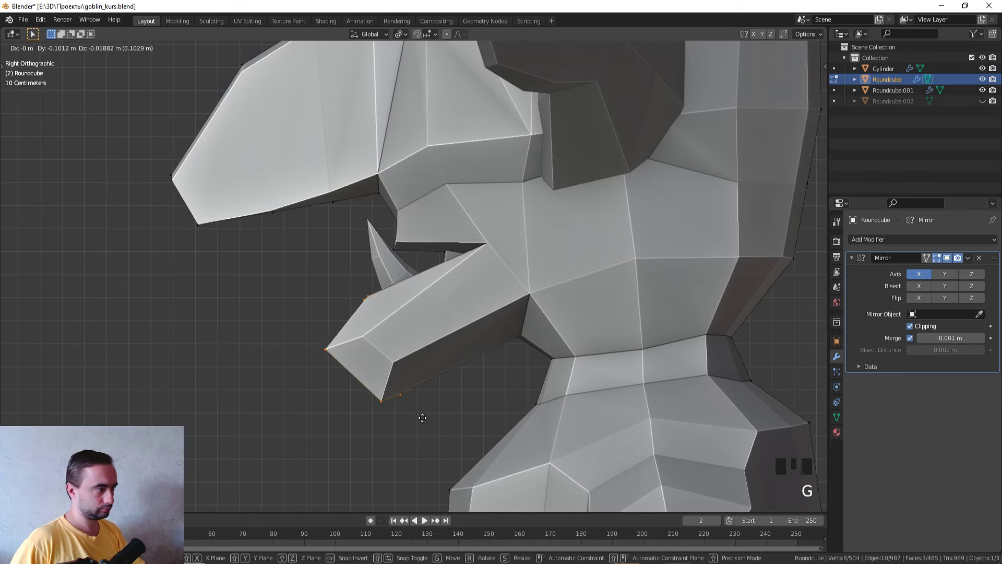
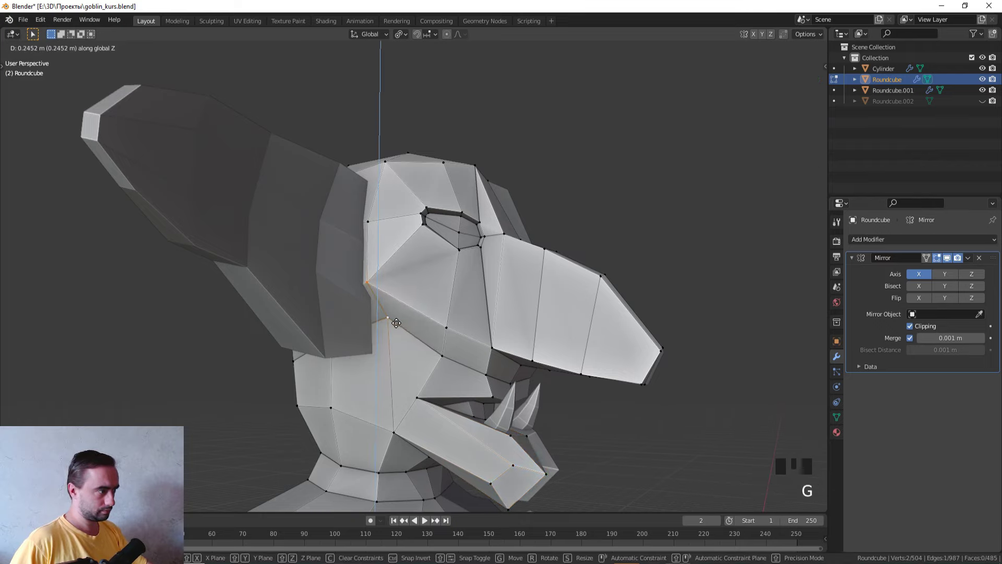
- Raise the back-of-skull vertices along Z, then lift further vertices behind the mouth vertically
{"action": "left_click_drag", "start_coordinate": [402, 322], "coordinate": [373, 329]}
{"action": "key", "text": "z"}
{"action": "middle_click", "coordinate": [328, 321]}
{"action": "left_click", "coordinate": [365, 305]}
{"action": "left_click", "coordinate": [389, 334]}
{"action": "key", "text": "z"}
{"action": "middle_click", "coordinate": [412, 342]}
{"action": "key", "text": "g"}
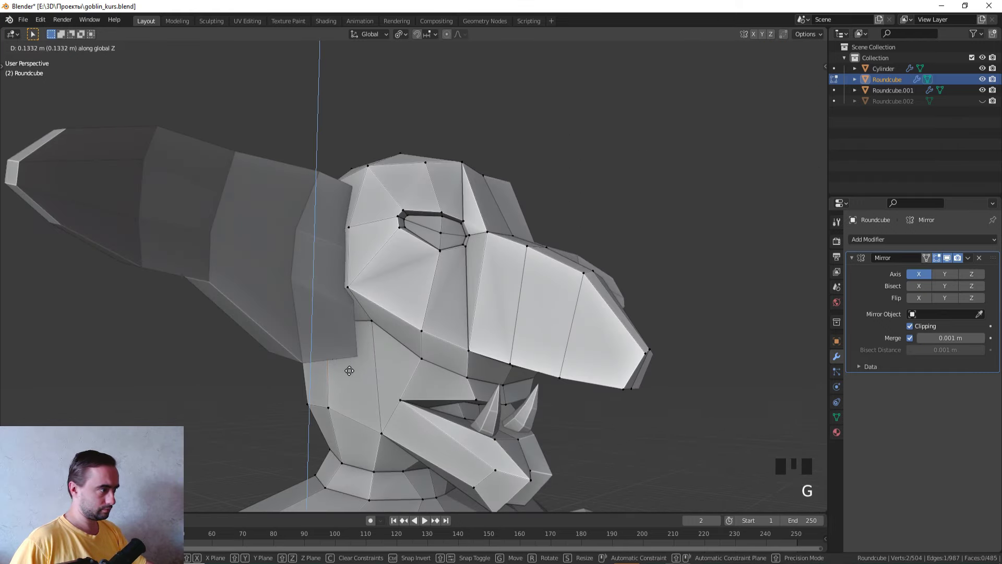
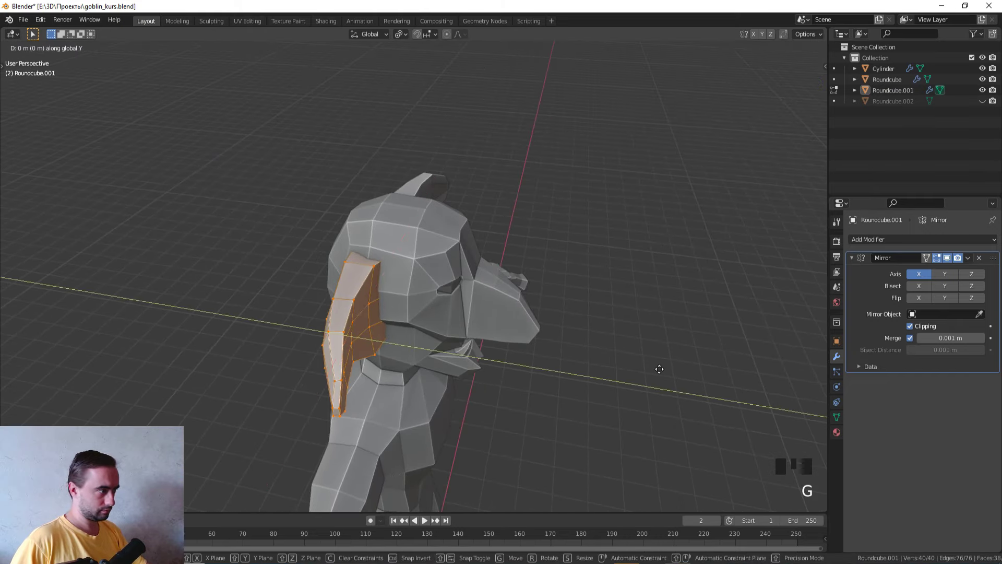
- Rotate and shift the selected eye vertices, then box-select the eye-socket region
{"action": "middle_click", "coordinate": [661, 372]}
{"action": "key", "text": "r"}
{"action": "key", "text": "g"}
{"action": "key", "text": "Tab"}
{"action": "left_click", "coordinate": [696, 401]}
{"action": "scroll", "scroll_direction": "down", "scroll_amount": 3}
{"action": "left_click_drag", "start_coordinate": [682, 393], "coordinate": [483, 328]}
{"action": "scroll", "scroll_direction": "down", "scroll_amount": 3}
{"action": "left_click_drag", "start_coordinate": [492, 324], "coordinate": [555, 320]}
{"action": "scroll", "scroll_direction": "up", "scroll_amount": 3}
{"action": "scroll", "scroll_direction": "up", "scroll_amount": 3}
- From front view, pick the eye-corner vertices in wireframe and move them inward
{"action": "key", "text": "KP_1"}
{"action": "scroll", "scroll_direction": "up", "scroll_amount": 3}
{"action": "left_click", "coordinate": [468, 240]}
{"action": "scroll", "scroll_direction": "up", "scroll_amount": 3}
{"action": "key", "text": "Tab"}
{"action": "key", "text": "z"}
{"action": "key", "text": "z"}
{"action": "left_click", "coordinate": [367, 172]}
{"action": "left_click", "coordinate": [316, 163]}
{"action": "key", "text": "z"}
{"action": "key", "text": "g"}
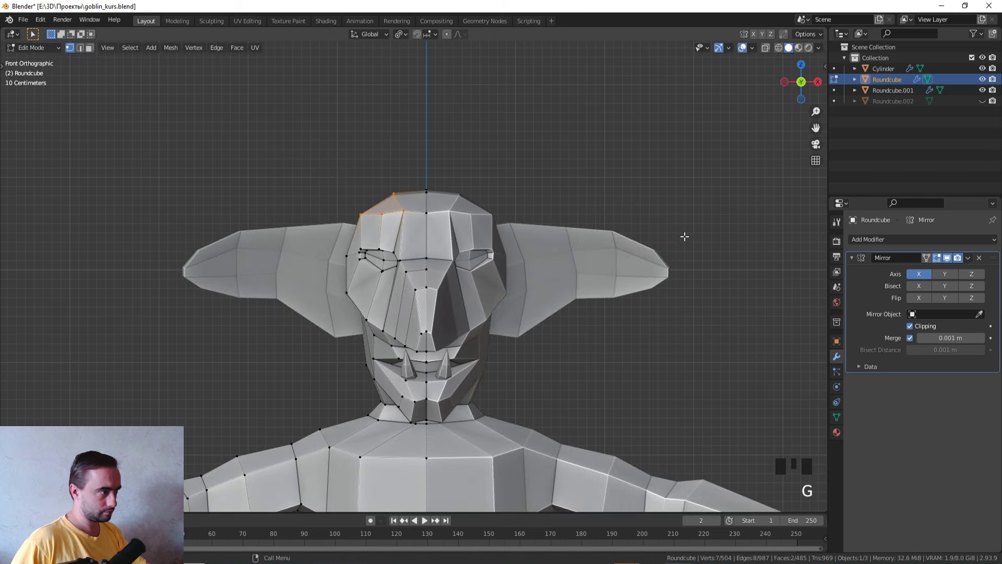
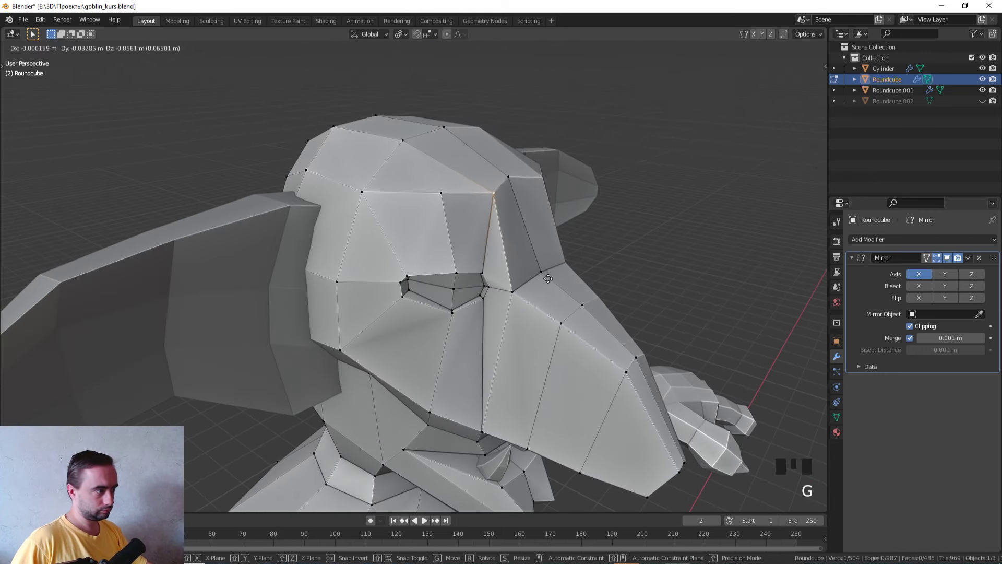
- Raise a brow vertex vertically to deepen the recess under the goblin's brow
{"action": "left_click", "coordinate": [513, 185]}
{"action": "middle_click", "coordinate": [537, 200]}
{"action": "key", "text": "g"}
{"action": "middle_click", "coordinate": [592, 256]}
{"action": "key", "text": "g"}
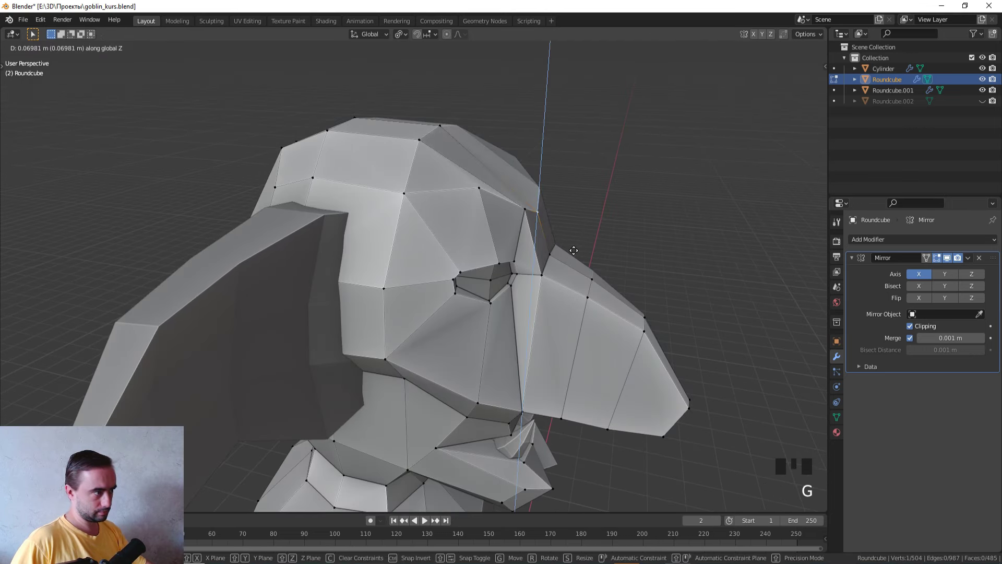
{"action": "middle_click", "coordinate": [590, 250]}
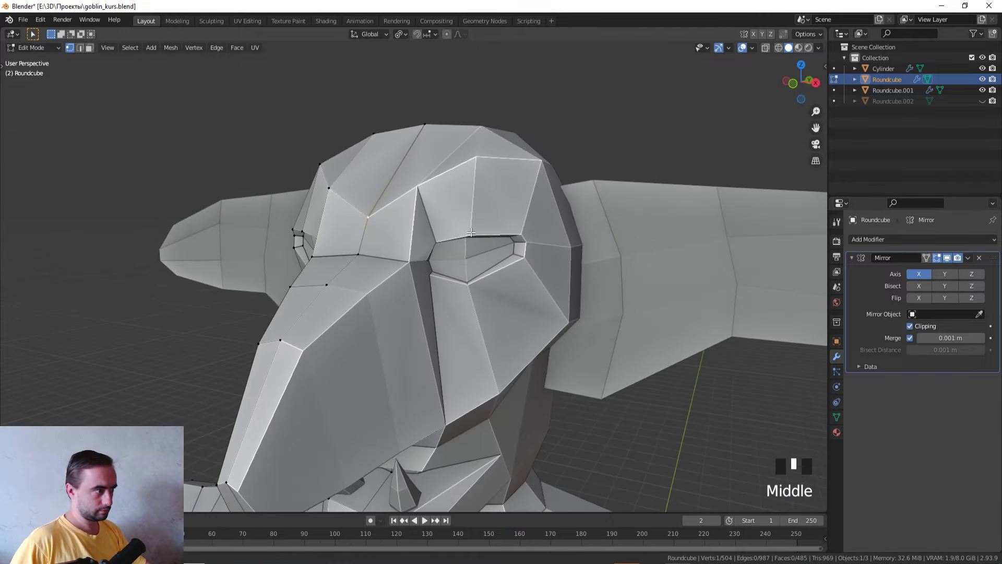
- Check the head in solid shading and leave Edit Mode to view the whole goblin
{"action": "key", "text": "Tab"}
{"action": "scroll", "scroll_direction": "down", "scroll_amount": 3}
{"action": "middle_click", "coordinate": [443, 240]}
{"action": "key", "text": "z"}
{"action": "scroll", "scroll_direction": "up", "scroll_amount": 3}
{"action": "key", "text": "z"}
{"action": "middle_click", "coordinate": [494, 300]}
{"action": "scroll", "scroll_direction": "up", "scroll_amount": 3}
{"action": "key", "text": "Tab"}
{"action": "middle_click", "coordinate": [496, 296]}
{"action": "scroll", "scroll_direction": "up", "scroll_amount": 3}
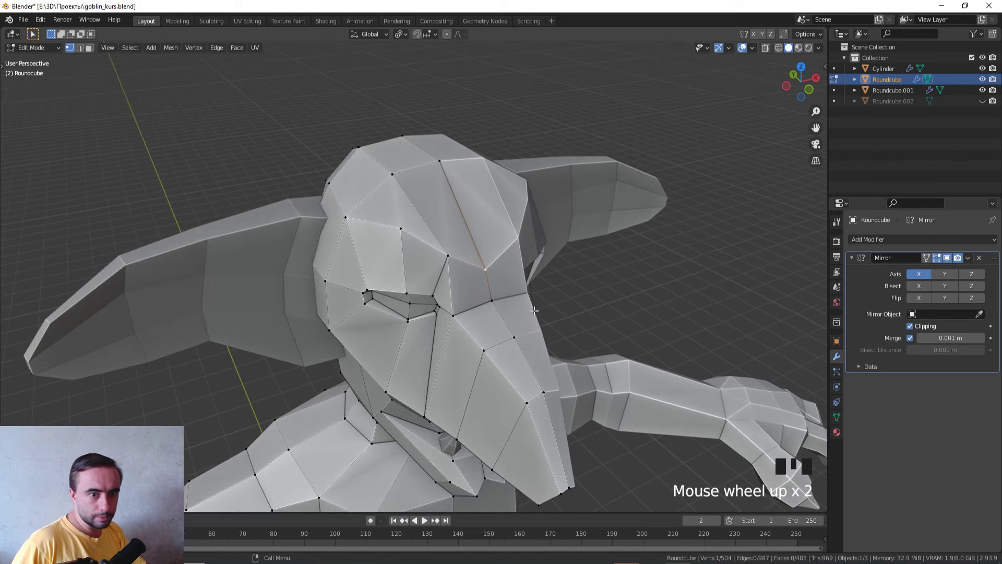
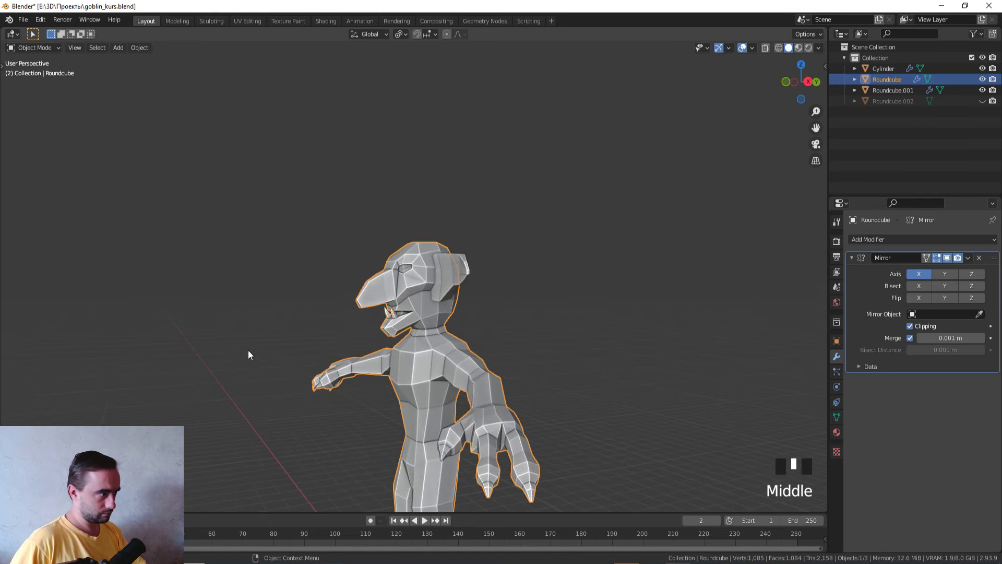
- In front view, select the whole ear mesh and move it along Z into place
{"action": "scroll", "scroll_direction": "up", "scroll_amount": 3}
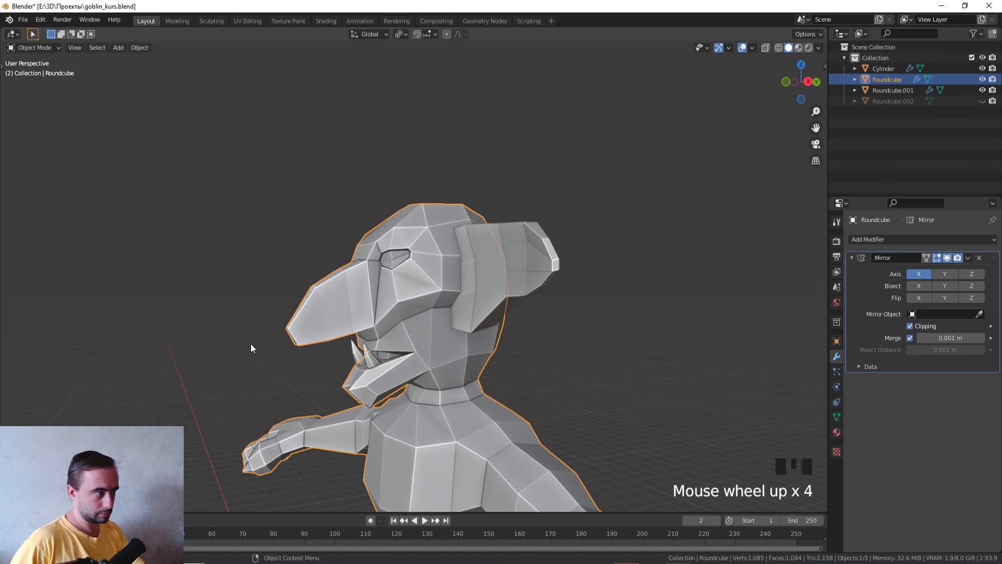
{"action": "scroll", "scroll_direction": "up", "scroll_amount": 3}
{"action": "middle_click", "coordinate": [285, 338]}
{"action": "left_click", "coordinate": [519, 291]}
{"action": "middle_click", "coordinate": [520, 291]}
{"action": "key", "text": "KP_1"}
{"action": "key", "text": "Tab"}
{"action": "key", "text": "a"}
{"action": "key", "text": "g"}
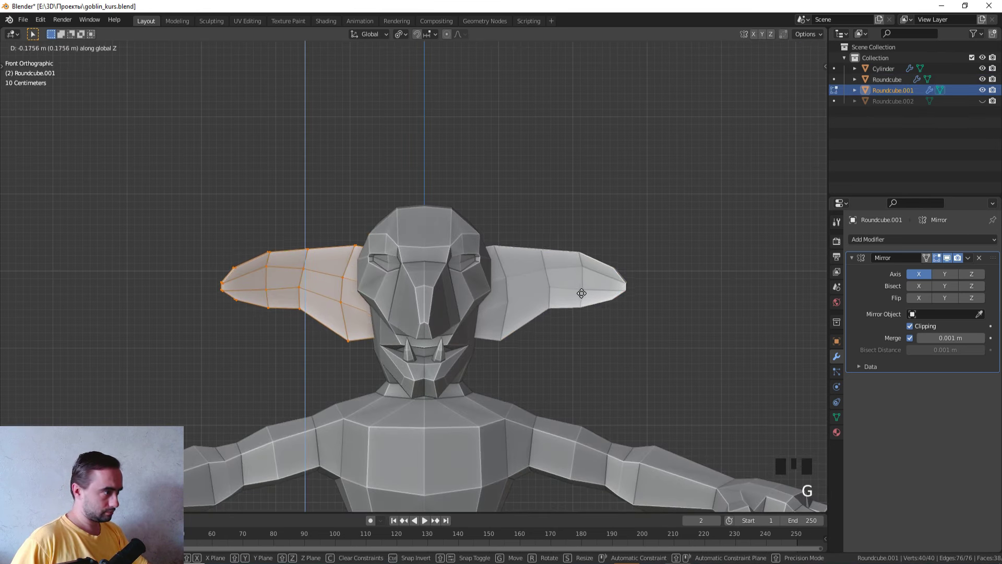
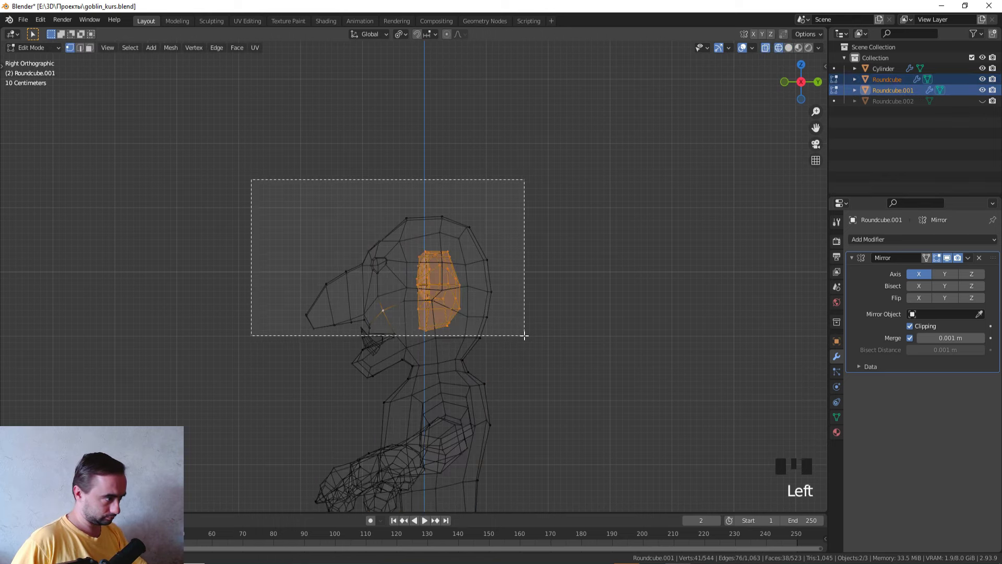
- Box-select the eye-region vertices and move them, checking the result in wireframe
{"action": "middle_click", "coordinate": [527, 323]}
{"action": "scroll", "scroll_direction": "up", "scroll_amount": 3}
{"action": "left_click", "coordinate": [312, 245]}
{"action": "left_click_drag", "start_coordinate": [436, 246], "coordinate": [673, 275]}
{"action": "key", "text": "g"}
{"action": "key", "text": "Tab"}
{"action": "key", "text": "z"}
{"action": "scroll", "scroll_direction": "down", "scroll_amount": 3}
{"action": "left_click_drag", "start_coordinate": [612, 307], "coordinate": [650, 304]}
- Nudge the ear and eye vertices with further small moves, toggling Edit Mode to compare
{"action": "key", "text": "Tab"}
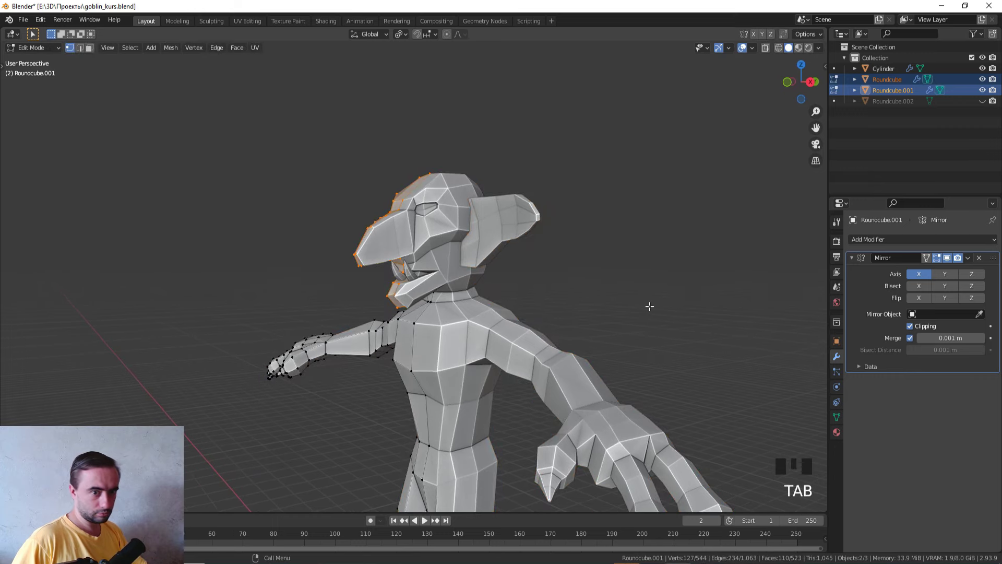
{"action": "key", "text": "g"}
{"action": "key", "text": "g"}
{"action": "scroll", "scroll_direction": "up", "scroll_amount": 3}
{"action": "middle_click", "coordinate": [640, 278]}
{"action": "key", "text": "Tab"}
{"action": "middle_click", "coordinate": [595, 265]}
{"action": "scroll", "scroll_direction": "up", "scroll_amount": 3}
{"action": "left_click", "coordinate": [414, 279]}
{"action": "key", "text": "Tab"}
{"action": "middle_click", "coordinate": [457, 278]}
{"action": "scroll", "scroll_direction": "up", "scroll_amount": 3}
- In right view, rotate and move the eye region and box-select its remaining vertices
{"action": "key", "text": "KP_3"}
{"action": "scroll", "scroll_direction": "up", "scroll_amount": 3}
{"action": "key", "text": "z"}
{"action": "key", "text": "r"}
{"action": "key", "text": "g"}
{"action": "key", "text": "z"}
{"action": "left_click_drag", "start_coordinate": [614, 262], "coordinate": [617, 242]}
{"action": "scroll", "scroll_direction": "down", "scroll_amount": 3}
{"action": "key", "text": "Tab"}
{"action": "scroll", "scroll_direction": "down", "scroll_amount": 3}
{"action": "scroll", "scroll_direction": "up", "scroll_amount": 3}
- Show the goblin in textured green skin colours and select lip faces in face mode
{"action": "middle_click", "coordinate": [556, 254]}
{"action": "left_click", "coordinate": [620, 279]}
{"action": "scroll", "scroll_direction": "down", "scroll_amount": 3}
{"action": "middle_click", "coordinate": [607, 274]}
{"action": "key", "text": "z"}
{"action": "middle_click", "coordinate": [505, 366]}
{"action": "scroll", "scroll_direction": "down", "scroll_amount": 3}
{"action": "scroll", "scroll_direction": "up", "scroll_amount": 3}
{"action": "left_click", "coordinate": [463, 261]}
{"action": "key", "text": "Tab"}
{"action": "key", "text": "3"}
{"action": "left_click", "coordinate": [449, 264]}
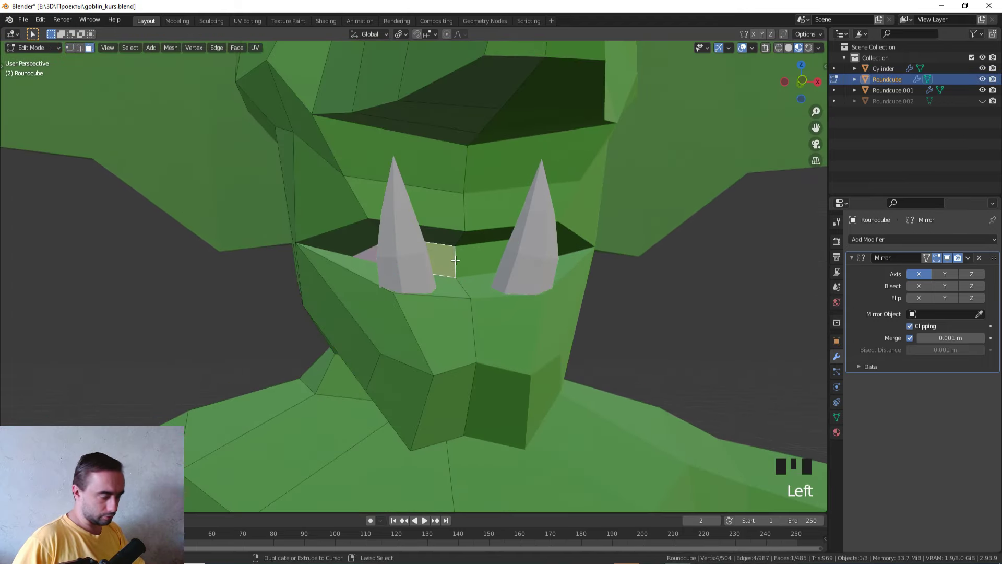
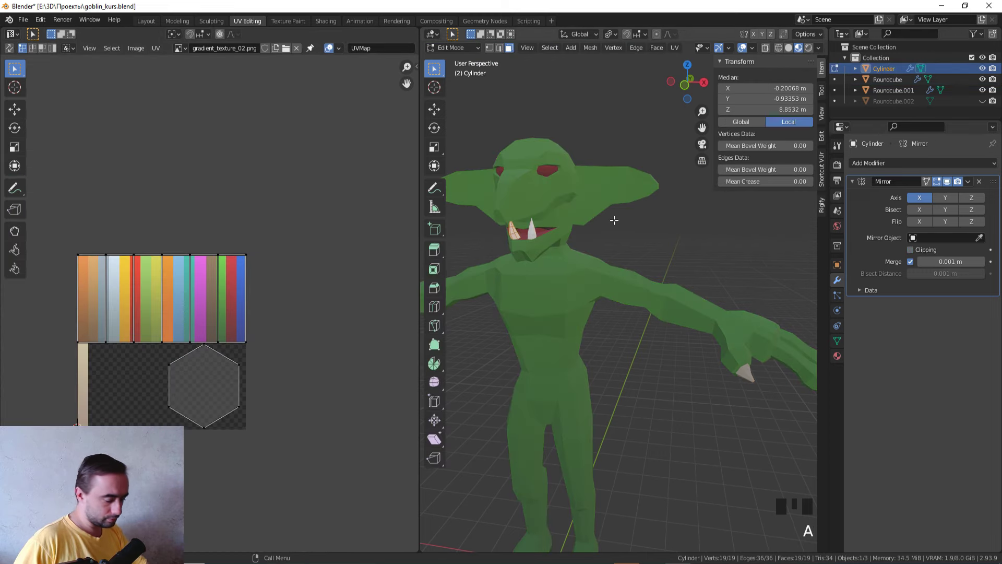
- Unwrap the tooth and place its UVs on the beige strip for a bone colour
{"action": "key", "text": "KP_1"}
{"action": "key", "text": "a"}
{"action": "key", "text": "u"}
{"action": "key", "text": "a"}
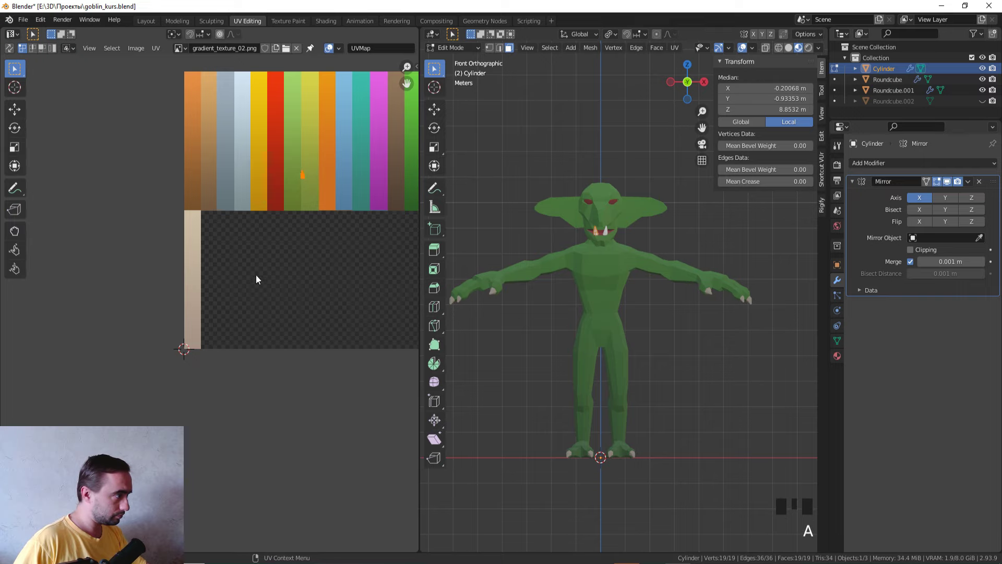
{"action": "key", "text": "g"}
{"action": "key", "text": "s"}
{"action": "key", "text": "r"}
{"action": "key", "text": "Tab"}
- Undo a stray selection and reselect the tooth on the goblin's lower lip
{"action": "middle_click", "coordinate": [522, 270]}
{"action": "left_click", "coordinate": [723, 259]}
{"action": "key", "text": "ctrl+z"}
{"action": "left_click", "coordinate": [644, 250]}
{"action": "middle_click", "coordinate": [474, 230]}
{"action": "scroll", "scroll_direction": "up", "scroll_amount": 3}
{"action": "scroll", "scroll_direction": "down", "scroll_amount": 3}
- From front view, rotate and move the tooth so it leans outward from the lip
{"action": "key", "text": "KP_1"}
{"action": "scroll", "scroll_direction": "up", "scroll_amount": 3}
{"action": "scroll", "scroll_direction": "up", "scroll_amount": 3}
{"action": "middle_click", "coordinate": [568, 194]}
{"action": "left_click", "coordinate": [543, 230]}
{"action": "scroll", "scroll_direction": "up", "scroll_amount": 3}
{"action": "key", "text": "Tab"}
{"action": "middle_click", "coordinate": [555, 219]}
{"action": "scroll", "scroll_direction": "up", "scroll_amount": 3}
{"action": "scroll", "scroll_direction": "down", "scroll_amount": 3}
{"action": "middle_click", "coordinate": [597, 243]}
{"action": "key", "text": "r"}
{"action": "key", "text": "g"}
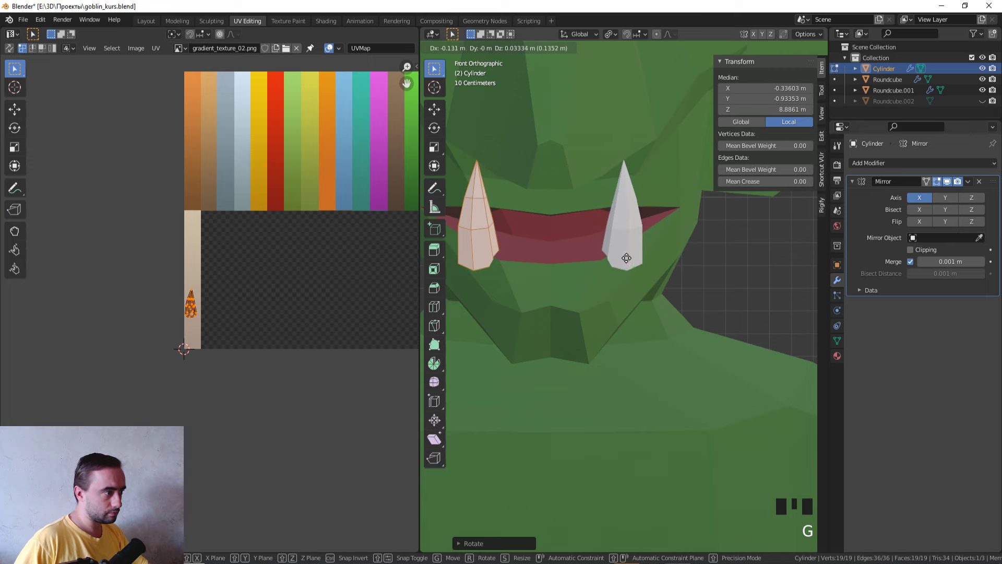
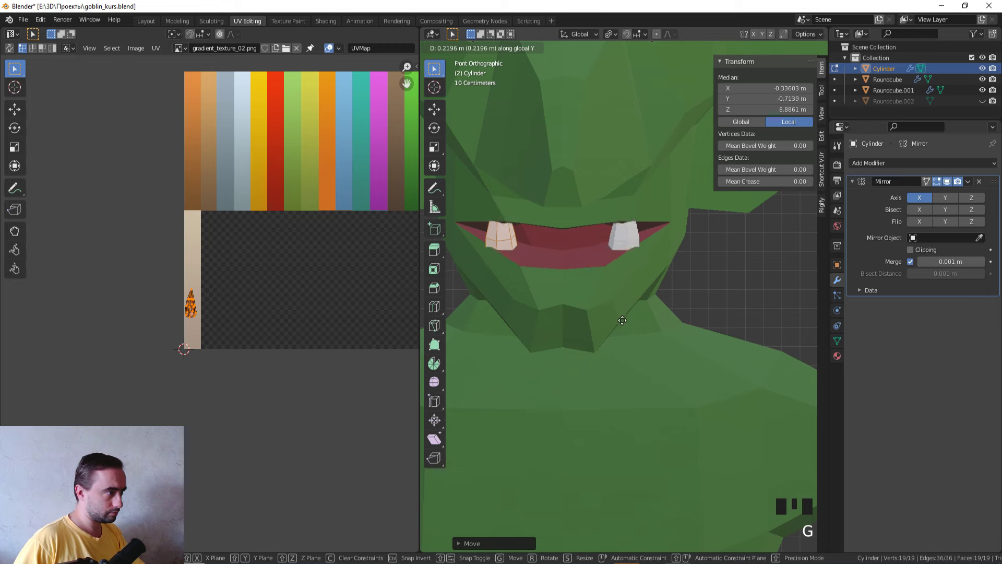
- From right view, rotate and shift the tooth again and box-select its tip vertices
{"action": "scroll", "scroll_direction": "down", "scroll_amount": 3}
{"action": "key", "text": "KP_3"}
{"action": "scroll", "scroll_direction": "down", "scroll_amount": 3}
{"action": "middle_click", "coordinate": [590, 277]}
{"action": "scroll", "scroll_direction": "up", "scroll_amount": 3}
{"action": "middle_click", "coordinate": [685, 281]}
{"action": "key", "text": "r"}
{"action": "key", "text": "g"}
{"action": "key", "text": "Tab"}
{"action": "scroll", "scroll_direction": "down", "scroll_amount": 3}
{"action": "left_click_drag", "start_coordinate": [623, 288], "coordinate": [690, 282]}
- Scale the tooth and rotate it with proportional editing into a curved outward fang
{"action": "key", "text": "KP_1"}
{"action": "scroll", "scroll_direction": "up", "scroll_amount": 3}
{"action": "key", "text": "Tab"}
{"action": "key", "text": "s"}
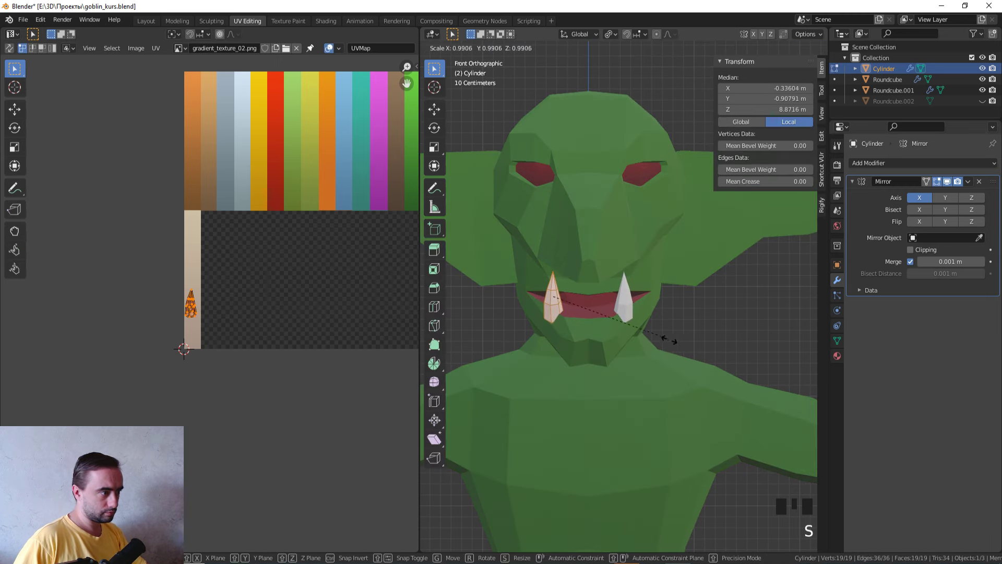
{"action": "scroll", "scroll_direction": "up", "scroll_amount": 3}
{"action": "key", "text": "z"}
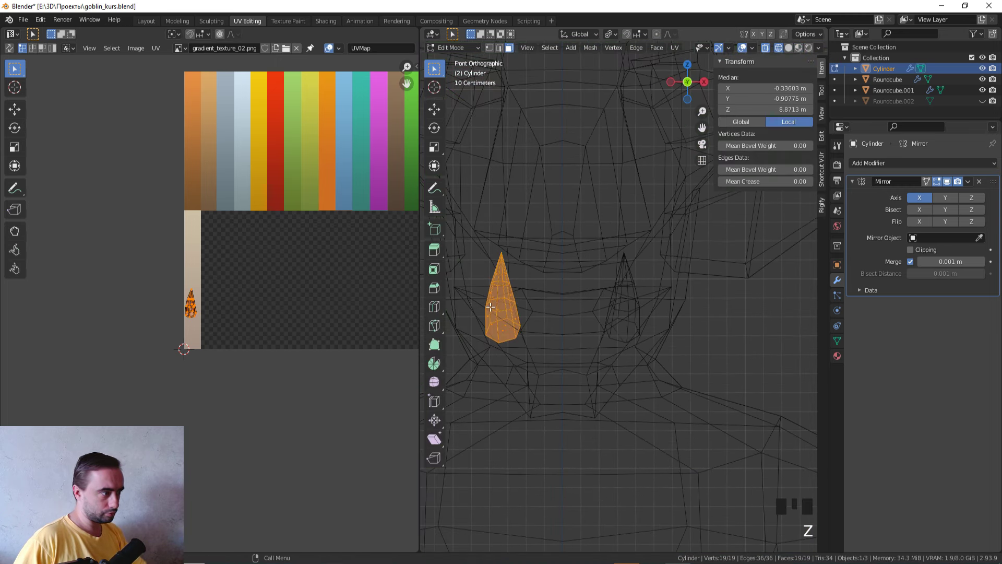
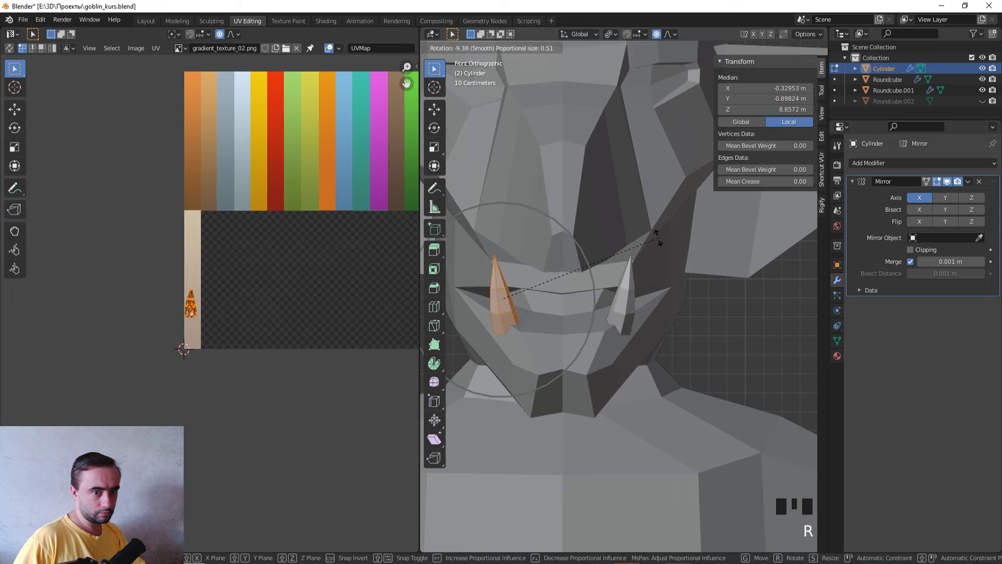
{"action": "key", "text": "r"}
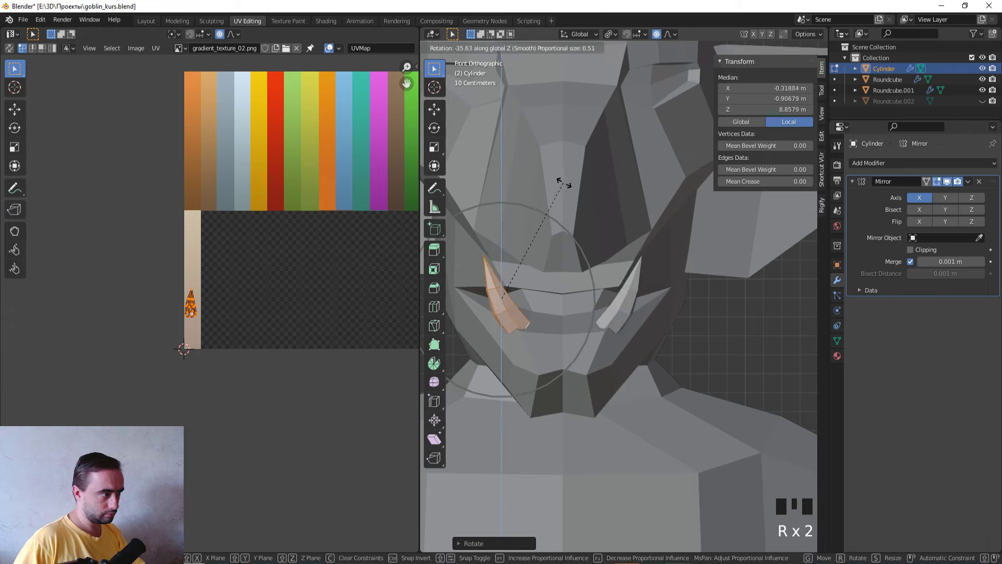
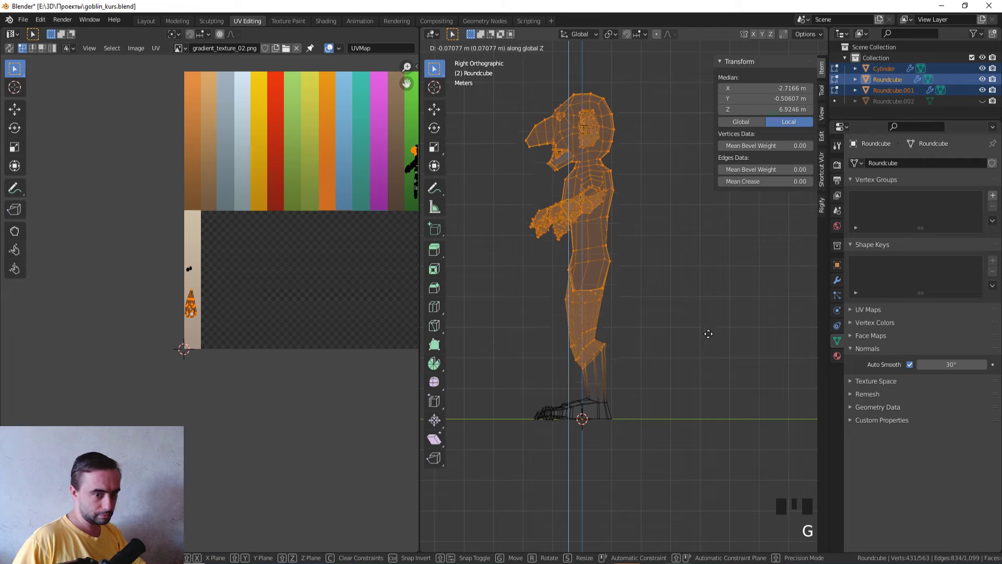
- Return to the Layout workspace with the goblin body (Roundcube) selected for editing
{"action": "key", "text": "Tab"}
{"action": "left_click", "coordinate": [693, 322]}
{"action": "left_click", "coordinate": [613, 299]}
{"action": "middle_click", "coordinate": [591, 302]}
{"action": "scroll", "scroll_direction": "down", "scroll_amount": 3}
{"action": "middle_click", "coordinate": [670, 370]}
{"action": "left_click", "coordinate": [686, 388]}
{"action": "scroll", "scroll_direction": "up", "scroll_amount": 3}
{"action": "left_click_drag", "start_coordinate": [623, 288], "coordinate": [142, 21]}
{"action": "left_click", "coordinate": [142, 21]}
- Enter Edit Mode on the body in right orthographic wireframe view, framed on the shoulder
{"action": "scroll", "scroll_direction": "down", "scroll_amount": 3}
{"action": "left_click_drag", "start_coordinate": [417, 203], "coordinate": [280, 230]}
{"action": "scroll", "scroll_direction": "down", "scroll_amount": 3}
{"action": "middle_click", "coordinate": [281, 230]}
{"action": "scroll", "scroll_direction": "up", "scroll_amount": 3}
{"action": "key", "text": "KP_3"}
{"action": "left_click", "coordinate": [462, 342]}
{"action": "scroll", "scroll_direction": "up", "scroll_amount": 3}
{"action": "key", "text": "Tab"}
{"action": "key", "text": "z"}
{"action": "middle_click", "coordinate": [544, 320]}
{"action": "scroll", "scroll_direction": "up", "scroll_amount": 3}
- Select the vertex at the back of the neck and pull it inward to reshape the rear outline
{"action": "left_click", "coordinate": [530, 225]}
{"action": "left_click", "coordinate": [581, 343]}
{"action": "key", "text": "g"}
{"action": "left_click", "coordinate": [565, 254]}
- Nudge a series of shoulder and upper-arm vertices one by one with G in side view
{"action": "key", "text": "g"}
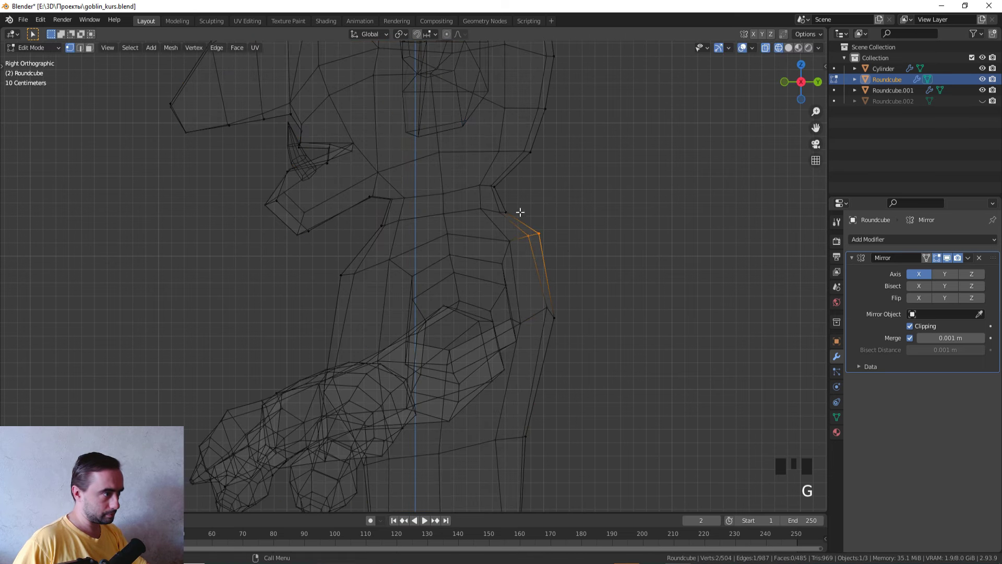
{"action": "left_click", "coordinate": [516, 214]}
{"action": "key", "text": "g"}
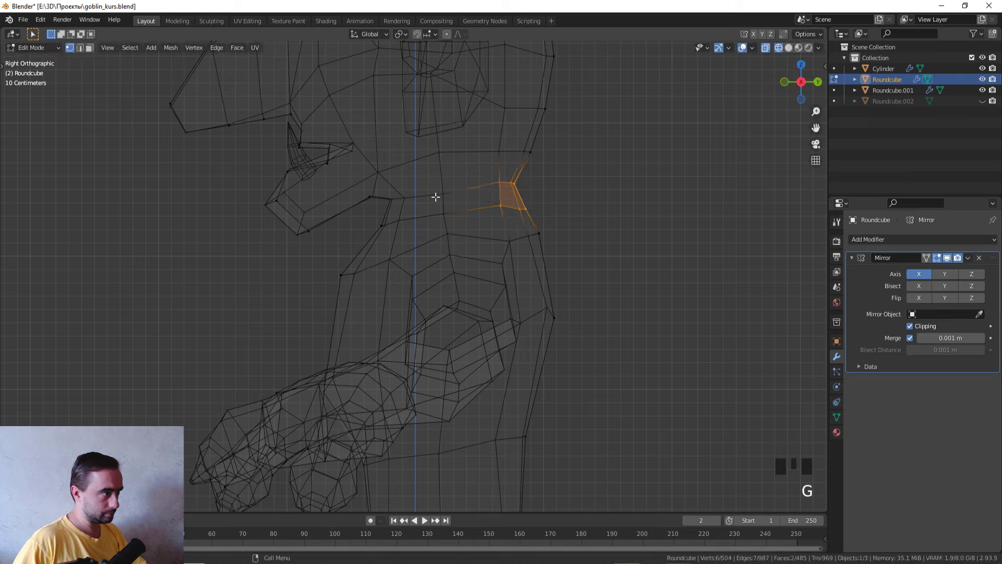
{"action": "left_click", "coordinate": [421, 228]}
{"action": "key", "text": "g"}
{"action": "left_click", "coordinate": [400, 236]}
{"action": "key", "text": "g"}
{"action": "left_click", "coordinate": [413, 284]}
{"action": "key", "text": "g"}
{"action": "left_click", "coordinate": [442, 289]}
{"action": "key", "text": "g"}
- Check the body in Object Mode, then re-enter editing in front view and move a shoulder vertex
{"action": "key", "text": "Tab"}
{"action": "key", "text": "z"}
{"action": "scroll", "scroll_direction": "down", "scroll_amount": 3}
{"action": "middle_click", "coordinate": [470, 388]}
{"action": "key", "text": "Tab"}
{"action": "scroll", "scroll_direction": "up", "scroll_amount": 3}
{"action": "key", "text": "KP_1"}
{"action": "left_click", "coordinate": [382, 284]}
{"action": "scroll", "scroll_direction": "up", "scroll_amount": 3}
{"action": "key", "text": "g"}
{"action": "left_click", "coordinate": [400, 355]}
{"action": "key", "text": "g"}
- Rotate and move the vertices where the shoulder meets the chest to refine the joint
{"action": "key", "text": "r"}
{"action": "scroll", "scroll_direction": "down", "scroll_amount": 3}
{"action": "left_click_drag", "start_coordinate": [567, 291], "coordinate": [661, 354]}
{"action": "scroll", "scroll_direction": "up", "scroll_amount": 3}
{"action": "key", "text": "g"}
{"action": "key", "text": "KP_1"}
{"action": "left_click", "coordinate": [337, 271]}
{"action": "left_click", "coordinate": [328, 328]}
{"action": "key", "text": "r"}
{"action": "key", "text": "g"}
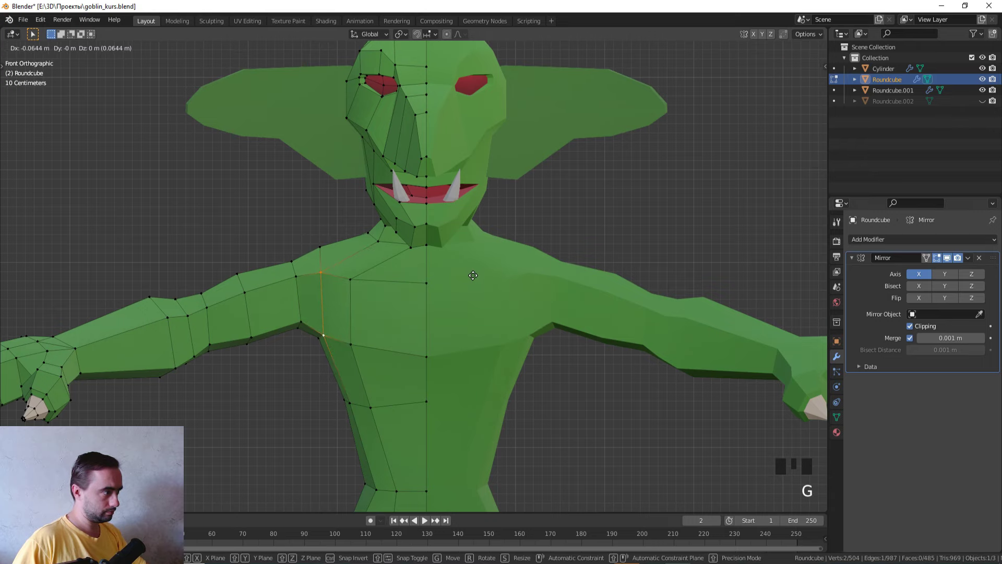
- Leave Edit Mode and orbit out to view the whole green goblin in Object Mode
{"action": "key", "text": "Tab"}
{"action": "scroll", "scroll_direction": "down", "scroll_amount": 3}
{"action": "left_click_drag", "start_coordinate": [496, 274], "coordinate": [508, 270]}
{"action": "key", "text": "Tab"}
{"action": "scroll", "scroll_direction": "up", "scroll_amount": 3}
{"action": "middle_click", "coordinate": [501, 272]}
{"action": "key", "text": "Tab"}
{"action": "middle_click", "coordinate": [531, 299]}
{"action": "scroll", "scroll_direction": "down", "scroll_amount": 3}
{"action": "middle_click", "coordinate": [425, 292]}
{"action": "left_click", "coordinate": [416, 292]}
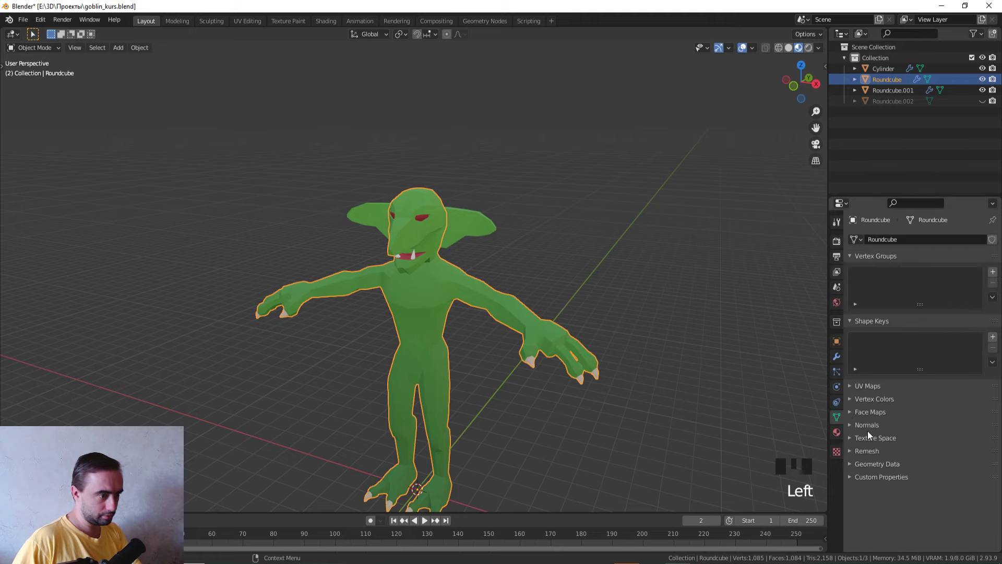
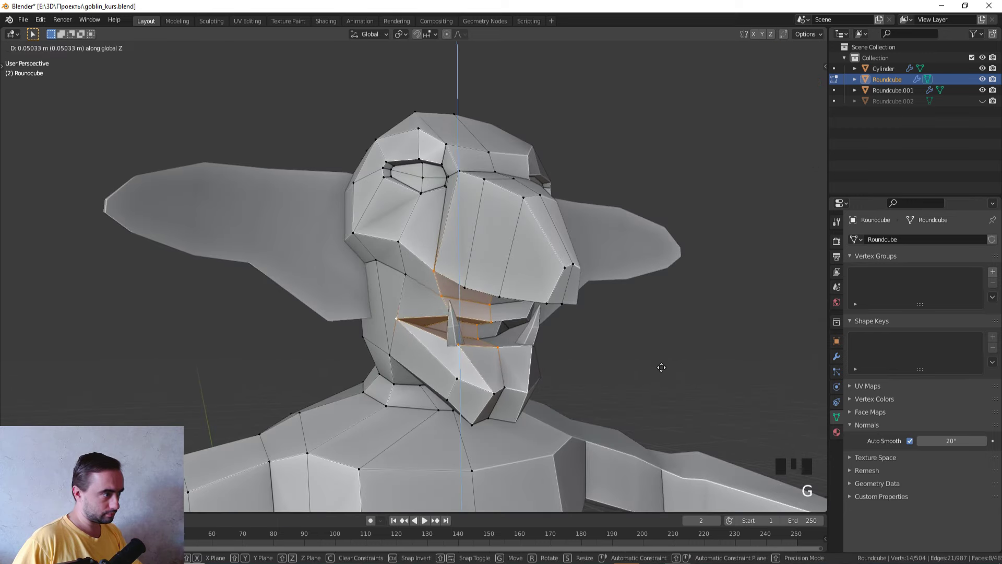
- Select the tusk vertices in Edit Mode and check their shape from the side view
{"action": "key", "text": "z"}
{"action": "scroll", "scroll_direction": "down", "scroll_amount": 3}
{"action": "middle_click", "coordinate": [608, 323]}
{"action": "key", "text": "Tab"}
{"action": "scroll", "scroll_direction": "down", "scroll_amount": 3}
{"action": "left_click_drag", "start_coordinate": [615, 336], "coordinate": [459, 316]}
{"action": "left_click", "coordinate": [459, 316]}
{"action": "middle_click", "coordinate": [457, 316]}
{"action": "scroll", "scroll_direction": "up", "scroll_amount": 3}
{"action": "key", "text": "KP_3"}
{"action": "scroll", "scroll_direction": "up", "scroll_amount": 3}
{"action": "key", "text": "Tab"}
- Move the whole tusk mesh into position against the jaw from the front view
{"action": "key", "text": "a"}
{"action": "middle_click", "coordinate": [477, 333]}
{"action": "key", "text": "KP_1"}
{"action": "scroll", "scroll_direction": "up", "scroll_amount": 3}
{"action": "key", "text": "g"}
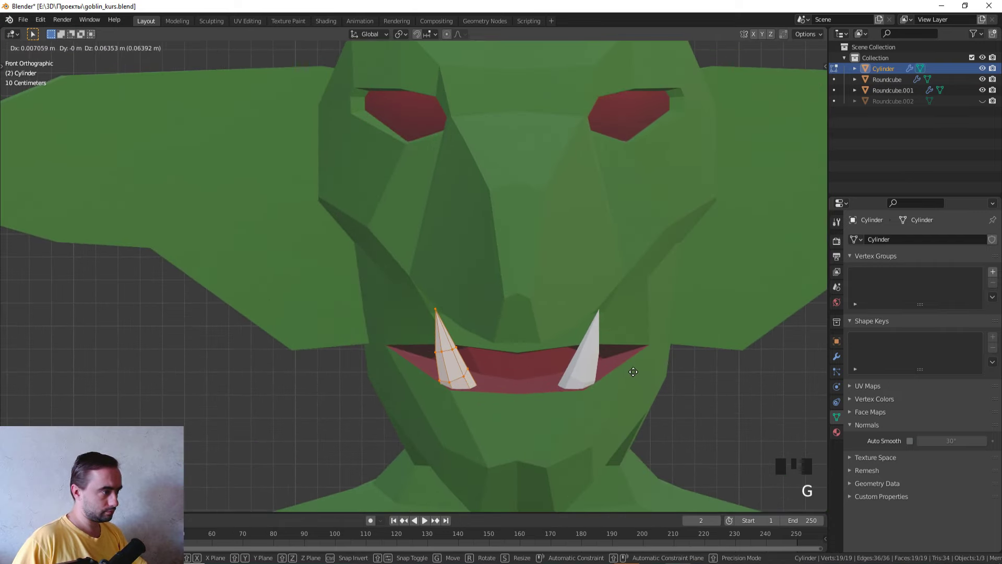
{"action": "left_click_drag", "start_coordinate": [644, 357], "coordinate": [740, 398]}
{"action": "key", "text": "g"}
{"action": "middle_click", "coordinate": [742, 395]}
{"action": "key", "text": "Tab"}
{"action": "left_click", "coordinate": [634, 268]}
{"action": "middle_click", "coordinate": [642, 262]}
- Pull a few selected head edges to adjust the outline of the face
{"action": "key", "text": "Tab"}
{"action": "key", "text": "2"}
{"action": "left_click", "coordinate": [593, 277]}
{"action": "left_click", "coordinate": [656, 280]}
{"action": "left_click", "coordinate": [769, 271]}
{"action": "scroll", "scroll_direction": "up", "scroll_amount": 3}
{"action": "scroll", "scroll_direction": "down", "scroll_amount": 3}
{"action": "middle_click", "coordinate": [772, 309]}
{"action": "key", "text": "g"}
{"action": "scroll", "scroll_direction": "down", "scroll_amount": 3}
{"action": "middle_click", "coordinate": [734, 325]}
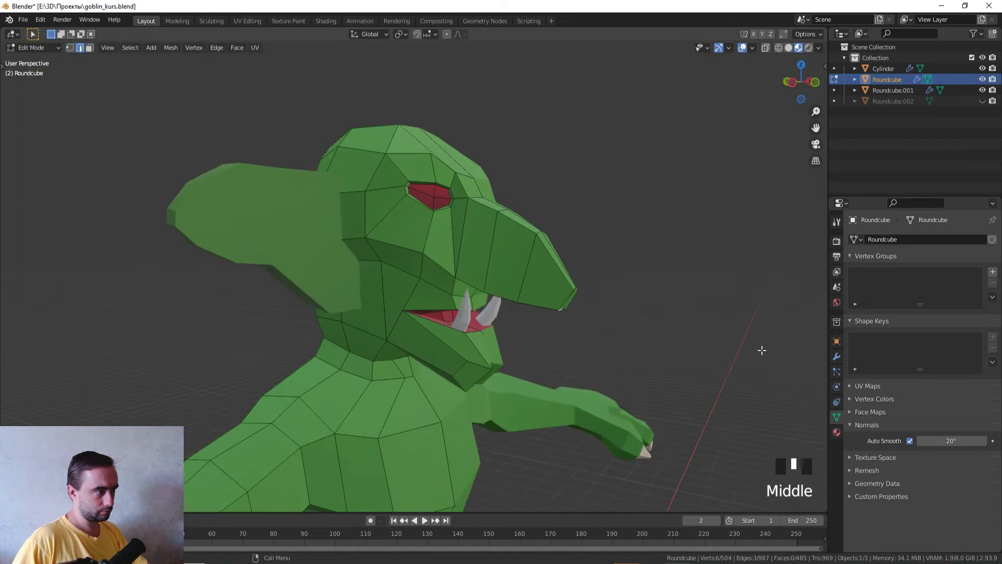
{"action": "scroll", "scroll_direction": "up", "scroll_amount": 3}
- Shift a face vertex in wireframe, then box-select the next group of head vertices
{"action": "key", "text": "z"}
{"action": "key", "text": "1"}
{"action": "left_click", "coordinate": [663, 351]}
{"action": "middle_click", "coordinate": [692, 366]}
{"action": "key", "text": "g"}
{"action": "key", "text": "Tab"}
{"action": "scroll", "scroll_direction": "down", "scroll_amount": 3}
{"action": "middle_click", "coordinate": [673, 346]}
{"action": "left_click", "coordinate": [667, 325]}
{"action": "key", "text": "z"}
{"action": "left_click_drag", "start_coordinate": [655, 398], "coordinate": [571, 333]}
{"action": "scroll", "scroll_direction": "up", "scroll_amount": 3}
{"action": "middle_click", "coordinate": [649, 332]}
- Move the vertices around the nose to give it a sharper profile
{"action": "key", "text": "z"}
{"action": "scroll", "scroll_direction": "up", "scroll_amount": 3}
{"action": "left_click", "coordinate": [434, 244]}
{"action": "key", "text": "Tab"}
{"action": "key", "text": "z"}
{"action": "left_click", "coordinate": [466, 279]}
{"action": "left_click", "coordinate": [470, 310]}
{"action": "key", "text": "z"}
{"action": "left_click", "coordinate": [400, 241]}
{"action": "left_click", "coordinate": [421, 273]}
{"action": "key", "text": "g"}
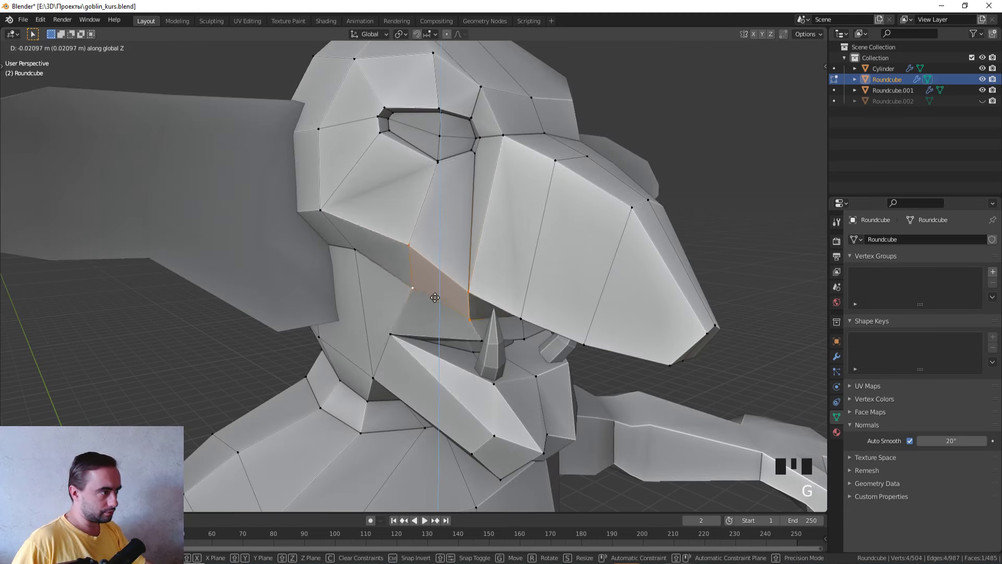
- Review the nose from outside Edit Mode and reselect the lower face region
{"action": "key", "text": "Tab"}
{"action": "scroll", "scroll_direction": "down", "scroll_amount": 3}
{"action": "middle_click", "coordinate": [434, 274]}
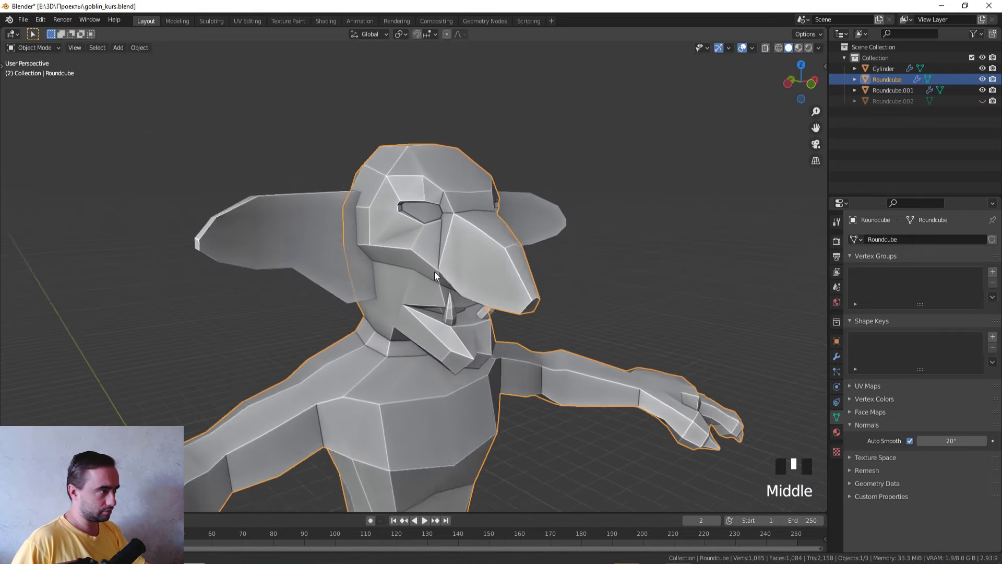
{"action": "key", "text": "z"}
{"action": "scroll", "scroll_direction": "down", "scroll_amount": 3}
{"action": "left_click_drag", "start_coordinate": [406, 354], "coordinate": [453, 361]}
{"action": "scroll", "scroll_direction": "up", "scroll_amount": 3}
{"action": "middle_click", "coordinate": [425, 273]}
{"action": "key", "text": "Tab"}
- Pull the mouth vertices into a better shape, picking hidden ones through wireframe
{"action": "middle_click", "coordinate": [414, 257]}
{"action": "left_click", "coordinate": [372, 249]}
{"action": "key", "text": "z"}
{"action": "left_click", "coordinate": [346, 246]}
{"action": "middle_click", "coordinate": [357, 245]}
{"action": "left_click", "coordinate": [335, 218]}
{"action": "key", "text": "z"}
{"action": "key", "text": "g"}
{"action": "middle_click", "coordinate": [435, 241]}
{"action": "key", "text": "z"}
{"action": "left_click", "coordinate": [345, 265]}
{"action": "middle_click", "coordinate": [331, 267]}
{"action": "key", "text": "z"}
- Adjust the mouth from the front view and return the head to Object Mode
{"action": "middle_click", "coordinate": [542, 285]}
{"action": "scroll", "scroll_direction": "up", "scroll_amount": 3}
{"action": "key", "text": "KP_1"}
{"action": "key", "text": "z"}
{"action": "key", "text": "g"}
{"action": "middle_click", "coordinate": [458, 334]}
{"action": "key", "text": "Tab"}
{"action": "scroll", "scroll_direction": "down", "scroll_amount": 3}
{"action": "left_click_drag", "start_coordinate": [533, 346], "coordinate": [317, 378]}
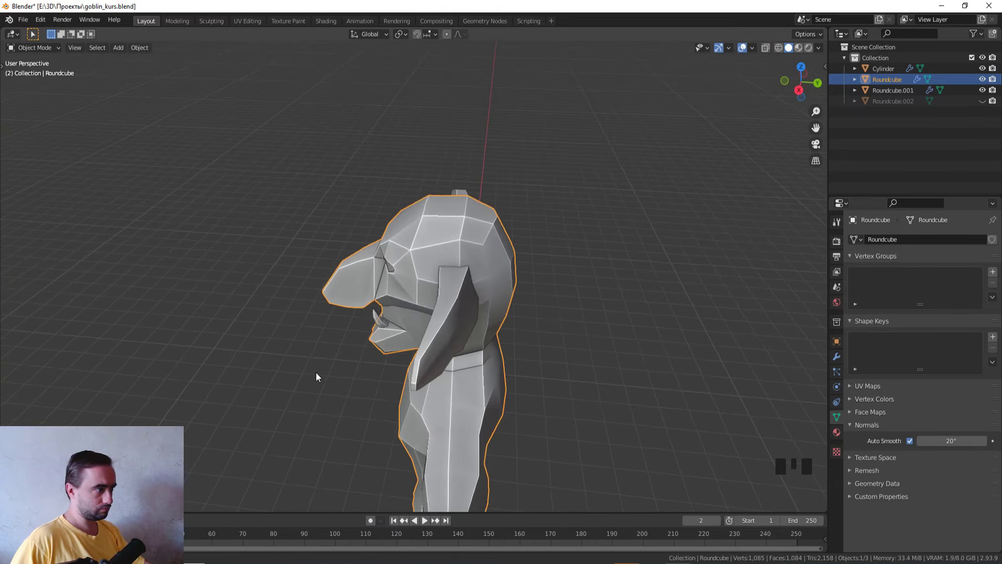
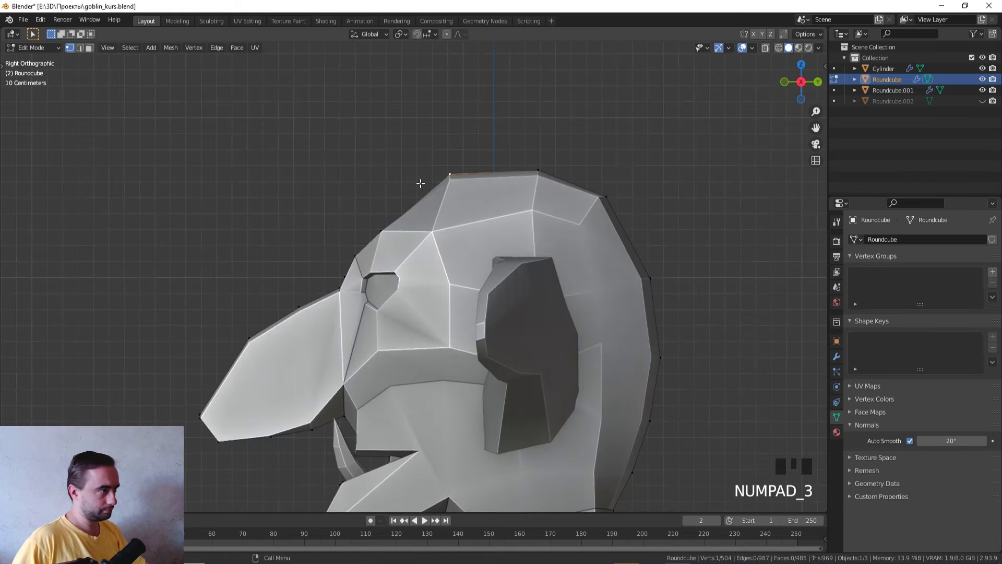
- Pick a brow vertex through wireframe to start reshaping the eye socket
{"action": "key", "text": "z"}
{"action": "left_click", "coordinate": [381, 229]}
{"action": "middle_click", "coordinate": [399, 224]}
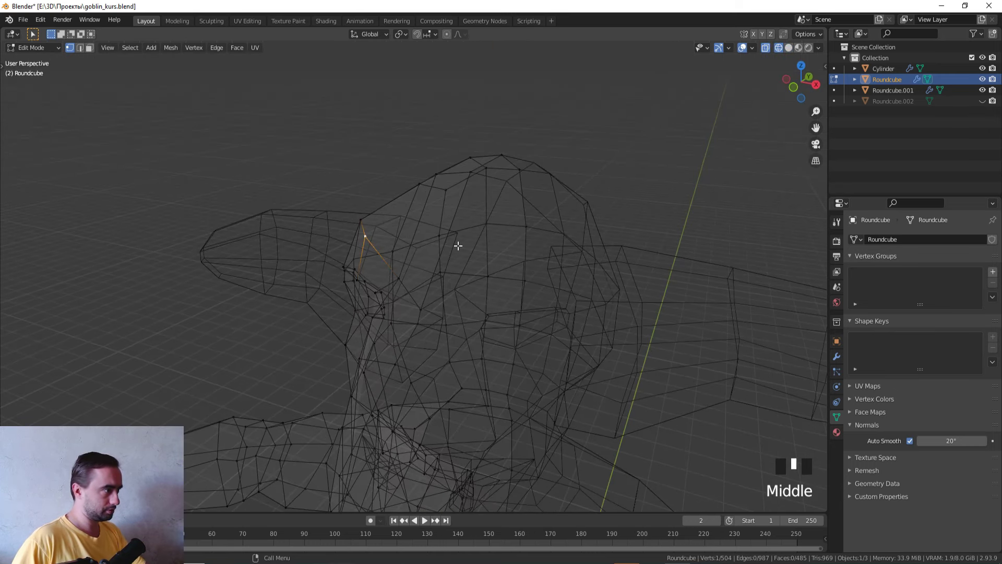
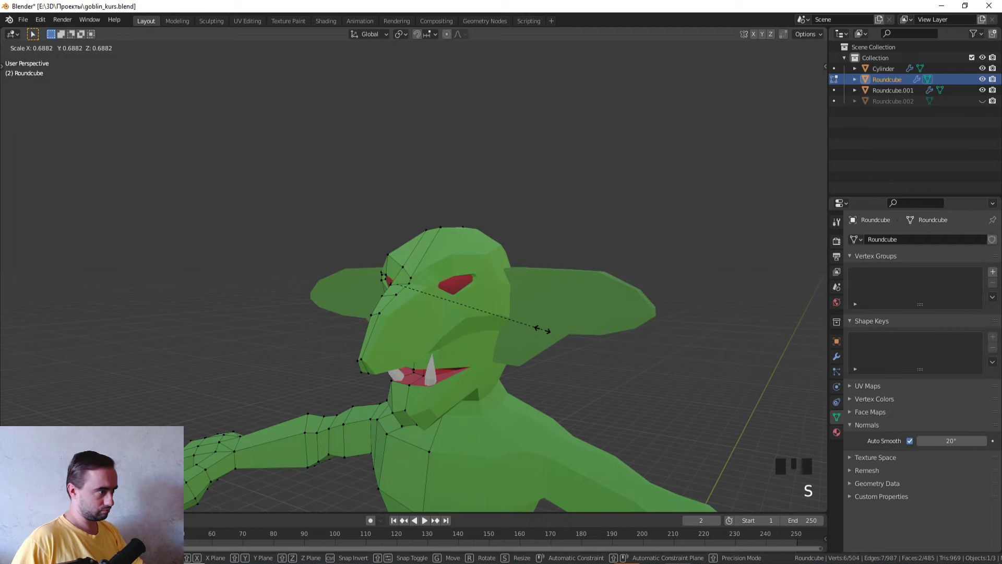
- Scale up the eye-socket faces to widen the goblin's eye opening, then orbit to check
{"action": "middle_click", "coordinate": [586, 323]}
{"action": "scroll", "scroll_direction": "up", "scroll_amount": 3}
{"action": "left_click", "coordinate": [412, 327]}
{"action": "key", "text": "z"}
{"action": "middle_click", "coordinate": [647, 371]}
{"action": "key", "text": "z"}
{"action": "scroll", "scroll_direction": "down", "scroll_amount": 3}
{"action": "scroll", "scroll_direction": "up", "scroll_amount": 3}
{"action": "middle_click", "coordinate": [585, 416]}
{"action": "key", "text": "s"}
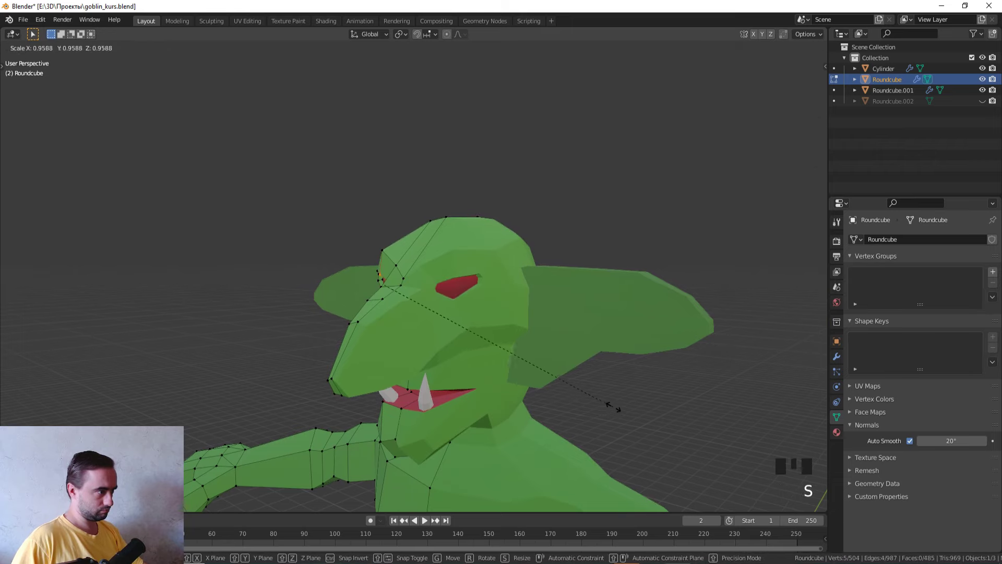
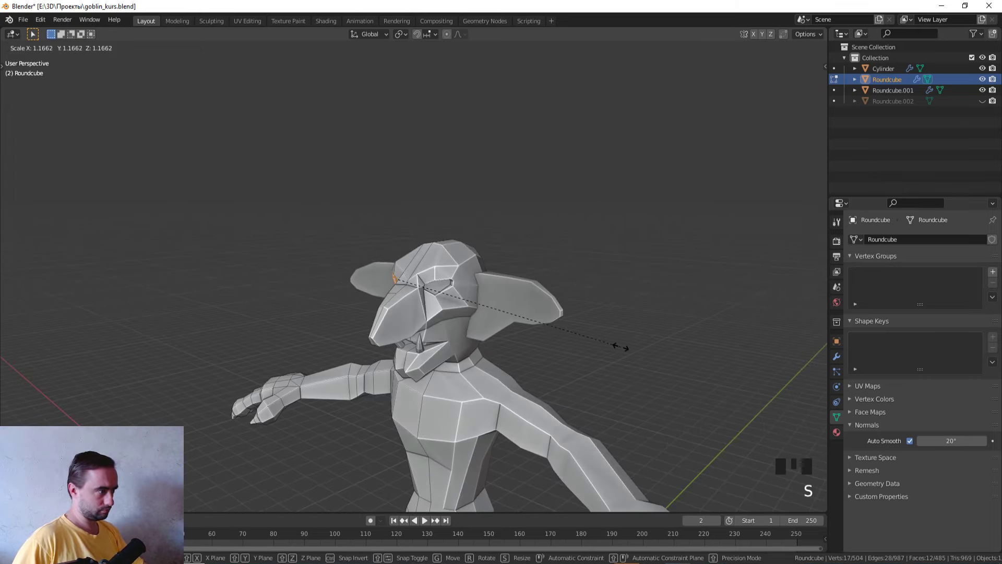
{"action": "middle_click", "coordinate": [618, 343]}
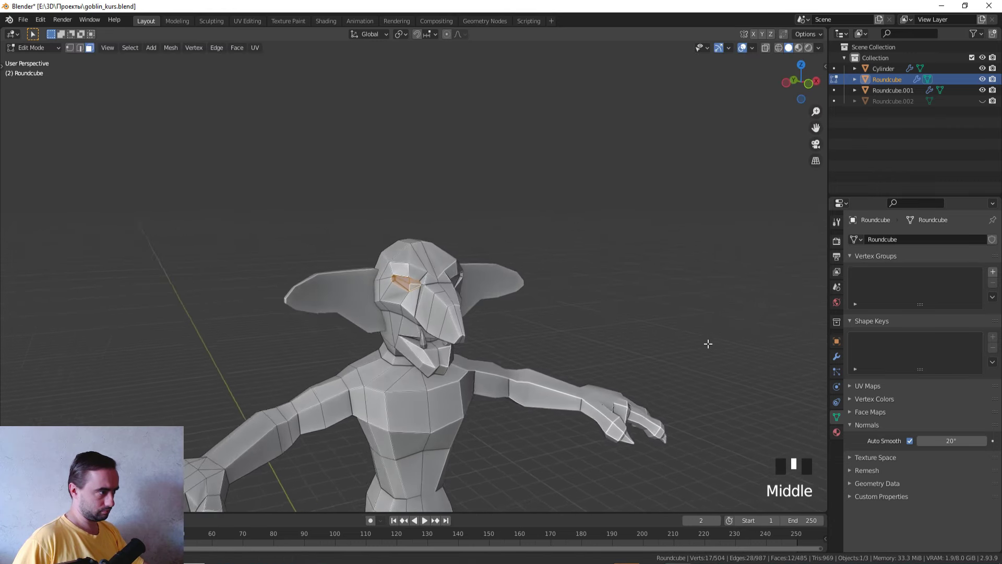
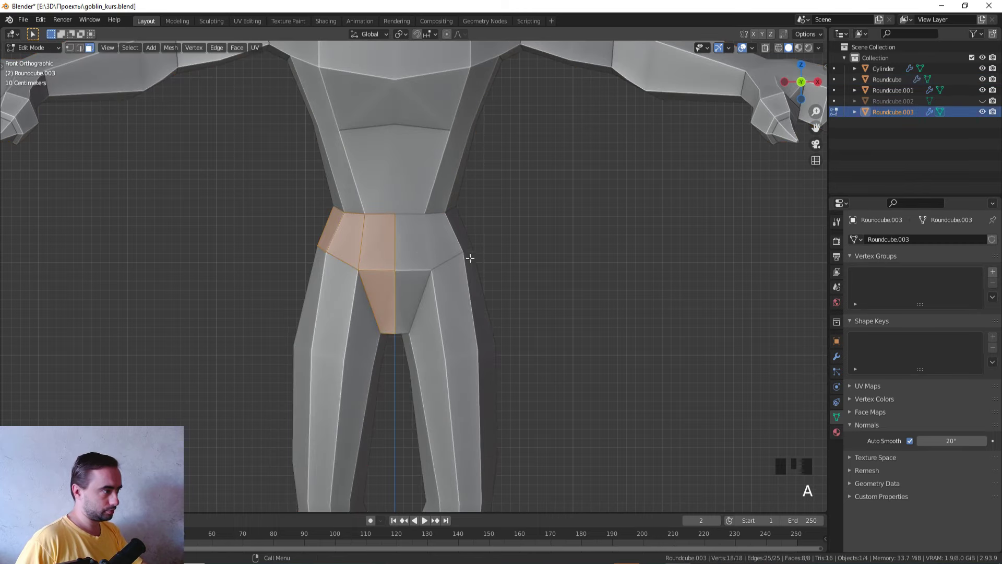
- Inflate the separated loincloth faces outward from the goblin's body
{"action": "key", "text": "alt+e"}
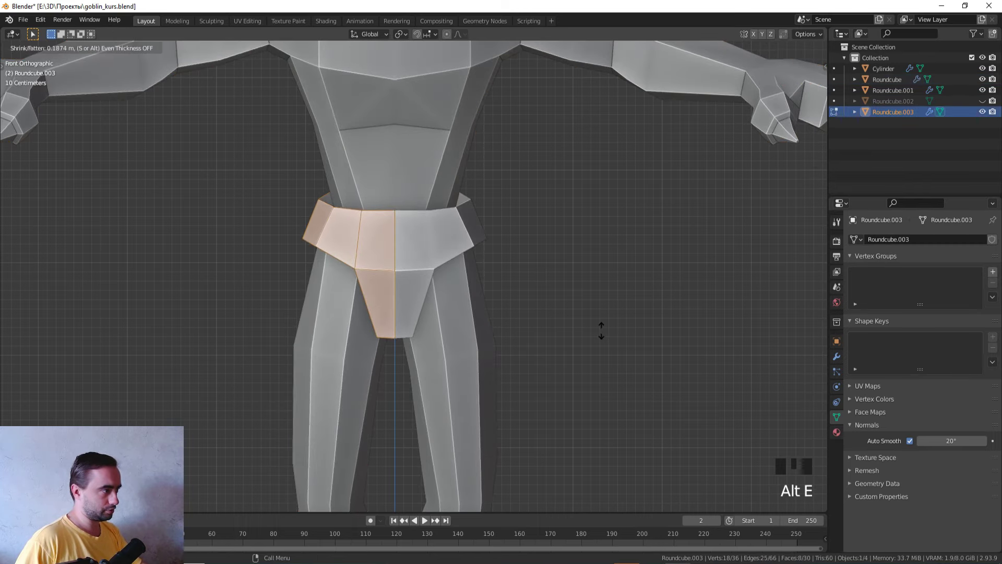
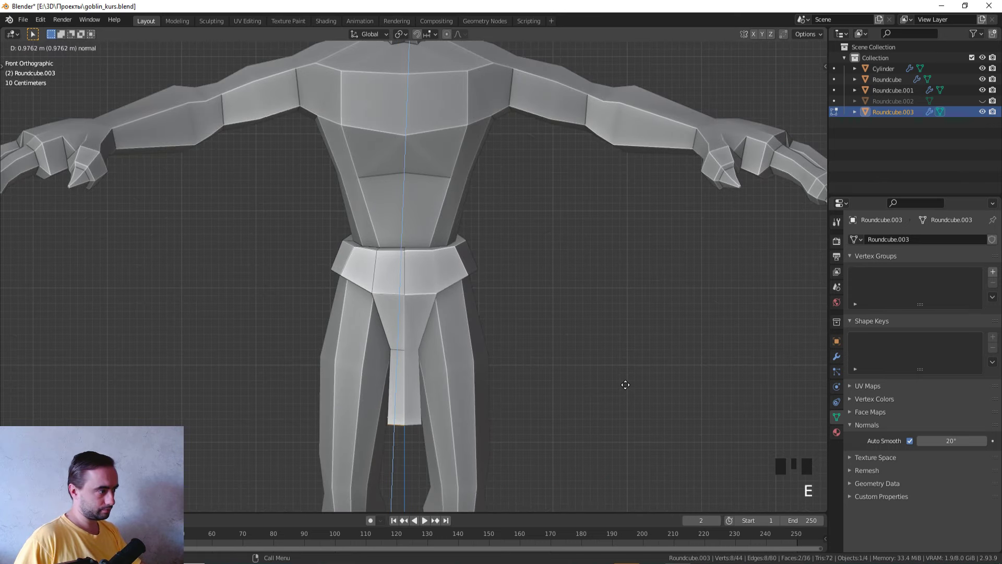
- Widen the flap's lower vertices along the X axis and check the result
{"action": "scroll", "scroll_direction": "up", "scroll_amount": 3}
{"action": "key", "text": "z"}
{"action": "key", "text": "1"}
{"action": "left_click", "coordinate": [477, 406]}
{"action": "key", "text": "z"}
{"action": "scroll", "scroll_direction": "down", "scroll_amount": 3}
{"action": "key", "text": "s"}
{"action": "key", "text": "s"}
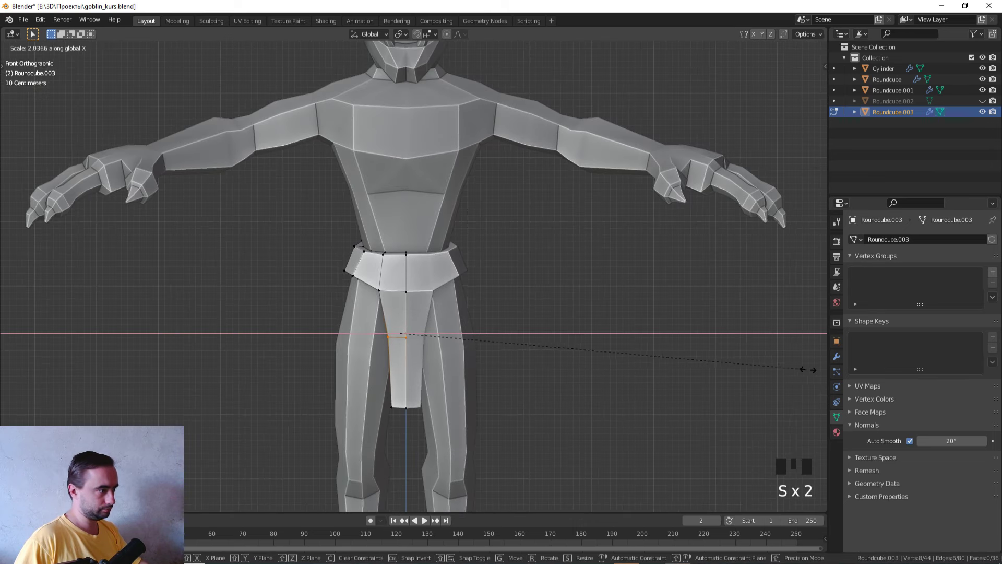
{"action": "key", "text": "Tab"}
{"action": "scroll", "scroll_direction": "down", "scroll_amount": 3}
{"action": "middle_click", "coordinate": [596, 392]}
{"action": "scroll", "scroll_direction": "up", "scroll_amount": 3}
- From the side view, move the flap vertices so its edges follow the legs
{"action": "key", "text": "KP_1"}
{"action": "scroll", "scroll_direction": "up", "scroll_amount": 3}
{"action": "key", "text": "Tab"}
{"action": "key", "text": "z"}
{"action": "middle_click", "coordinate": [499, 418]}
{"action": "left_click", "coordinate": [452, 306]}
{"action": "key", "text": "g"}
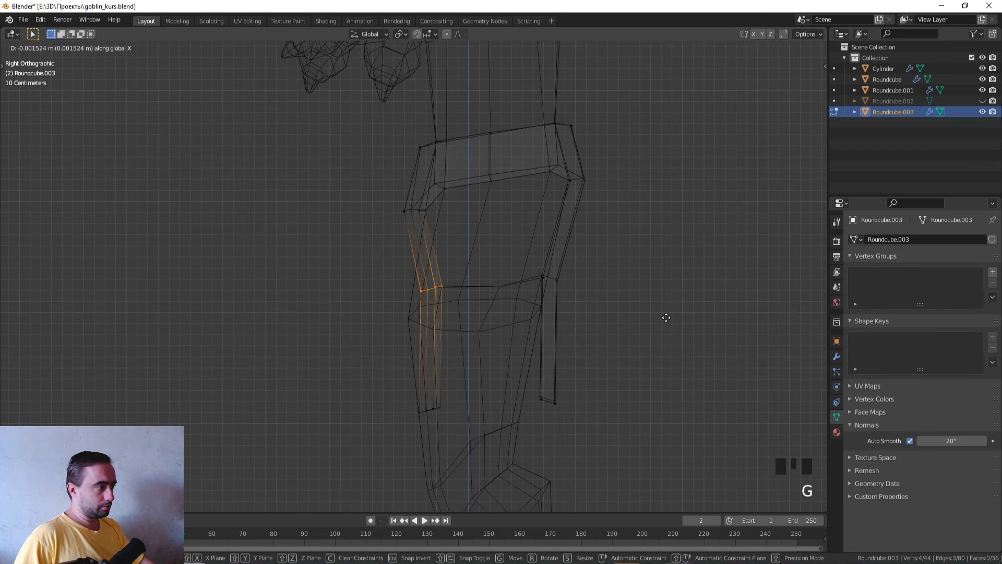
{"action": "left_click", "coordinate": [468, 428]}
{"action": "key", "text": "g"}
{"action": "left_click", "coordinate": [603, 306]}
{"action": "key", "text": "g"}
{"action": "left_click", "coordinate": [585, 411]}
- Finish lengthening the flap edges, verify from the front and leave mesh editing
{"action": "key", "text": "g"}
{"action": "scroll", "scroll_direction": "down", "scroll_amount": 3}
{"action": "middle_click", "coordinate": [561, 408]}
{"action": "key", "text": "z"}
{"action": "scroll", "scroll_direction": "up", "scroll_amount": 3}
{"action": "key", "text": "KP_1"}
{"action": "key", "text": "Tab"}
{"action": "left_click", "coordinate": [465, 312]}
{"action": "key", "text": "Tab"}
{"action": "key", "text": "z"}
{"action": "key", "text": "Tab"}
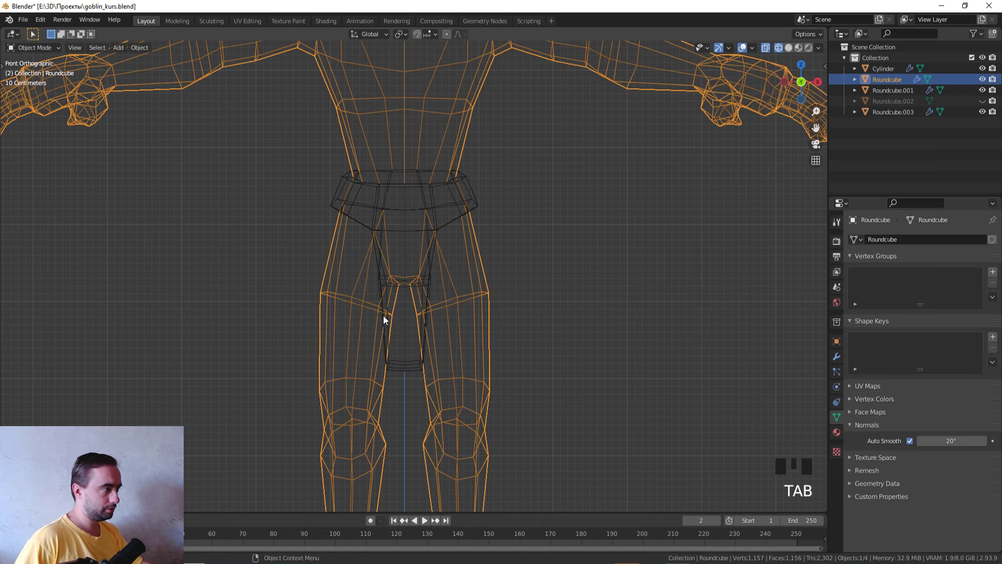
- Select the loincloth, enter Edit Mode and pick the front flap's edge loops
{"action": "left_click", "coordinate": [388, 361]}
{"action": "key", "text": "Tab"}
{"action": "key", "text": "z"}
{"action": "scroll", "scroll_direction": "up", "scroll_amount": 3}
{"action": "key", "text": "z"}
{"action": "left_click", "coordinate": [584, 324]}
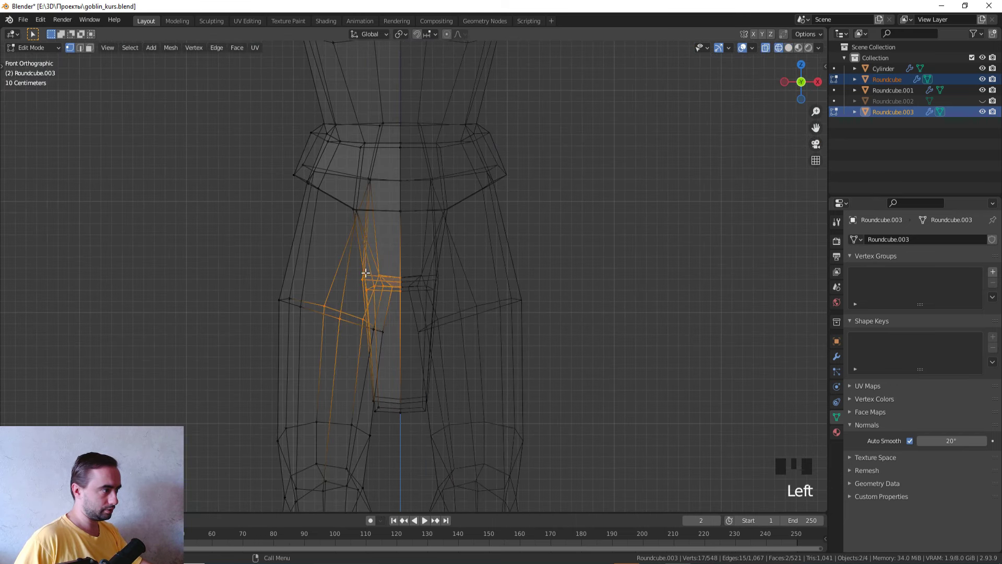
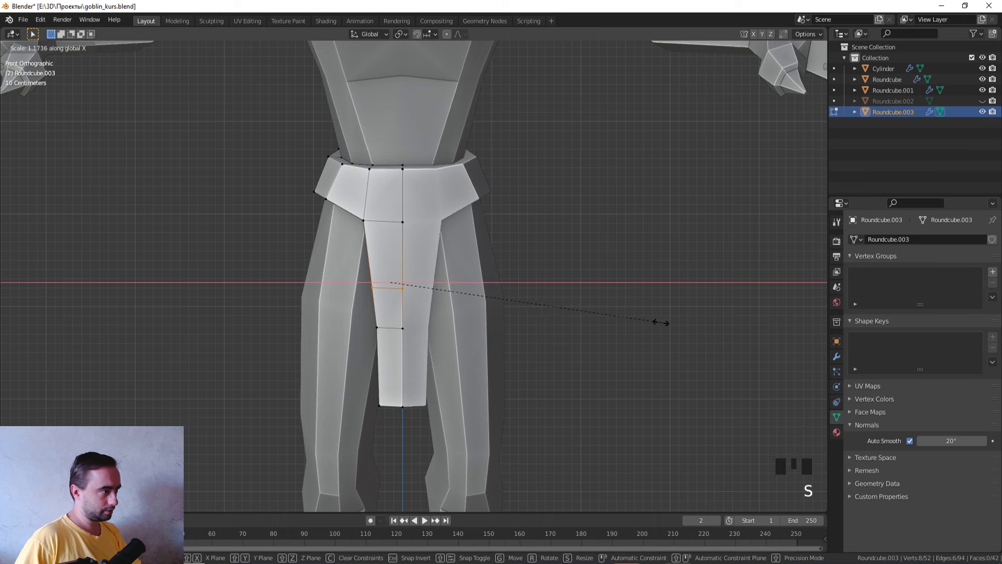
- Widen the flap's middle and narrow its bottom edge along X, nudging vertices into a taper
{"action": "key", "text": "z"}
{"action": "left_click", "coordinate": [468, 433]}
{"action": "key", "text": "z"}
{"action": "key", "text": "s"}
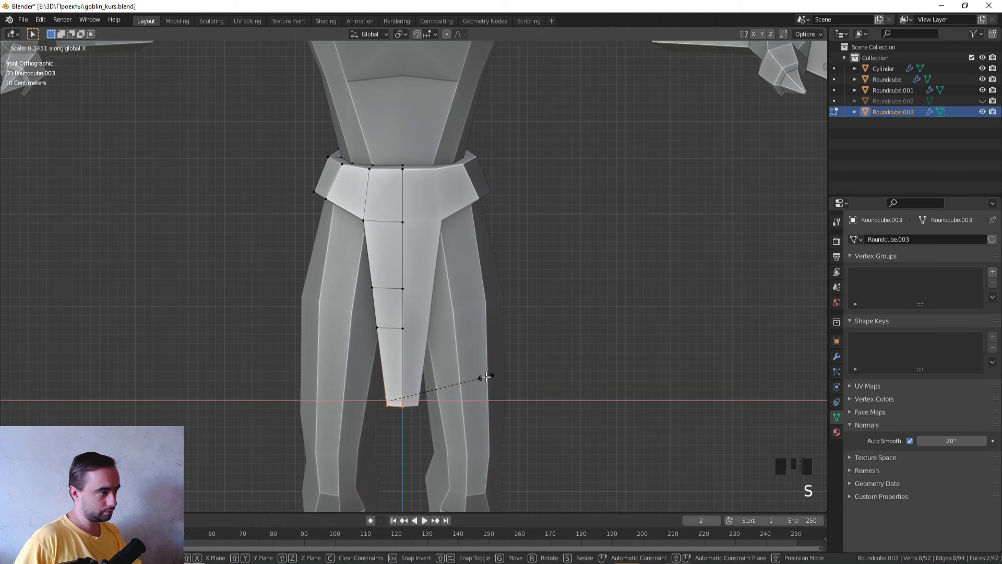
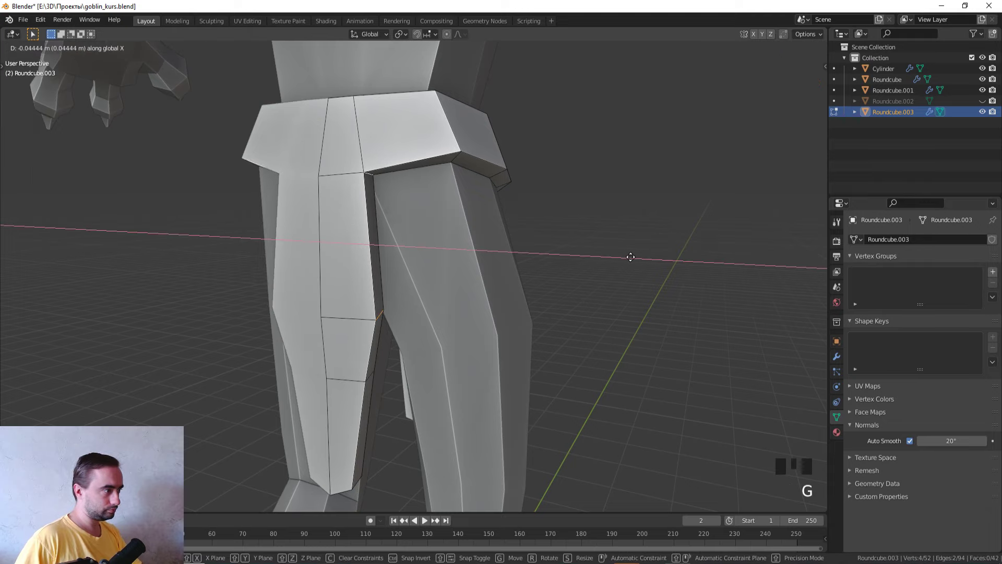
{"action": "left_click", "coordinate": [375, 314]}
{"action": "key", "text": "g"}
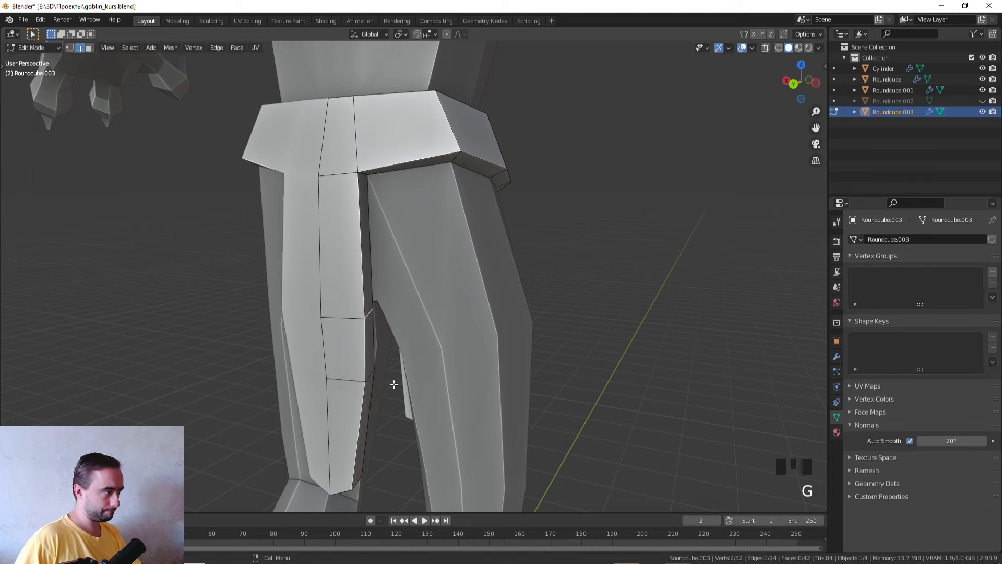
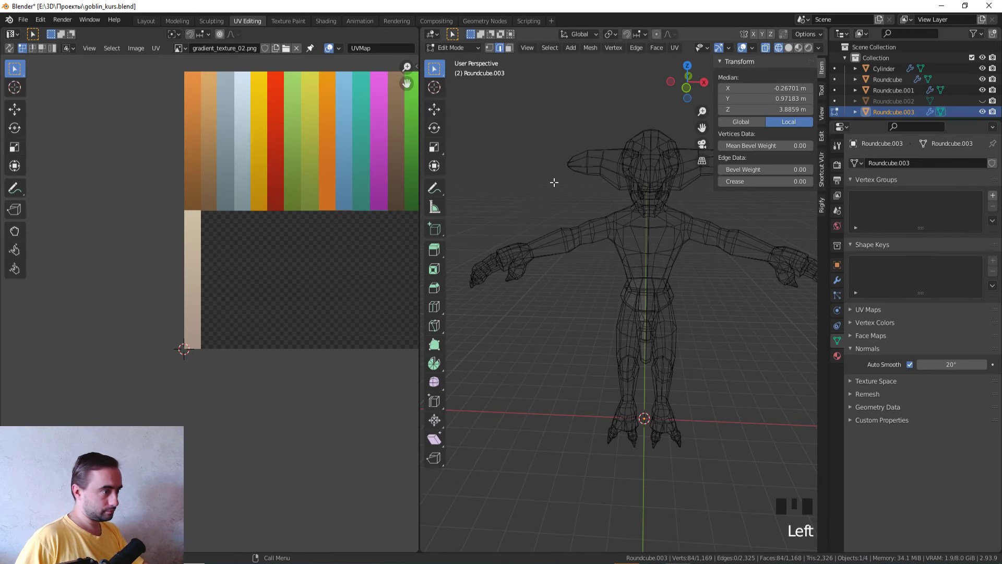
- Select the whole loincloth mesh and unwrap it with Project from View in front view
{"action": "scroll", "scroll_direction": "down", "scroll_amount": 3}
{"action": "key", "text": "Tab"}
{"action": "key", "text": "a"}
{"action": "double_click", "coordinate": [651, 301]}
{"action": "key", "text": "Tab"}
{"action": "key", "text": "a"}
{"action": "key", "text": "KP_1"}
{"action": "key", "text": "u"}
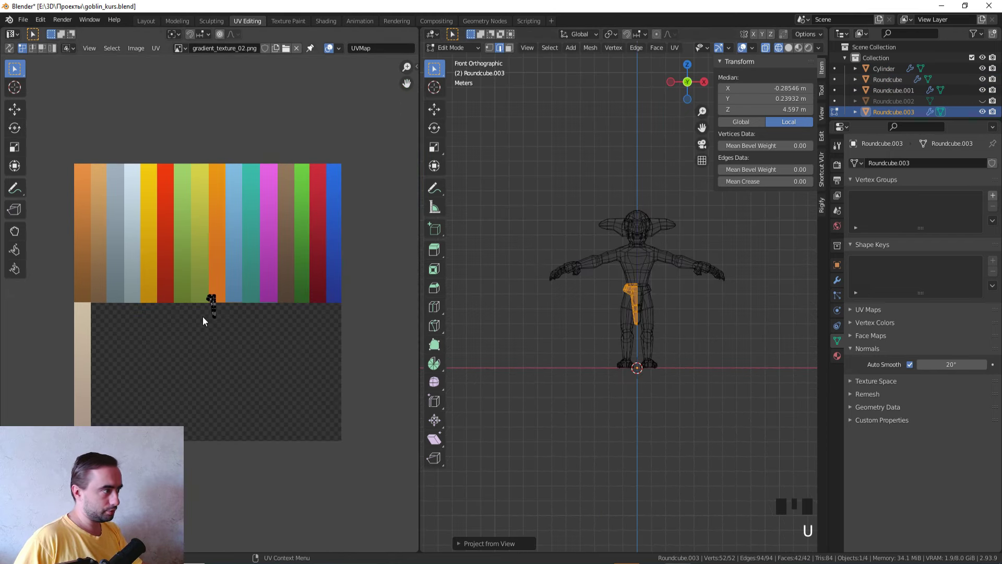
- Scale the loincloth UV island down and move it onto the red stripe of the gradient texture
{"action": "key", "text": "a"}
{"action": "key", "text": "g"}
{"action": "key", "text": "s"}
{"action": "key", "text": "g"}
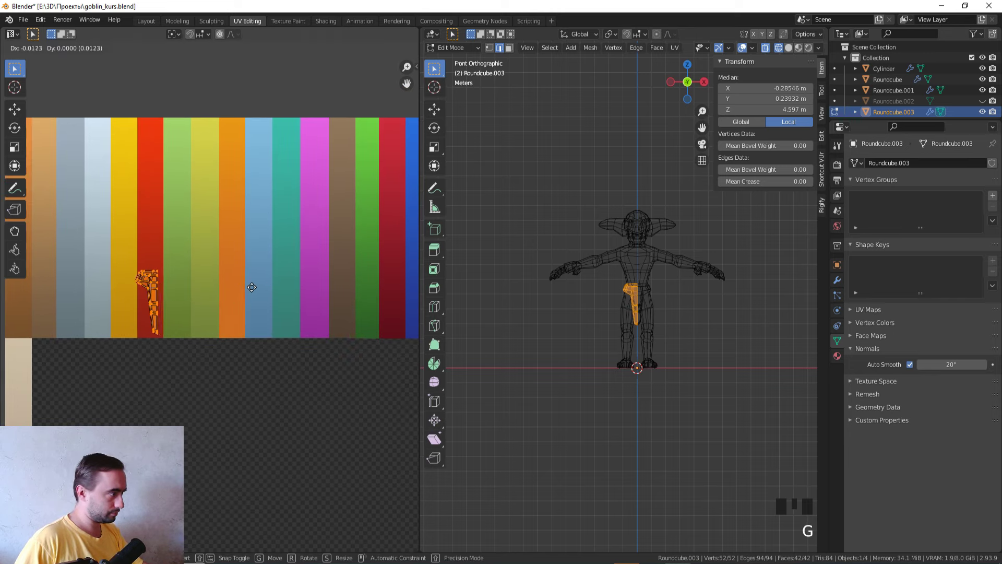
{"action": "key", "text": "Tab"}
{"action": "key", "text": "z"}
{"action": "middle_click", "coordinate": [696, 415]}
{"action": "scroll", "scroll_direction": "up", "scroll_amount": 3}
- Shrink and reposition the UV island further until the cloth reads solid red in the viewport
{"action": "key", "text": "Tab"}
{"action": "key", "text": "s"}
{"action": "key", "text": "s"}
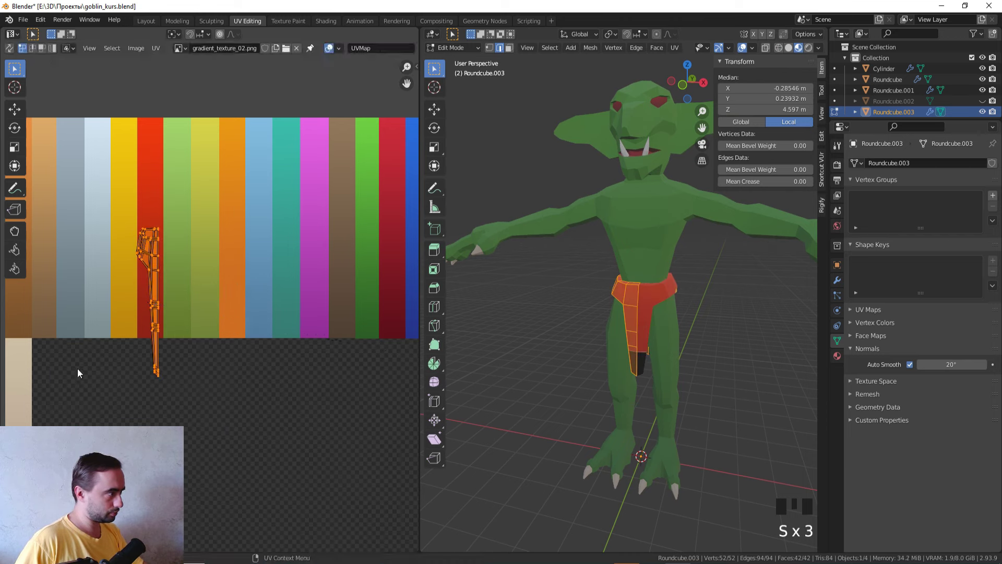
{"action": "key", "text": "g"}
{"action": "key", "text": "Tab"}
{"action": "left_click", "coordinate": [530, 400]}
{"action": "key", "text": "Tab"}
{"action": "key", "text": "g"}
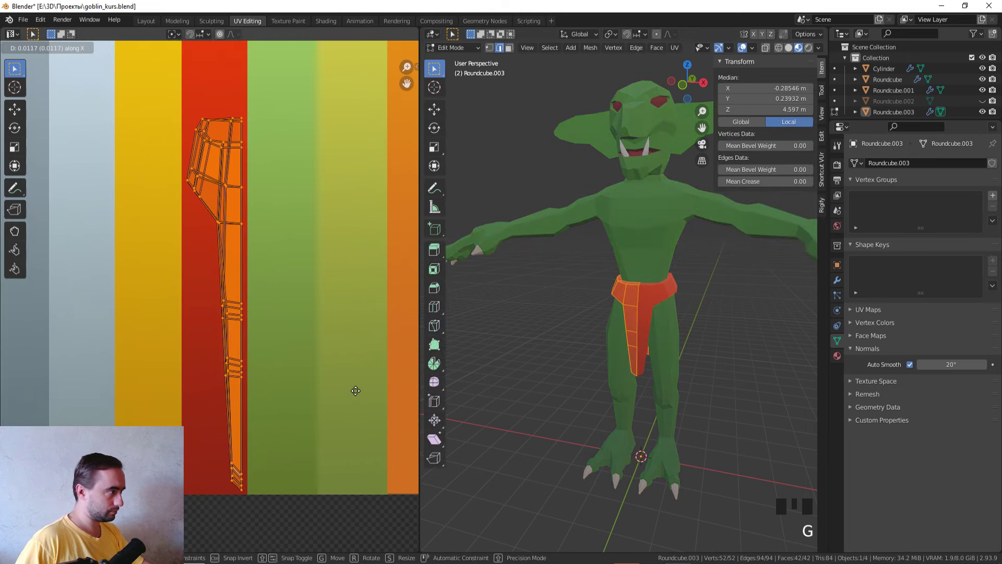
{"action": "key", "text": "Tab"}
{"action": "scroll", "scroll_direction": "down", "scroll_amount": 3}
{"action": "left_click_drag", "start_coordinate": [643, 437], "coordinate": [566, 460]}
{"action": "scroll", "scroll_direction": "up", "scroll_amount": 3}
{"action": "middle_click", "coordinate": [566, 441]}
{"action": "scroll", "scroll_direction": "up", "scroll_amount": 3}
- Fix stray belt and flap faces individually by moving their UVs onto the red stripe
{"action": "key", "text": "Tab"}
{"action": "key", "text": "3"}
{"action": "left_click", "coordinate": [623, 329]}
{"action": "key", "text": "g"}
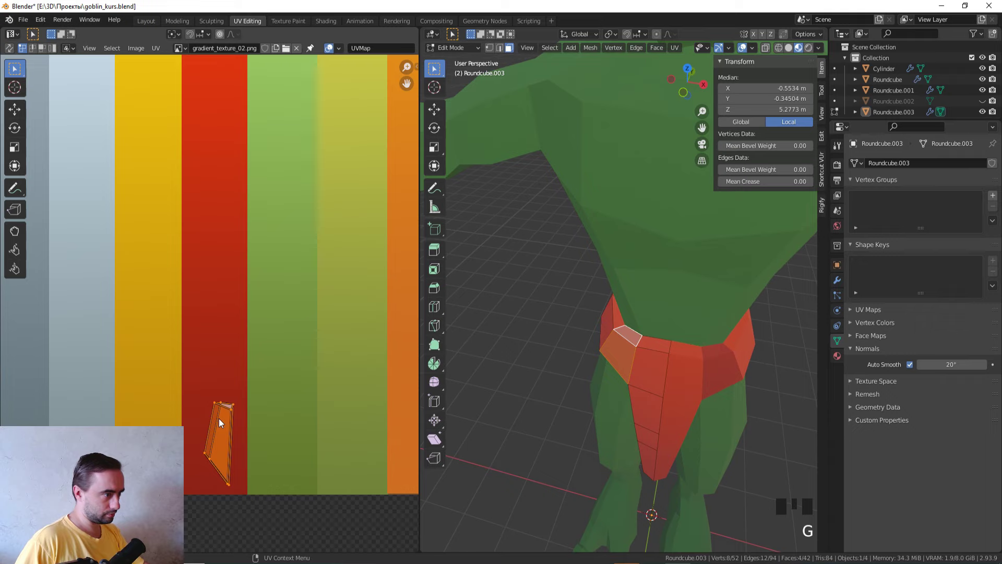
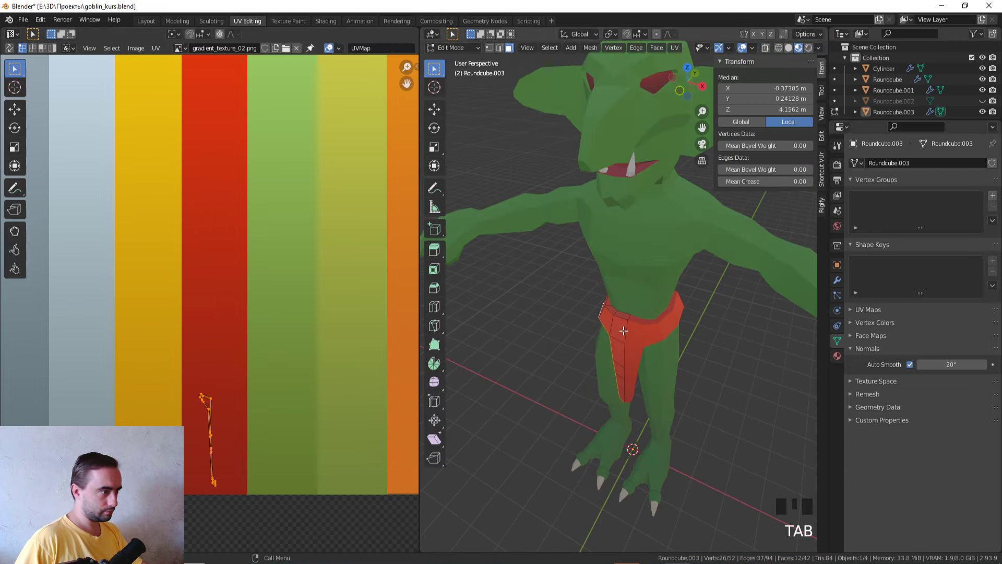
{"action": "key", "text": "a"}
{"action": "left_click", "coordinate": [624, 329]}
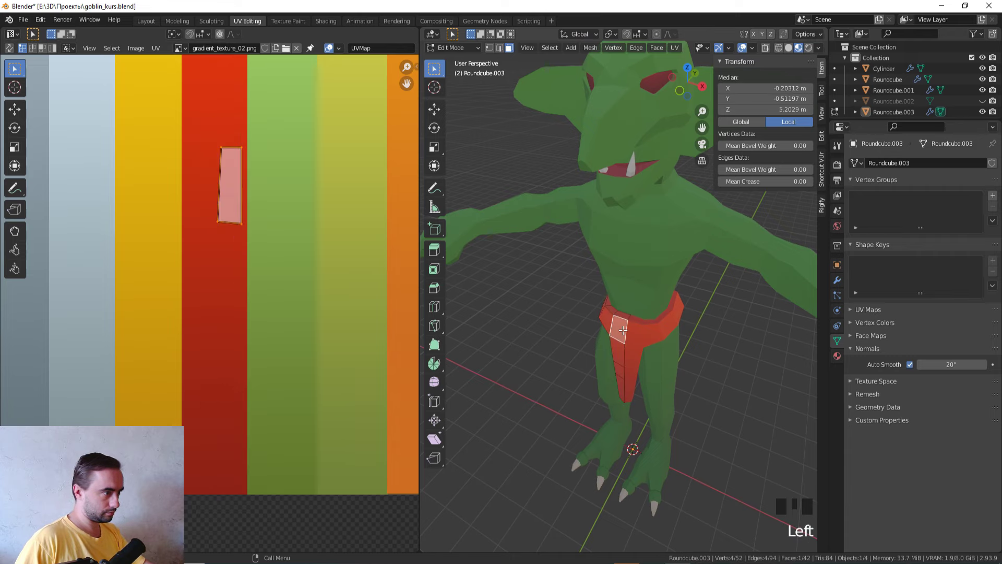
{"action": "middle_click", "coordinate": [617, 328]}
{"action": "left_click", "coordinate": [651, 363]}
{"action": "middle_click", "coordinate": [657, 381]}
{"action": "scroll", "scroll_direction": "up", "scroll_amount": 3}
{"action": "left_click", "coordinate": [576, 359]}
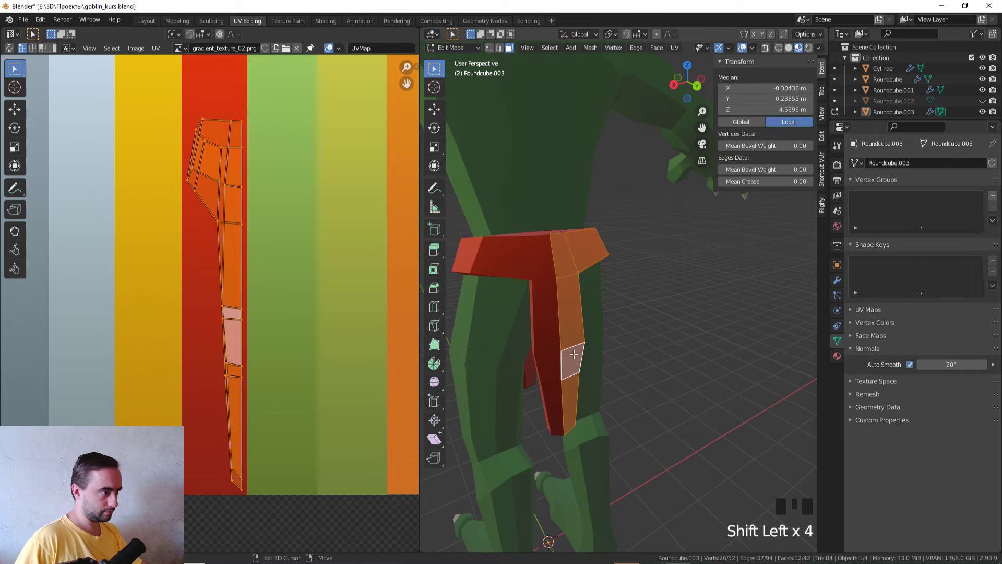
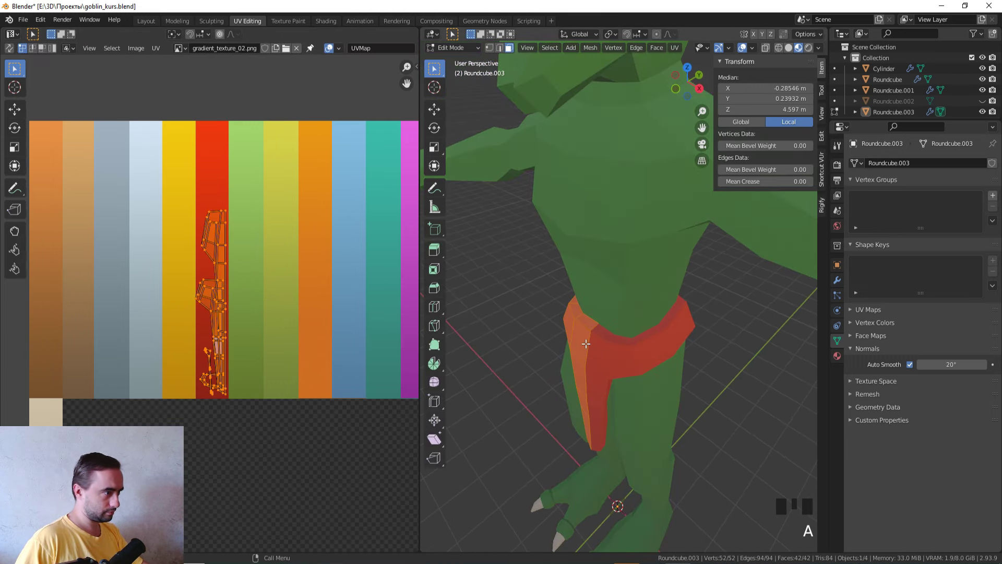
{"action": "left_click", "coordinate": [578, 314]}
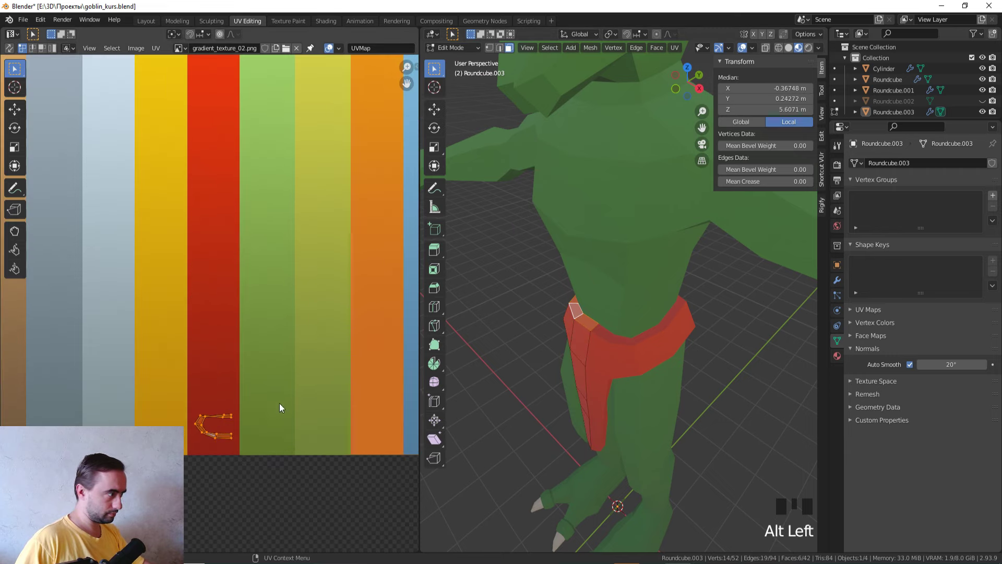
{"action": "key", "text": "g"}
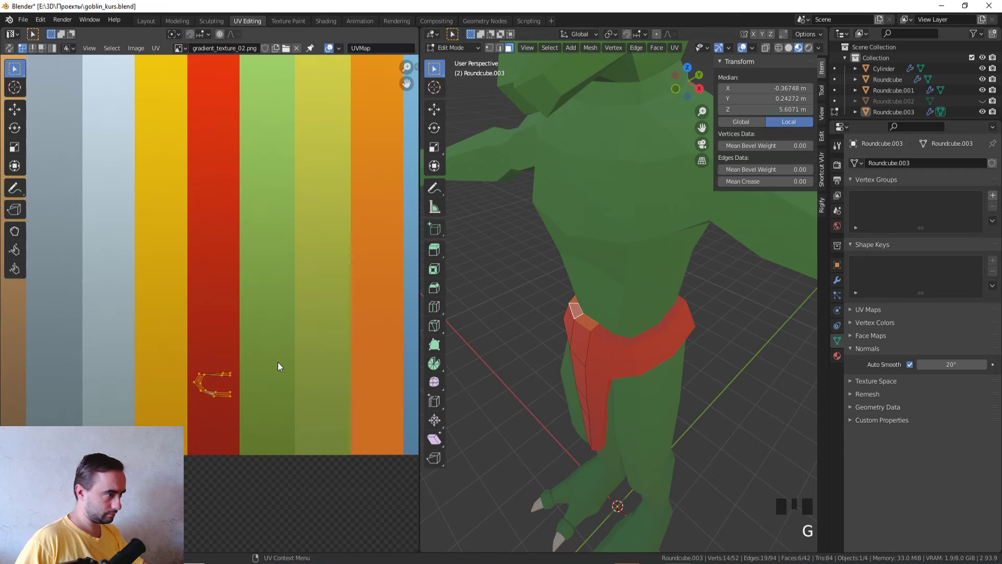
- Leave Edit Mode and orbit around the goblin to check the red loincloth from all sides
{"action": "key", "text": "Tab"}
{"action": "scroll", "scroll_direction": "down", "scroll_amount": 3}
{"action": "left_click_drag", "start_coordinate": [509, 354], "coordinate": [514, 346]}
{"action": "scroll", "scroll_direction": "up", "scroll_amount": 3}
{"action": "middle_click", "coordinate": [539, 344]}
{"action": "key", "text": "KP_7"}
{"action": "left_click_drag", "start_coordinate": [614, 351], "coordinate": [711, 339]}
{"action": "key", "text": "KP_7"}
{"action": "key", "text": "KP_6"}
{"action": "key", "text": "KP_6"}
{"action": "key", "text": "KP_6"}
{"action": "key", "text": "KP_6"}
{"action": "key", "text": "KP_6"}
{"action": "key", "text": "KP_6"}
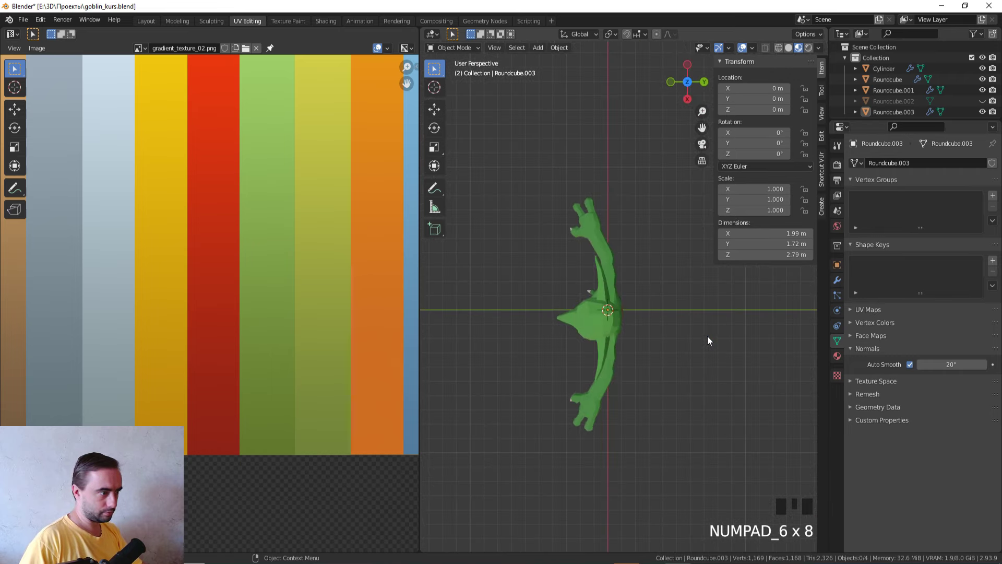
- Select the goblin body, enter Edit Mode and frame the arm in front view
{"action": "left_click", "coordinate": [609, 259]}
{"action": "key", "text": "Tab"}
{"action": "scroll", "scroll_direction": "up", "scroll_amount": 3}
{"action": "scroll", "scroll_direction": "down", "scroll_amount": 3}
{"action": "left_click_drag", "start_coordinate": [626, 254], "coordinate": [547, 250]}
{"action": "key", "text": "z"}
{"action": "middle_click", "coordinate": [527, 261]}
{"action": "scroll", "scroll_direction": "up", "scroll_amount": 3}
{"action": "middle_click", "coordinate": [621, 204]}
{"action": "key", "text": "KP_1"}
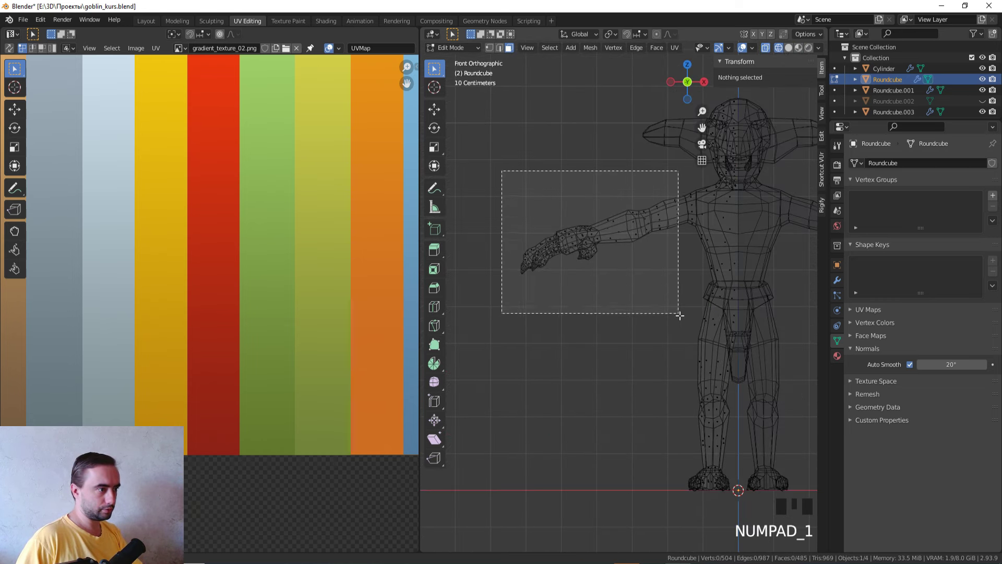
- Box-select the arm faces in wireframe, checking the selection from several angles
{"action": "left_click", "coordinate": [696, 321]}
{"action": "key", "text": "z"}
{"action": "middle_click", "coordinate": [546, 332]}
{"action": "key", "text": "z"}
{"action": "left_click_drag", "start_coordinate": [556, 420], "coordinate": [550, 401]}
{"action": "key", "text": "z"}
{"action": "left_click", "coordinate": [636, 316]}
{"action": "middle_click", "coordinate": [621, 355]}
{"action": "key", "text": "z"}
{"action": "middle_click", "coordinate": [638, 401]}
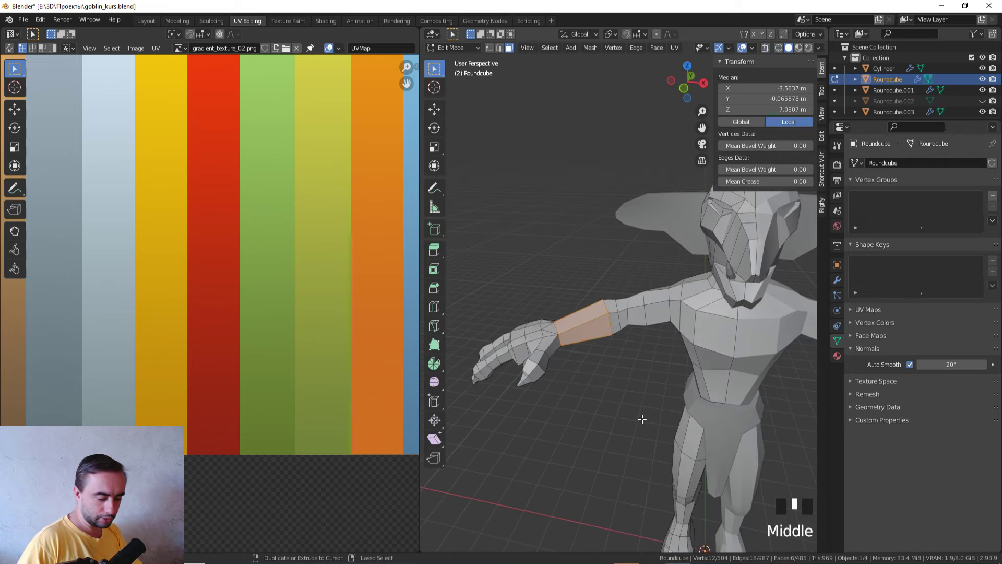
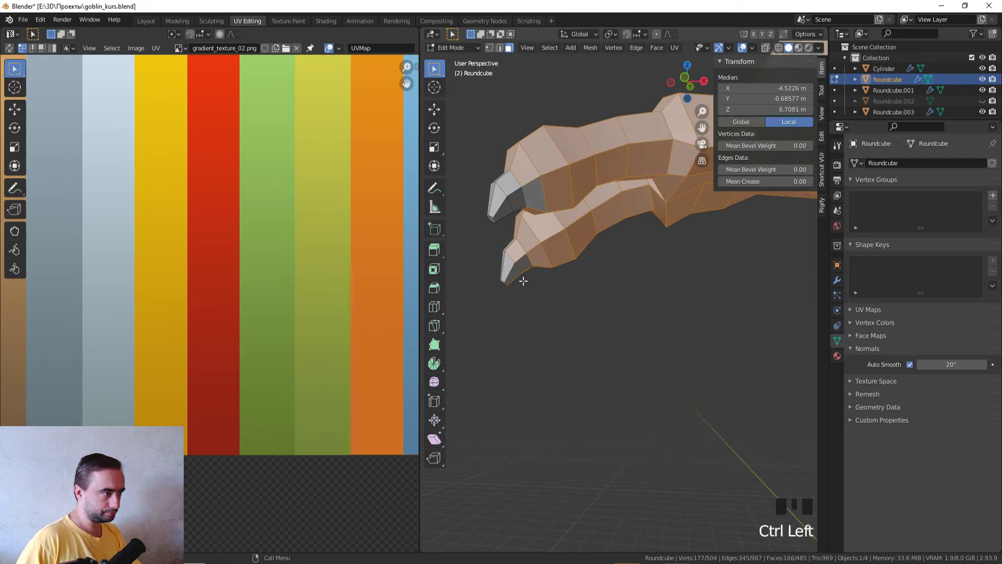
- Extend the selection down to the fingers and claws, undoing and re-picking missed faces
{"action": "key", "text": "z"}
{"action": "left_click", "coordinate": [526, 291]}
{"action": "left_click", "coordinate": [522, 259]}
{"action": "left_click_drag", "start_coordinate": [532, 278], "coordinate": [490, 273]}
{"action": "left_click", "coordinate": [490, 274]}
{"action": "key", "text": "z"}
{"action": "scroll", "scroll_direction": "down", "scroll_amount": 3}
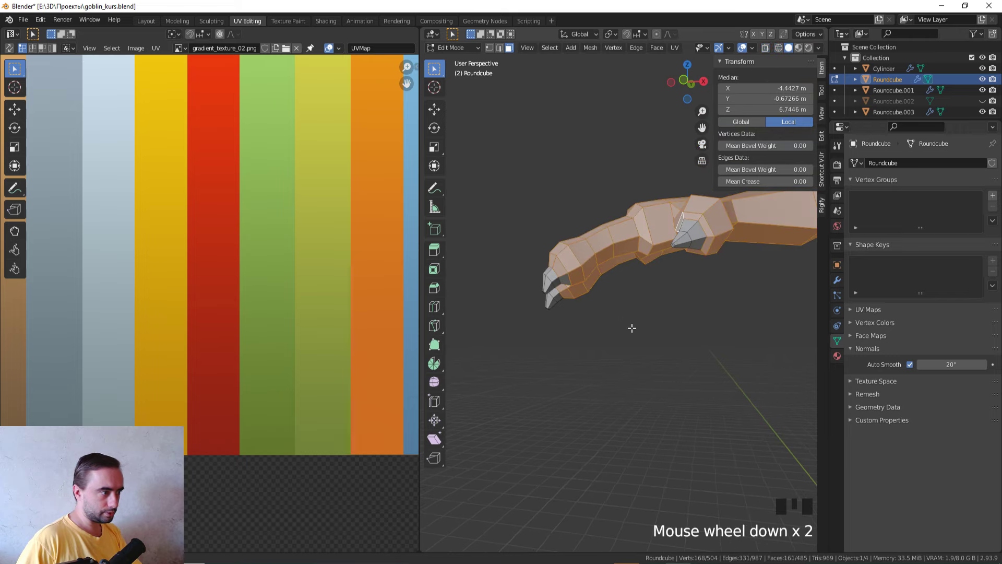
{"action": "middle_click", "coordinate": [628, 324]}
{"action": "left_click", "coordinate": [554, 277]}
{"action": "key", "text": "ctrl+z"}
{"action": "left_click", "coordinate": [561, 275]}
{"action": "left_click_drag", "start_coordinate": [593, 288], "coordinate": [588, 329]}
{"action": "scroll", "scroll_direction": "down", "scroll_amount": 3}
{"action": "middle_click", "coordinate": [640, 323]}
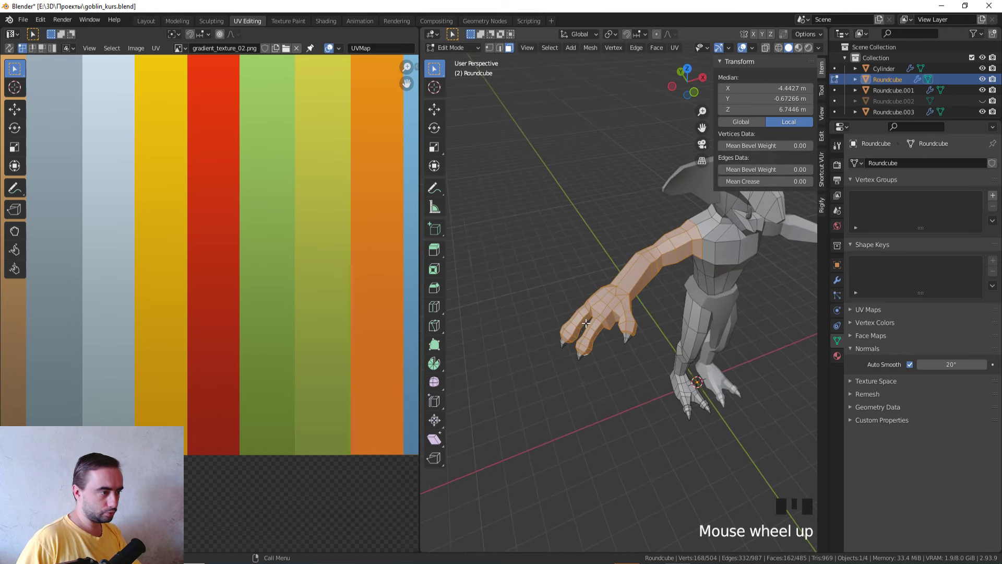
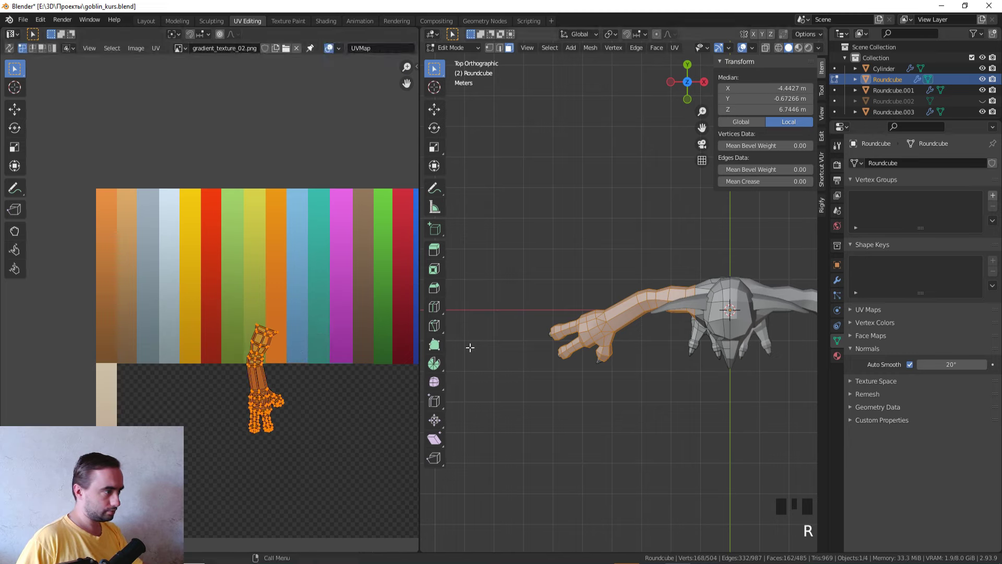
- Scale and move the arm's UVs in the UV editor toward the green stripe
{"action": "key", "text": "a"}
{"action": "key", "text": "ctrl+z"}
{"action": "key", "text": "g"}
{"action": "key", "text": "s"}
{"action": "key", "text": "g"}
{"action": "key", "text": "Tab"}
{"action": "key", "text": "z"}
- Place the arm and body UV islands on the green and red stripes, then check the goblin from the front
{"action": "left_click_drag", "start_coordinate": [537, 467], "coordinate": [548, 390]}
{"action": "scroll", "scroll_direction": "down", "scroll_amount": 3}
{"action": "left_click_drag", "start_coordinate": [536, 393], "coordinate": [627, 367]}
{"action": "scroll", "scroll_direction": "up", "scroll_amount": 3}
{"action": "middle_click", "coordinate": [586, 346]}
{"action": "scroll", "scroll_direction": "down", "scroll_amount": 3}
{"action": "key", "text": "KP_1"}
{"action": "scroll", "scroll_direction": "up", "scroll_amount": 3}
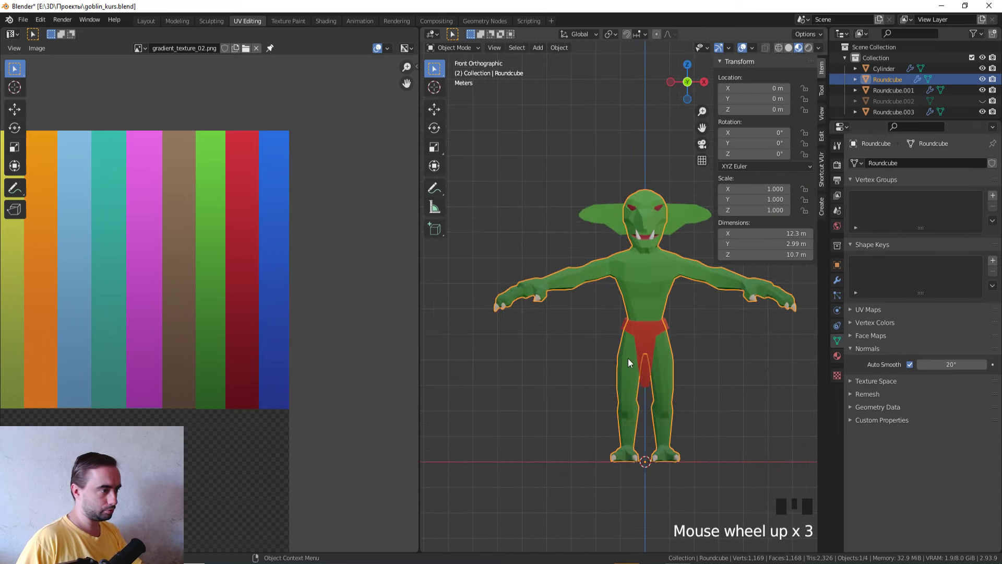
- Scale the ear UVs along X and Y and move them onto the green stripe
{"action": "key", "text": "Tab"}
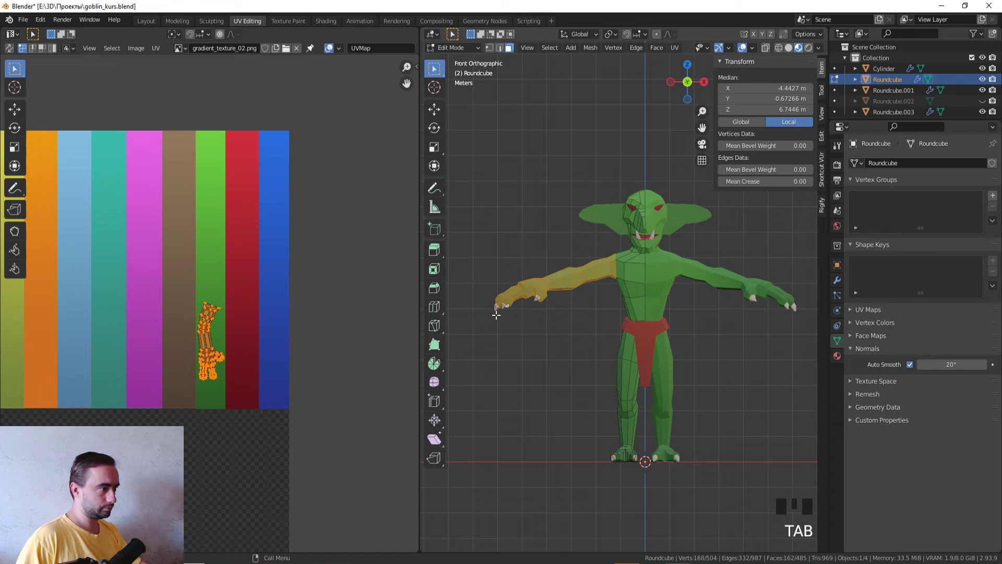
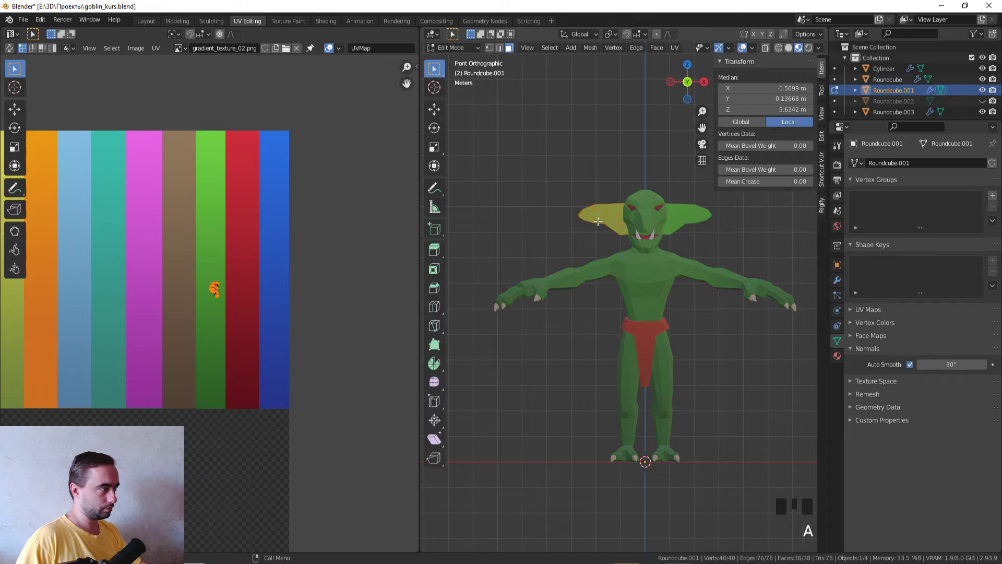
{"action": "key", "text": "s"}
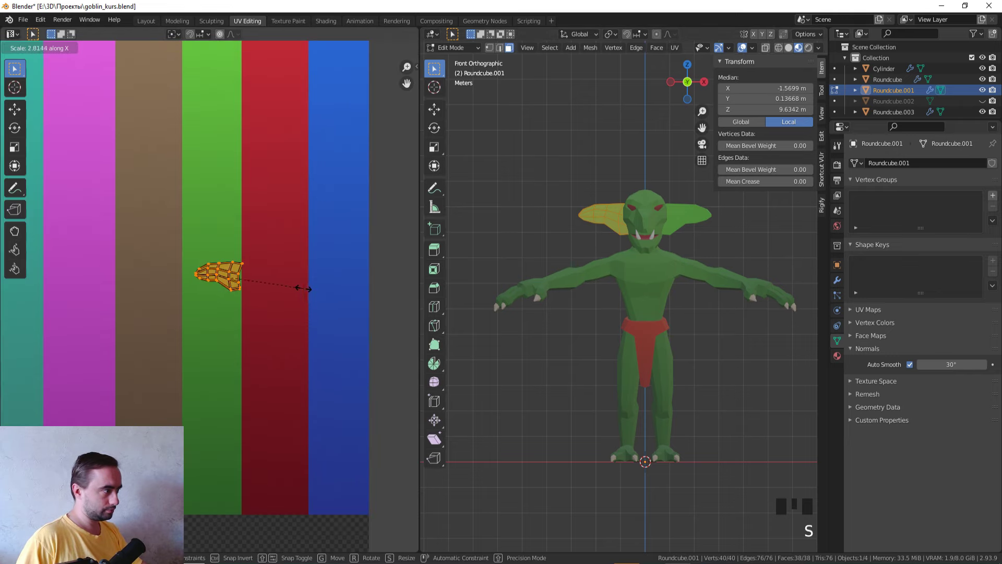
{"action": "key", "text": "g"}
{"action": "key", "text": "s"}
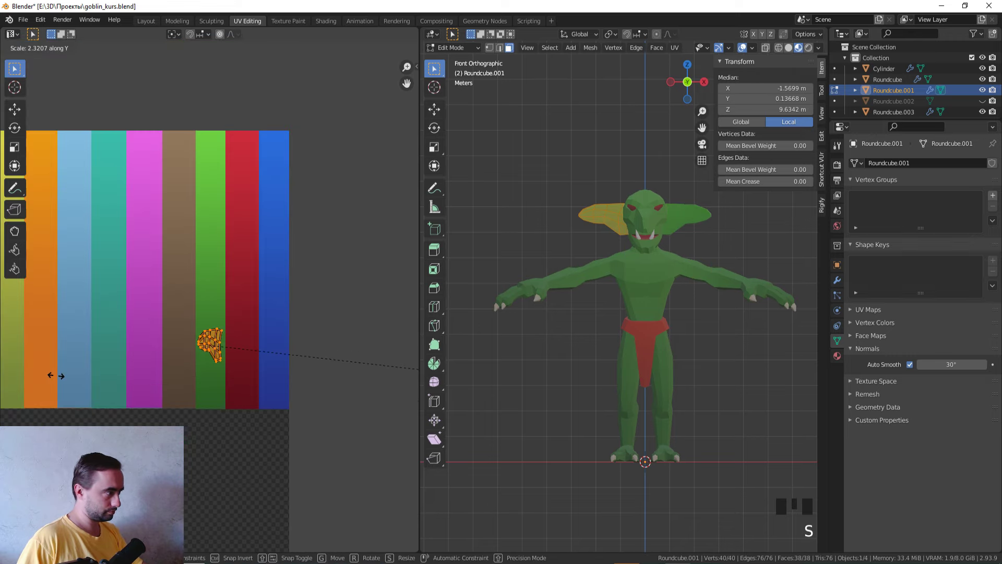
{"action": "key", "text": "h"}
{"action": "key", "text": "ctrl+z"}
{"action": "key", "text": "g"}
{"action": "key", "text": "Tab"}
- Inspect the fully green goblin in the viewport, then return to the Layout workspace
{"action": "middle_click", "coordinate": [646, 298]}
{"action": "key", "text": "z"}
{"action": "middle_click", "coordinate": [579, 385]}
{"action": "left_click", "coordinate": [523, 394]}
{"action": "left_click_drag", "start_coordinate": [498, 393], "coordinate": [562, 374]}
{"action": "scroll", "scroll_direction": "down", "scroll_amount": 3}
{"action": "left_click_drag", "start_coordinate": [550, 378], "coordinate": [571, 375]}
{"action": "scroll", "scroll_direction": "up", "scroll_amount": 3}
{"action": "left_click", "coordinate": [137, 26]}
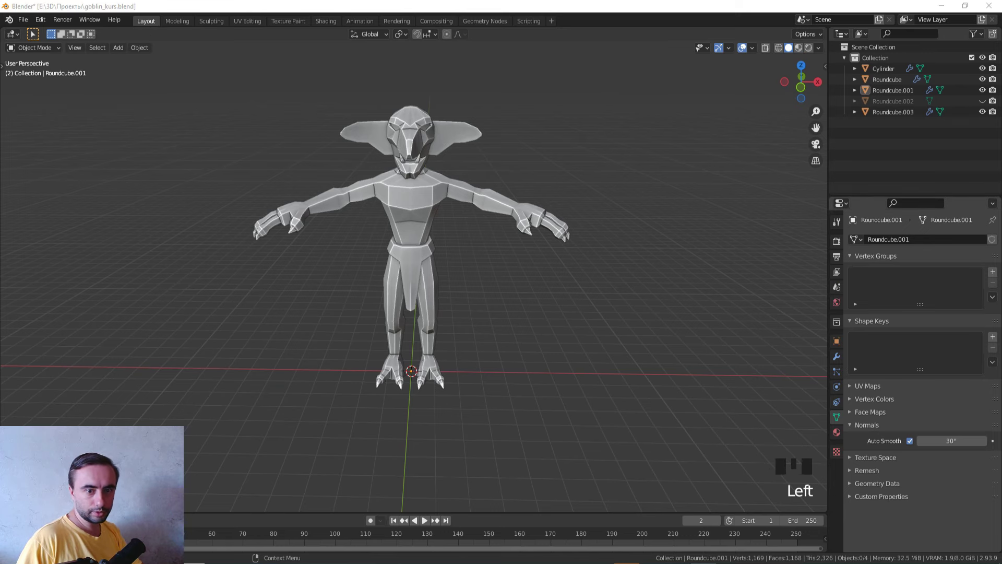
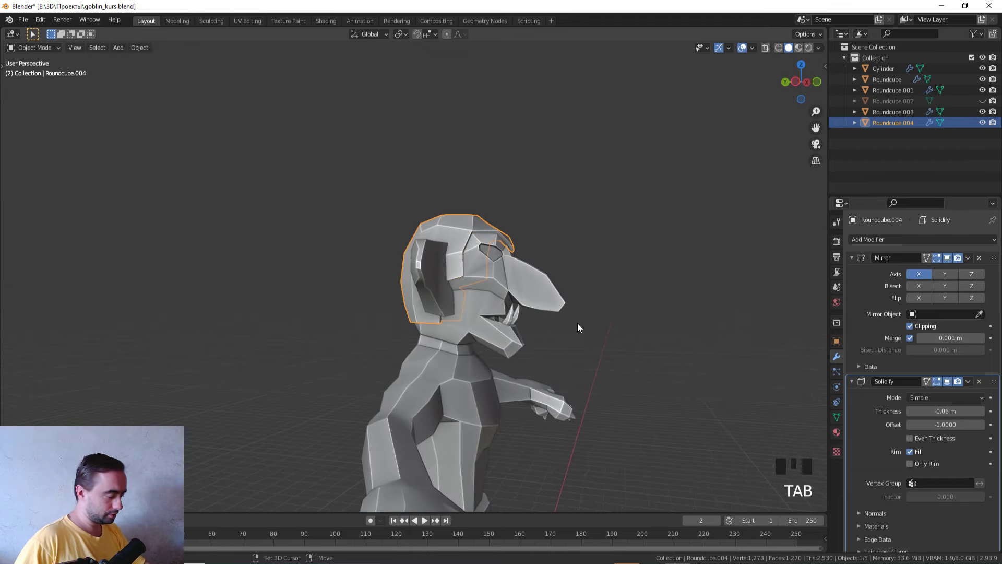
- Isolate the hood in local view and pull its selected edges toward the head
{"action": "key", "text": "shift+h"}
{"action": "key", "text": "Tab"}
{"action": "scroll", "scroll_direction": "up", "scroll_amount": 3}
{"action": "left_click_drag", "start_coordinate": [555, 301], "coordinate": [517, 315]}
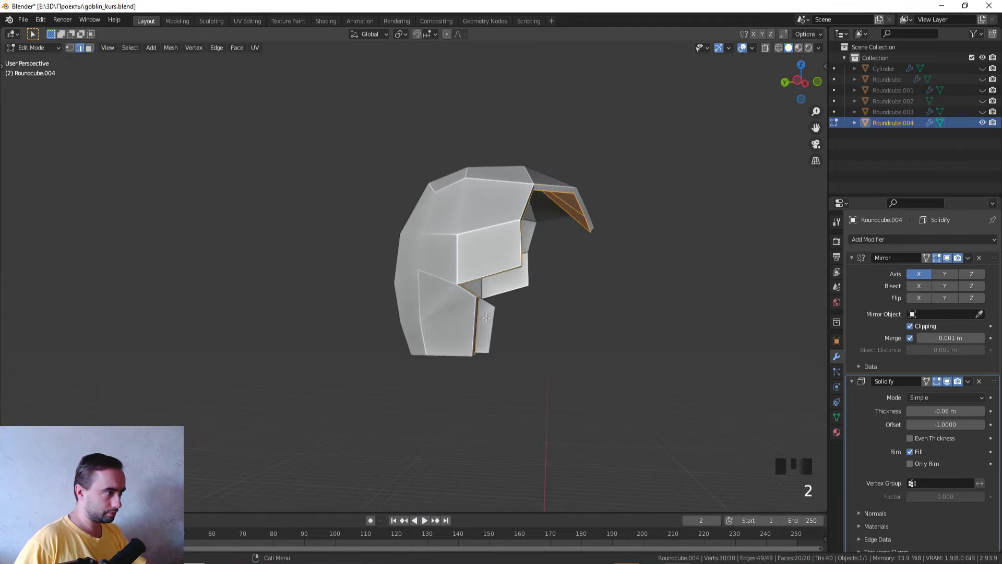
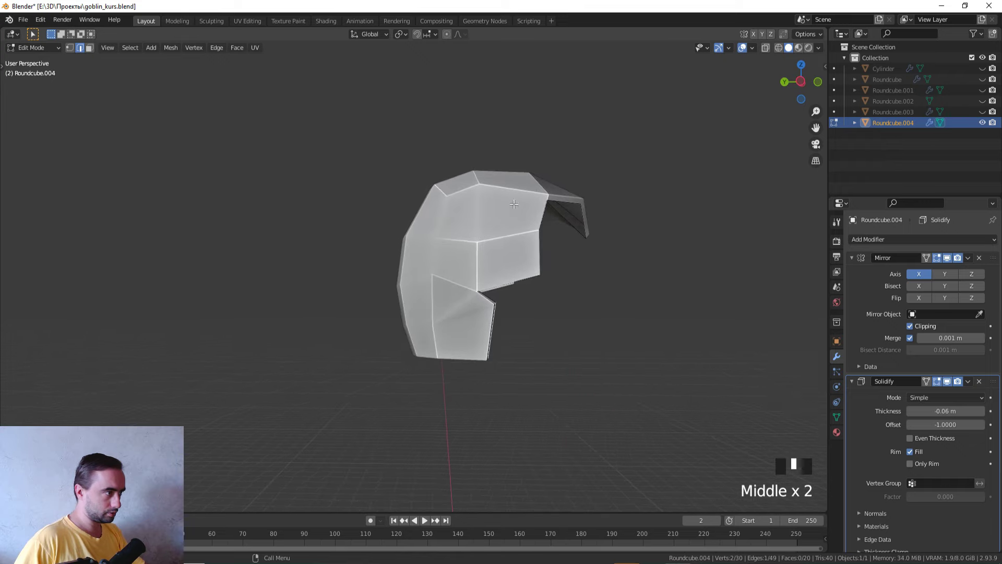
{"action": "key", "text": "g"}
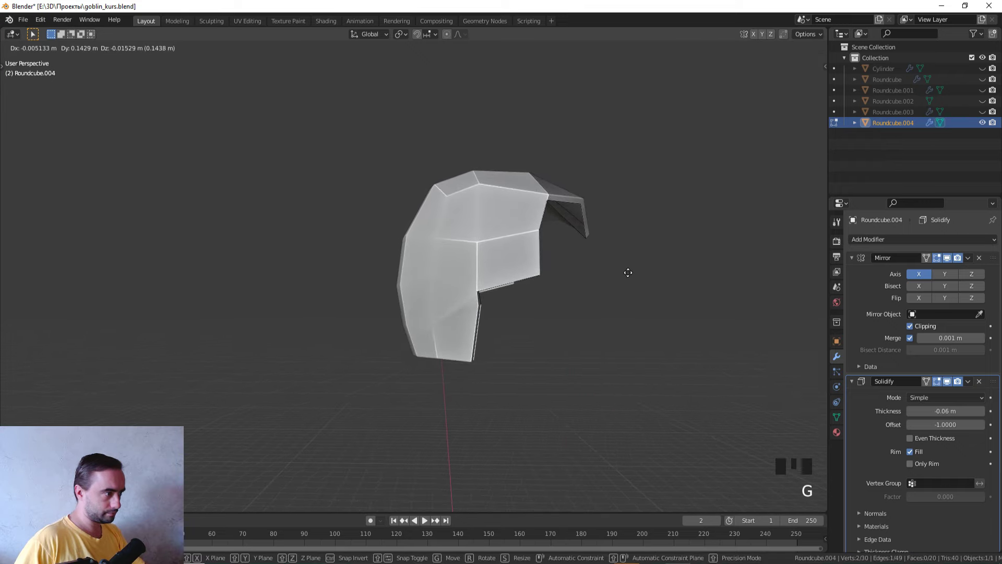
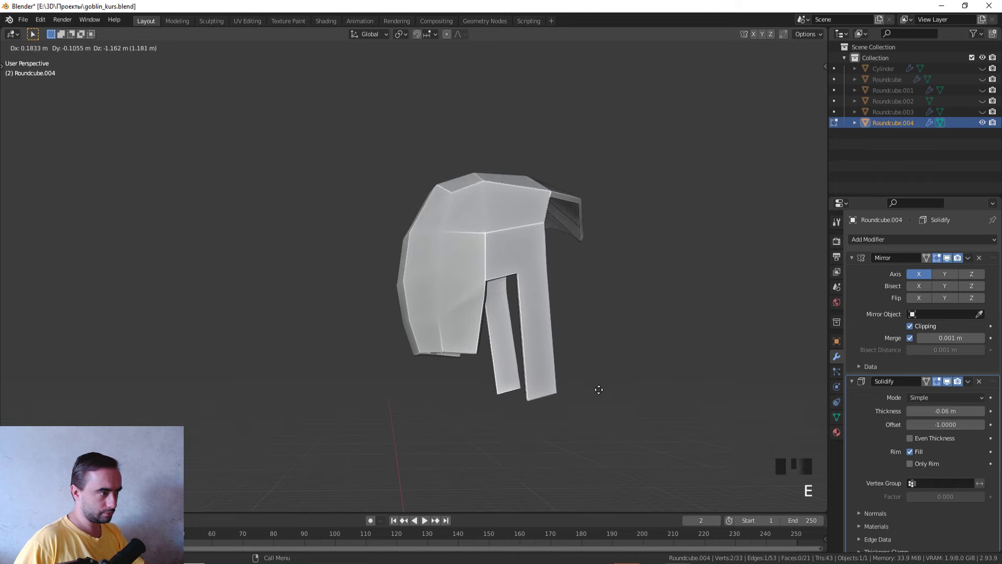
- Bring the goblin back and select the hood edges beside the head using X-ray
{"action": "key", "text": "Tab"}
{"action": "key", "text": "alt+h"}
{"action": "scroll", "scroll_direction": "down", "scroll_amount": 3}
{"action": "left_click_drag", "start_coordinate": [702, 202], "coordinate": [459, 233]}
{"action": "left_click", "coordinate": [460, 232]}
{"action": "left_click", "coordinate": [468, 225]}
{"action": "middle_click", "coordinate": [492, 224]}
{"action": "key", "text": "Tab"}
{"action": "scroll", "scroll_direction": "up", "scroll_amount": 3}
{"action": "middle_click", "coordinate": [540, 242]}
- Pick individual hood vertices through X-ray and move them in against the head
{"action": "key", "text": "z"}
{"action": "middle_click", "coordinate": [416, 276]}
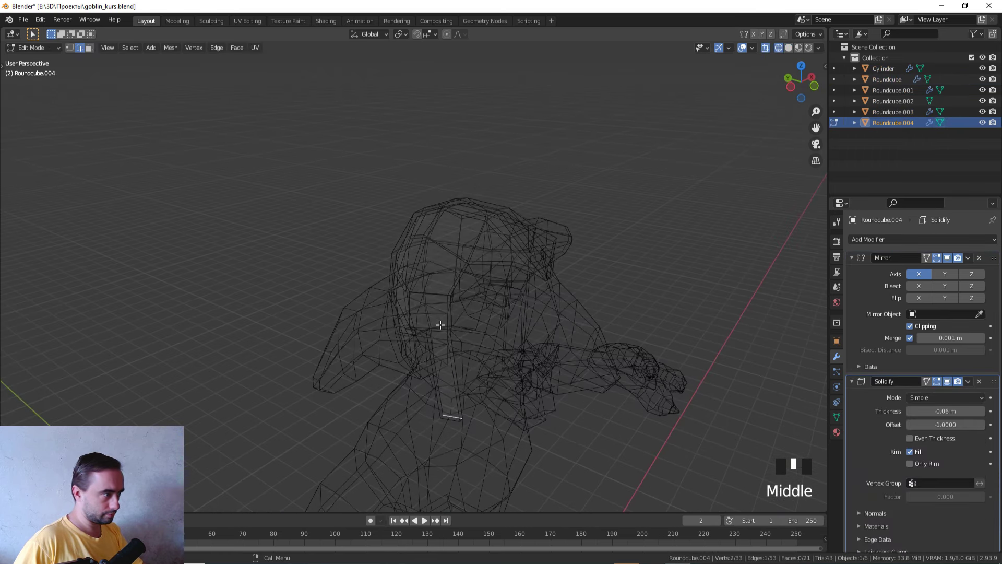
{"action": "left_click", "coordinate": [440, 324]}
{"action": "key", "text": "z"}
{"action": "left_click_drag", "start_coordinate": [542, 347], "coordinate": [585, 349]}
{"action": "key", "text": "g"}
{"action": "key", "text": "z"}
{"action": "left_click", "coordinate": [417, 295]}
{"action": "key", "text": "z"}
{"action": "key", "text": "g"}
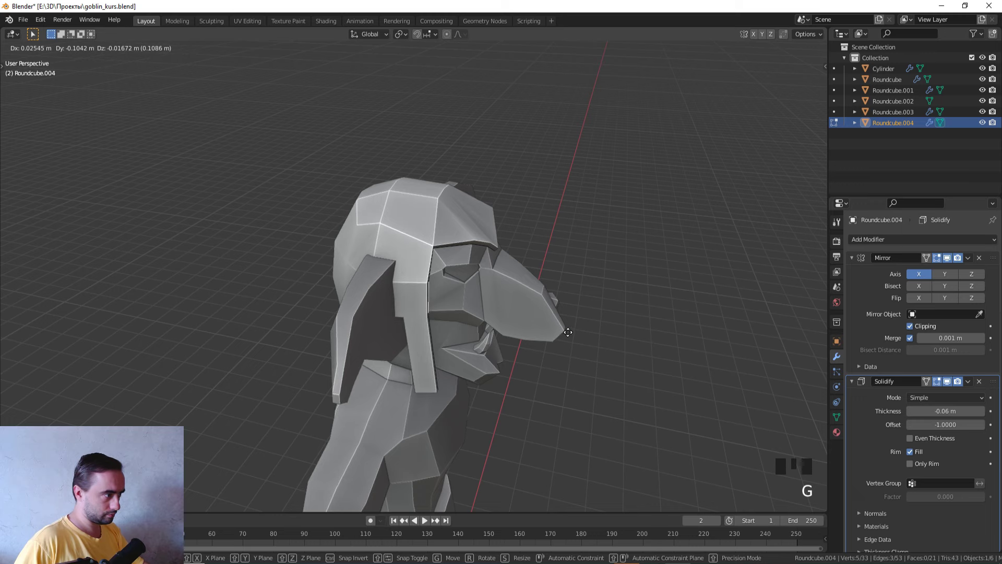
{"action": "middle_click", "coordinate": [565, 329]}
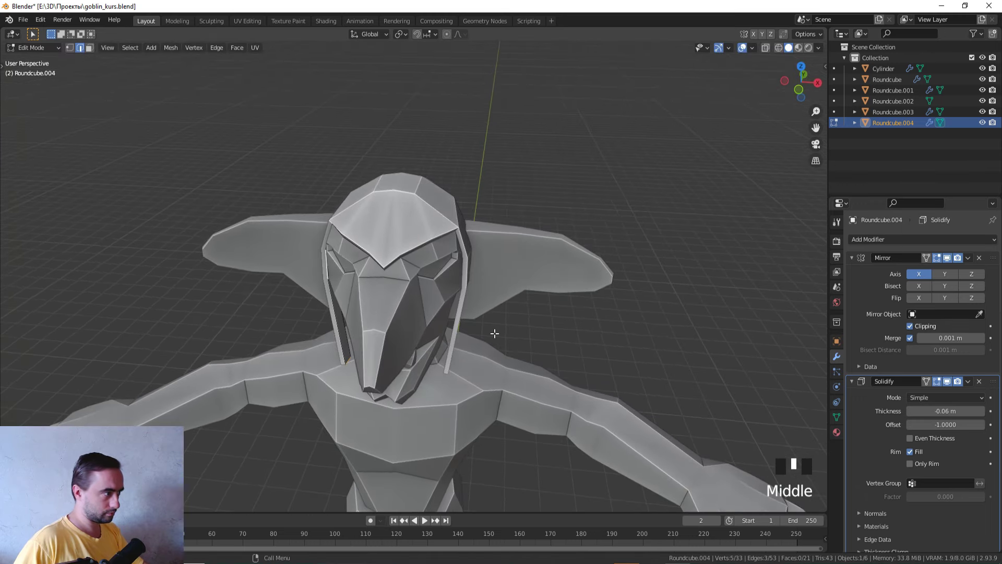
- From front view, grab the lower flap vertices and drag them down beside the face
{"action": "key", "text": "g"}
{"action": "key", "text": "KP_1"}
{"action": "left_click", "coordinate": [356, 354]}
{"action": "left_click", "coordinate": [353, 356]}
{"action": "key", "text": "g"}
{"action": "scroll", "scroll_direction": "down", "scroll_amount": 3}
{"action": "left_click_drag", "start_coordinate": [561, 311], "coordinate": [659, 328]}
{"action": "scroll", "scroll_direction": "up", "scroll_amount": 3}
{"action": "middle_click", "coordinate": [595, 322]}
- Select the flap's outer vertices and slide them sideways only to hug the cheek
{"action": "key", "text": "z"}
{"action": "left_click", "coordinate": [356, 290]}
{"action": "middle_click", "coordinate": [359, 290]}
{"action": "left_click", "coordinate": [377, 297]}
{"action": "key", "text": "z"}
{"action": "left_click_drag", "start_coordinate": [599, 308], "coordinate": [628, 255]}
{"action": "key", "text": "g"}
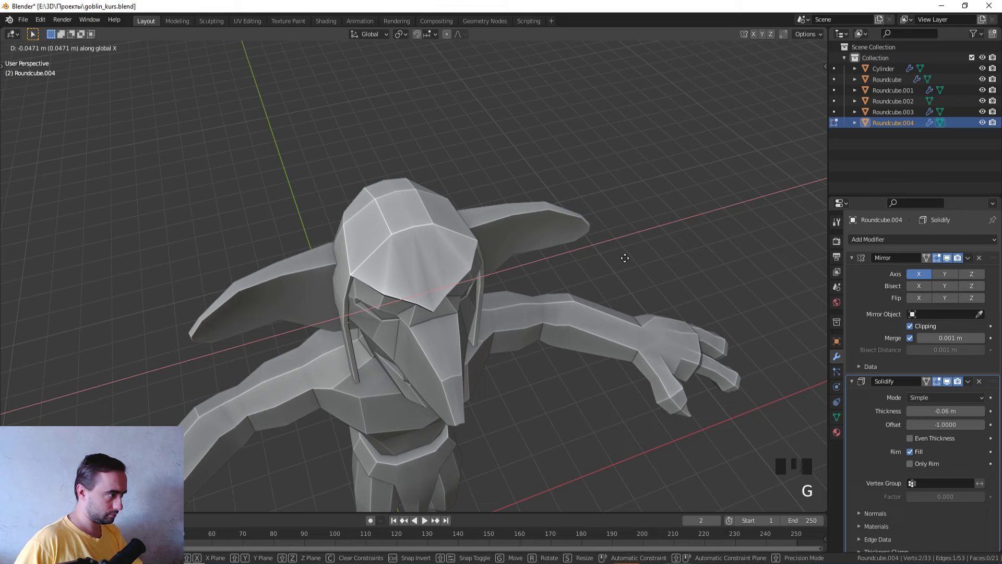
{"action": "middle_click", "coordinate": [591, 251]}
{"action": "scroll", "scroll_direction": "down", "scroll_amount": 3}
- Check the hood's fit around the head from several angles in and out of Edit Mode
{"action": "key", "text": "Tab"}
{"action": "left_click_drag", "start_coordinate": [621, 232], "coordinate": [679, 219]}
{"action": "scroll", "scroll_direction": "up", "scroll_amount": 3}
{"action": "scroll", "scroll_direction": "up", "scroll_amount": 3}
{"action": "key", "text": "Tab"}
{"action": "left_click_drag", "start_coordinate": [539, 279], "coordinate": [369, 268]}
{"action": "key", "text": "z"}
{"action": "middle_click", "coordinate": [343, 273]}
{"action": "scroll", "scroll_direction": "up", "scroll_amount": 3}
- In front view, select the hood's side region beside the face with X-ray
{"action": "key", "text": "1"}
{"action": "left_click", "coordinate": [404, 308]}
{"action": "left_click_drag", "start_coordinate": [417, 304], "coordinate": [495, 296]}
{"action": "key", "text": "z"}
{"action": "key", "text": "z"}
{"action": "middle_click", "coordinate": [268, 267]}
{"action": "scroll", "scroll_direction": "up", "scroll_amount": 3}
{"action": "key", "text": "Tab"}
{"action": "key", "text": "Tab"}
{"action": "scroll", "scroll_direction": "down", "scroll_amount": 3}
- Add an edge loop (Ctrl+R), join the cut, and delete the side faces to open the hood
{"action": "key", "text": "ctrl+r"}
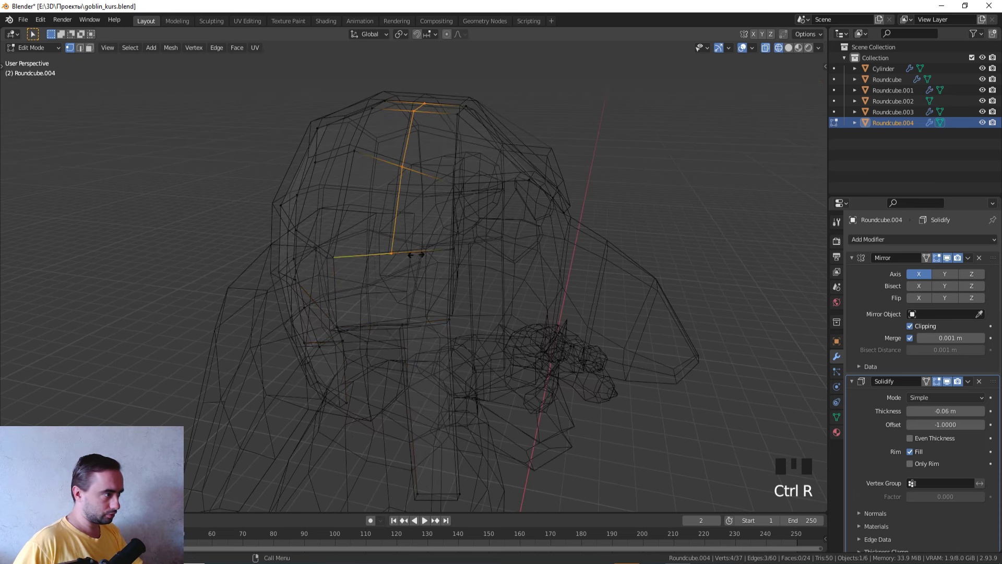
{"action": "left_click", "coordinate": [411, 253]}
{"action": "left_click", "coordinate": [409, 319]}
{"action": "key", "text": "j"}
{"action": "left_click", "coordinate": [375, 293]}
{"action": "key", "text": "x"}
- Select the vertices around the new opening and move them to tidy the flap edge
{"action": "scroll", "scroll_direction": "down", "scroll_amount": 3}
{"action": "middle_click", "coordinate": [461, 279]}
{"action": "key", "text": "z"}
{"action": "middle_click", "coordinate": [458, 276]}
{"action": "key", "text": "1"}
{"action": "key", "text": "z"}
{"action": "left_click_drag", "start_coordinate": [416, 268], "coordinate": [433, 269]}
{"action": "left_click", "coordinate": [433, 270]}
{"action": "key", "text": "z"}
{"action": "middle_click", "coordinate": [552, 295]}
{"action": "key", "text": "g"}
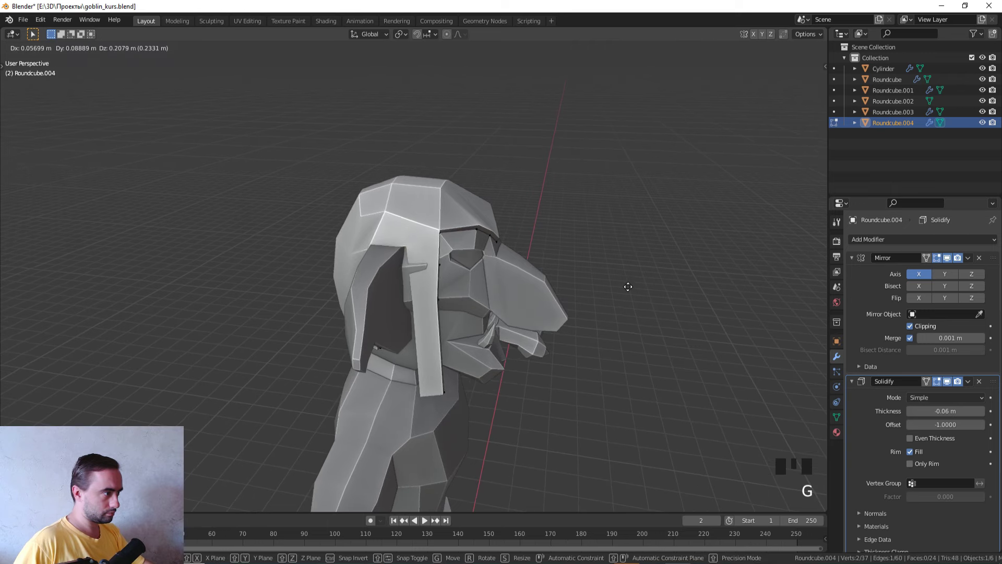
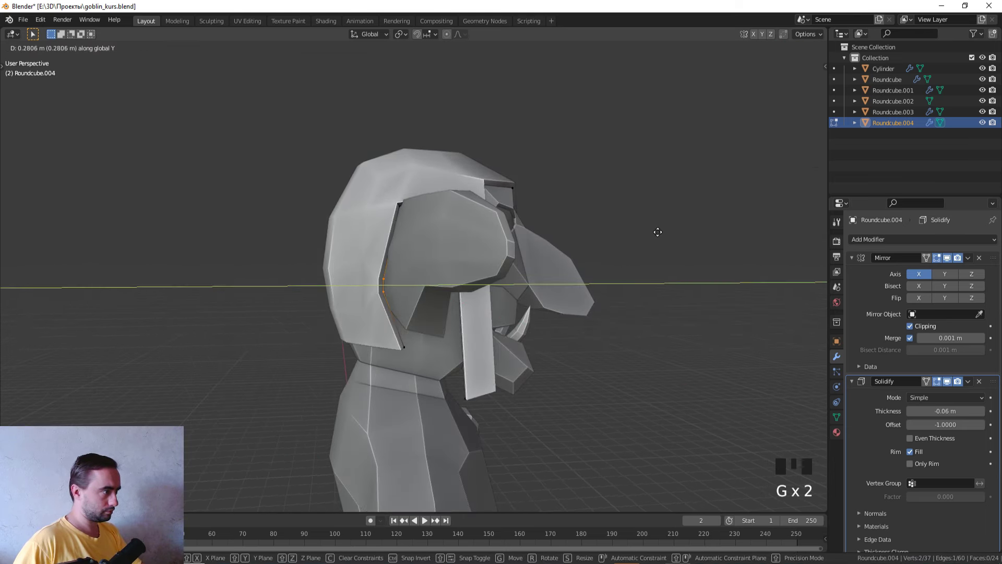
- Select the back of the hood through X-ray and move it down over the head
{"action": "key", "text": "z"}
{"action": "middle_click", "coordinate": [362, 270]}
{"action": "left_click", "coordinate": [401, 283]}
{"action": "key", "text": "z"}
{"action": "key", "text": "g"}
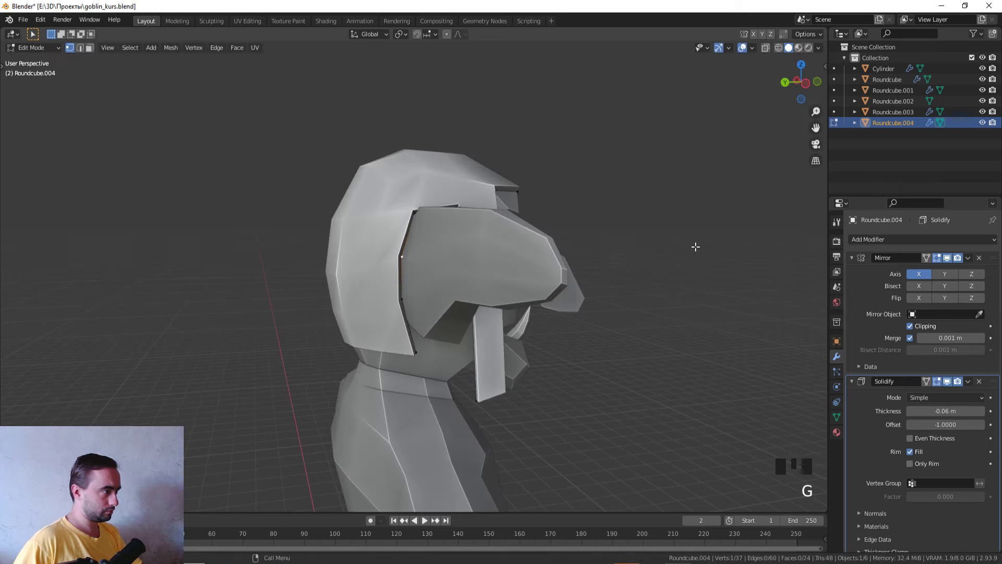
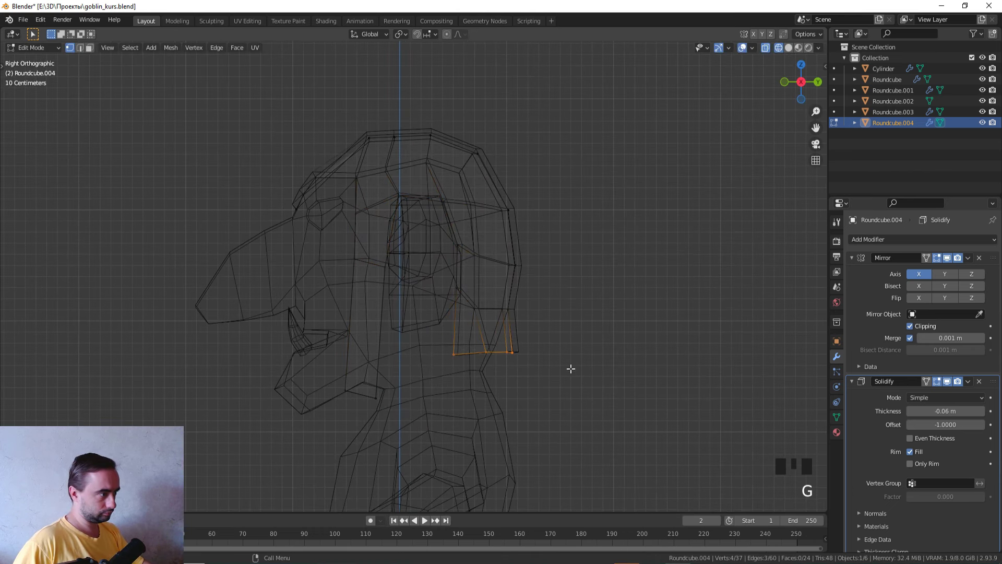
- Grab the back flap's bottom edge and pull it down toward the neck
{"action": "left_click", "coordinate": [553, 327]}
{"action": "left_click", "coordinate": [544, 322]}
{"action": "key", "text": "g"}
{"action": "key", "text": "z"}
{"action": "scroll", "scroll_direction": "down", "scroll_amount": 3}
{"action": "left_click_drag", "start_coordinate": [684, 310], "coordinate": [548, 325]}
- Check in Object Mode, then nudge the side hood vertices sideways around the ear
{"action": "key", "text": "Tab"}
{"action": "scroll", "scroll_direction": "up", "scroll_amount": 3}
{"action": "middle_click", "coordinate": [499, 263]}
{"action": "key", "text": "Tab"}
{"action": "left_click", "coordinate": [465, 264]}
{"action": "left_click", "coordinate": [486, 279]}
{"action": "key", "text": "g"}
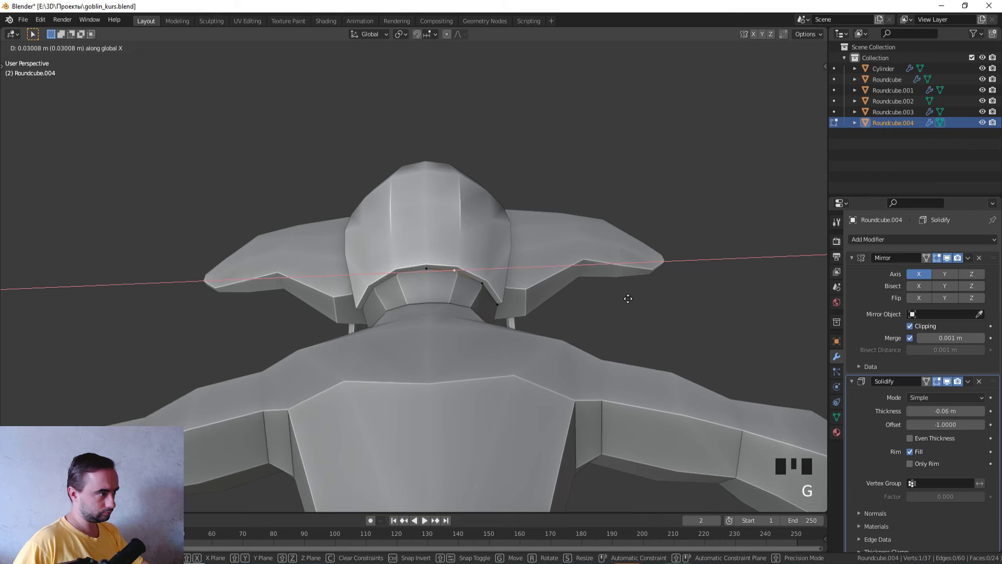
{"action": "key", "text": "z"}
- Select the upper hood vertices with X-ray and move them to close gaps over the skull
{"action": "left_click", "coordinate": [466, 234]}
{"action": "middle_click", "coordinate": [456, 272]}
{"action": "left_click", "coordinate": [439, 253]}
{"action": "left_click", "coordinate": [443, 207]}
{"action": "key", "text": "z"}
{"action": "key", "text": "z"}
{"action": "middle_click", "coordinate": [494, 311]}
{"action": "key", "text": "z"}
{"action": "middle_click", "coordinate": [604, 327]}
{"action": "key", "text": "g"}
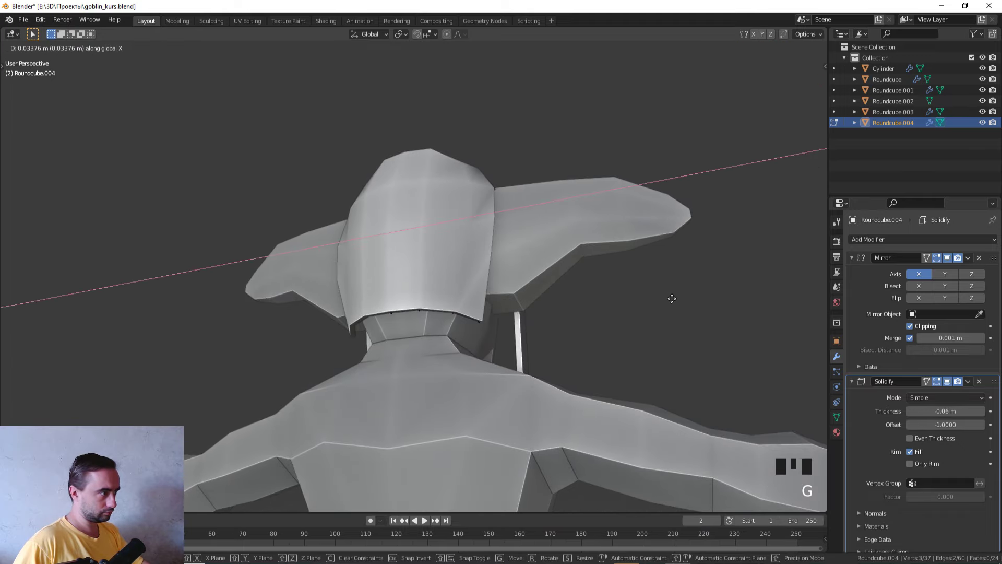
{"action": "scroll", "scroll_direction": "down", "scroll_amount": 3}
{"action": "middle_click", "coordinate": [652, 311]}
- In right ortho X-ray, select the back panel faces and extend them down the neck
{"action": "key", "text": "Tab"}
{"action": "key", "text": "Tab"}
{"action": "key", "text": "z"}
{"action": "middle_click", "coordinate": [318, 242]}
{"action": "key", "text": "KP_3"}
{"action": "scroll", "scroll_direction": "up", "scroll_amount": 3}
{"action": "left_click", "coordinate": [565, 384]}
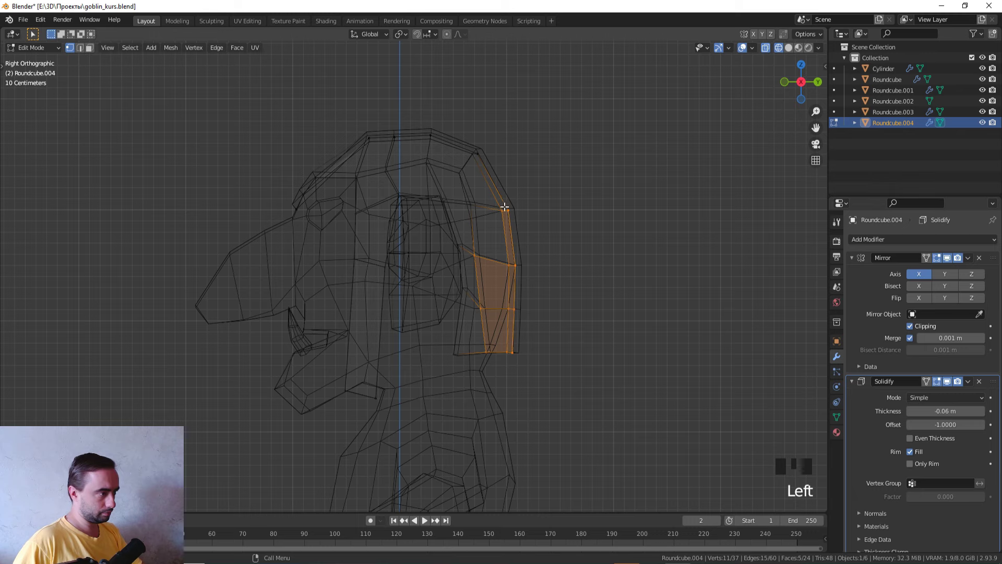
{"action": "left_click", "coordinate": [587, 396]}
{"action": "key", "text": "g"}
- Review the brown hood over the green goblin in Object Mode, then return to editing
{"action": "key", "text": "Tab"}
{"action": "key", "text": "z"}
{"action": "scroll", "scroll_direction": "down", "scroll_amount": 3}
{"action": "middle_click", "coordinate": [651, 342]}
{"action": "key", "text": "Tab"}
- Preview the hood in colour, confirm the side strap hangs beside the face, and leave Edit Mode
{"action": "key", "text": "s"}
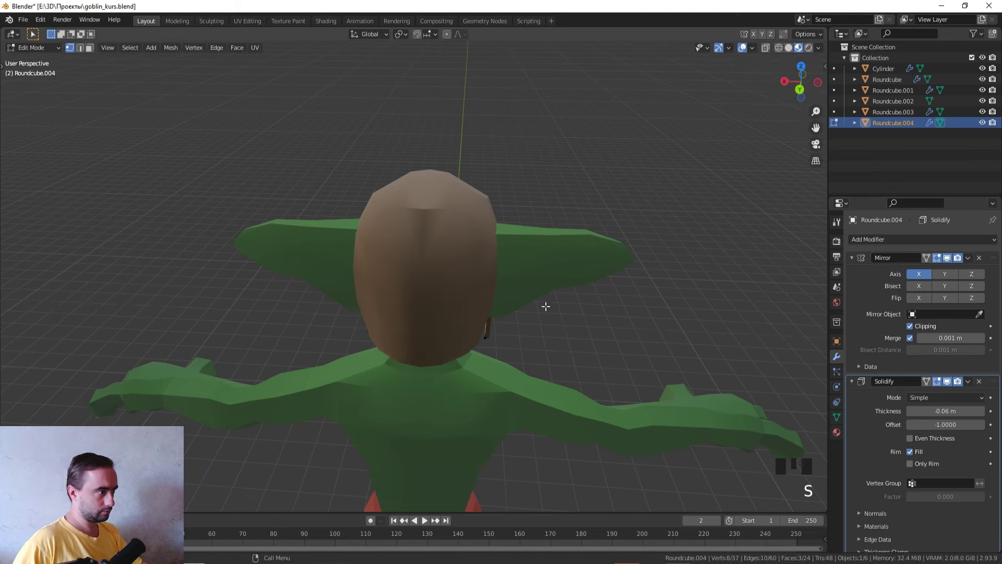
{"action": "middle_click", "coordinate": [485, 296]}
{"action": "scroll", "scroll_direction": "down", "scroll_amount": 3}
{"action": "middle_click", "coordinate": [437, 271]}
{"action": "scroll", "scroll_direction": "up", "scroll_amount": 3}
{"action": "key", "text": "Tab"}
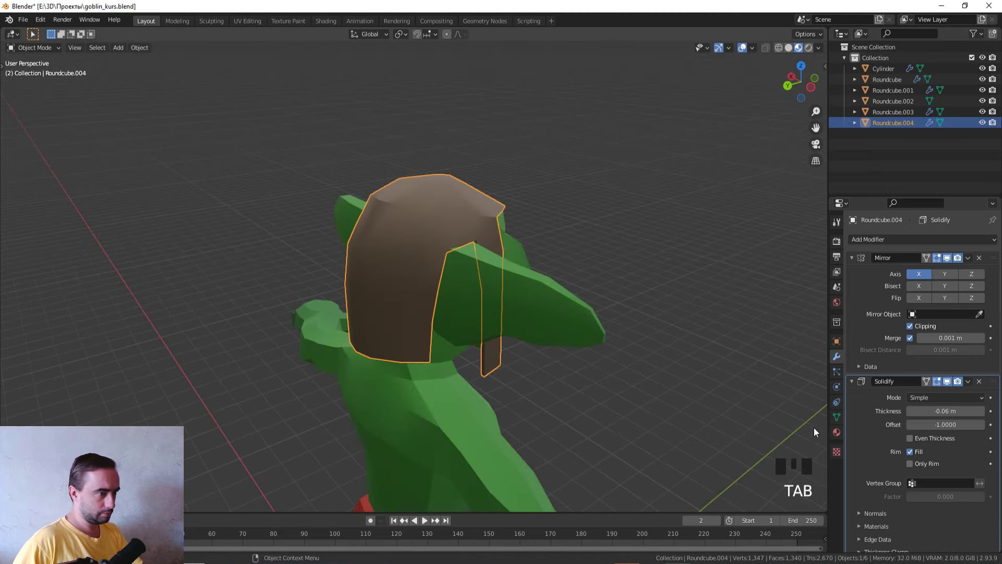
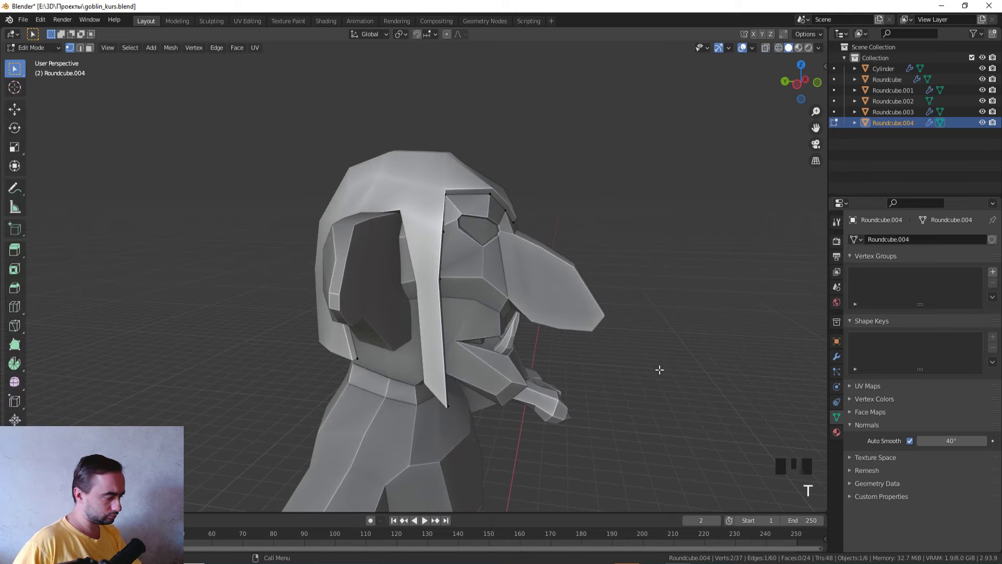
- Tuck the hood's front flap vertices inward along the goblin's cheek with G, Y moves
{"action": "key", "text": "ctrl+z"}
{"action": "key", "text": "ctrl+z"}
{"action": "key", "text": "z"}
{"action": "left_click", "coordinate": [422, 380]}
{"action": "key", "text": "z"}
{"action": "key", "text": "g"}
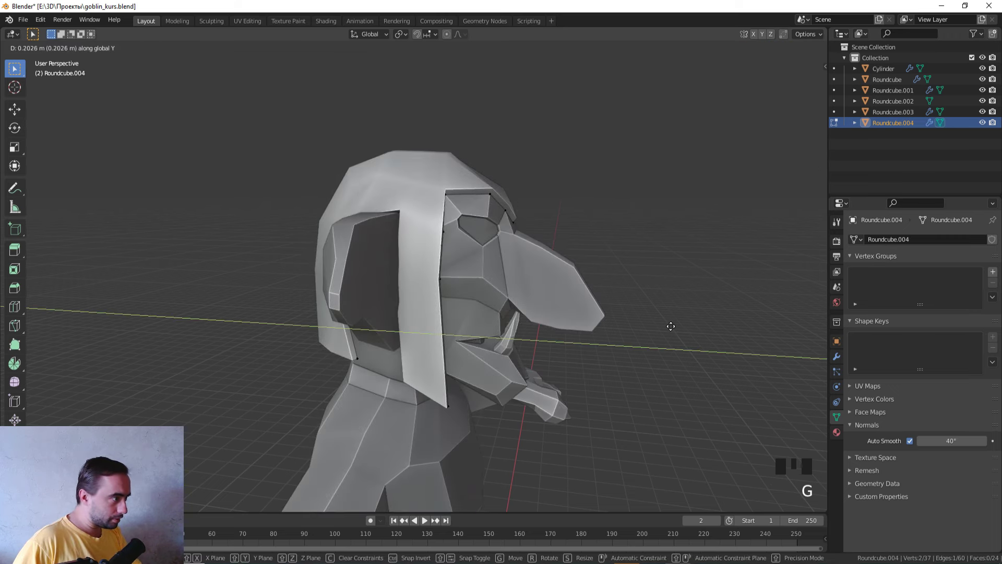
{"action": "middle_click", "coordinate": [680, 323]}
{"action": "key", "text": "z"}
{"action": "left_click", "coordinate": [418, 227]}
{"action": "middle_click", "coordinate": [408, 216]}
{"action": "key", "text": "z"}
{"action": "middle_click", "coordinate": [663, 268]}
{"action": "key", "text": "g"}
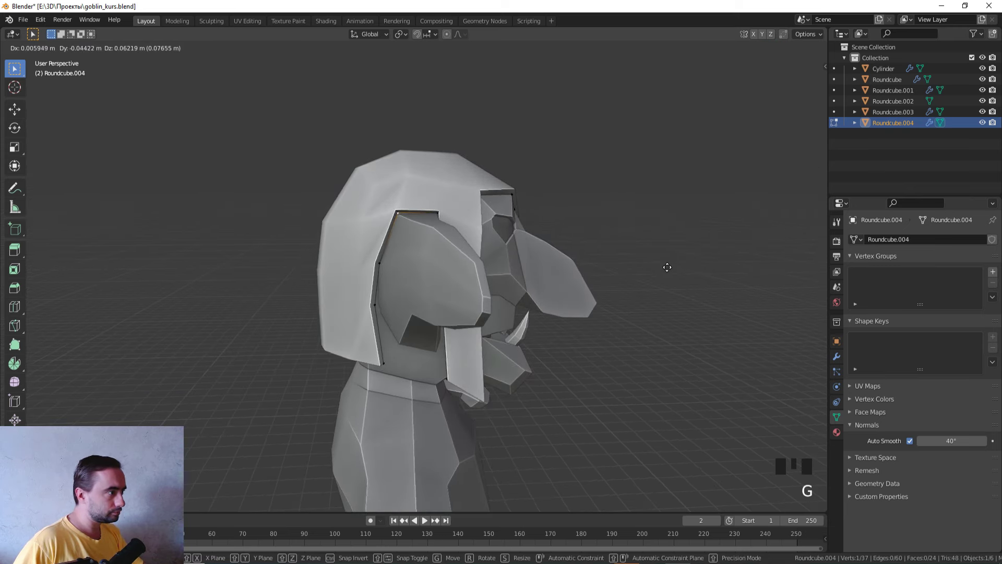
{"action": "middle_click", "coordinate": [494, 242]}
- Return to Object Mode, select the body Roundcube and enter Edit Mode with X-ray at the feet
{"action": "key", "text": "Tab"}
{"action": "scroll", "scroll_direction": "down", "scroll_amount": 3}
{"action": "left_click", "coordinate": [688, 212]}
{"action": "middle_click", "coordinate": [669, 212]}
{"action": "left_click", "coordinate": [591, 207]}
{"action": "scroll", "scroll_direction": "up", "scroll_amount": 3}
{"action": "middle_click", "coordinate": [592, 215]}
{"action": "left_click", "coordinate": [422, 216]}
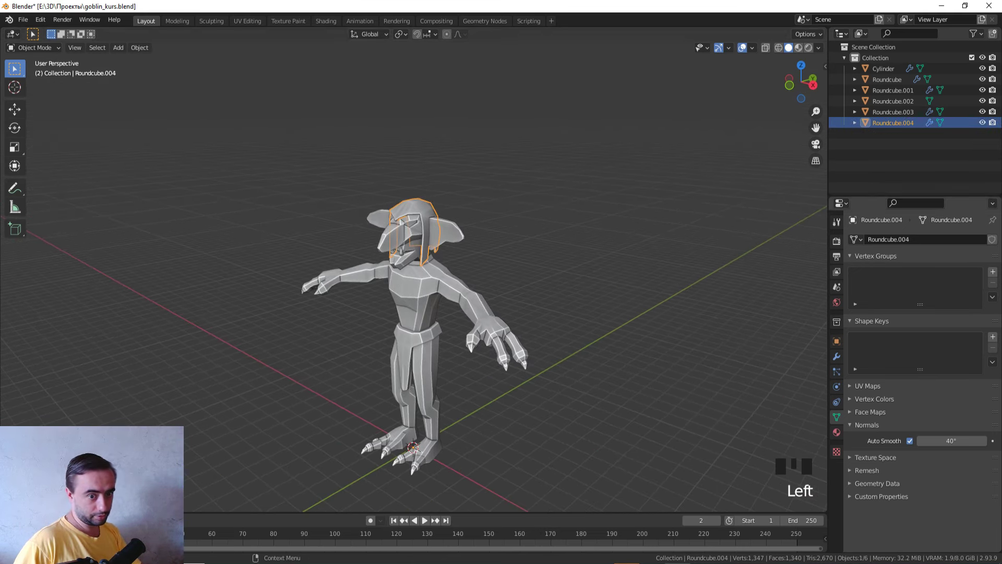
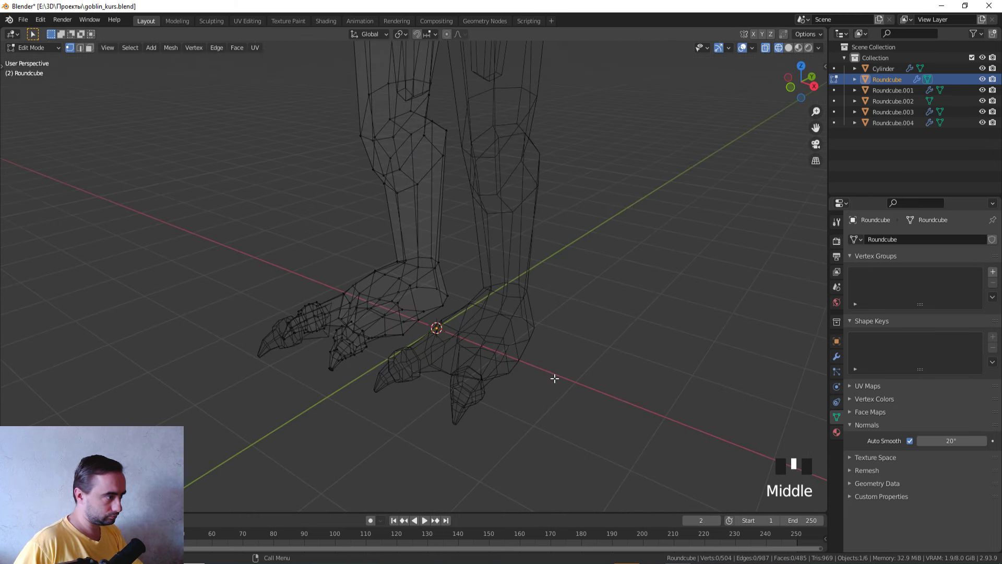
- Delete the extra object near the feet and re-enter Edit Mode on the body from the right view
{"action": "key", "text": "ctrl+z"}
{"action": "scroll", "scroll_direction": "down", "scroll_amount": 3}
{"action": "left_click", "coordinate": [372, 313]}
{"action": "key", "text": "x"}
{"action": "key", "text": "KP_3"}
{"action": "scroll", "scroll_direction": "up", "scroll_amount": 3}
{"action": "left_click", "coordinate": [417, 315]}
{"action": "key", "text": "Tab"}
- Move the left foot's claw tips forward along Y and shift them sideways along X
{"action": "key", "text": "z"}
{"action": "left_click", "coordinate": [450, 370]}
{"action": "scroll", "scroll_direction": "up", "scroll_amount": 3}
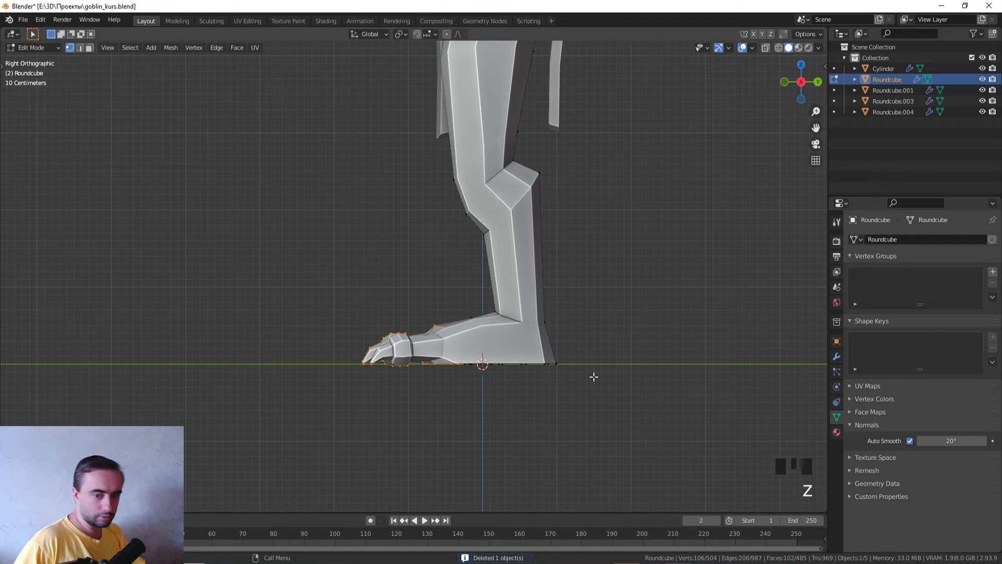
{"action": "key", "text": "g"}
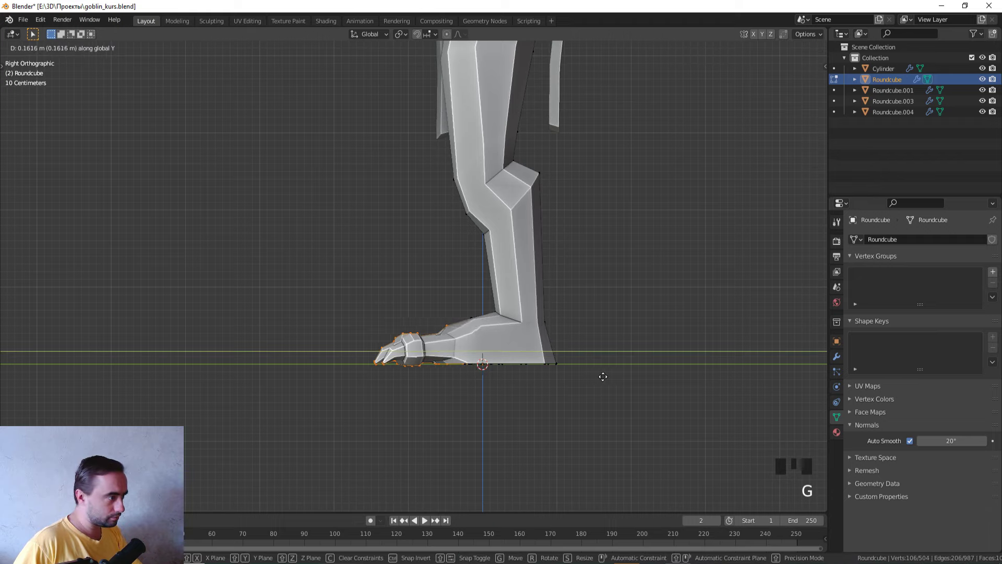
{"action": "left_click_drag", "start_coordinate": [595, 379], "coordinate": [634, 315]}
{"action": "key", "text": "g"}
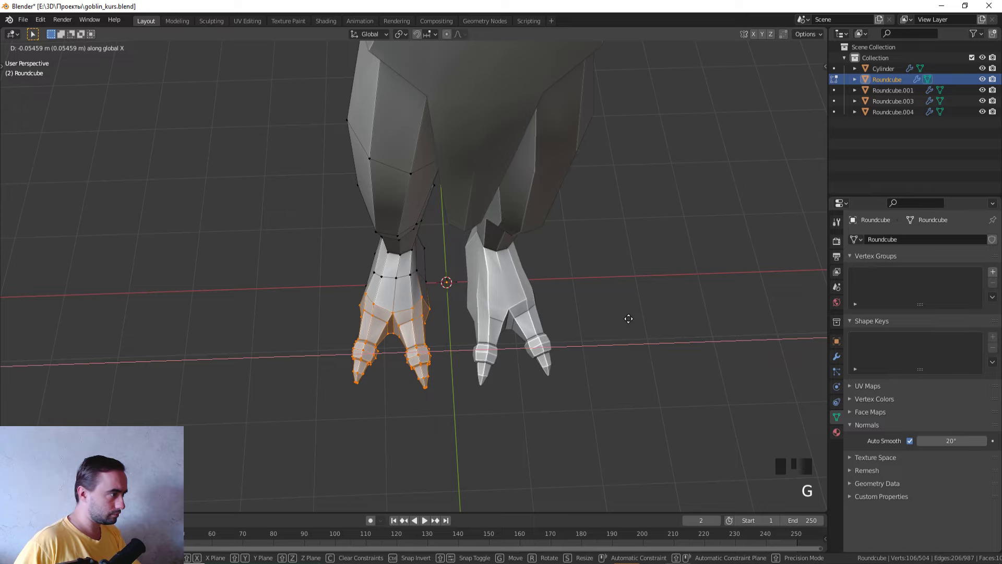
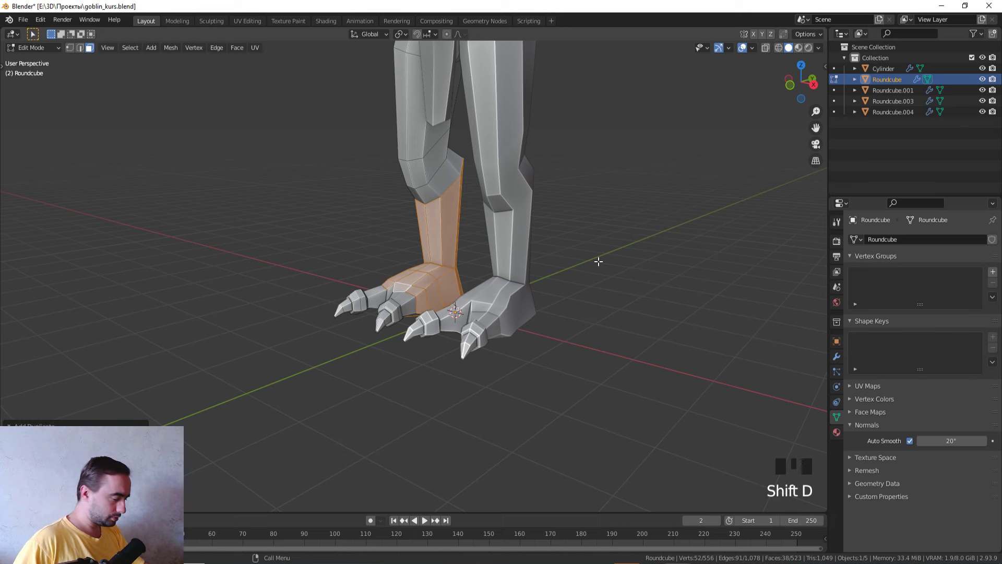
- Separate the duplicated shin and foot faces into boot object Roundcube.002 and add an edge loop around its shin
{"action": "key", "text": "p"}
{"action": "key", "text": "Tab"}
{"action": "left_click", "coordinate": [473, 246]}
{"action": "left_click", "coordinate": [451, 243]}
{"action": "key", "text": "Tab"}
{"action": "scroll", "scroll_direction": "up", "scroll_amount": 3}
{"action": "key", "text": "ctrl+r"}
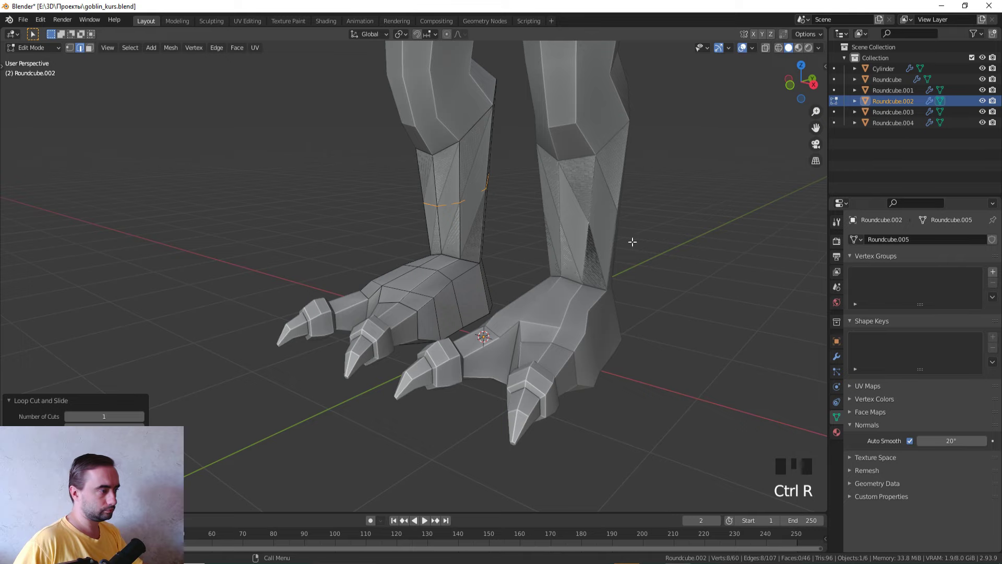
{"action": "scroll", "scroll_direction": "down", "scroll_amount": 3}
{"action": "key", "text": "KP_3"}
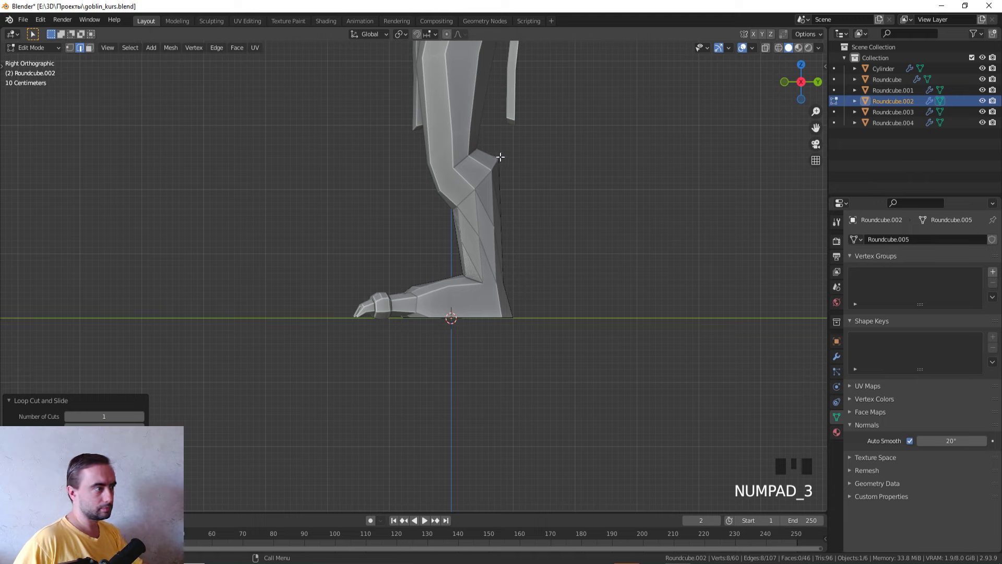
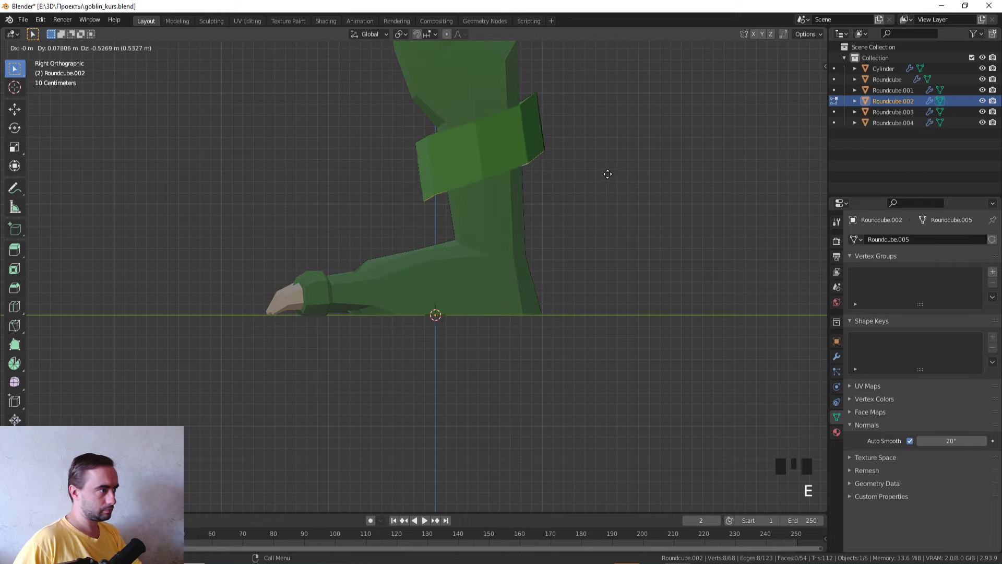
- Isolate the boot mesh on its own and orbit to its open front in vertex select
{"action": "middle_click", "coordinate": [594, 185]}
{"action": "key", "text": "ctrl+z"}
{"action": "key", "text": "ctrl+z"}
{"action": "left_click_drag", "start_coordinate": [622, 176], "coordinate": [554, 231]}
{"action": "key", "text": "Tab"}
{"action": "key", "text": "Tab"}
{"action": "key", "text": "shift+h"}
{"action": "key", "text": "Tab"}
{"action": "middle_click", "coordinate": [456, 314]}
{"action": "scroll", "scroll_direction": "up", "scroll_amount": 3}
{"action": "key", "text": "1"}
{"action": "left_click", "coordinate": [296, 374]}
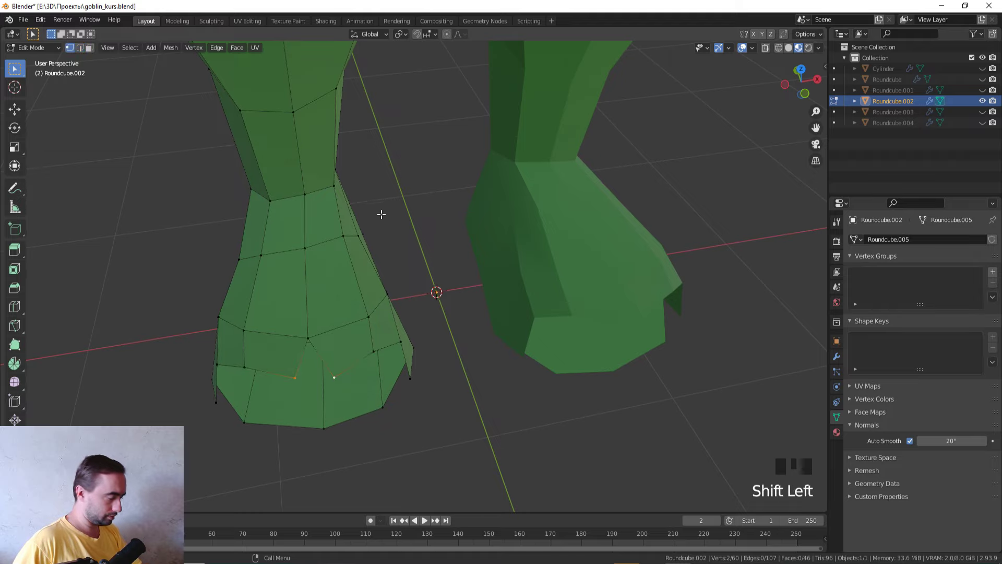
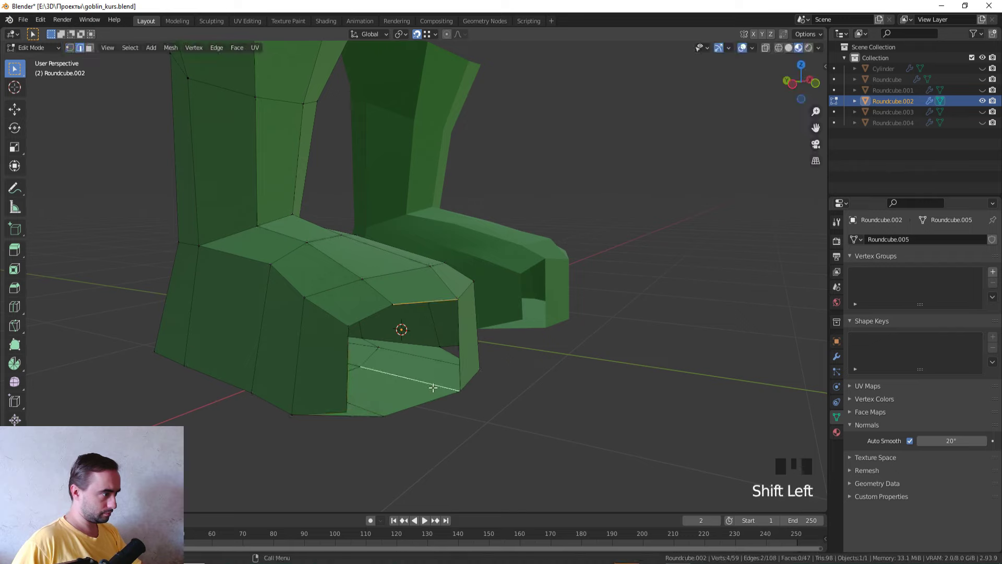
- Fill the open toe gap between the selected edge pair with a new face and join toe vertices
{"action": "left_click", "coordinate": [434, 399]}
{"action": "left_click", "coordinate": [422, 299]}
{"action": "key", "text": "f"}
{"action": "middle_click", "coordinate": [421, 337]}
{"action": "key", "text": "1"}
{"action": "left_click_drag", "start_coordinate": [375, 342], "coordinate": [333, 422]}
{"action": "left_click", "coordinate": [332, 422]}
{"action": "left_click_drag", "start_coordinate": [332, 418], "coordinate": [393, 441]}
{"action": "key", "text": "g"}
- Connect the toe corner vertices with extra edges across the boot's front
{"action": "middle_click", "coordinate": [396, 443]}
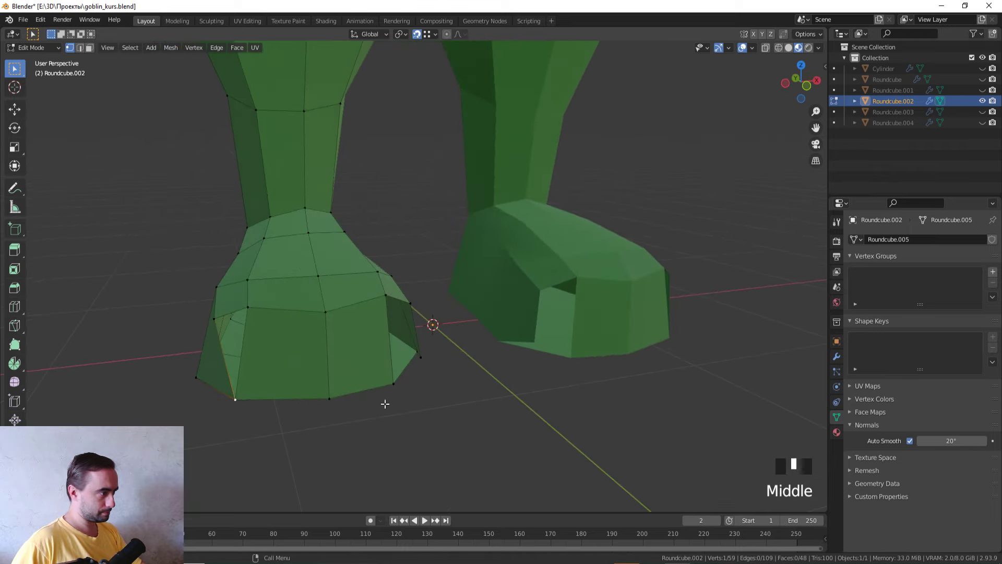
{"action": "left_click", "coordinate": [424, 364]}
{"action": "middle_click", "coordinate": [416, 370]}
{"action": "key", "text": "g"}
{"action": "left_click_drag", "start_coordinate": [358, 386], "coordinate": [277, 372]}
{"action": "left_click", "coordinate": [278, 373]}
{"action": "key", "text": "g"}
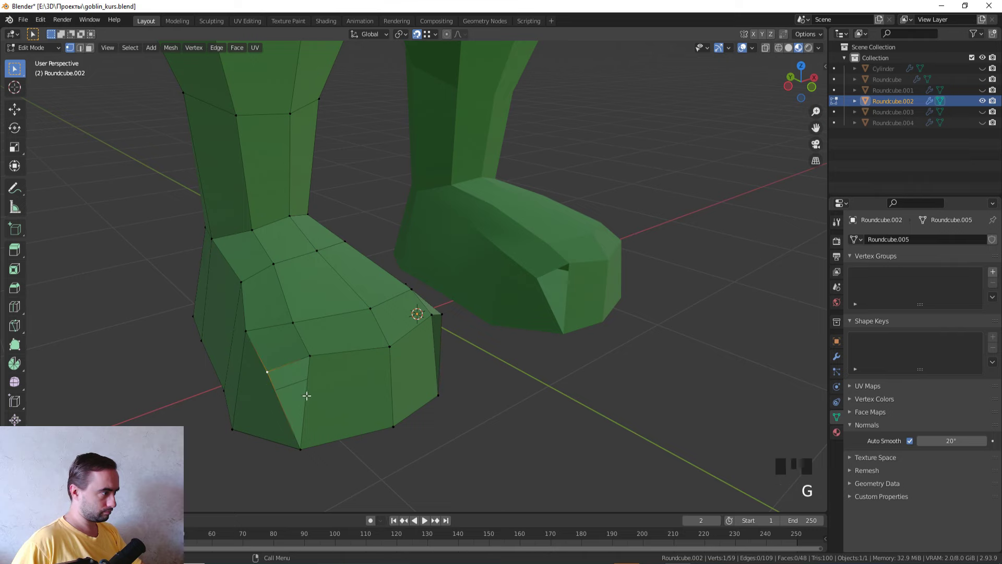
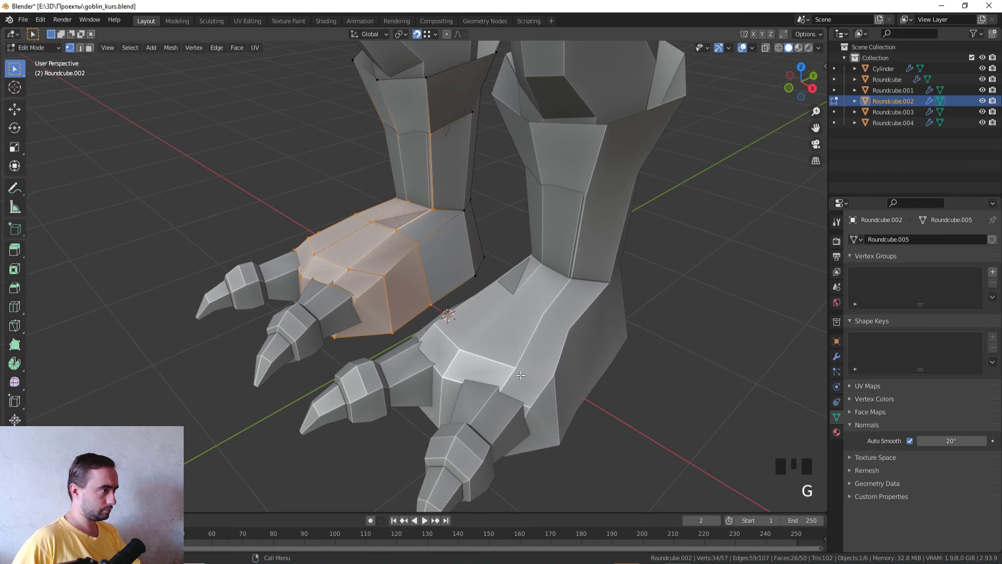
- Select the boot mesh and move it front-to-back along Y to fit the foot
{"action": "scroll", "scroll_direction": "down", "scroll_amount": 3}
{"action": "scroll", "scroll_direction": "up", "scroll_amount": 3}
{"action": "key", "text": "z"}
{"action": "left_click", "coordinate": [447, 148]}
{"action": "left_click", "coordinate": [457, 209]}
{"action": "scroll", "scroll_direction": "down", "scroll_amount": 3}
{"action": "key", "text": "z"}
{"action": "key", "text": "g"}
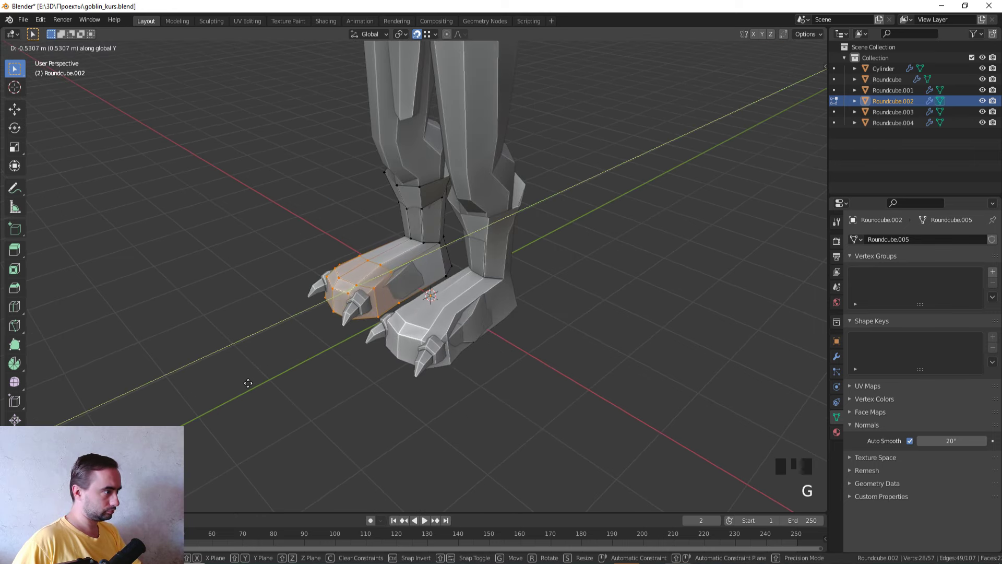
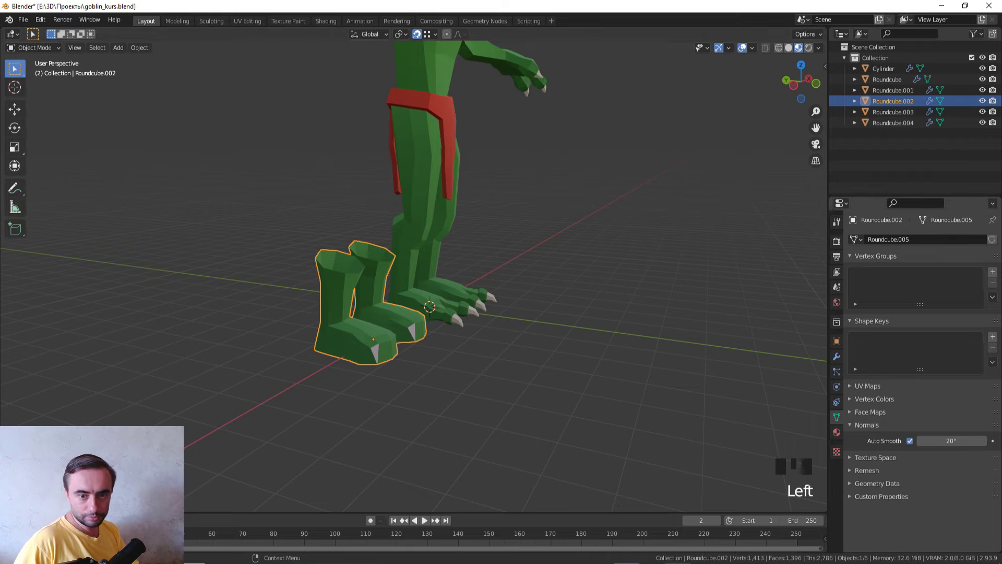
- Mirror and thicken the boots onto both feet and delete the spare boot copy
{"action": "middle_click", "coordinate": [485, 327]}
{"action": "scroll", "scroll_direction": "up", "scroll_amount": 3}
{"action": "key", "text": "x"}
{"action": "left_click", "coordinate": [422, 335]}
{"action": "middle_click", "coordinate": [430, 335]}
{"action": "key", "text": "ctrl+z"}
{"action": "key", "text": "ctrl+z"}
{"action": "key", "text": "ctrl+z"}
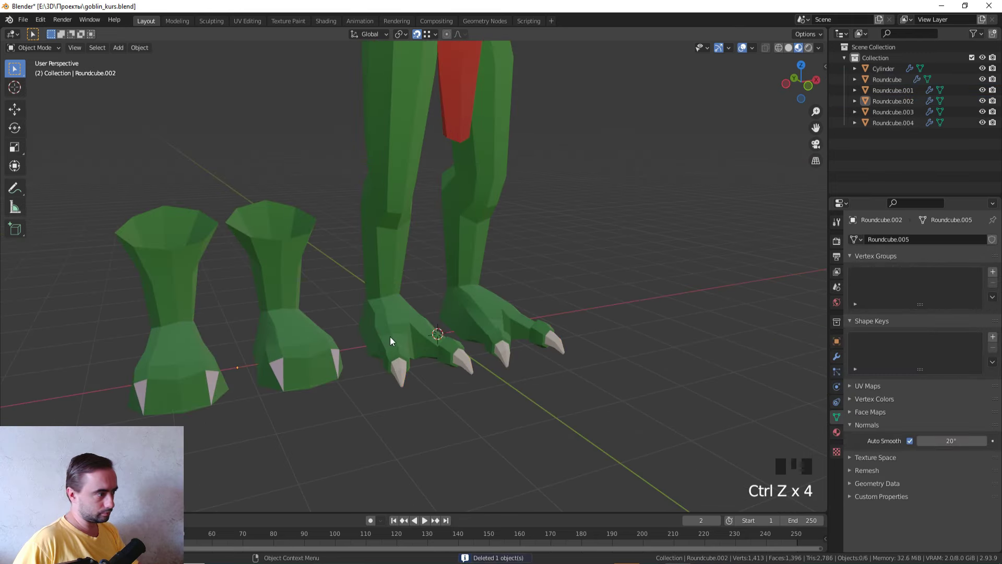
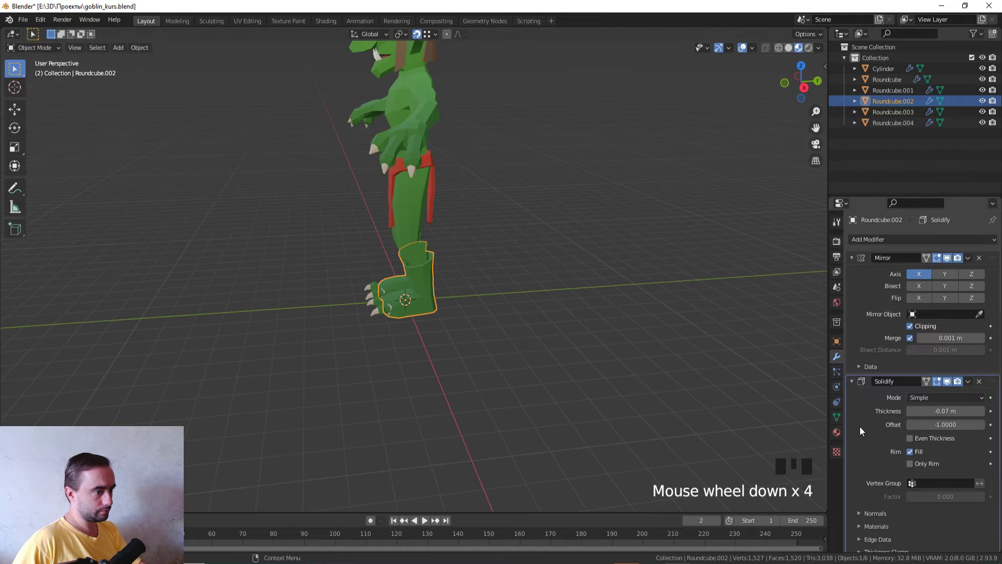
- Switch to the UV Editing workspace in front view and bring up the UV unwrap options for the boot
{"action": "scroll", "scroll_direction": "down", "scroll_amount": 3}
{"action": "key", "text": "KP_1"}
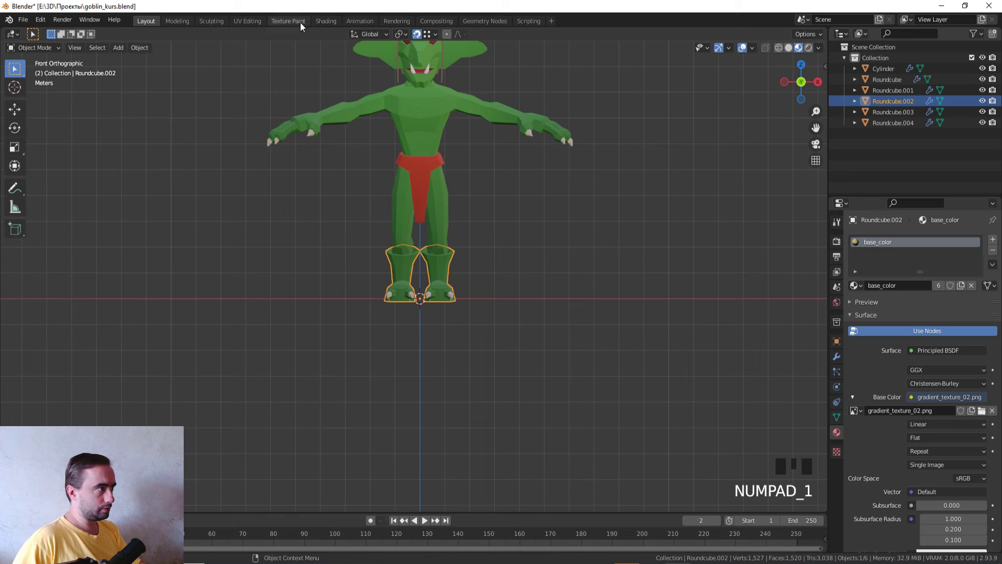
{"action": "left_click", "coordinate": [249, 22]}
{"action": "key", "text": "KP_1"}
{"action": "key", "text": "a"}
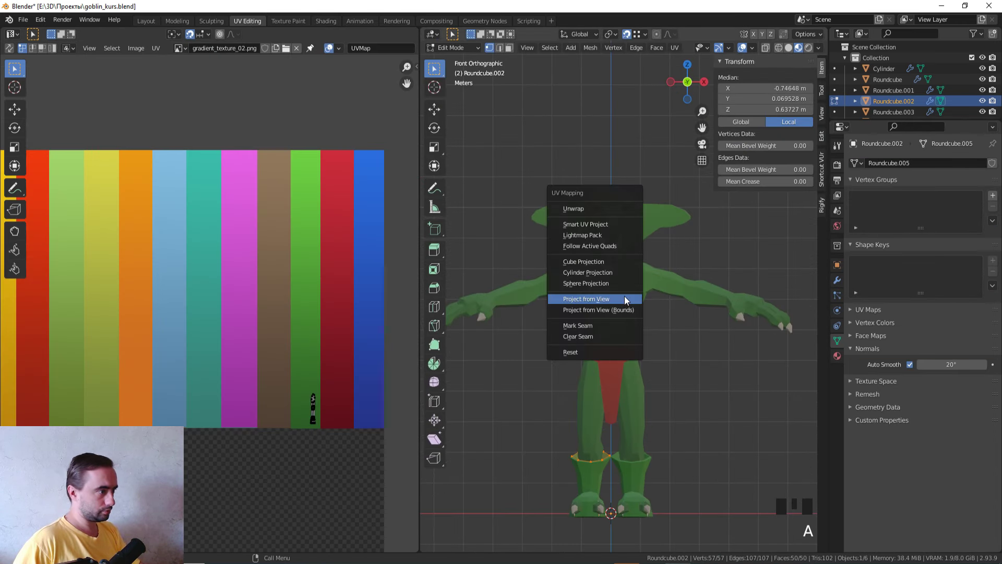
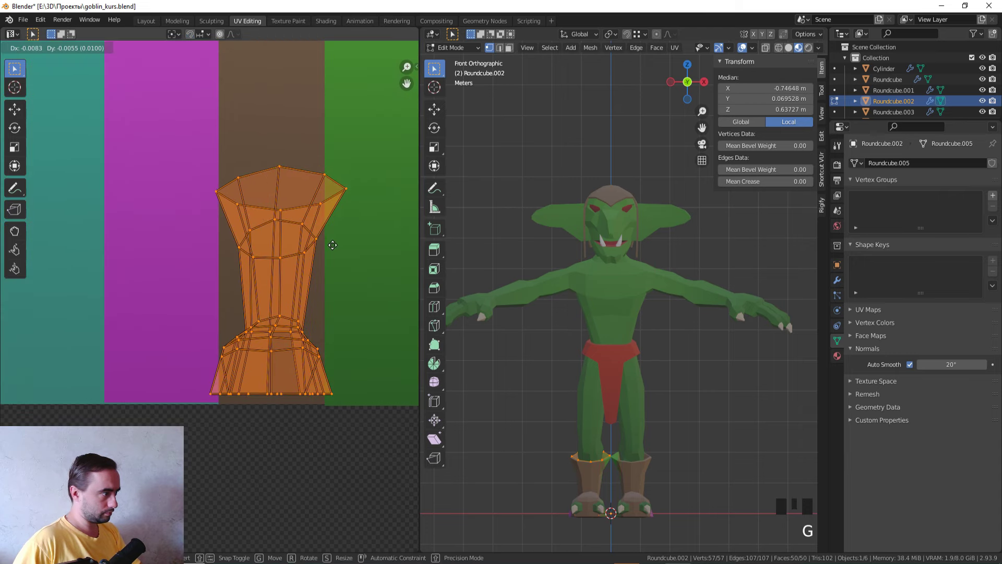
- Project the boot UVs from view and move and shrink the island onto the palette's brown stripe
{"action": "key", "text": "s"}
{"action": "key", "text": "g"}
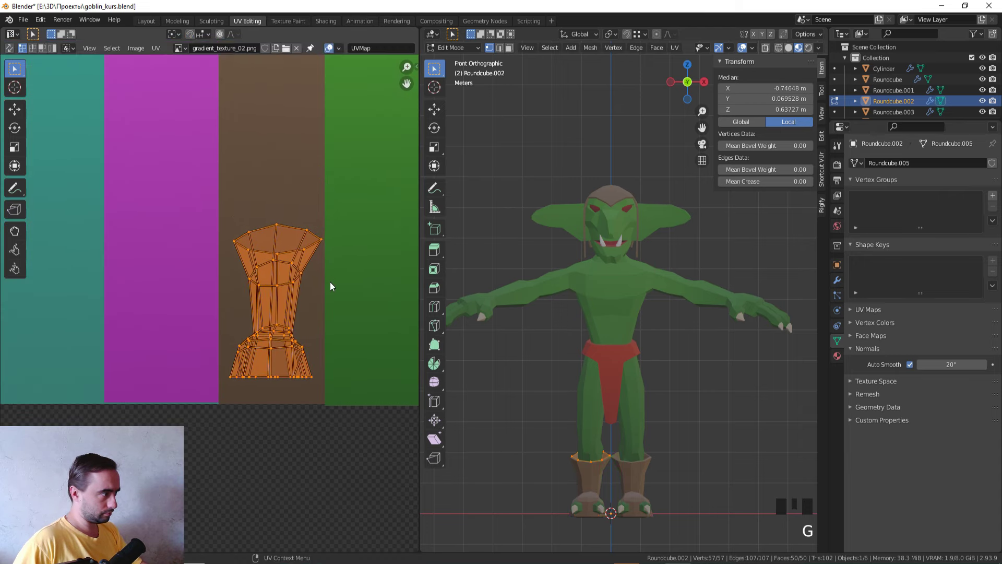
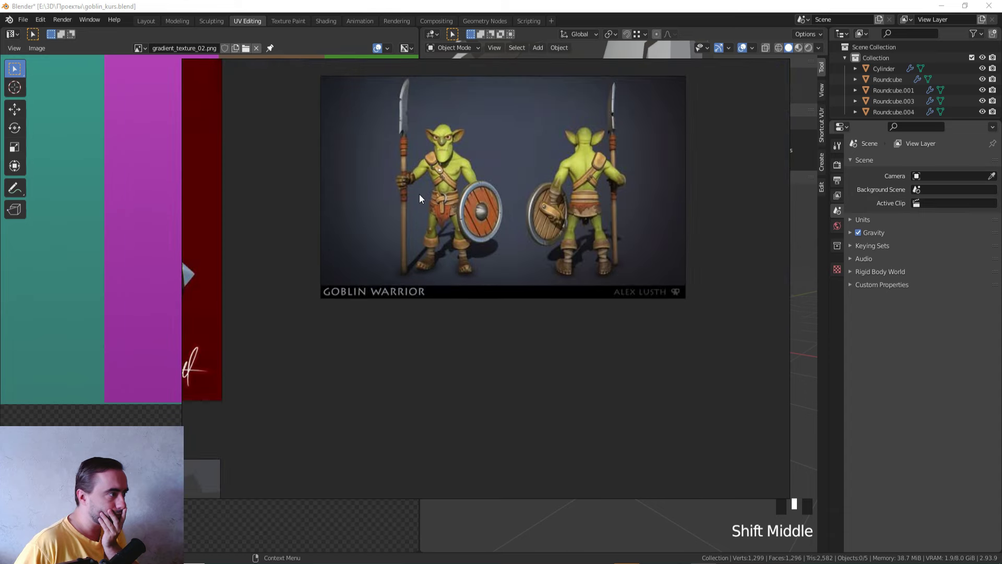
{"action": "left_click_drag", "start_coordinate": [455, 312], "coordinate": [532, 279]}
{"action": "scroll", "scroll_direction": "down", "scroll_amount": 3}
{"action": "left_click_drag", "start_coordinate": [594, 293], "coordinate": [659, 330]}
{"action": "scroll", "scroll_direction": "up", "scroll_amount": 3}
{"action": "left_click", "coordinate": [630, 342]}
- Edit the body Roundcube in right-view X-ray and shift the foot vertices with G
{"action": "middle_click", "coordinate": [651, 332]}
{"action": "scroll", "scroll_direction": "up", "scroll_amount": 3}
{"action": "key", "text": "KP_3"}
{"action": "scroll", "scroll_direction": "up", "scroll_amount": 3}
{"action": "key", "text": "Tab"}
{"action": "key", "text": "z"}
{"action": "key", "text": "1"}
{"action": "left_click_drag", "start_coordinate": [541, 212], "coordinate": [679, 370]}
{"action": "left_click", "coordinate": [679, 370]}
{"action": "key", "text": "g"}
{"action": "left_click", "coordinate": [625, 368]}
{"action": "key", "text": "g"}
{"action": "key", "text": "z"}
{"action": "left_click_drag", "start_coordinate": [667, 389], "coordinate": [654, 388]}
- Check the result against the reference, then move the heel-area vertices in side view
{"action": "scroll", "scroll_direction": "down", "scroll_amount": 3}
{"action": "middle_click", "coordinate": [659, 389]}
{"action": "key", "text": "Tab"}
{"action": "scroll", "scroll_direction": "down", "scroll_amount": 3}
{"action": "middle_click", "coordinate": [688, 362]}
{"action": "scroll", "scroll_direction": "down", "scroll_amount": 3}
{"action": "middle_click", "coordinate": [581, 310]}
{"action": "scroll", "scroll_direction": "up", "scroll_amount": 3}
{"action": "key", "text": "KP_3"}
{"action": "scroll", "scroll_direction": "up", "scroll_amount": 3}
{"action": "key", "text": "Tab"}
{"action": "key", "text": "z"}
{"action": "left_click", "coordinate": [693, 356]}
{"action": "key", "text": "g"}
- Select the vertices at the back of the calf and start moving them to reshape it
{"action": "key", "text": "Tab"}
{"action": "key", "text": "Tab"}
{"action": "scroll", "scroll_direction": "down", "scroll_amount": 3}
{"action": "scroll", "scroll_direction": "up", "scroll_amount": 3}
{"action": "left_click", "coordinate": [762, 279]}
{"action": "key", "text": "g"}
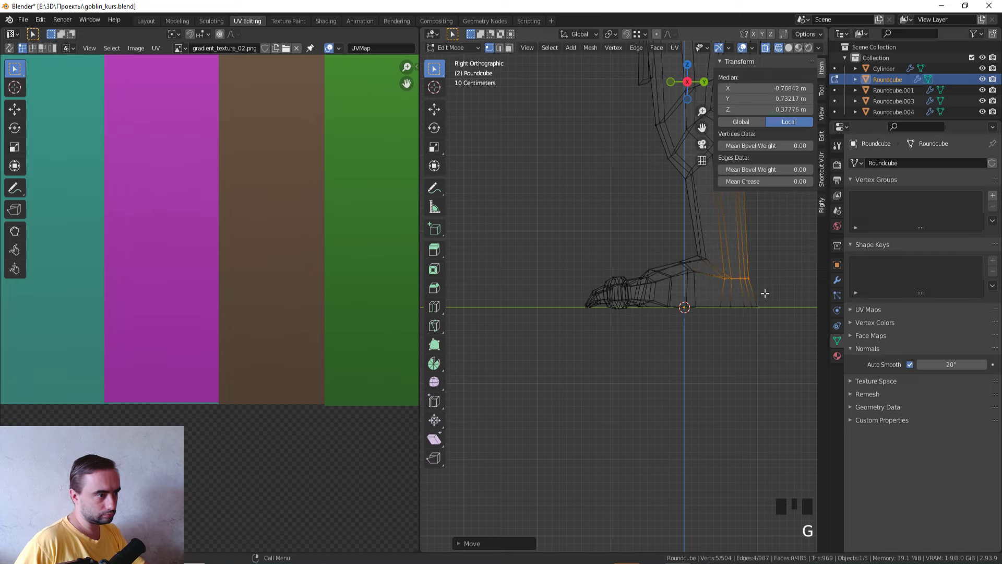
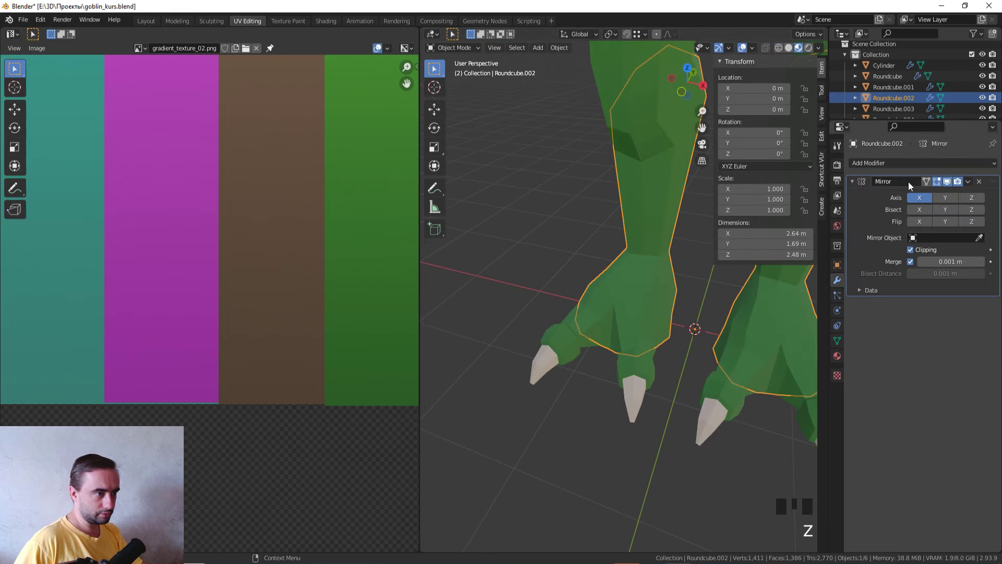
- Set the boot's Solidify thickness to -0.09 m and enter wireframe edit mode around it
{"action": "left_click_drag", "start_coordinate": [779, 355], "coordinate": [671, 303]}
{"action": "left_click_drag", "start_coordinate": [671, 303], "coordinate": [632, 350]}
{"action": "key", "text": "KP_3"}
{"action": "key", "text": "Tab"}
{"action": "key", "text": "z"}
{"action": "middle_click", "coordinate": [600, 334]}
- From the side view, select the boot's top rim, tilt it to follow the shin and shift it into place
{"action": "key", "text": "1"}
{"action": "left_click", "coordinate": [715, 301]}
{"action": "key", "text": "r"}
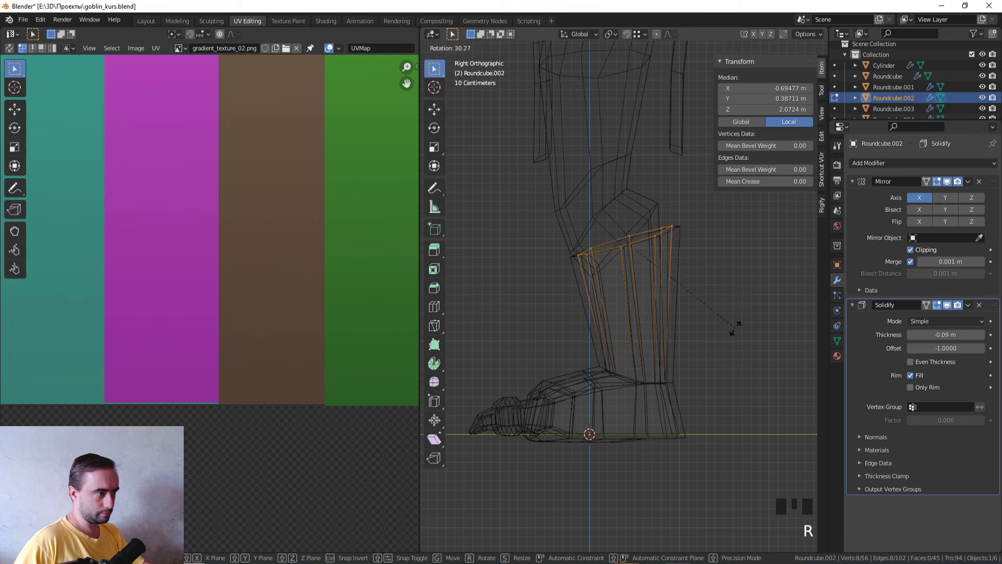
{"action": "key", "text": "g"}
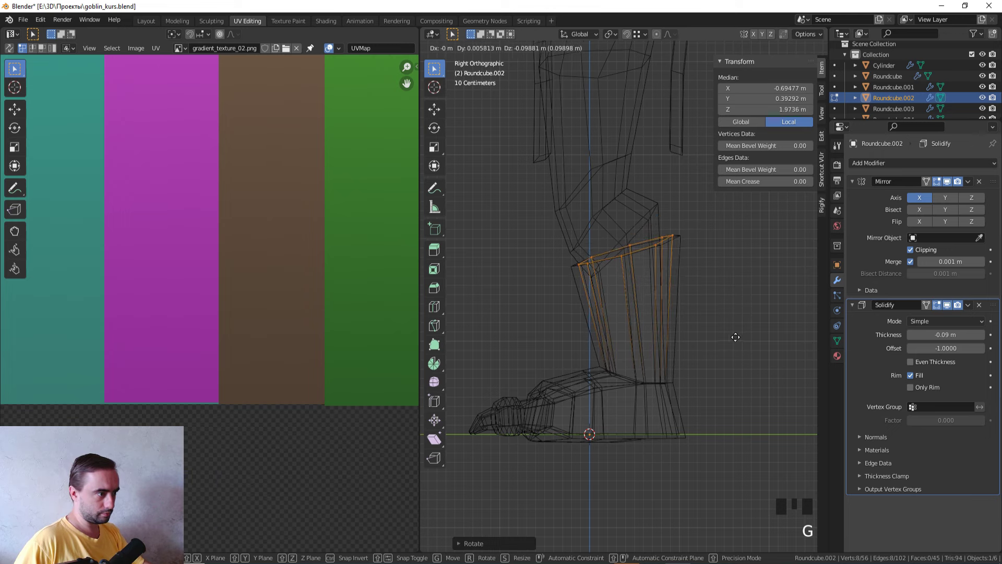
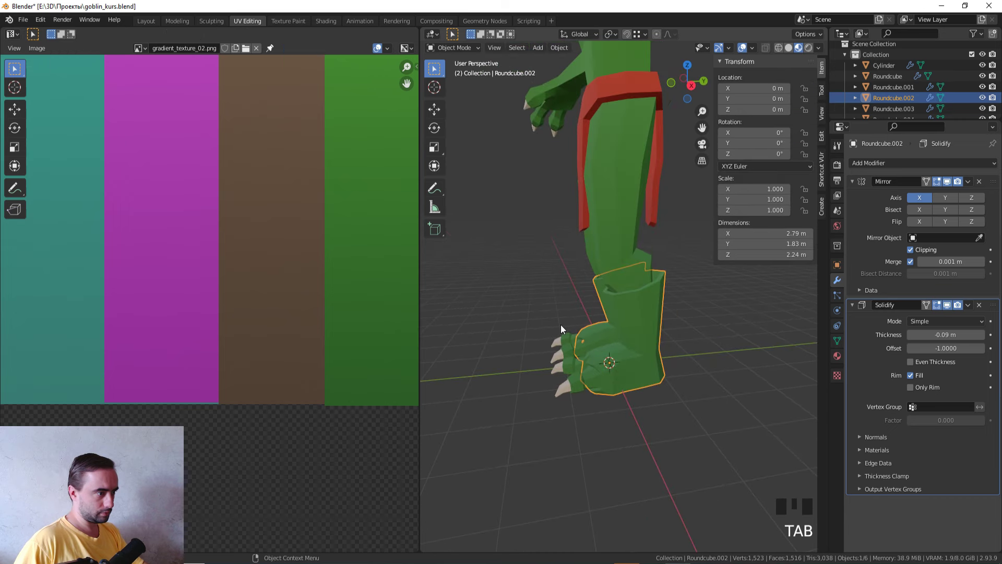
- Select all boot geometry and move its UVs onto the brown stripe of the gradient texture
{"action": "scroll", "scroll_direction": "up", "scroll_amount": 3}
{"action": "key", "text": "KP_1"}
{"action": "key", "text": "Tab"}
{"action": "key", "text": "a"}
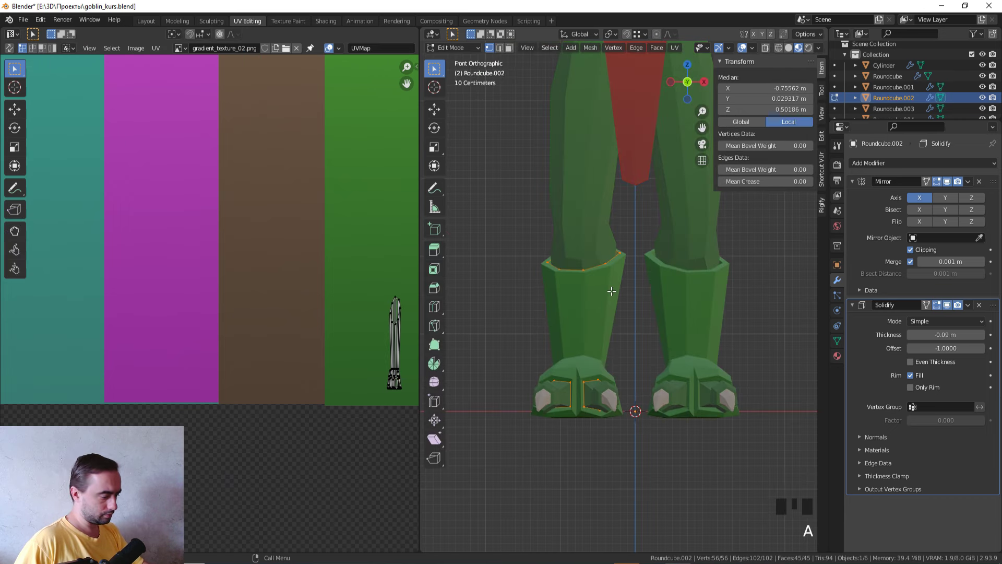
{"action": "key", "text": "u"}
{"action": "key", "text": "a"}
{"action": "key", "text": "g"}
{"action": "key", "text": "s"}
{"action": "key", "text": "g"}
{"action": "scroll", "scroll_direction": "up", "scroll_amount": 3}
{"action": "key", "text": "s"}
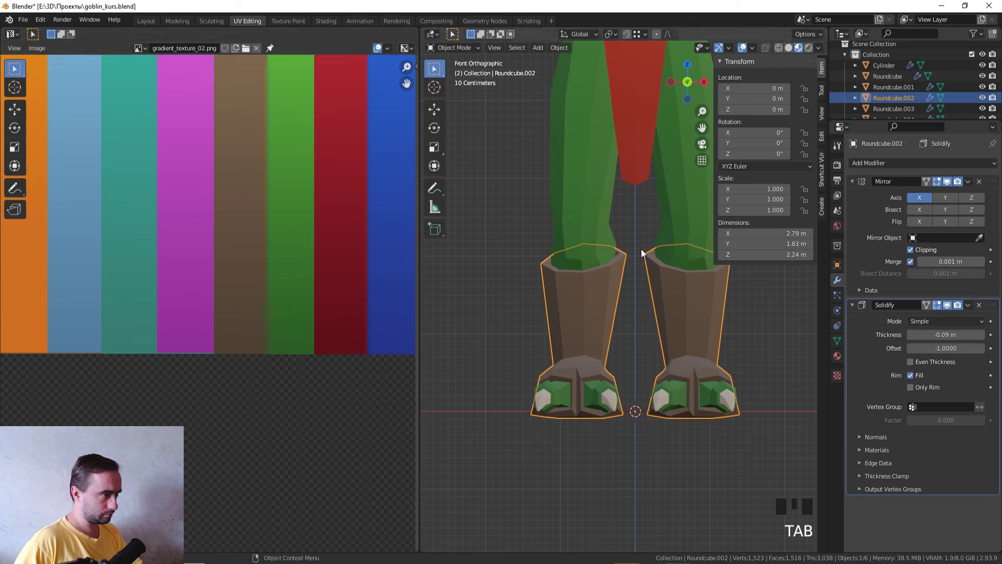
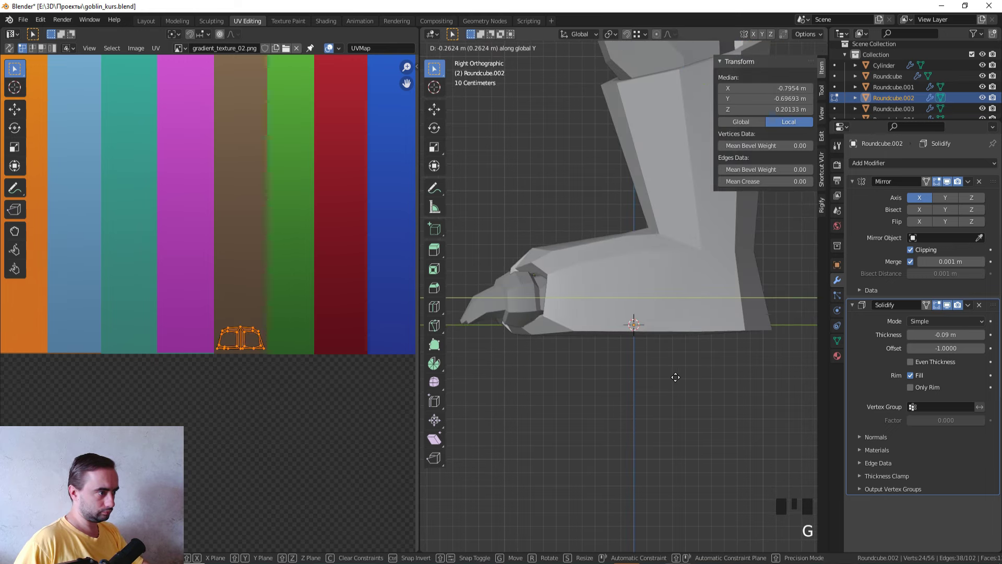
- Inspect the foot and boot from several angles in see-through wireframe
{"action": "middle_click", "coordinate": [578, 362]}
{"action": "scroll", "scroll_direction": "down", "scroll_amount": 3}
{"action": "key", "text": "Tab"}
{"action": "middle_click", "coordinate": [688, 397]}
{"action": "left_click", "coordinate": [699, 396]}
{"action": "middle_click", "coordinate": [687, 397]}
{"action": "key", "text": "z"}
{"action": "middle_click", "coordinate": [661, 464]}
{"action": "scroll", "scroll_direction": "up", "scroll_amount": 3}
{"action": "key", "text": "Tab"}
- Box-select and check boot vertices from the front and right orthographic views
{"action": "left_click_drag", "start_coordinate": [620, 392], "coordinate": [515, 282]}
{"action": "key", "text": "z"}
{"action": "middle_click", "coordinate": [508, 273]}
{"action": "key", "text": "2"}
{"action": "left_click", "coordinate": [541, 263]}
{"action": "left_click", "coordinate": [542, 289]}
{"action": "scroll", "scroll_direction": "down", "scroll_amount": 3}
{"action": "left_click_drag", "start_coordinate": [688, 326], "coordinate": [579, 294]}
{"action": "key", "text": "KP_3"}
{"action": "scroll", "scroll_direction": "down", "scroll_amount": 3}
{"action": "key", "text": "Tab"}
- Select the whole foot and boot in side view and nudge them slightly upward
{"action": "left_click", "coordinate": [631, 197]}
{"action": "middle_click", "coordinate": [660, 327]}
{"action": "left_click", "coordinate": [613, 276]}
{"action": "scroll", "scroll_direction": "up", "scroll_amount": 3}
{"action": "key", "text": "Tab"}
{"action": "key", "text": "z"}
{"action": "key", "text": "1"}
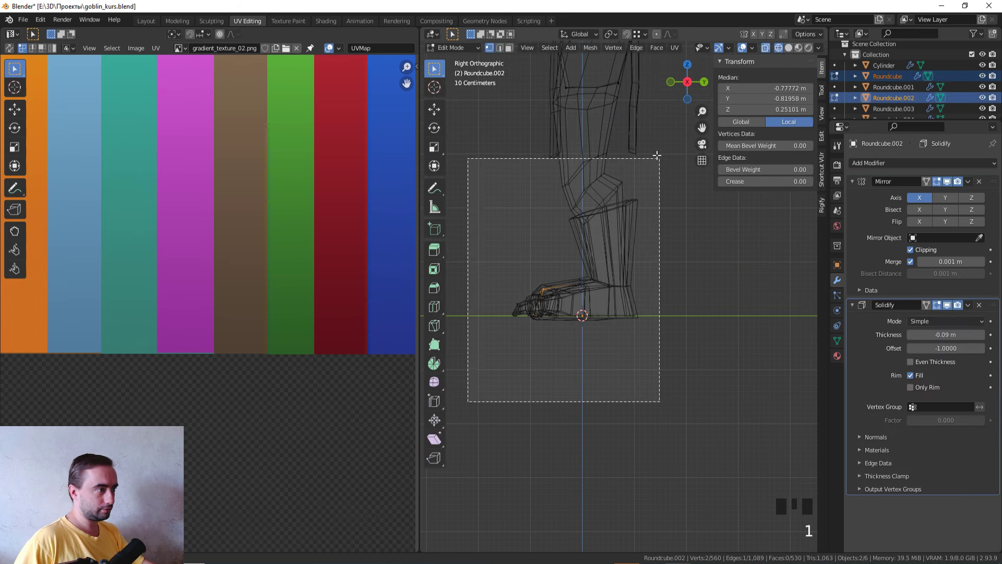
{"action": "left_click", "coordinate": [650, 141]}
{"action": "scroll", "scroll_direction": "up", "scroll_amount": 3}
{"action": "key", "text": "g"}
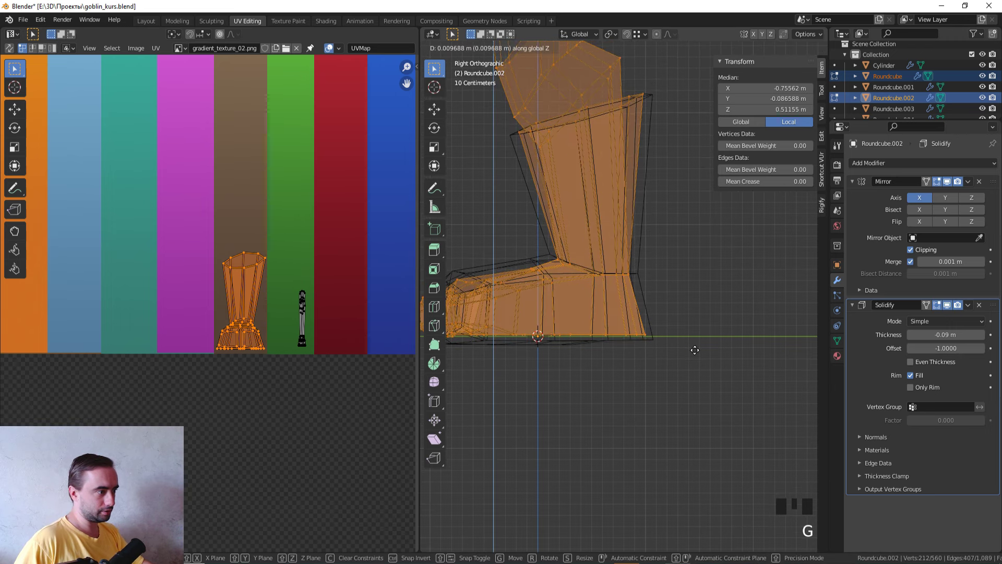
{"action": "key", "text": "Tab"}
{"action": "scroll", "scroll_direction": "down", "scroll_amount": 3}
{"action": "left_click", "coordinate": [693, 291]}
- Return to object mode and orbit out to view the goblin with both boots brown
{"action": "middle_click", "coordinate": [692, 291]}
{"action": "key", "text": "z"}
{"action": "scroll", "scroll_direction": "down", "scroll_amount": 3}
{"action": "middle_click", "coordinate": [625, 375]}
{"action": "scroll", "scroll_direction": "up", "scroll_amount": 3}
{"action": "left_click", "coordinate": [641, 298]}
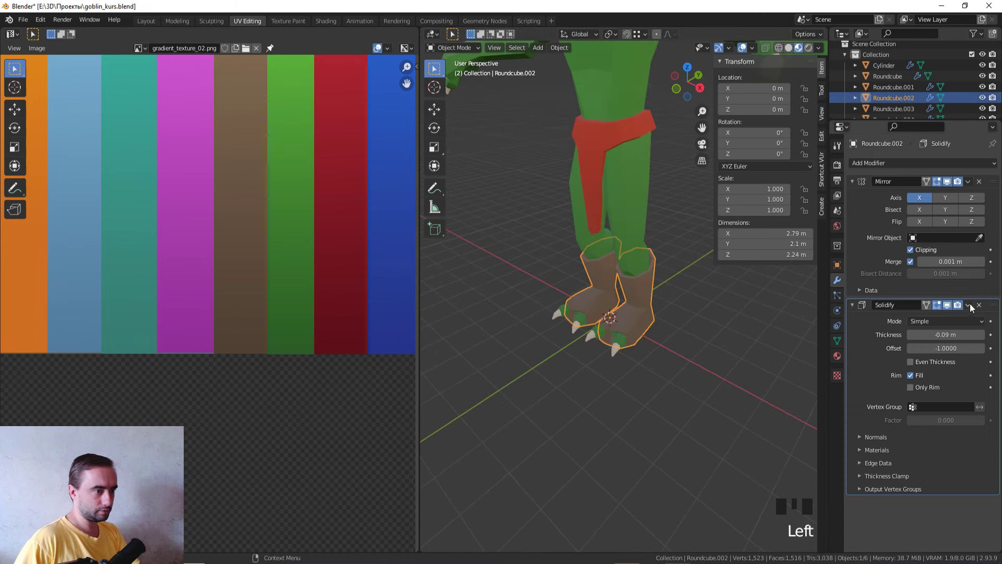
- Frame the top of the boot in edit-mode wireframe from the side
{"action": "left_click", "coordinate": [956, 317]}
{"action": "key", "text": "KP_1"}
{"action": "key", "text": "KP_3"}
{"action": "scroll", "scroll_direction": "up", "scroll_amount": 3}
{"action": "key", "text": "Tab"}
{"action": "key", "text": "z"}
{"action": "middle_click", "coordinate": [584, 284]}
{"action": "scroll", "scroll_direction": "up", "scroll_amount": 3}
{"action": "middle_click", "coordinate": [597, 298]}
{"action": "key", "text": "z"}
{"action": "scroll", "scroll_direction": "down", "scroll_amount": 3}
- Add an edge loop around the boot with Ctrl+R and slide it toward the top
{"action": "middle_click", "coordinate": [660, 317]}
{"action": "key", "text": "3"}
{"action": "left_click_drag", "start_coordinate": [578, 300], "coordinate": [618, 292]}
{"action": "scroll", "scroll_direction": "up", "scroll_amount": 3}
{"action": "middle_click", "coordinate": [596, 323]}
{"action": "key", "text": "ctrl+r"}
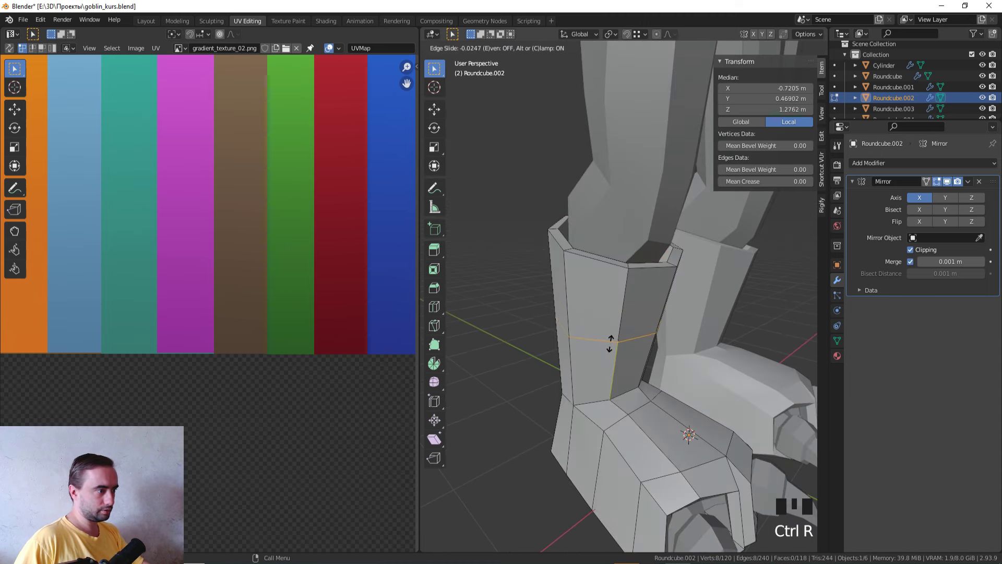
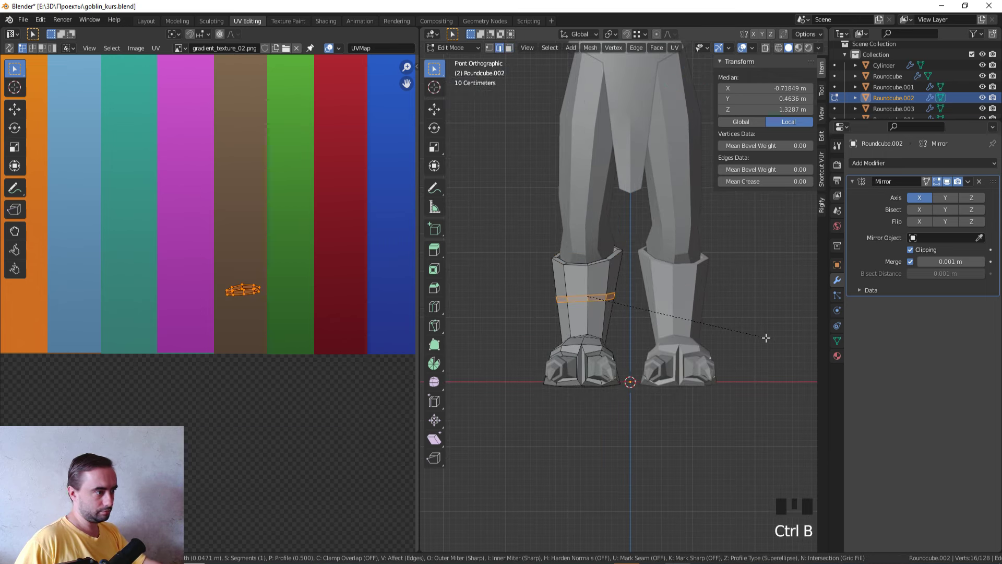
{"action": "key", "text": "g"}
{"action": "key", "text": "g"}
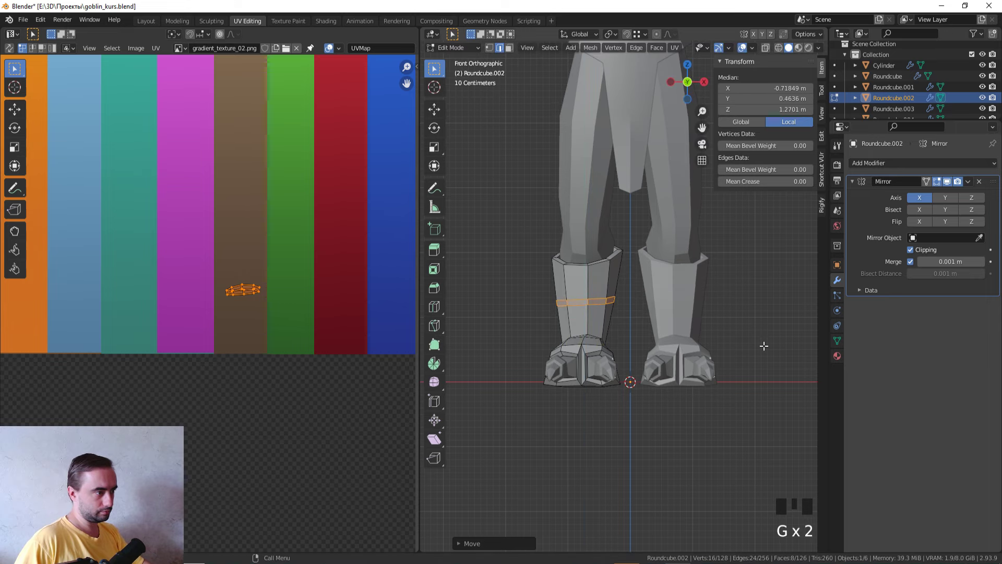
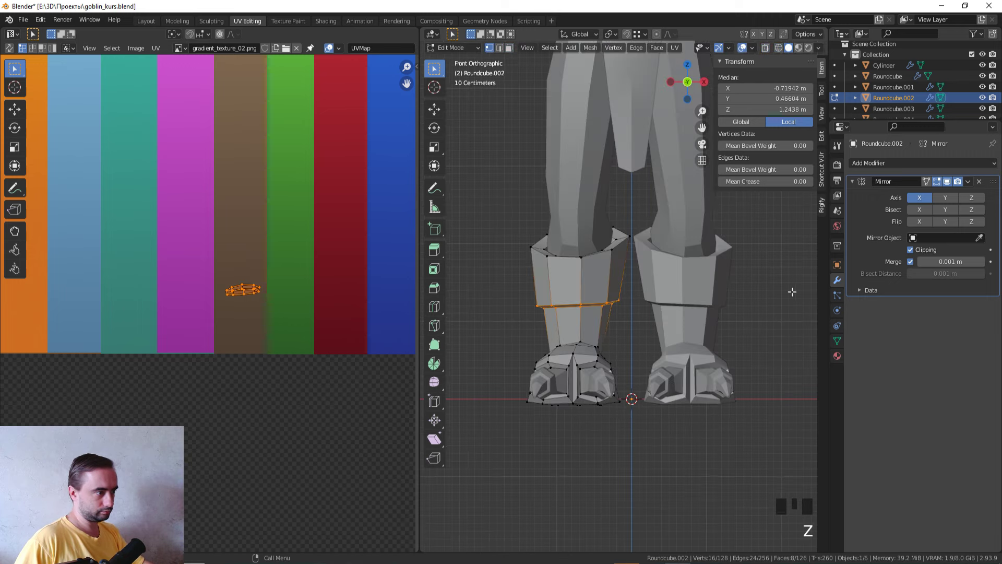
- Add a second loop cut near the cuff and scale the top rim outward into a flare
{"action": "scroll", "scroll_direction": "down", "scroll_amount": 3}
{"action": "key", "text": "KP_3"}
{"action": "scroll", "scroll_direction": "up", "scroll_amount": 3}
{"action": "key", "text": "z"}
{"action": "key", "text": "r"}
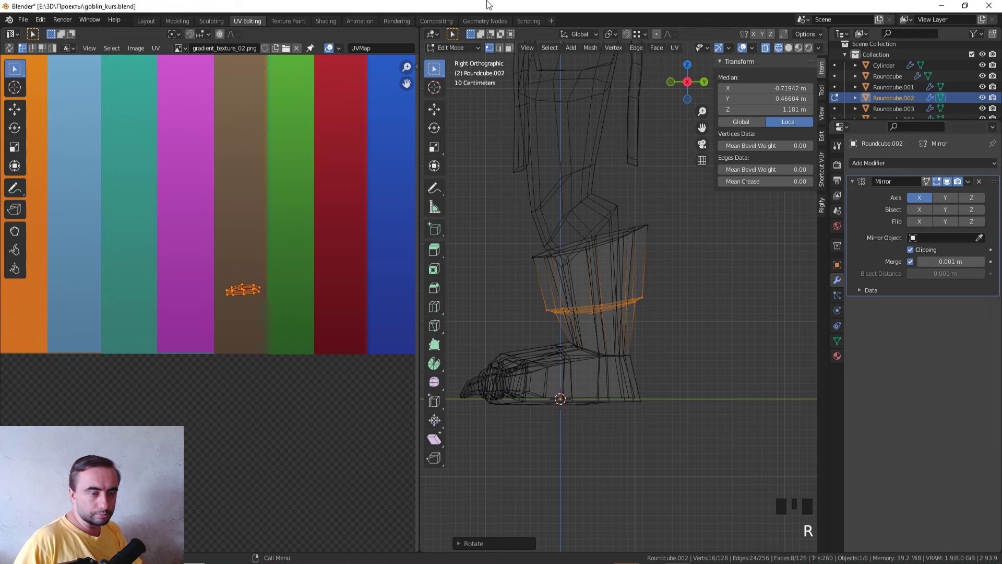
{"action": "key", "text": "z"}
{"action": "key", "text": "ctrl+r"}
{"action": "key", "text": "s"}
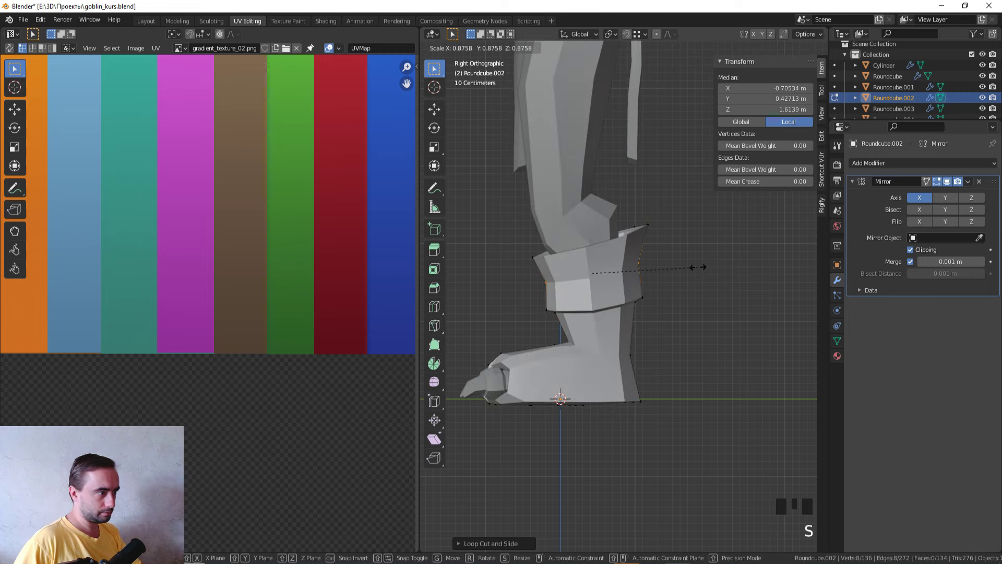
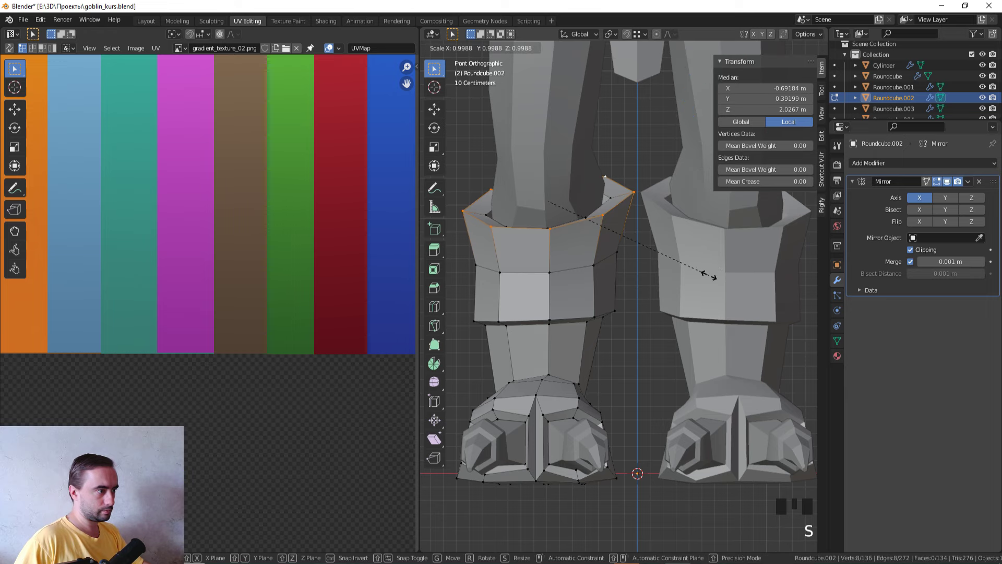
{"action": "key", "text": "g"}
{"action": "key", "text": "s"}
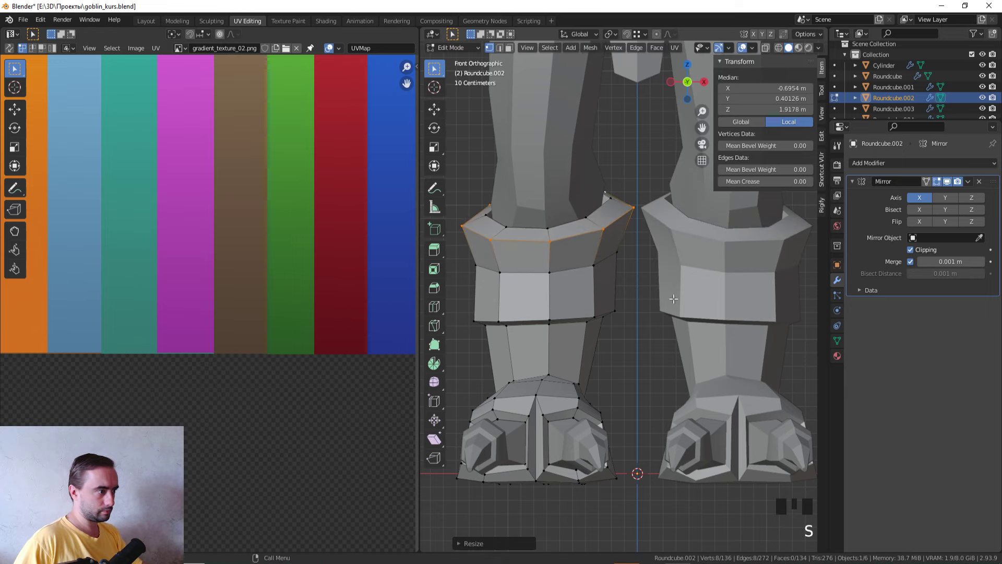
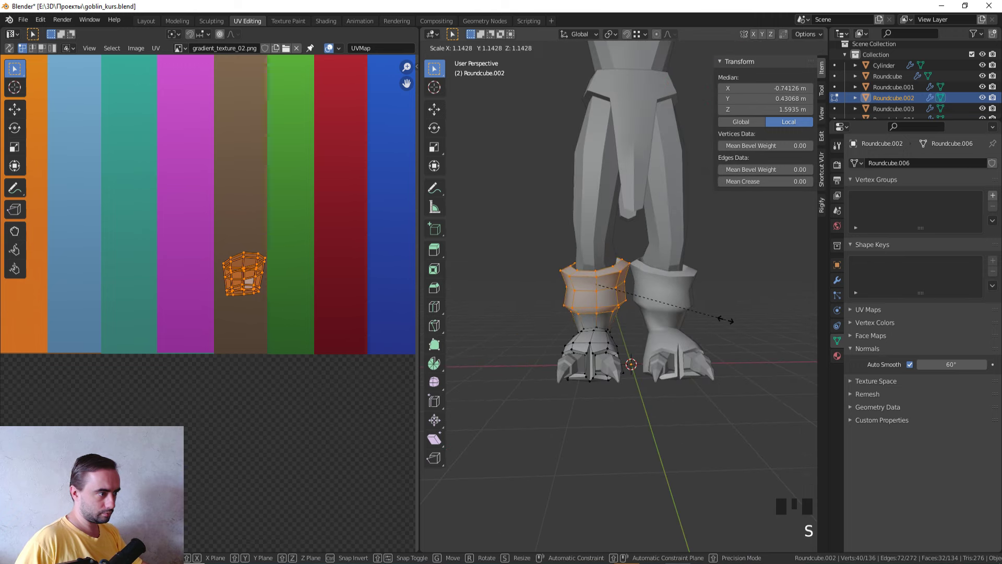
- Nudge the boot vertices sideways, then return to edit mode in side orthographic view
{"action": "key", "text": "g"}
{"action": "left_click_drag", "start_coordinate": [712, 315], "coordinate": [682, 316]}
{"action": "scroll", "scroll_direction": "up", "scroll_amount": 3}
{"action": "key", "text": "Tab"}
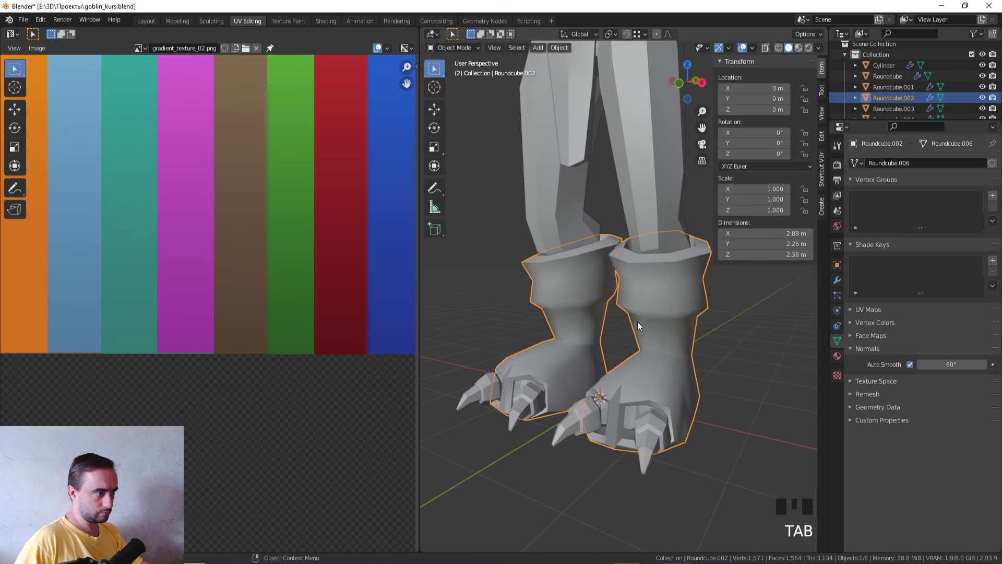
{"action": "scroll", "scroll_direction": "down", "scroll_amount": 3}
{"action": "middle_click", "coordinate": [632, 330]}
{"action": "key", "text": "KP_3"}
{"action": "scroll", "scroll_direction": "up", "scroll_amount": 3}
{"action": "key", "text": "Tab"}
- Select the leg and boot cuff vertices in wireframe, adding a box selection, from side view
{"action": "key", "text": "z"}
{"action": "middle_click", "coordinate": [575, 337]}
{"action": "scroll", "scroll_direction": "up", "scroll_amount": 3}
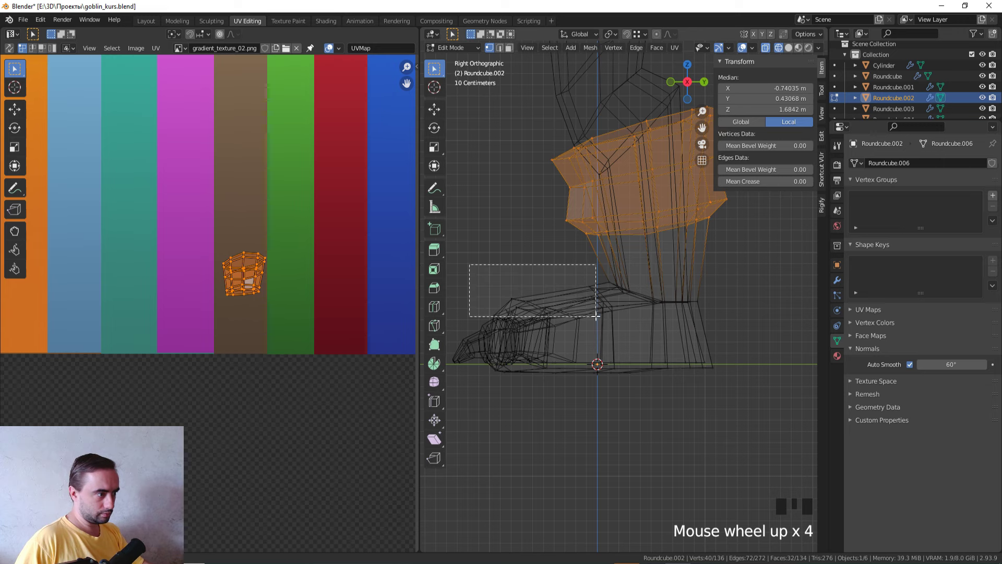
{"action": "left_click", "coordinate": [560, 279]}
{"action": "left_click", "coordinate": [611, 316]}
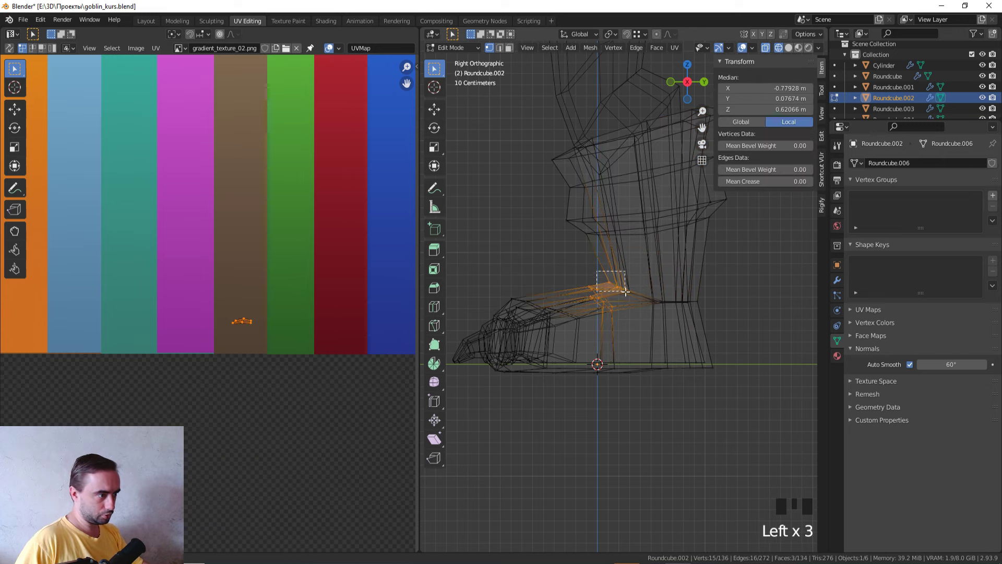
{"action": "left_click", "coordinate": [638, 291]}
{"action": "middle_click", "coordinate": [643, 293]}
{"action": "key", "text": "z"}
{"action": "left_click_drag", "start_coordinate": [692, 314], "coordinate": [577, 286]}
{"action": "left_click", "coordinate": [577, 285]}
{"action": "scroll", "scroll_direction": "down", "scroll_amount": 3}
{"action": "key", "text": "KP_3"}
{"action": "scroll", "scroll_direction": "up", "scroll_amount": 3}
- Move the selected cuff vertices, then pick further leg vertices in front orthographic wireframe
{"action": "key", "text": "g"}
{"action": "scroll", "scroll_direction": "down", "scroll_amount": 3}
{"action": "key", "text": "Tab"}
{"action": "middle_click", "coordinate": [647, 299]}
{"action": "left_click", "coordinate": [722, 315]}
{"action": "left_click", "coordinate": [609, 260]}
{"action": "scroll", "scroll_direction": "up", "scroll_amount": 3}
{"action": "key", "text": "KP_1"}
{"action": "key", "text": "Tab"}
{"action": "key", "text": "z"}
{"action": "key", "text": "1"}
{"action": "left_click", "coordinate": [548, 197]}
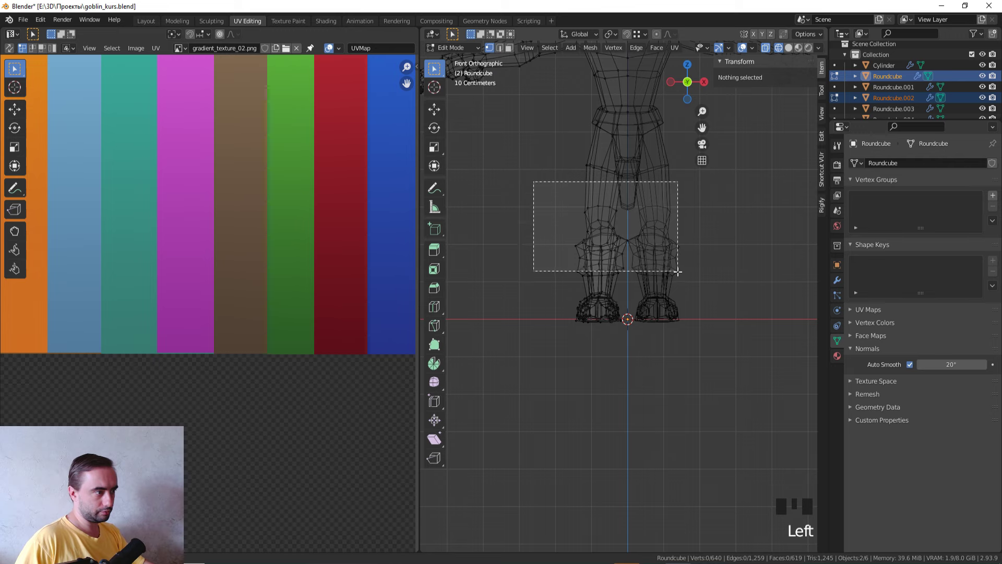
{"action": "left_click", "coordinate": [669, 279]}
{"action": "key", "text": "z"}
- Box-select the lower leg vertices and move them vertically so the legs meet the boots
{"action": "middle_click", "coordinate": [718, 294]}
{"action": "key", "text": "g"}
{"action": "middle_click", "coordinate": [712, 300]}
{"action": "scroll", "scroll_direction": "down", "scroll_amount": 3}
{"action": "left_click_drag", "start_coordinate": [655, 327], "coordinate": [760, 324]}
{"action": "key", "text": "g"}
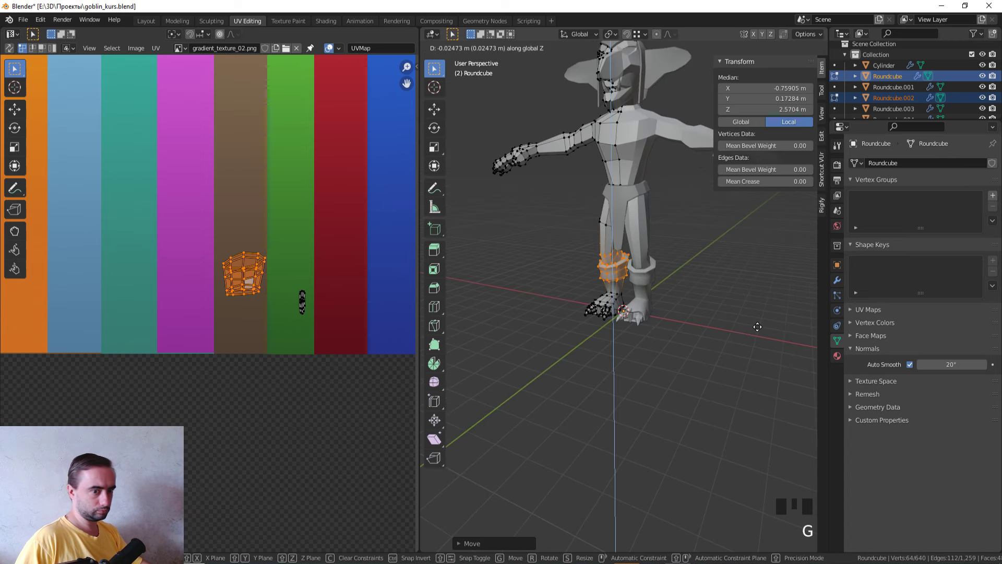
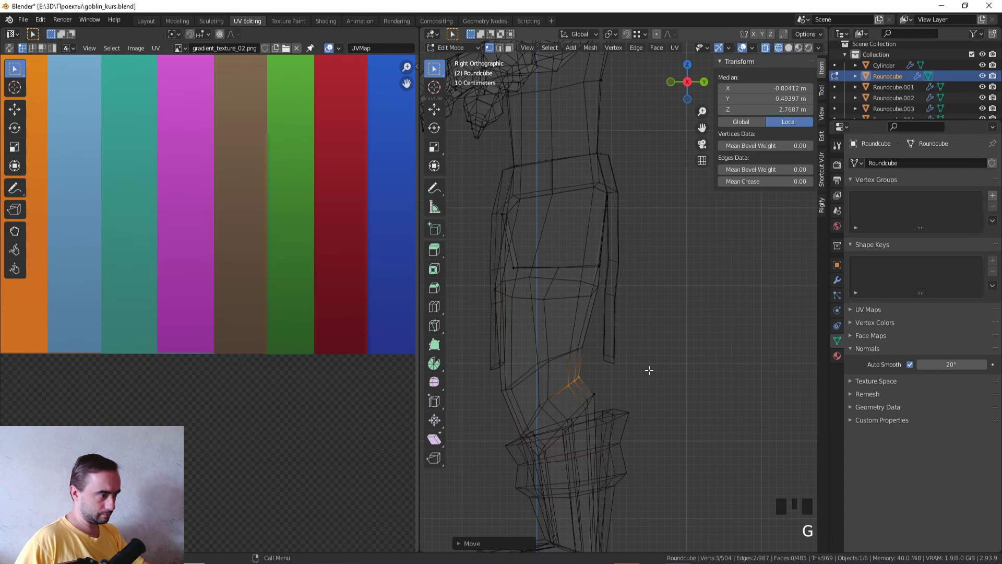
{"action": "left_click", "coordinate": [619, 420]}
{"action": "key", "text": "g"}
{"action": "key", "text": "z"}
{"action": "scroll", "scroll_direction": "down", "scroll_amount": 3}
{"action": "key", "text": "Tab"}
- Box-select the boot sole vertices and refine the selection in front view
{"action": "left_click", "coordinate": [671, 401]}
{"action": "scroll", "scroll_direction": "down", "scroll_amount": 3}
{"action": "left_click_drag", "start_coordinate": [660, 412], "coordinate": [749, 427]}
{"action": "scroll", "scroll_direction": "up", "scroll_amount": 3}
{"action": "scroll", "scroll_direction": "down", "scroll_amount": 3}
{"action": "left_click_drag", "start_coordinate": [674, 413], "coordinate": [612, 296]}
{"action": "left_click", "coordinate": [611, 297]}
{"action": "left_click", "coordinate": [599, 340]}
{"action": "key", "text": "KP_1"}
{"action": "left_click", "coordinate": [612, 213]}
- Select all boot geometry, shift it into place and return to object mode on the whole goblin
{"action": "key", "text": "Tab"}
{"action": "key", "text": "a"}
{"action": "left_click", "coordinate": [346, 350]}
{"action": "key", "text": "g"}
{"action": "key", "text": "Tab"}
{"action": "middle_click", "coordinate": [557, 349]}
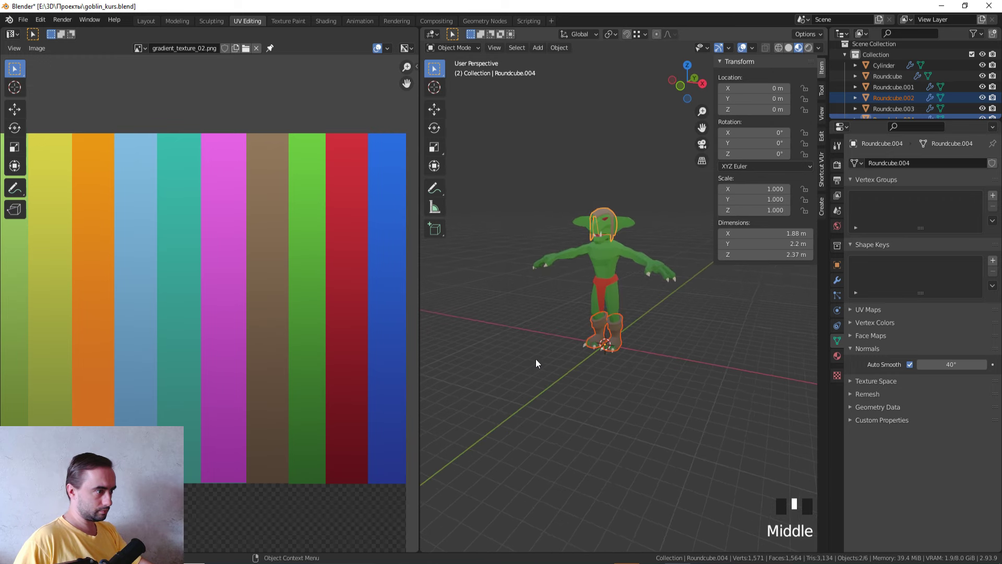
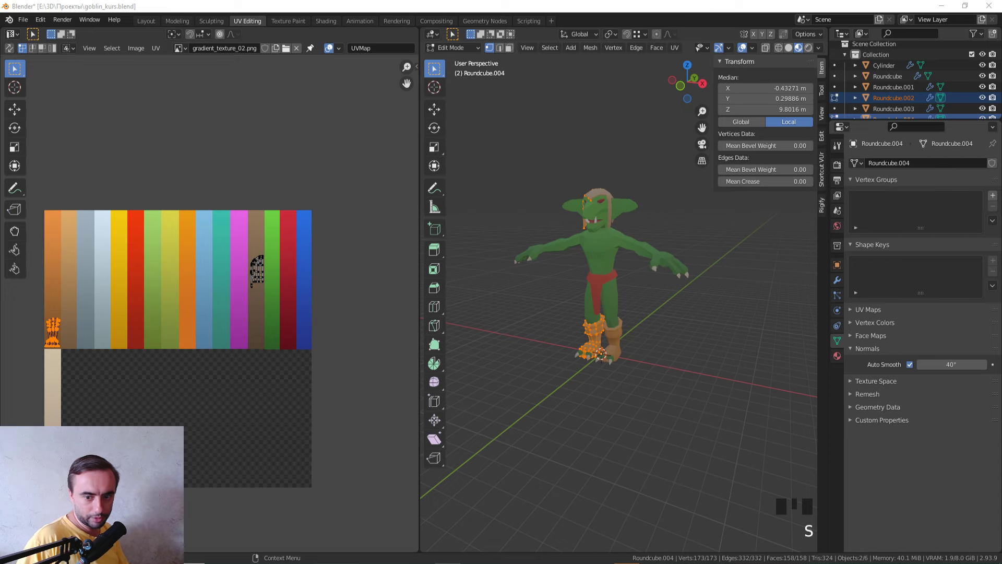
- Box-select the boot UV island and move it onto the brown stripe of the gradient image
{"action": "left_click_drag", "start_coordinate": [569, 283], "coordinate": [286, 332]}
{"action": "left_click", "coordinate": [286, 332]}
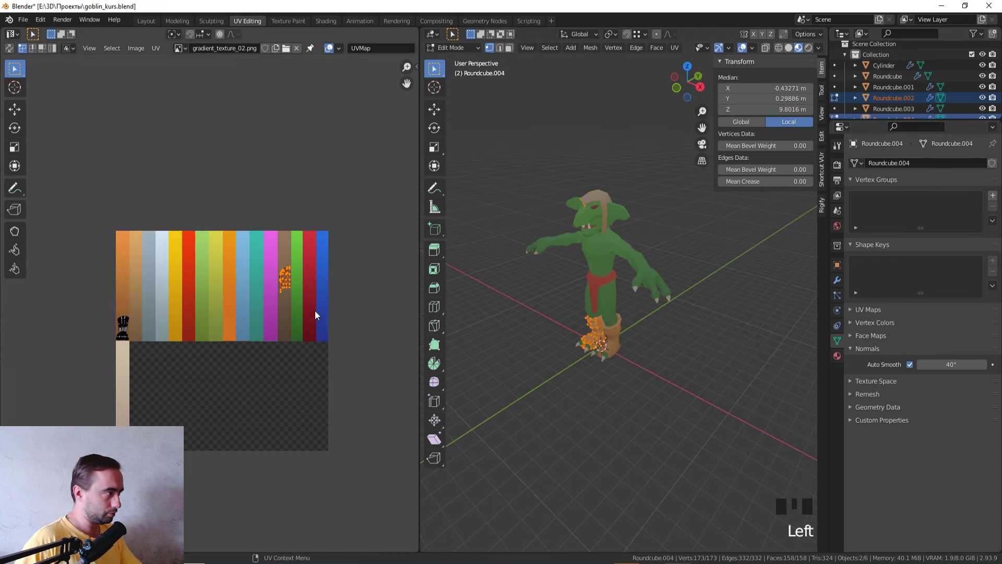
{"action": "key", "text": "g"}
{"action": "middle_click", "coordinate": [111, 363]}
{"action": "key", "text": "g"}
{"action": "key", "text": "Tab"}
{"action": "middle_click", "coordinate": [590, 275]}
{"action": "key", "text": "Tab"}
{"action": "left_click", "coordinate": [216, 344]}
{"action": "key", "text": "g"}
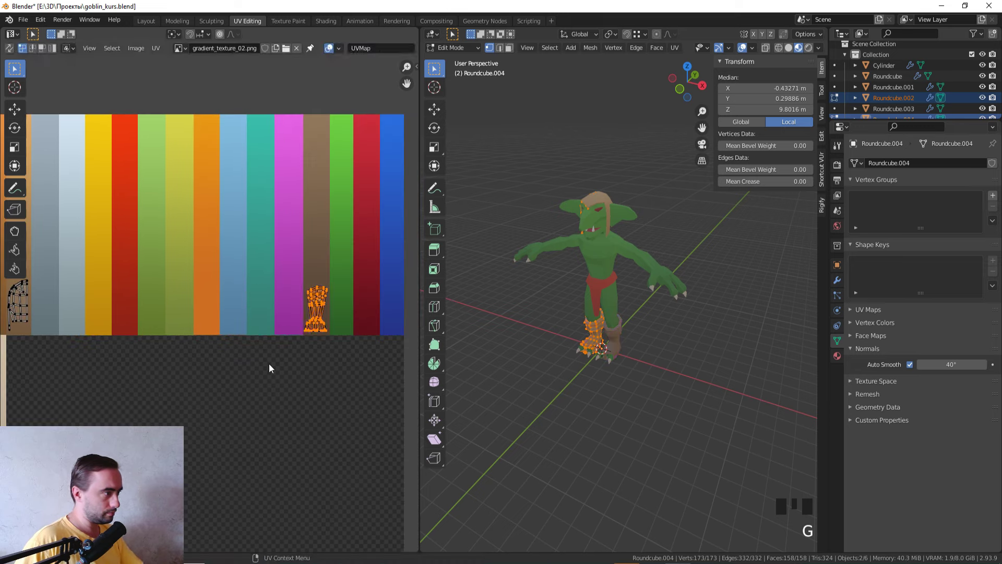
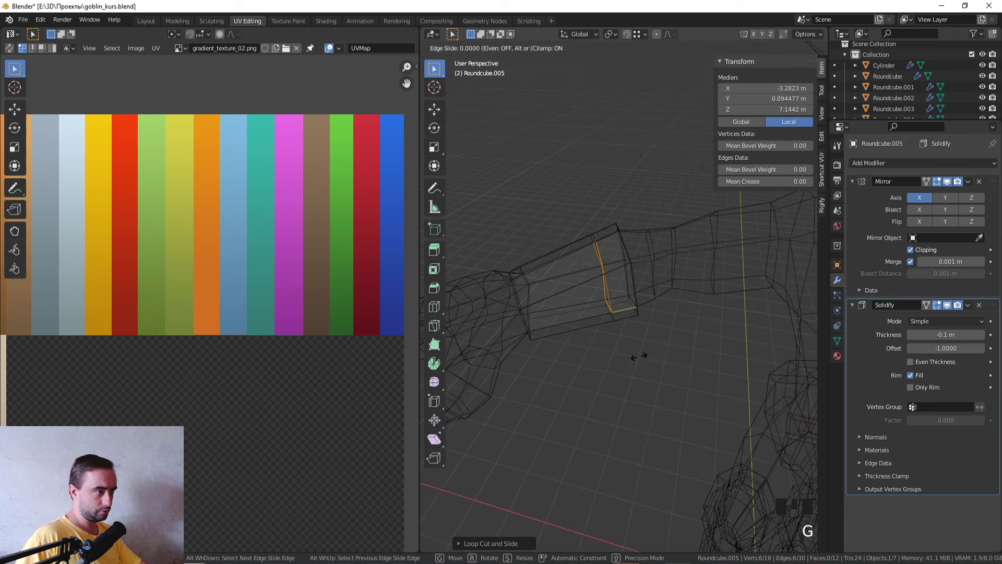
- Confirm the bracer edge loop, constrain it on X/Z and select all bracer faces in edit mode
{"action": "key", "text": "3"}
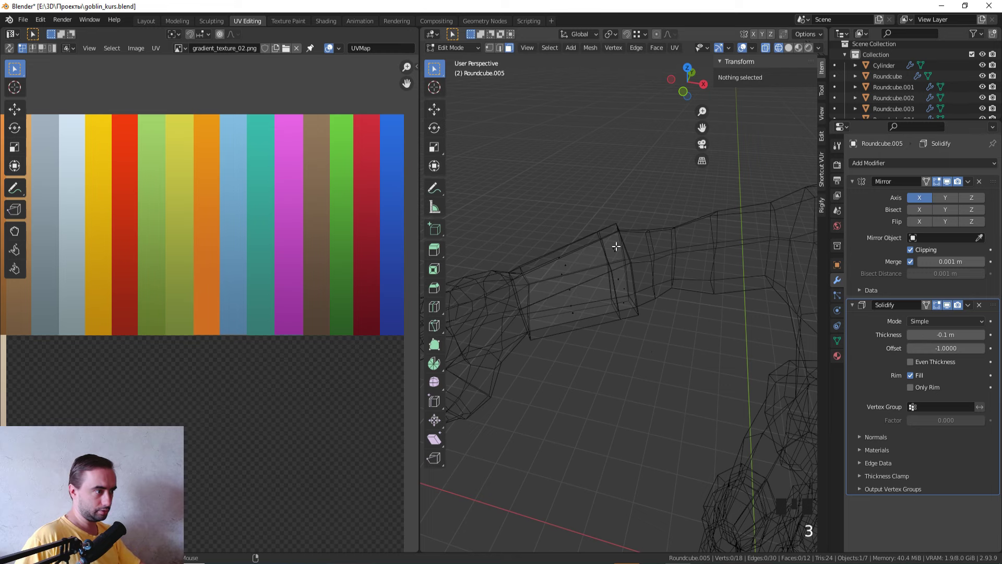
{"action": "left_click", "coordinate": [616, 244]}
{"action": "key", "text": "x"}
{"action": "key", "text": "z"}
{"action": "scroll", "scroll_direction": "down", "scroll_amount": 3}
{"action": "middle_click", "coordinate": [688, 309]}
{"action": "middle_click", "coordinate": [674, 285]}
{"action": "key", "text": "Tab"}
{"action": "key", "text": "Tab"}
{"action": "key", "text": "a"}
{"action": "middle_click", "coordinate": [644, 292]}
- From top view, Project from View the bracer UVs, rotate the island upright and move it
{"action": "key", "text": "KP_7"}
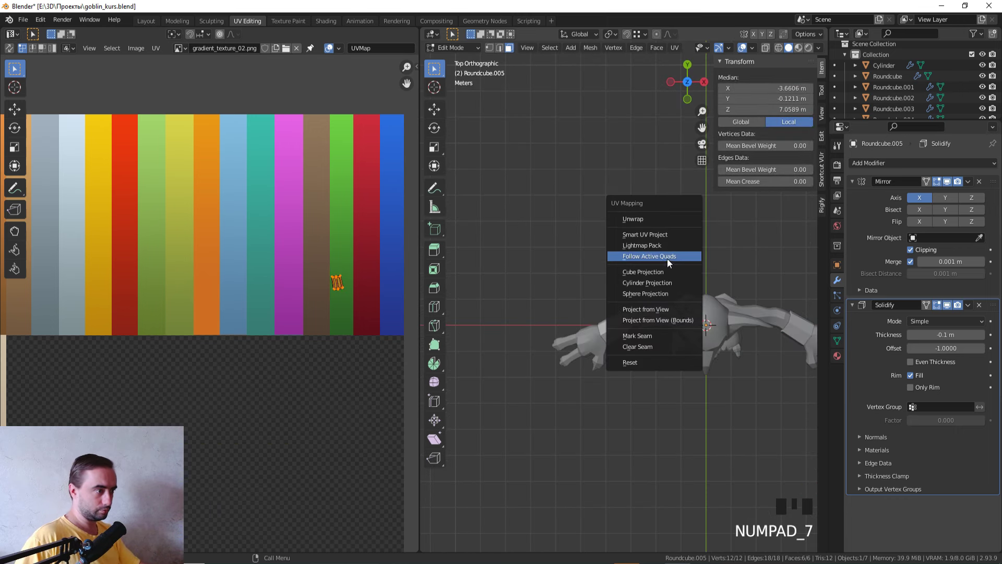
{"action": "key", "text": "u"}
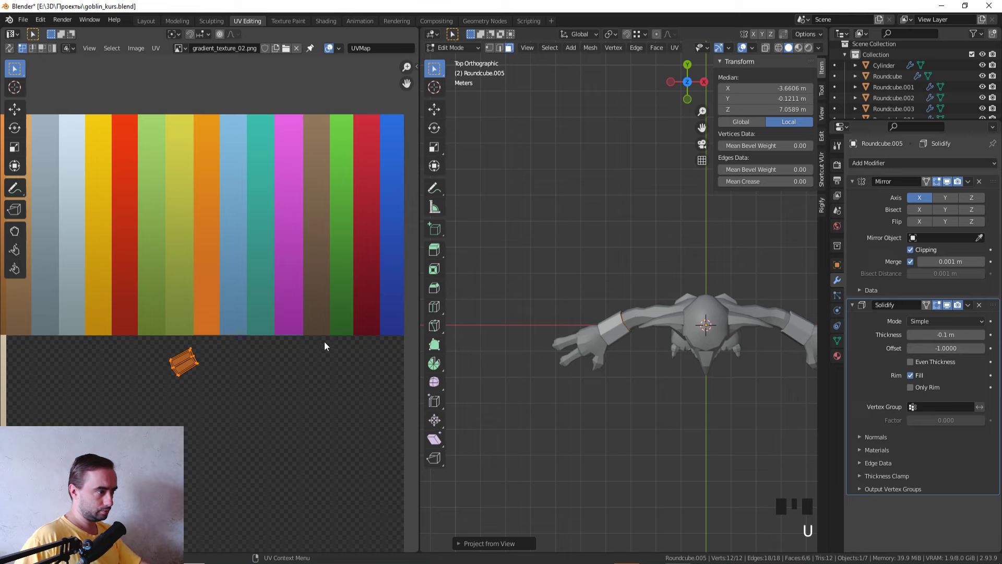
{"action": "key", "text": "z"}
{"action": "key", "text": "r"}
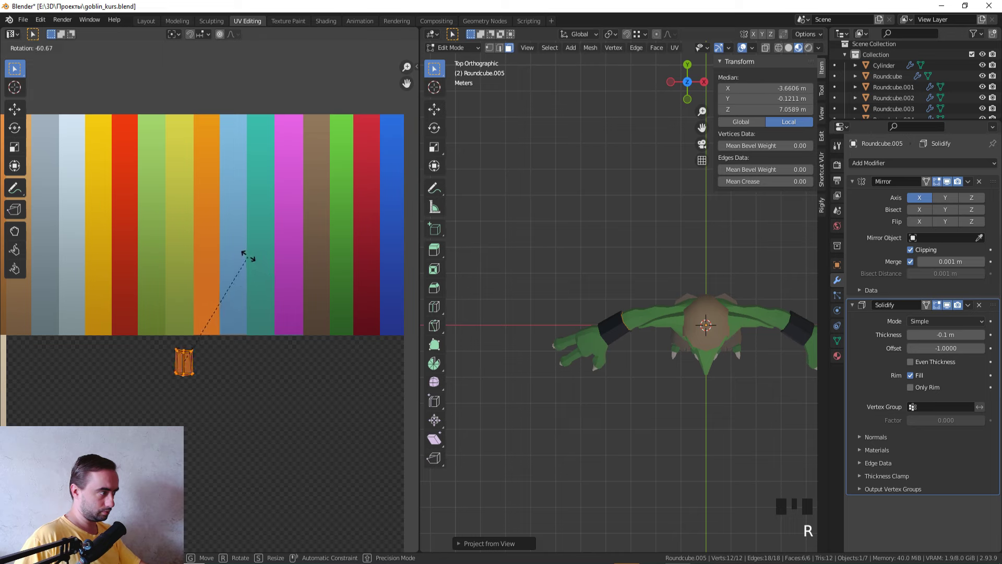
{"action": "key", "text": "g"}
{"action": "key", "text": "Tab"}
- Place the bracer UV island on the brown stripe and check the bracers in the viewport
{"action": "key", "text": "Tab"}
{"action": "left_click", "coordinate": [341, 310]}
{"action": "key", "text": "g"}
{"action": "key", "text": "Tab"}
{"action": "middle_click", "coordinate": [531, 316]}
{"action": "left_click", "coordinate": [557, 255]}
{"action": "middle_click", "coordinate": [574, 310]}
{"action": "scroll", "scroll_direction": "up", "scroll_amount": 3}
- Select the bracer's end edge loop in front wireframe view and scale it to taper the bracer
{"action": "left_click", "coordinate": [609, 315]}
{"action": "middle_click", "coordinate": [619, 313]}
{"action": "scroll", "scroll_direction": "up", "scroll_amount": 3}
{"action": "key", "text": "Tab"}
{"action": "key", "text": "z"}
{"action": "middle_click", "coordinate": [549, 300]}
{"action": "key", "text": "1"}
{"action": "left_click", "coordinate": [563, 284]}
{"action": "key", "text": "z"}
{"action": "key", "text": "s"}
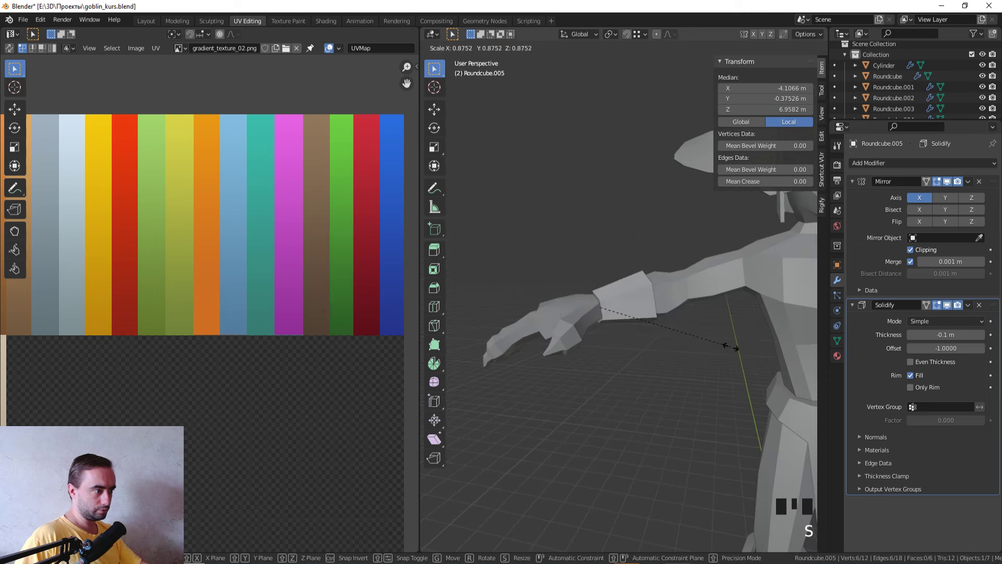
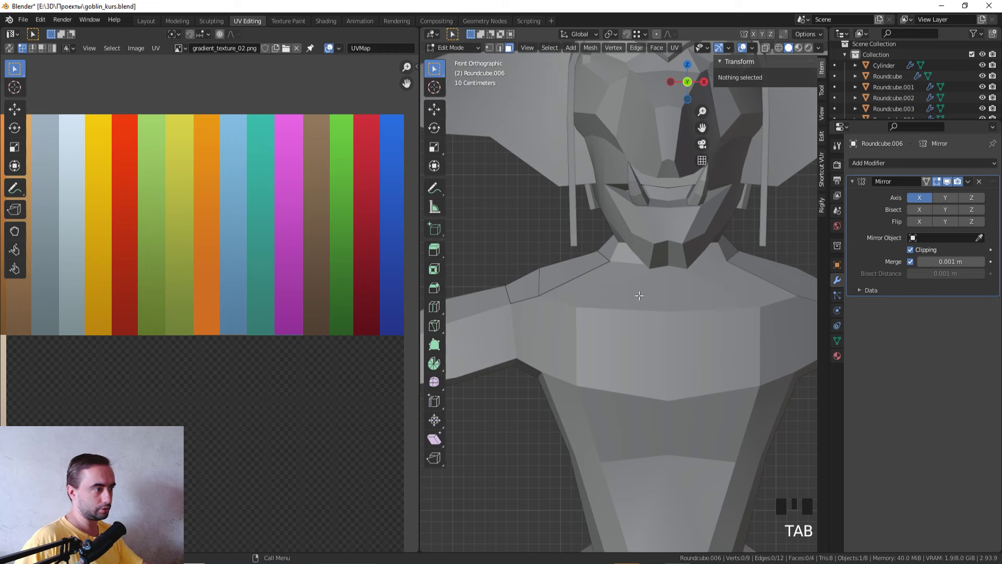
- Leave edit mode and move the thickened strap piece into place over the goblin's shoulder
{"action": "key", "text": "Tab"}
{"action": "key", "text": "g"}
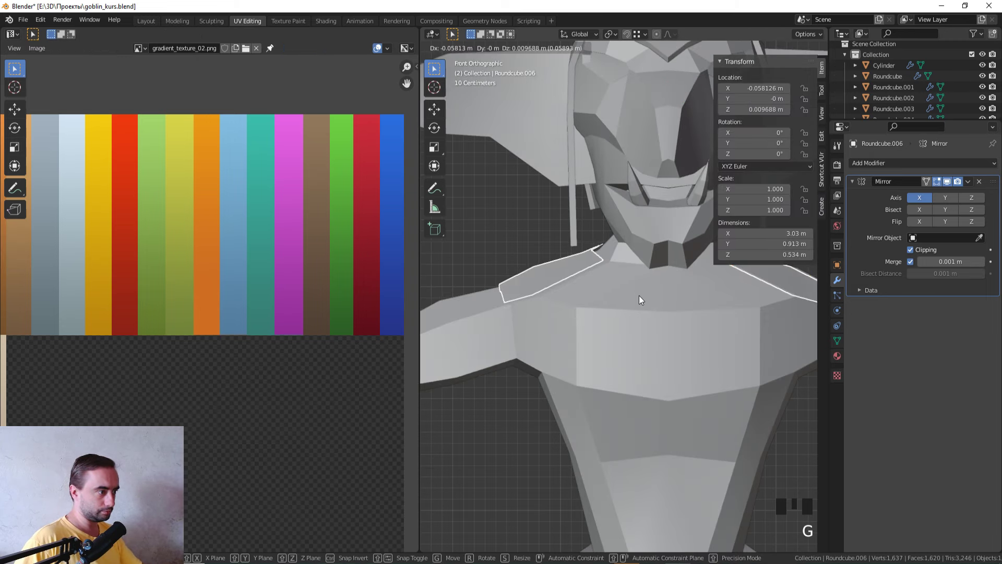
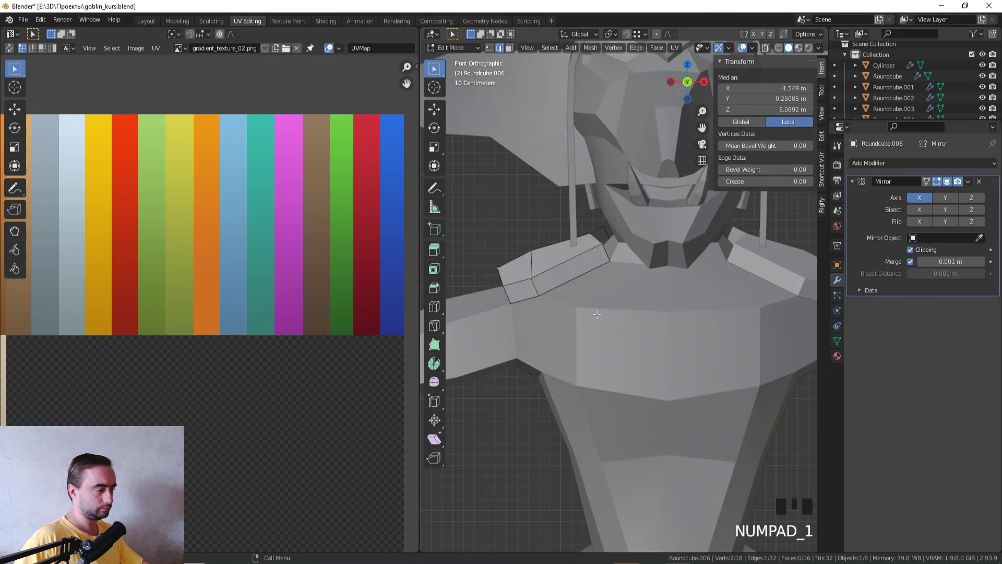
{"action": "key", "text": "g"}
{"action": "key", "text": "a"}
{"action": "key", "text": "g"}
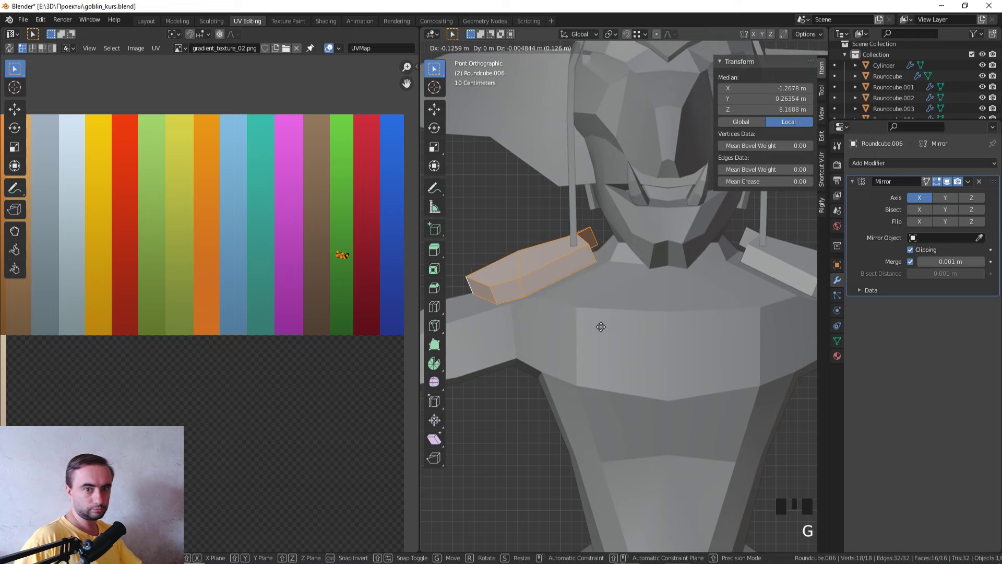
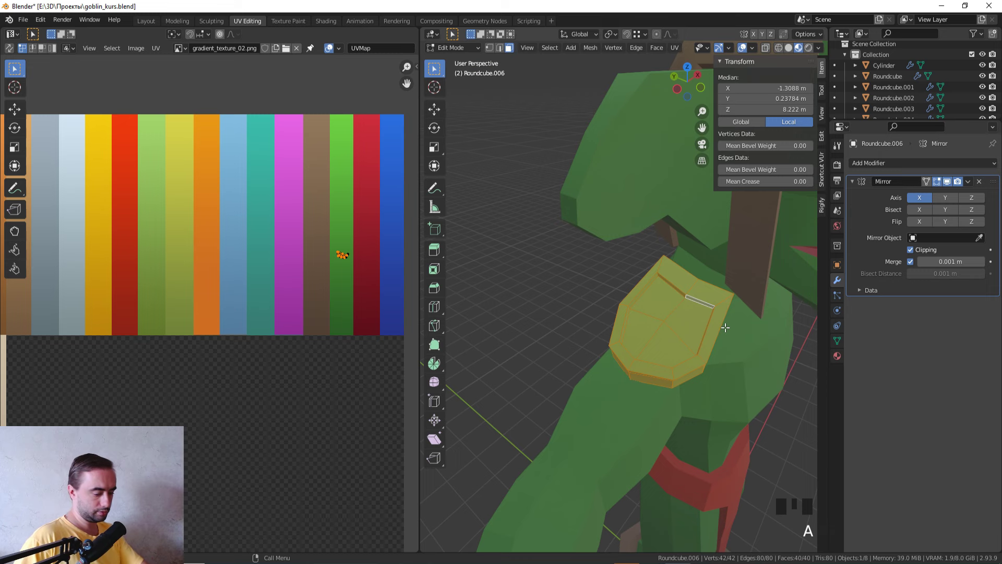
- Project the shield from top view, invert to its inner face, move those UVs onto the brown stripe and return to object mode
{"action": "key", "text": "KP_7"}
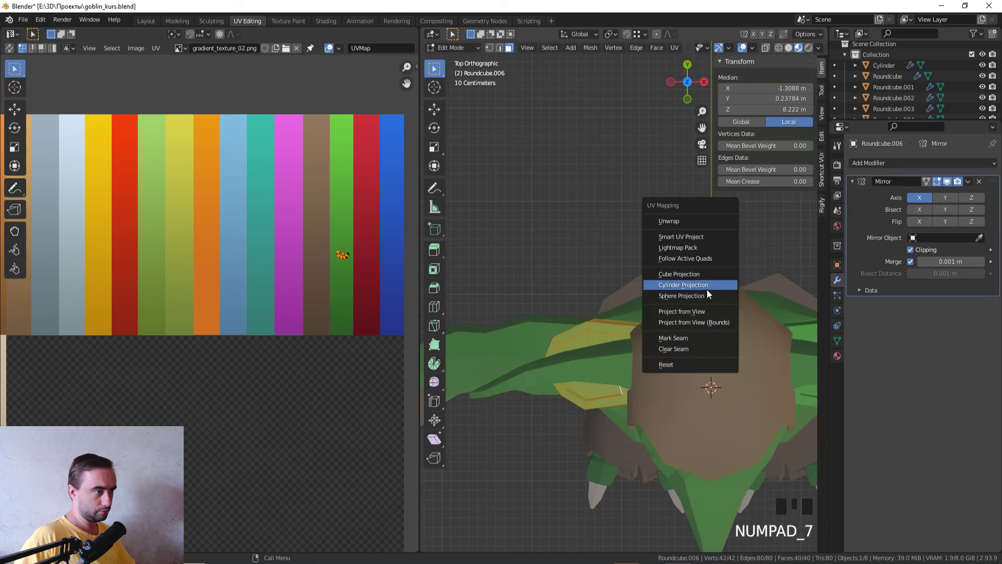
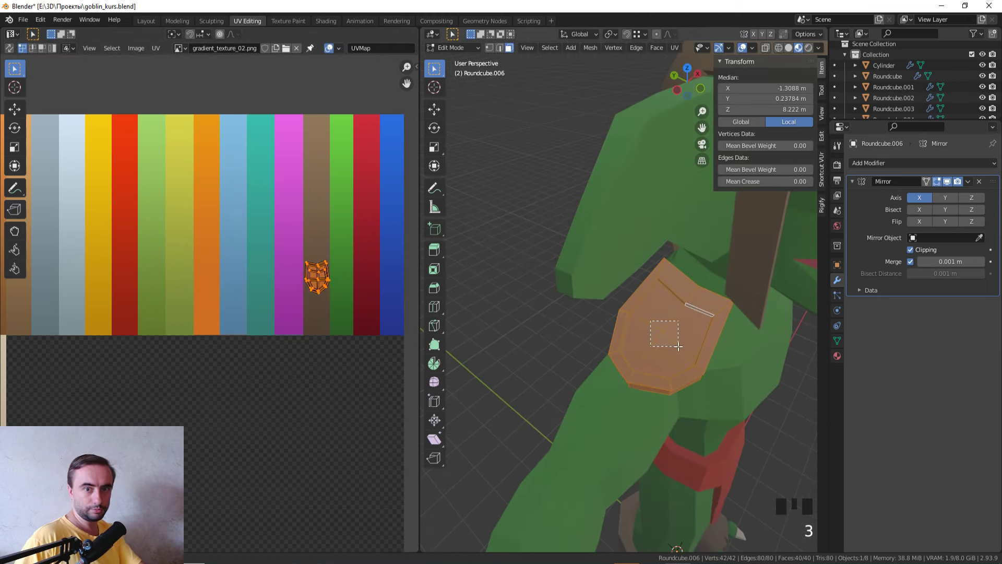
{"action": "left_click", "coordinate": [674, 336]}
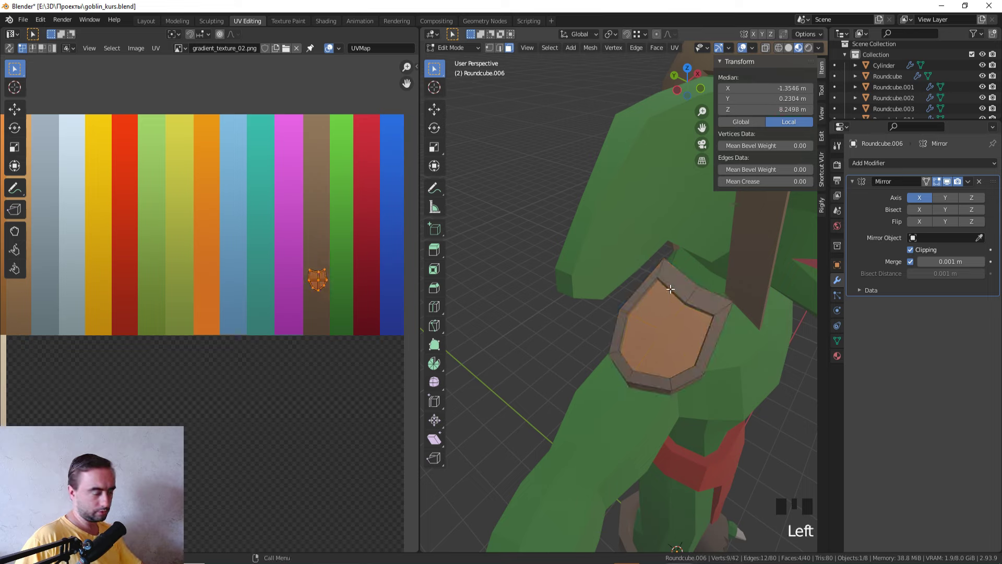
{"action": "key", "text": "ctrl+i"}
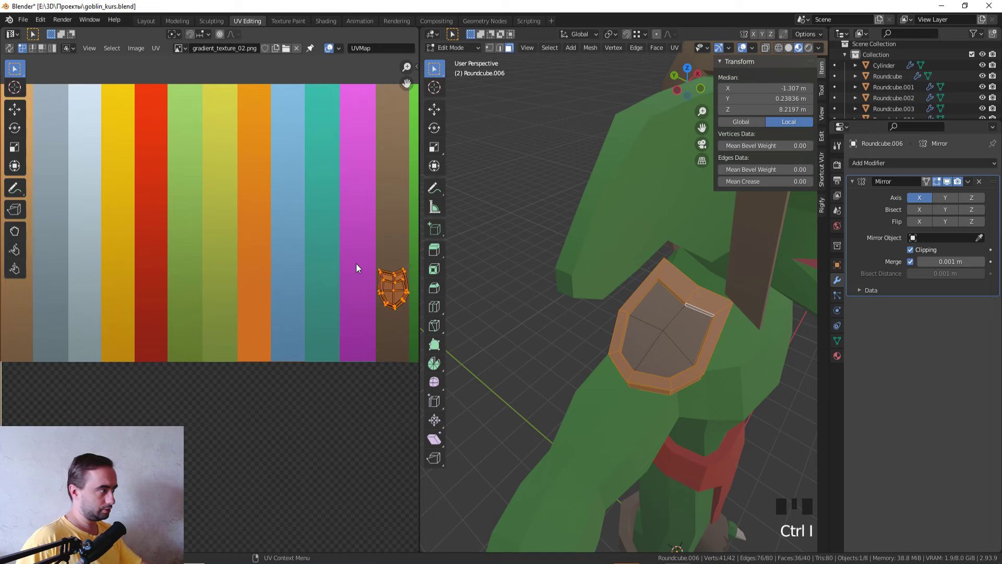
{"action": "key", "text": "g"}
{"action": "key", "text": "Tab"}
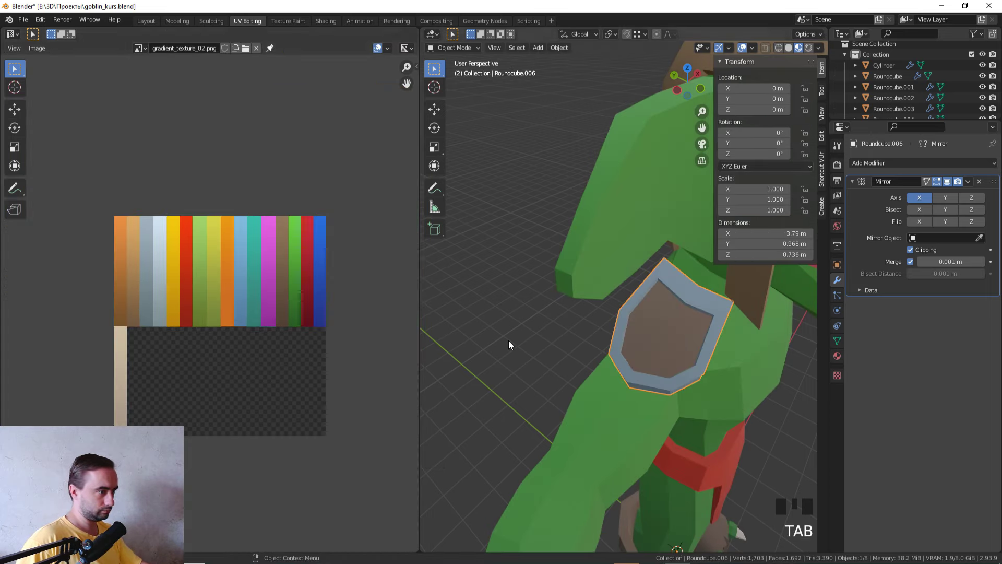
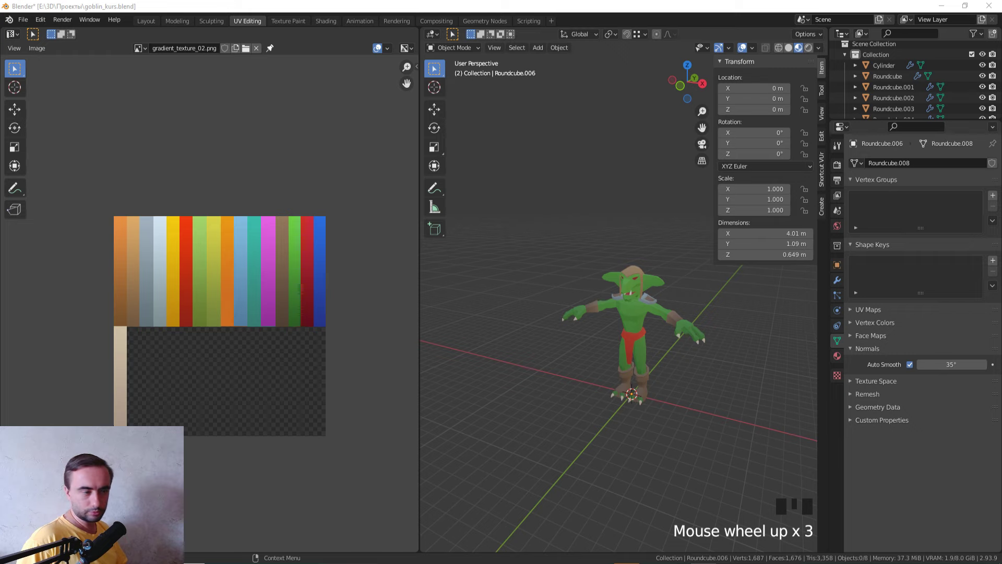
- Frame the goblin from front orthographic view and bring up the Shift+A add-object menu
{"action": "middle_click", "coordinate": [601, 227]}
{"action": "key", "text": "KP_1"}
{"action": "middle_click", "coordinate": [576, 225]}
{"action": "key", "text": "shift+a"}
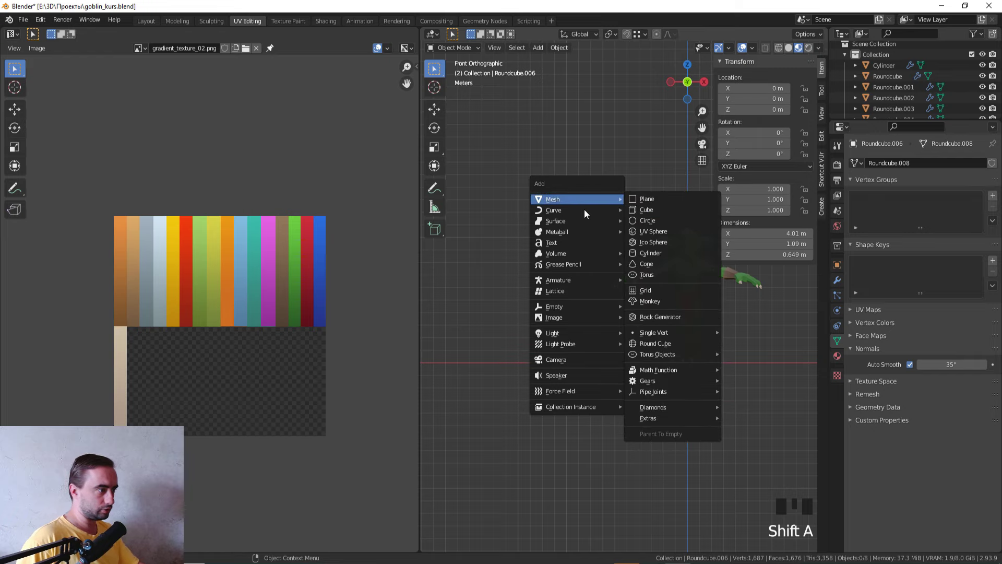
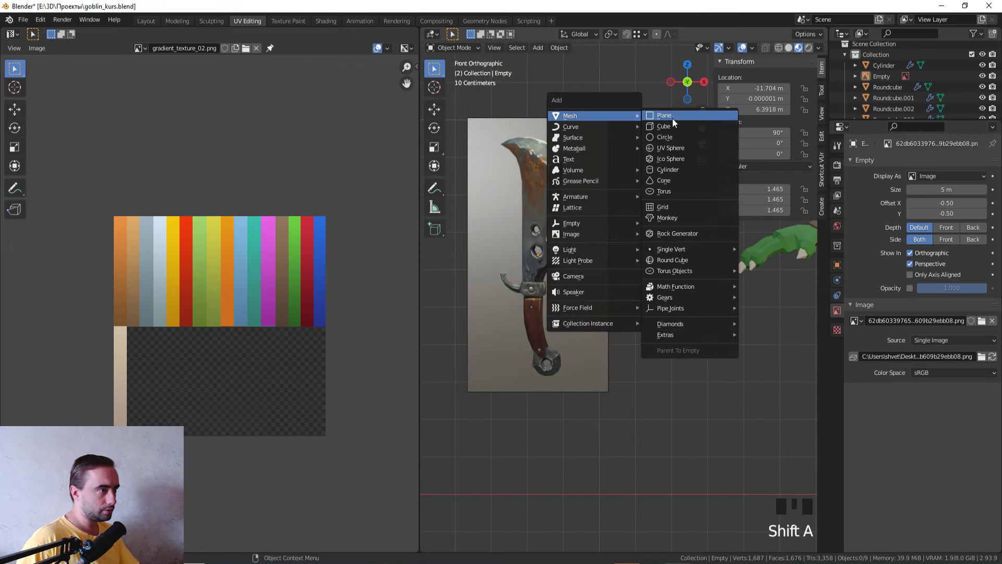
- Rotate the new plane upright, zoom in and move it over the cleaver reference blade
{"action": "scroll", "scroll_direction": "down", "scroll_amount": 3}
{"action": "key", "text": "r"}
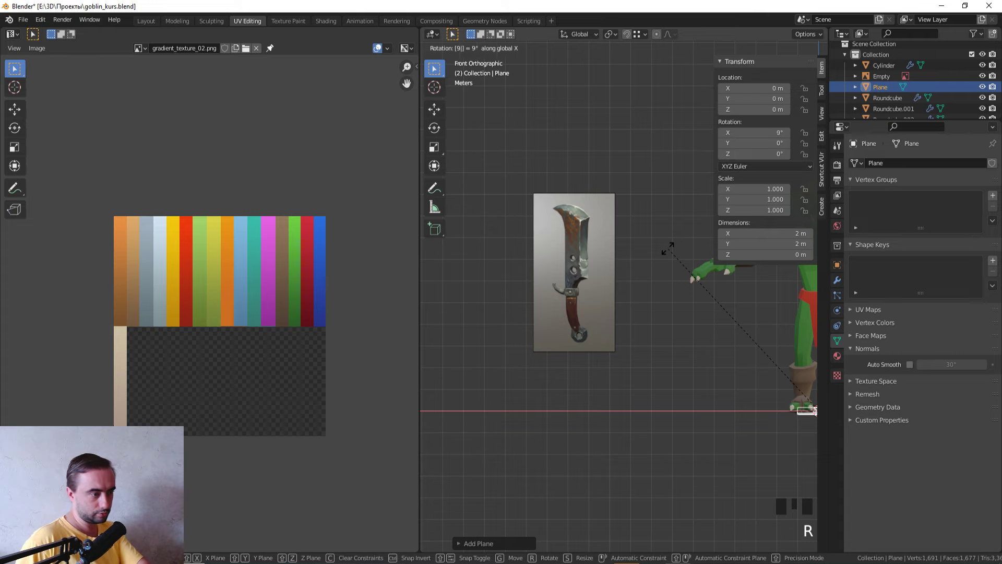
{"action": "key", "text": "g"}
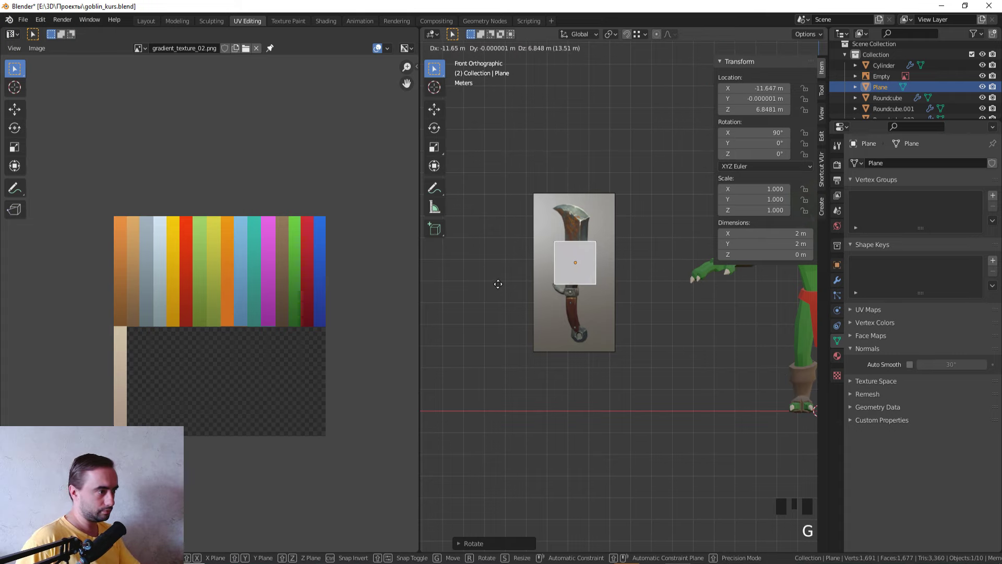
{"action": "scroll", "scroll_direction": "up", "scroll_amount": 3}
{"action": "key", "text": "z"}
{"action": "middle_click", "coordinate": [622, 247]}
{"action": "key", "text": "g"}
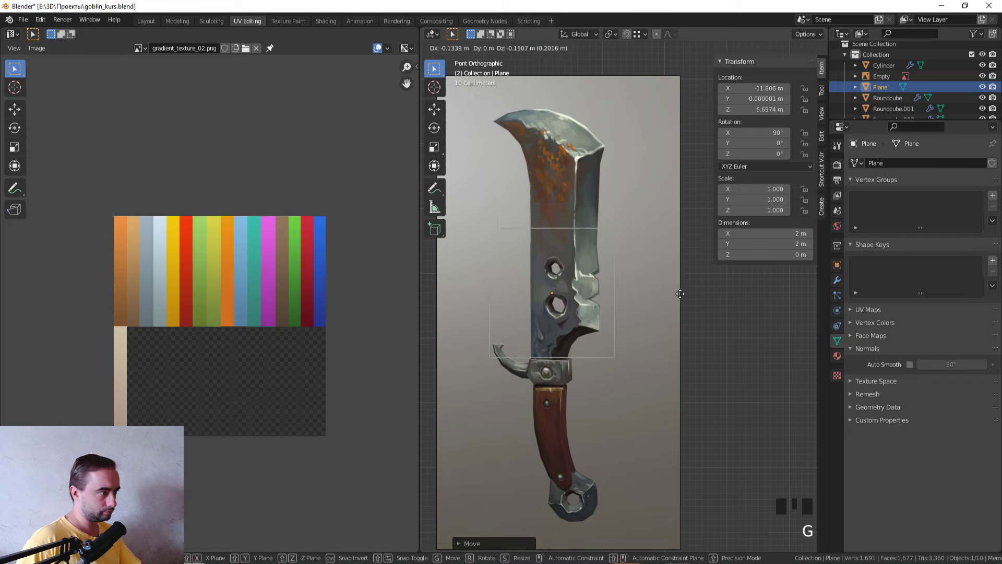
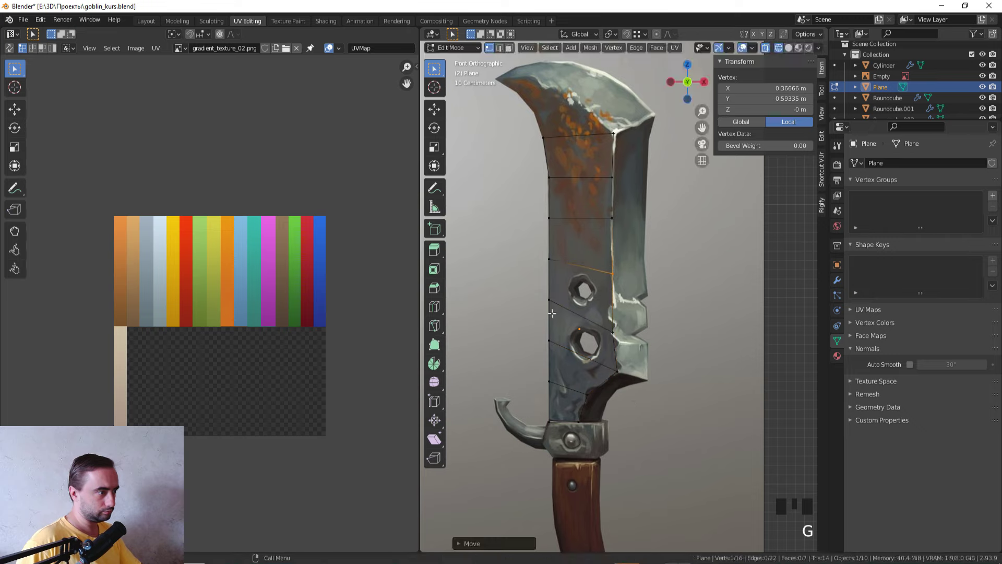
- Move the plane's tip corner onto the blade point and extrude new vertices along the curved tip
{"action": "left_click", "coordinate": [626, 130]}
{"action": "middle_click", "coordinate": [607, 127]}
{"action": "scroll", "scroll_direction": "up", "scroll_amount": 3}
{"action": "key", "text": "e"}
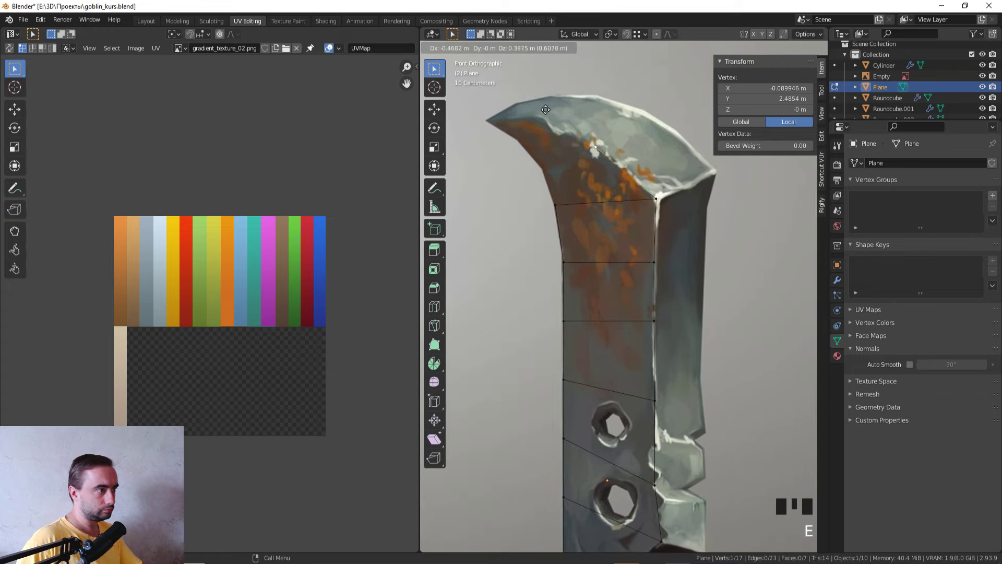
{"action": "key", "text": "ctrl+z"}
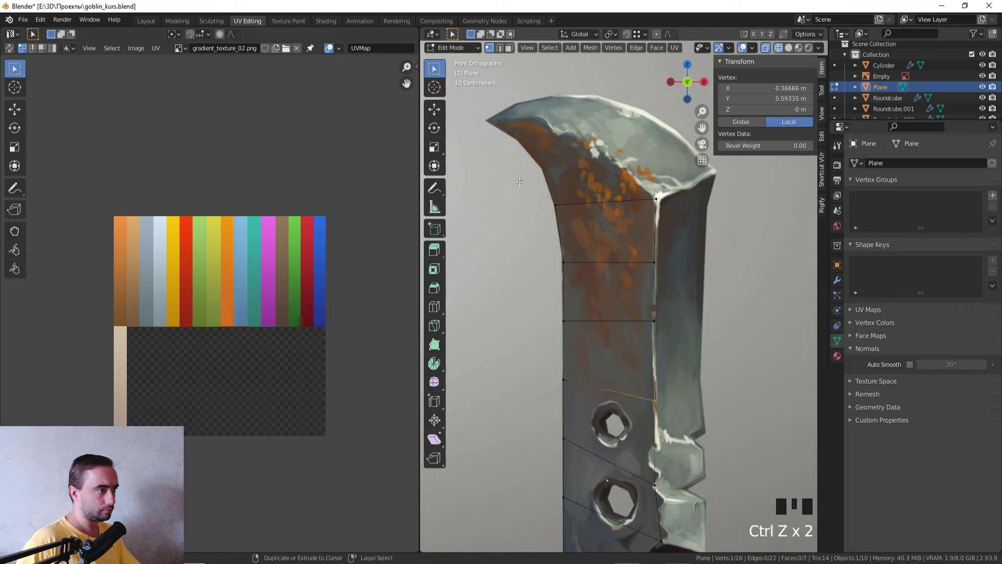
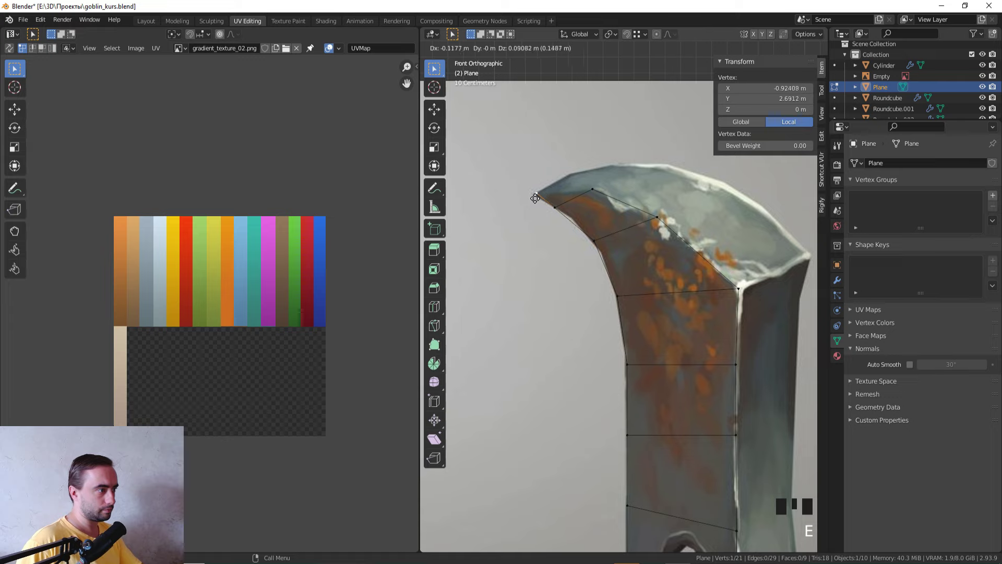
{"action": "left_click", "coordinate": [587, 185]}
{"action": "key", "text": "e"}
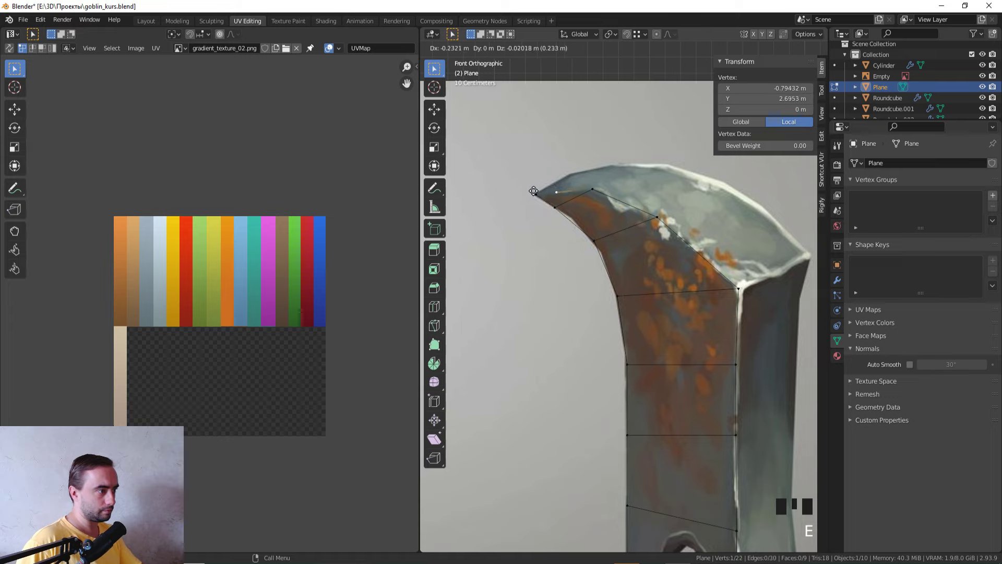
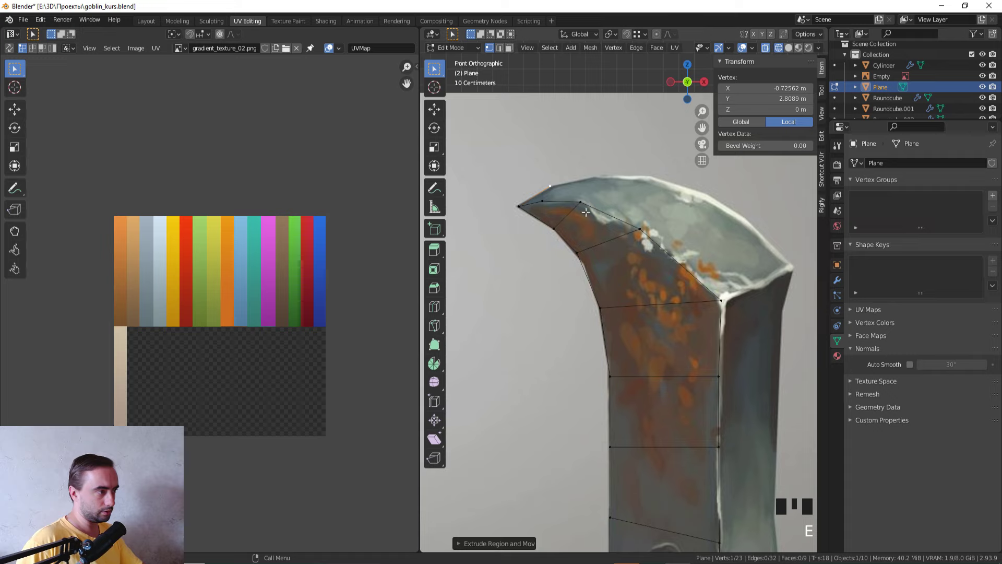
{"action": "key", "text": "g"}
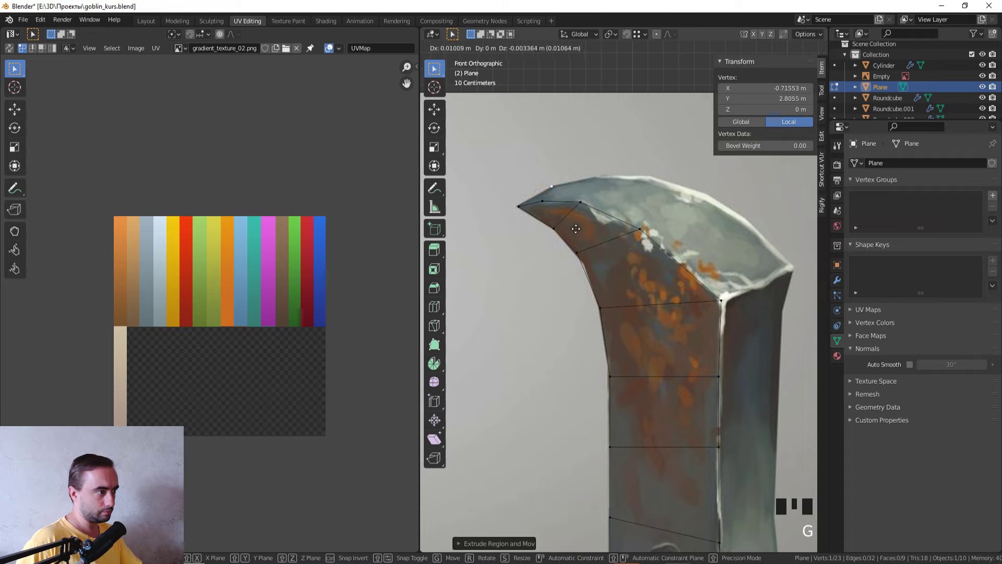
{"action": "key", "text": "e"}
{"action": "key", "text": "e"}
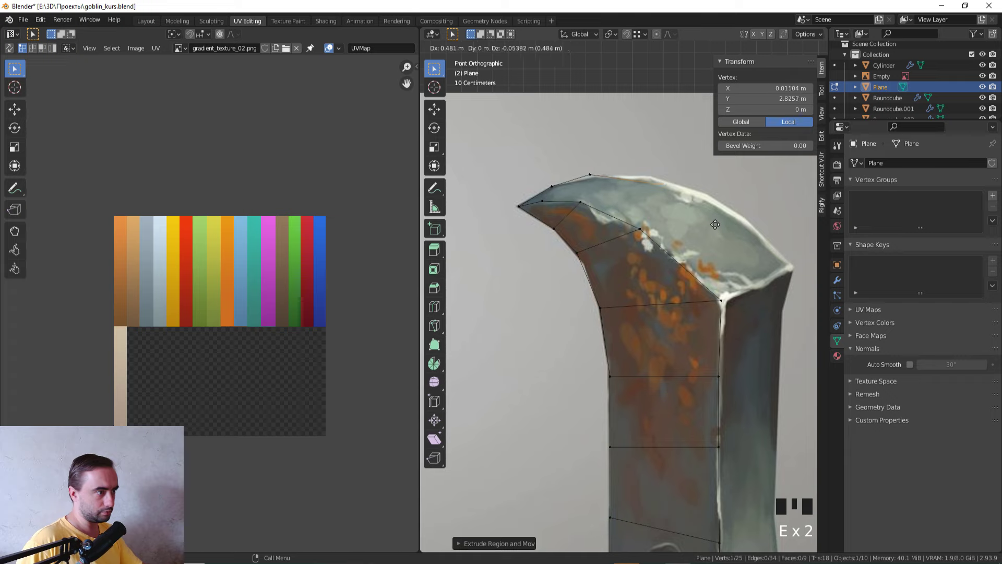
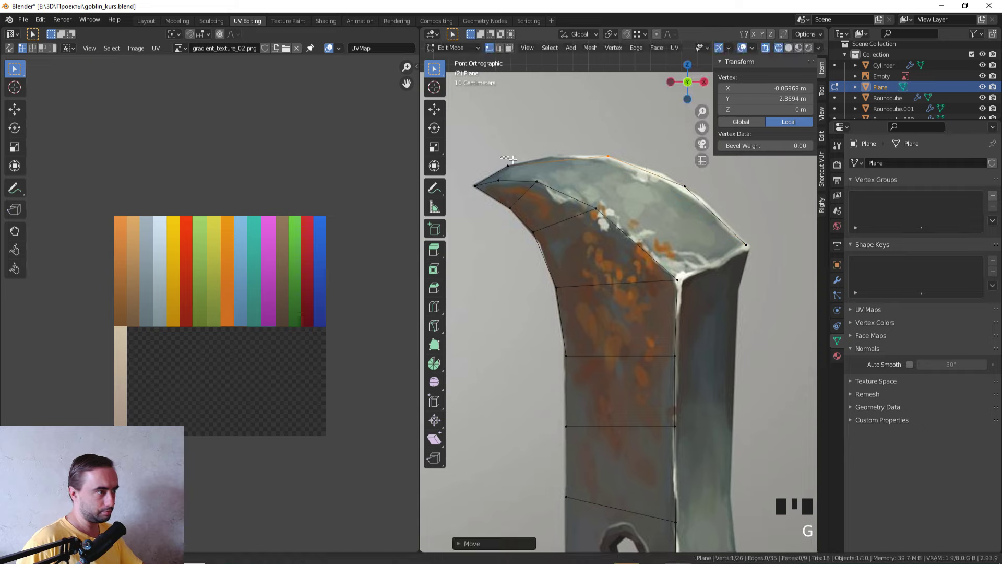
- Nudge the tip-outline vertices so the edges follow the blade's curve
{"action": "left_click", "coordinate": [526, 167]}
{"action": "key", "text": "g"}
{"action": "key", "text": "2"}
{"action": "left_click", "coordinate": [523, 162]}
{"action": "right_click", "coordinate": [527, 167]}
{"action": "key", "text": "1"}
{"action": "left_click", "coordinate": [519, 166]}
{"action": "key", "text": "g"}
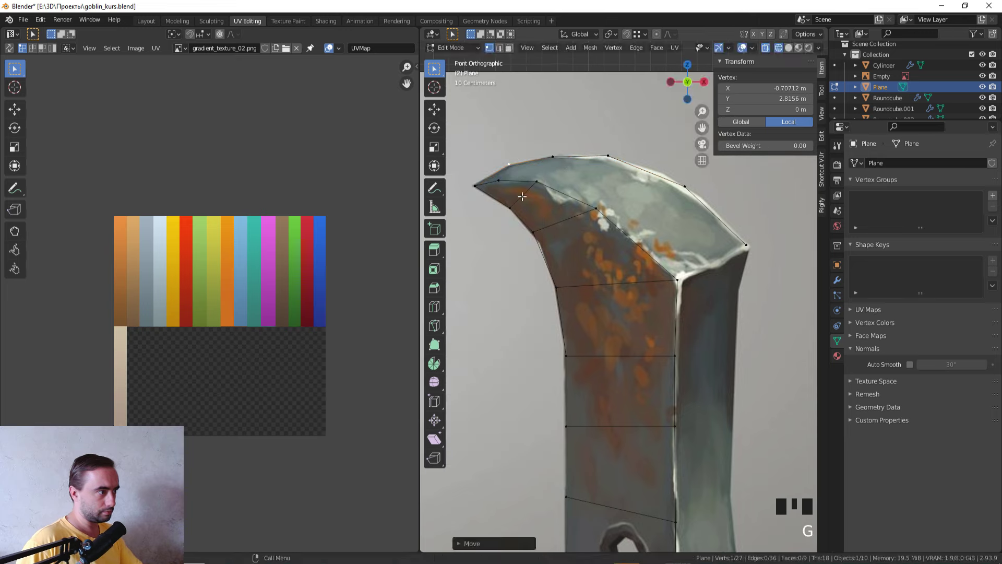
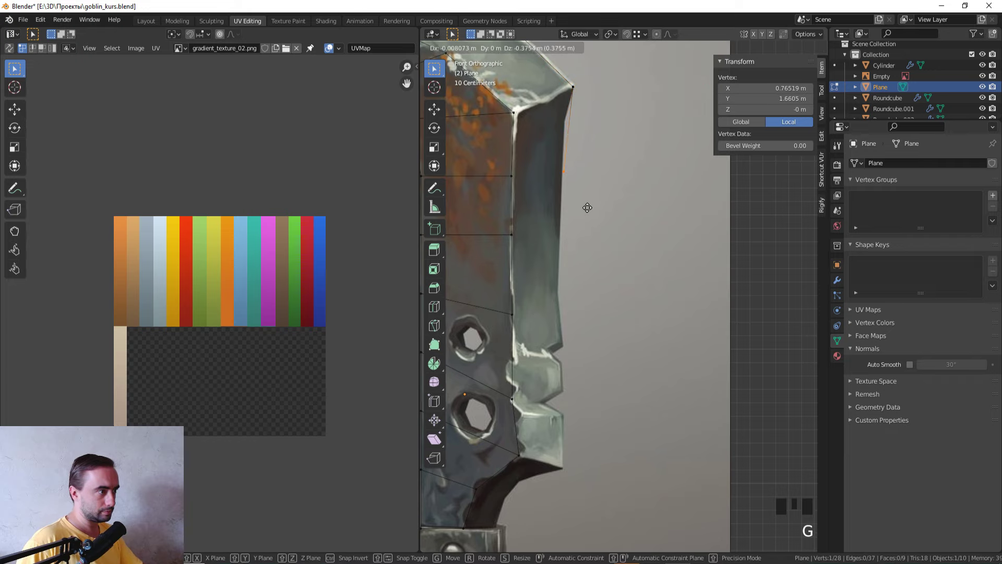
- Extrude the outline down the blade's back edge past the notches to the guard
{"action": "key", "text": "e"}
{"action": "key", "text": "e"}
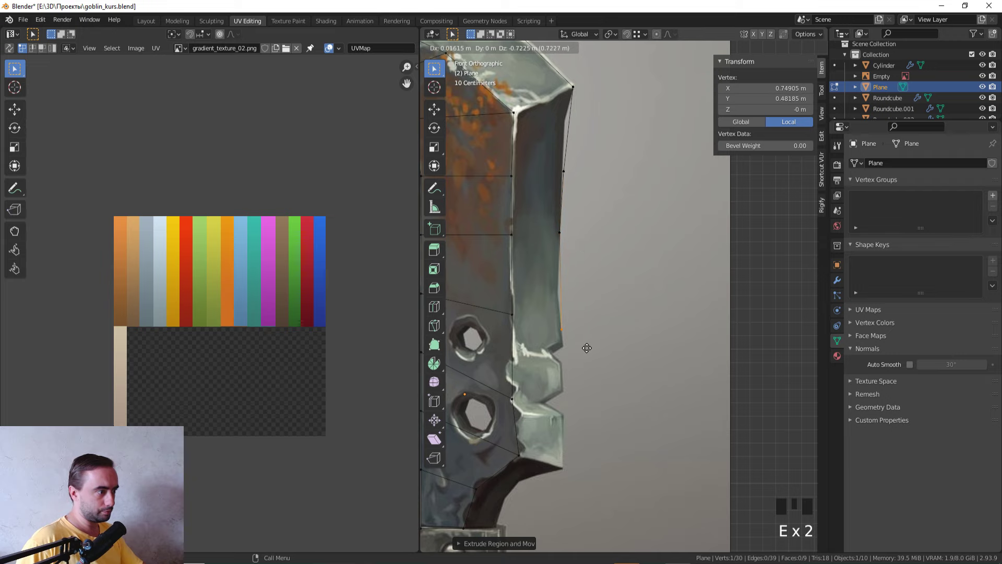
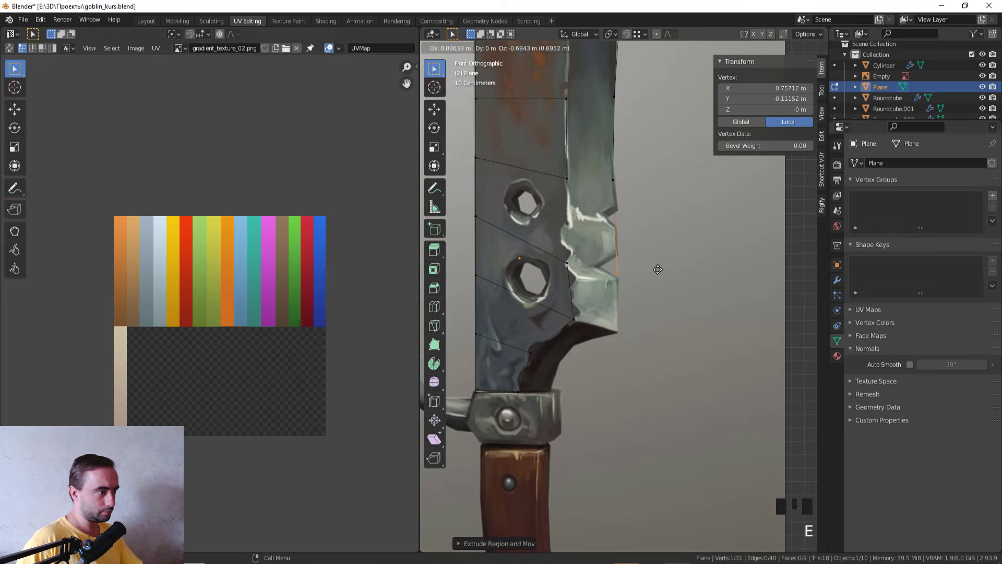
{"action": "key", "text": "e"}
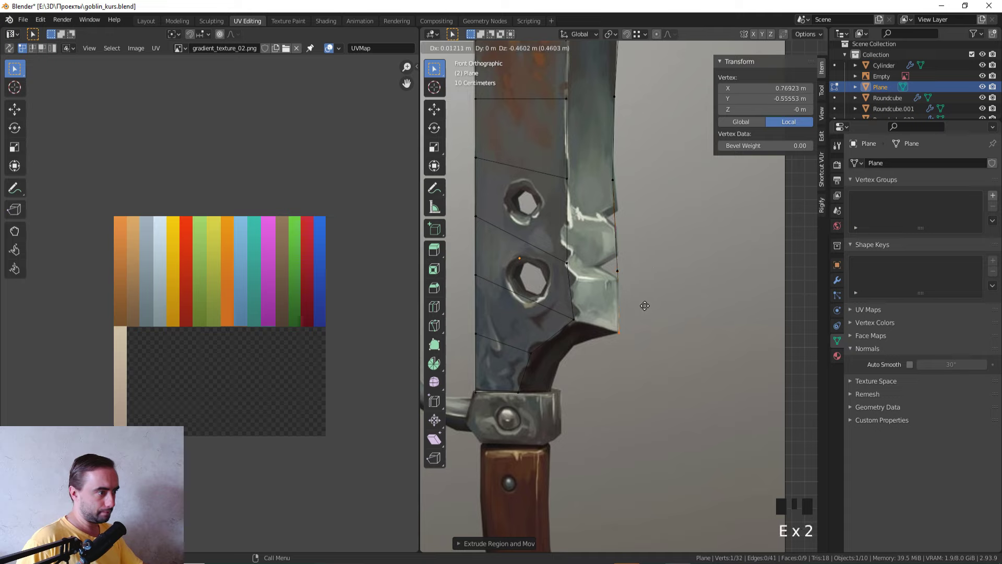
{"action": "key", "text": "e"}
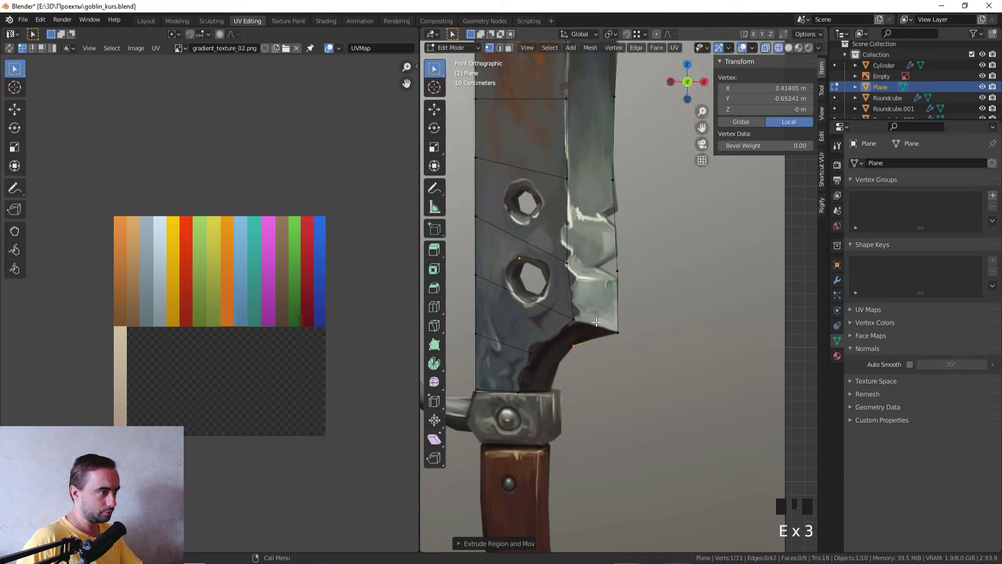
{"action": "key", "text": "e"}
{"action": "key", "text": "e"}
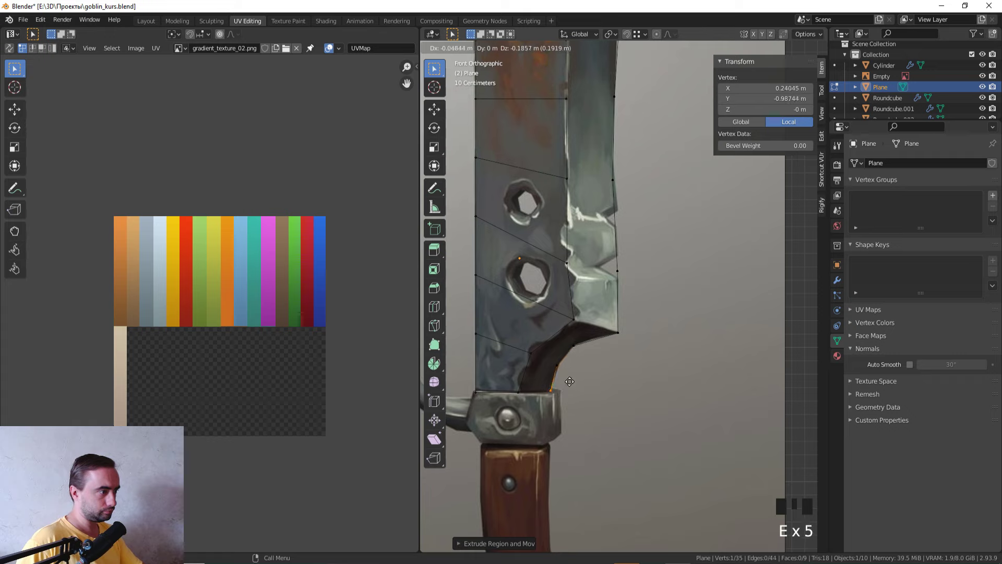
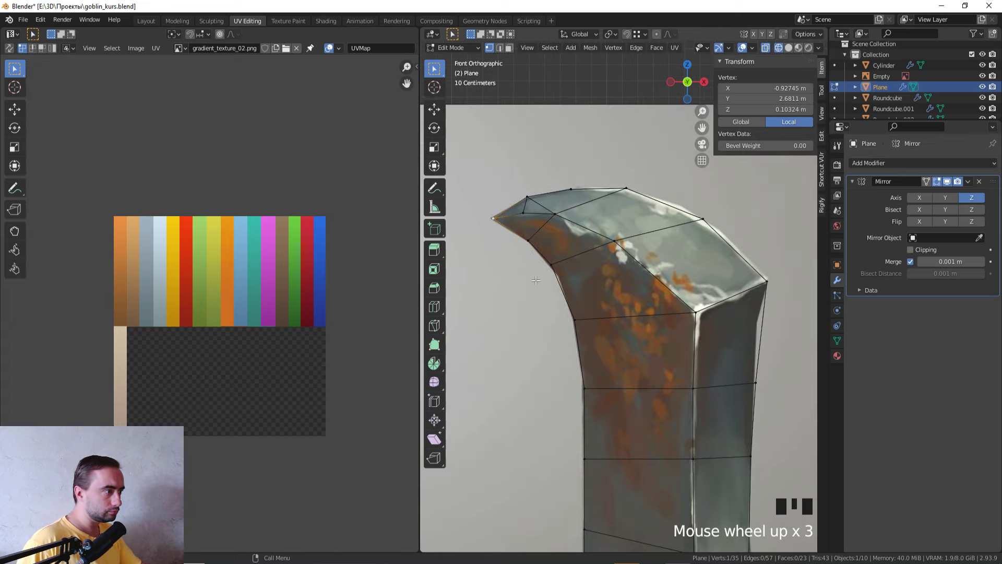
- With the Z-axis mirror giving thickness, move the vertices at the pointed tip into place
{"action": "scroll", "scroll_direction": "up", "scroll_amount": 3}
{"action": "middle_click", "coordinate": [502, 224]}
{"action": "scroll", "scroll_direction": "up", "scroll_amount": 3}
{"action": "key", "text": "2"}
{"action": "left_click_drag", "start_coordinate": [611, 230], "coordinate": [573, 229]}
{"action": "right_click", "coordinate": [573, 228]}
{"action": "key", "text": "1"}
{"action": "left_click", "coordinate": [611, 231]}
{"action": "key", "text": "g"}
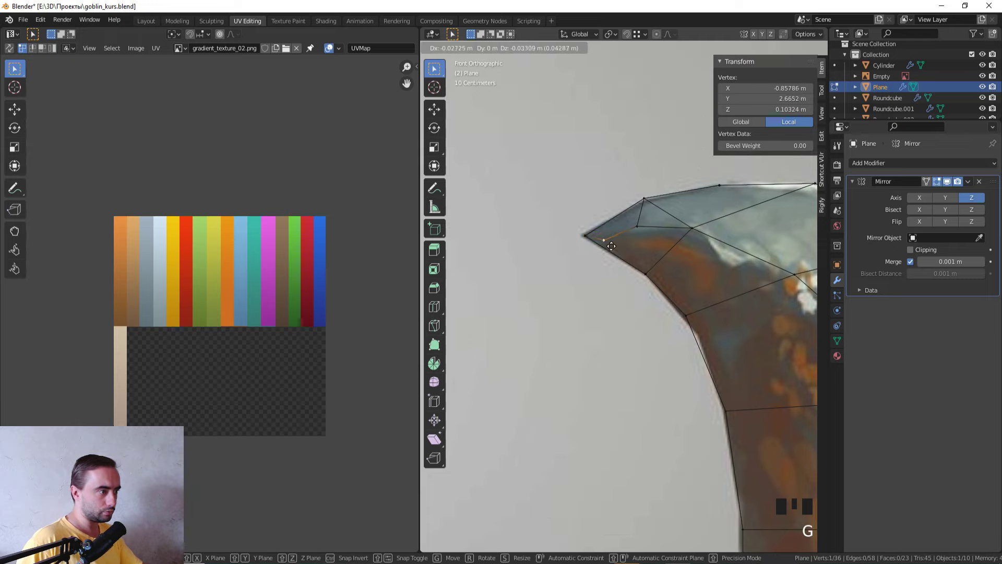
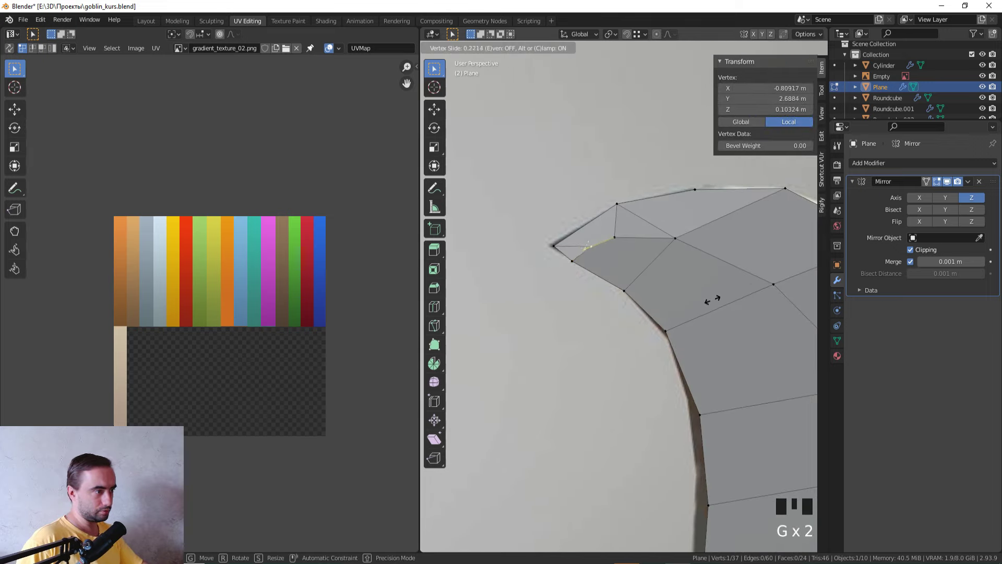
- Inspect the blade edge and toggle Edit Mode ready for cutting the notches
{"action": "scroll", "scroll_direction": "down", "scroll_amount": 3}
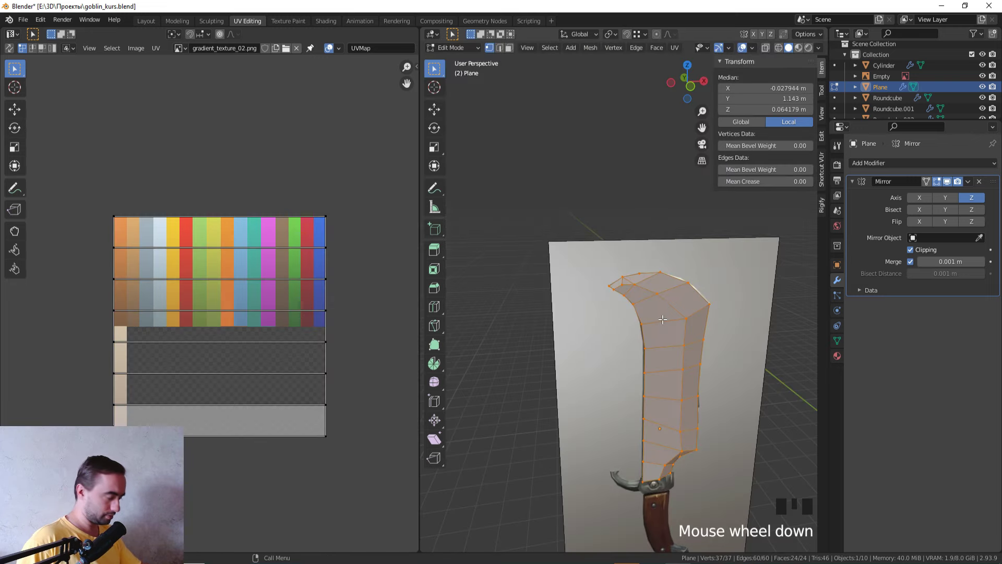
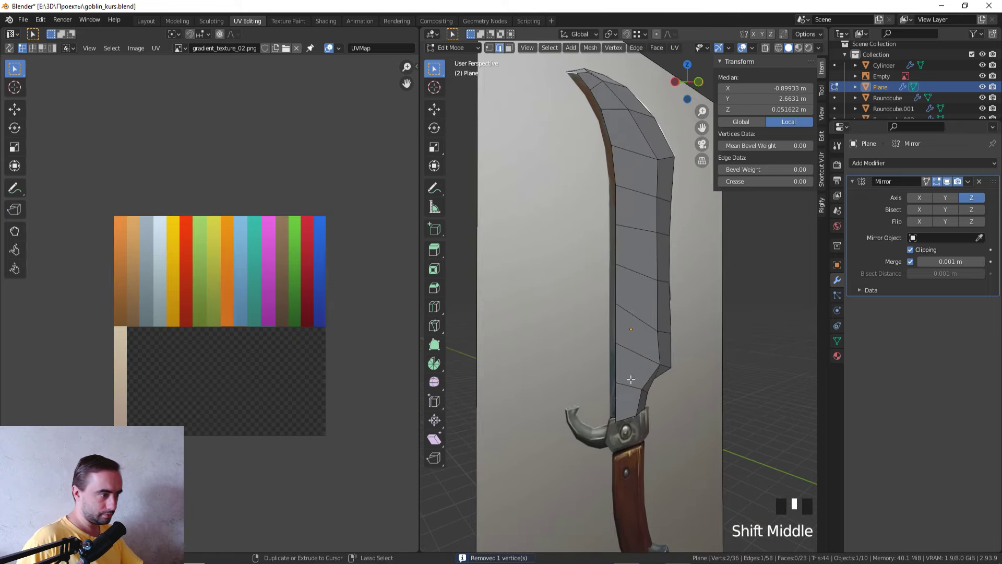
{"action": "left_click", "coordinate": [616, 405]}
{"action": "left_click_drag", "start_coordinate": [647, 393], "coordinate": [785, 362]}
{"action": "scroll", "scroll_direction": "down", "scroll_amount": 3}
{"action": "middle_click", "coordinate": [782, 379]}
{"action": "key", "text": "e"}
{"action": "key", "text": "Tab"}
{"action": "scroll", "scroll_direction": "down", "scroll_amount": 3}
{"action": "left_click_drag", "start_coordinate": [721, 416], "coordinate": [627, 369]}
{"action": "scroll", "scroll_direction": "up", "scroll_amount": 3}
- In front orthographic wireframe over the reference, start Knife cuts for the jagged notches
{"action": "key", "text": "KP_1"}
{"action": "key", "text": "Tab"}
{"action": "key", "text": "z"}
{"action": "middle_click", "coordinate": [602, 345]}
{"action": "scroll", "scroll_direction": "up", "scroll_amount": 3}
{"action": "middle_click", "coordinate": [558, 276]}
{"action": "scroll", "scroll_direction": "up", "scroll_amount": 3}
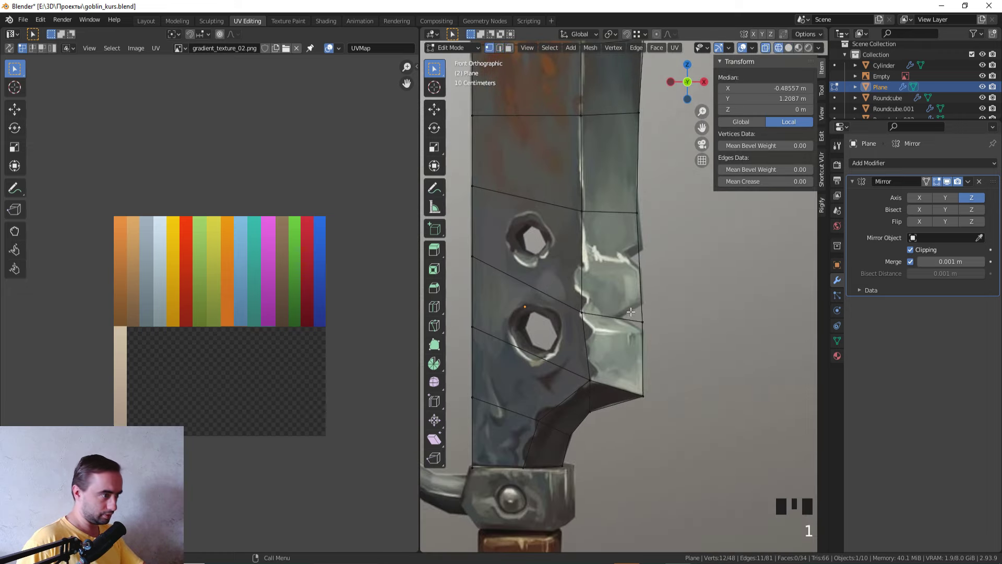
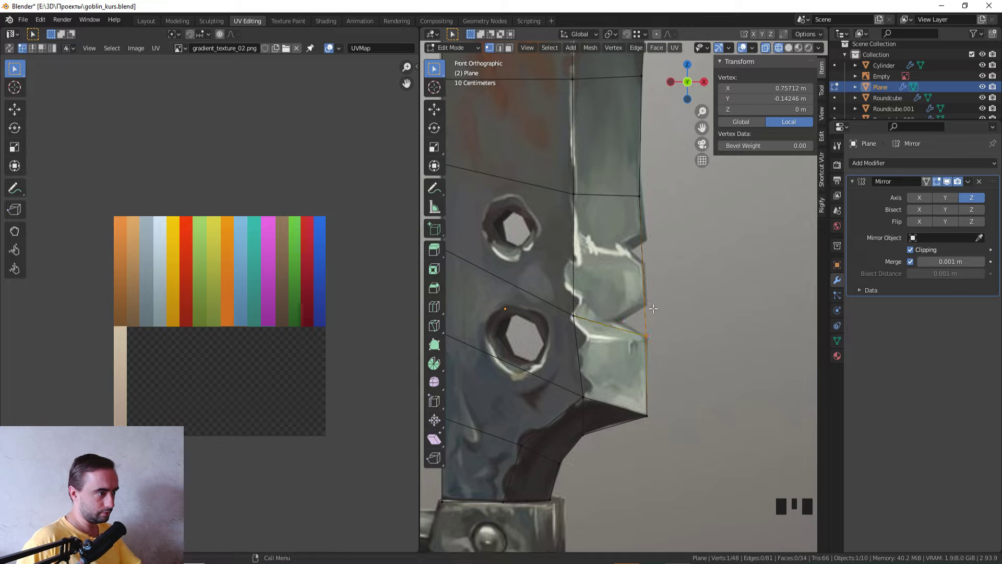
{"action": "key", "text": "k"}
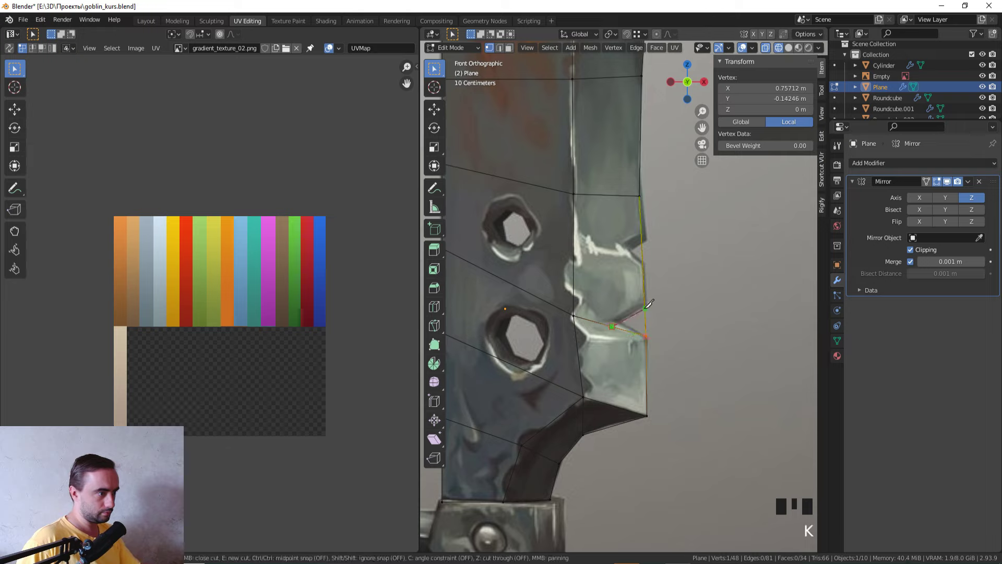
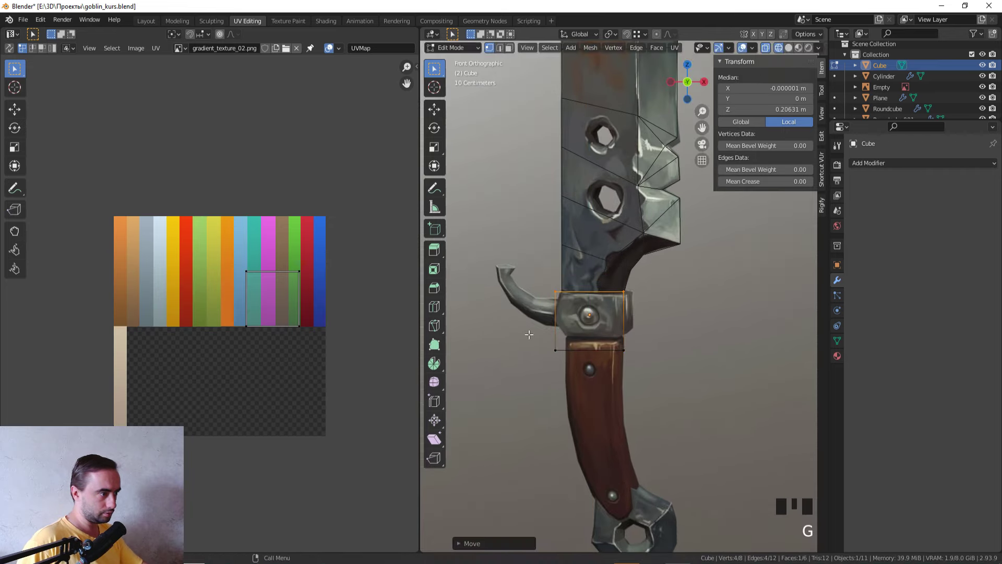
- Position the cube at the guard collar and flatten it along its depth
{"action": "left_click", "coordinate": [672, 381]}
{"action": "key", "text": "g"}
{"action": "scroll", "scroll_direction": "up", "scroll_amount": 3}
{"action": "left_click_drag", "start_coordinate": [654, 321], "coordinate": [650, 318]}
{"action": "key", "text": "a"}
{"action": "key", "text": "z"}
{"action": "middle_click", "coordinate": [677, 342]}
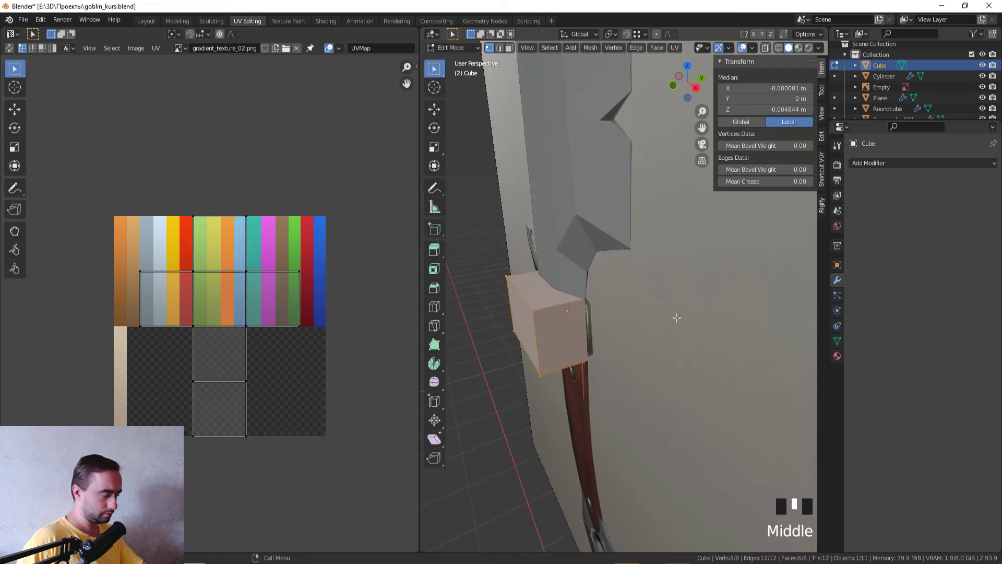
{"action": "key", "text": "s"}
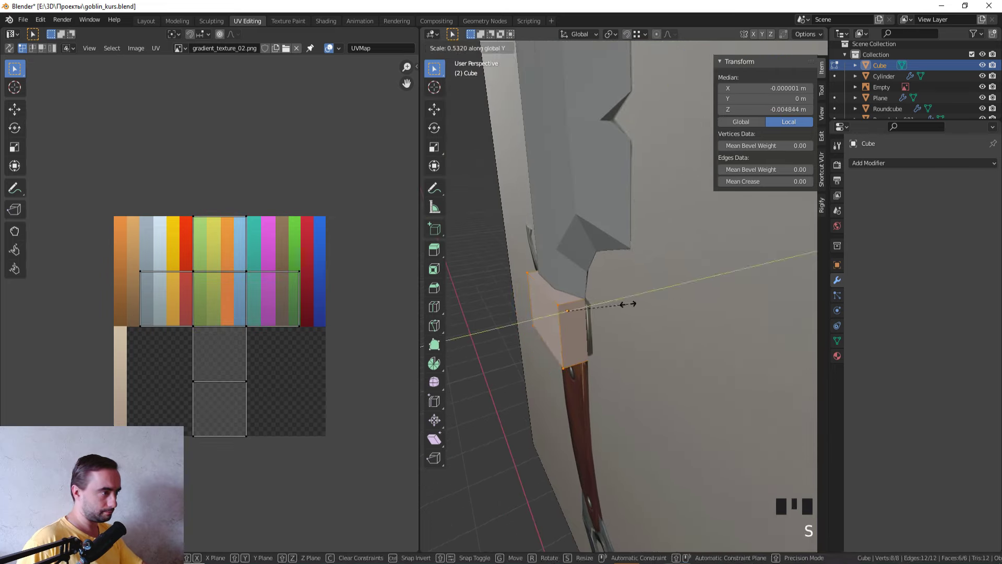
- From the front view, fit the guard's sides to the reference and add an edge loop across it
{"action": "key", "text": "ctrl+r"}
{"action": "key", "text": "KP_1"}
{"action": "key", "text": "s"}
{"action": "key", "text": "z"}
{"action": "left_click", "coordinate": [551, 379]}
{"action": "key", "text": "g"}
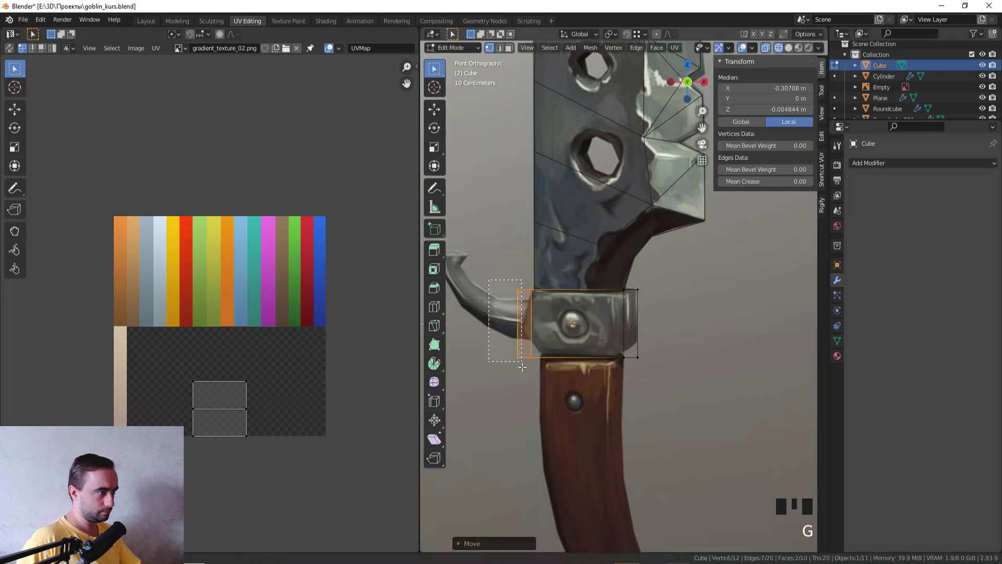
{"action": "left_click", "coordinate": [523, 381]}
{"action": "key", "text": "g"}
{"action": "key", "text": "ctrl+r"}
{"action": "key", "text": "s"}
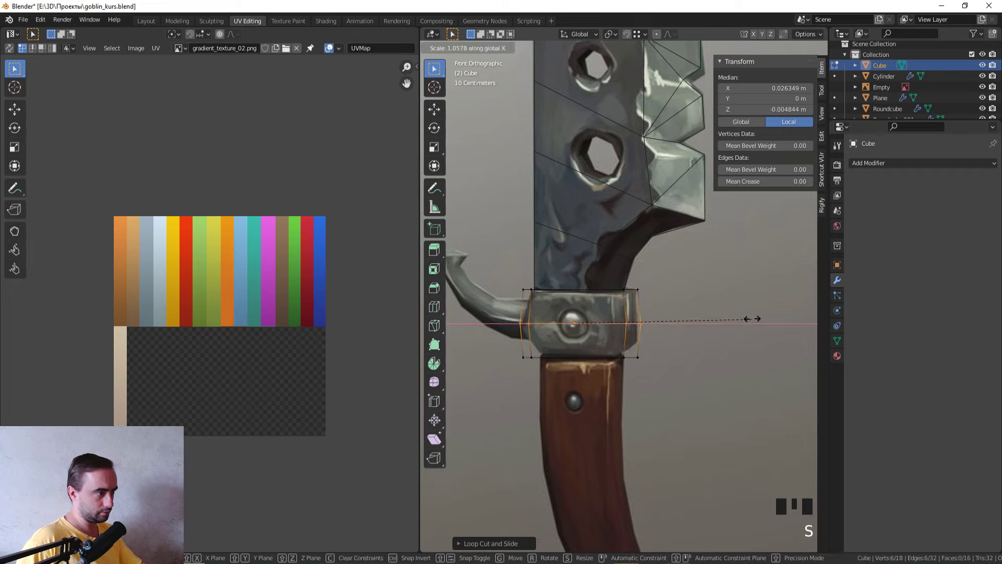
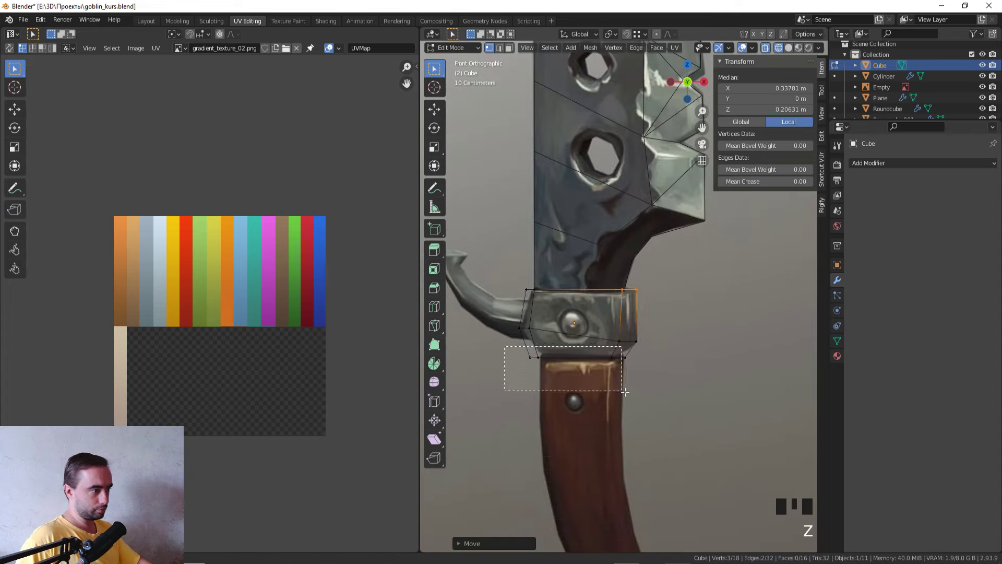
- Extrude the guard's bottom downward in several segments, scaling and rotating each to narrow the handle
{"action": "left_click", "coordinate": [635, 393]}
{"action": "key", "text": "g"}
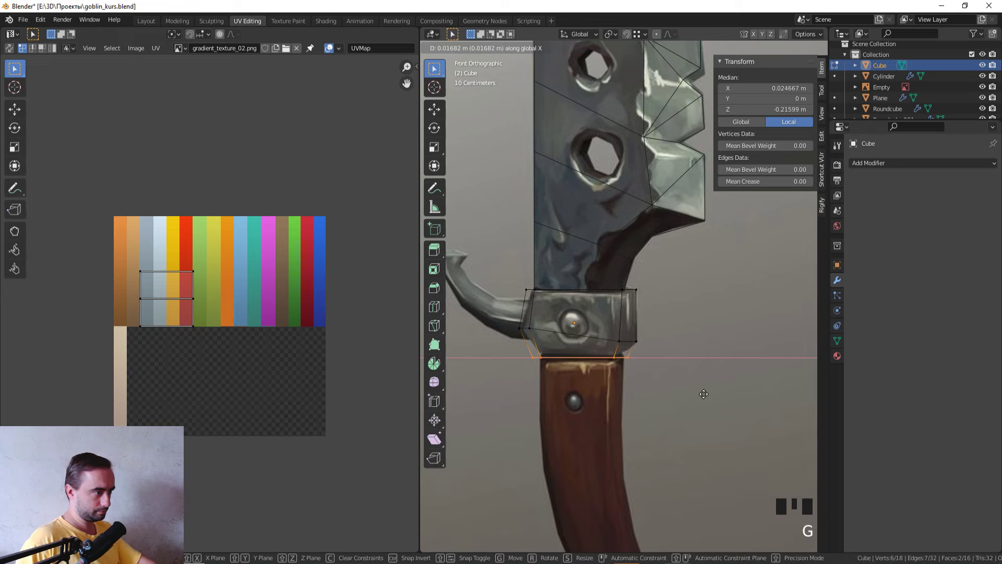
{"action": "scroll", "scroll_direction": "down", "scroll_amount": 3}
{"action": "key", "text": "3"}
{"action": "middle_click", "coordinate": [673, 365]}
{"action": "scroll", "scroll_direction": "up", "scroll_amount": 3}
{"action": "key", "text": "shift+d"}
{"action": "key", "text": "s"}
{"action": "key", "text": "e"}
{"action": "key", "text": "r"}
{"action": "key", "text": "g"}
{"action": "key", "text": "e"}
{"action": "key", "text": "r"}
{"action": "key", "text": "g"}
{"action": "key", "text": "s"}
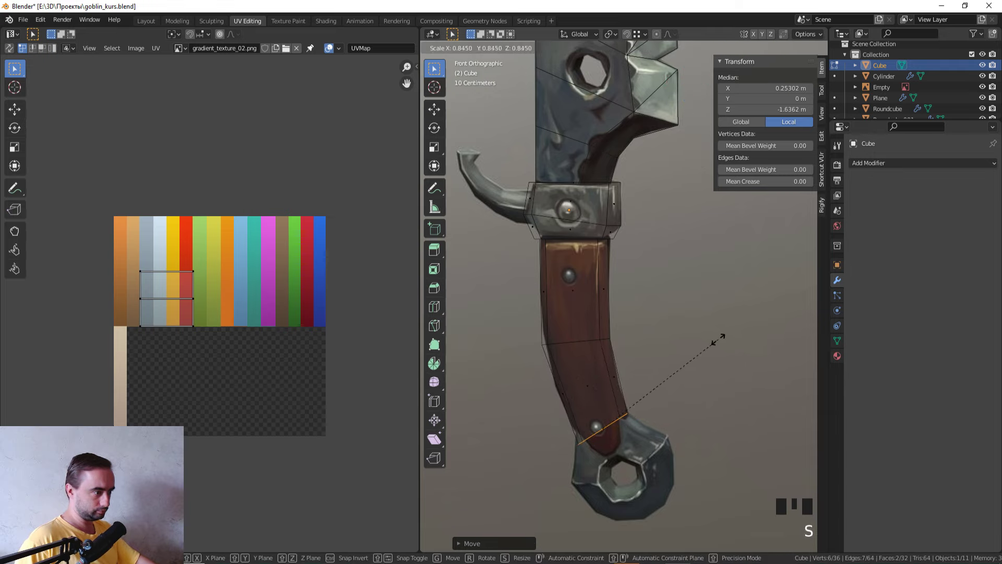
{"action": "key", "text": "s"}
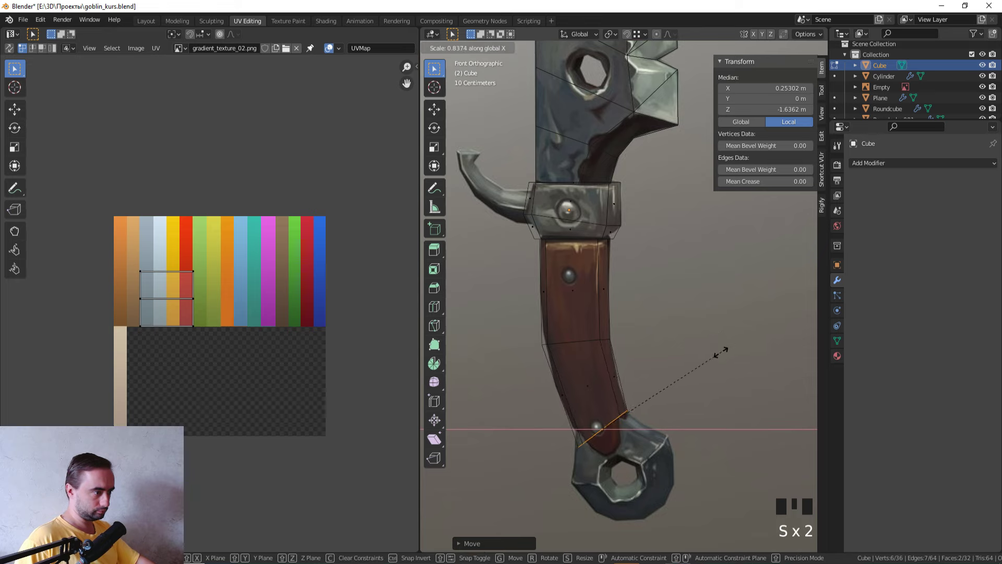
{"action": "left_click", "coordinate": [559, 363]}
- Continue the handle segments down the reference's curve toward the ring
{"action": "key", "text": "g"}
{"action": "key", "text": "1"}
{"action": "left_click", "coordinate": [554, 350]}
{"action": "key", "text": "g"}
{"action": "left_click", "coordinate": [601, 457]}
{"action": "key", "text": "g"}
{"action": "left_click", "coordinate": [644, 426]}
{"action": "key", "text": "g"}
{"action": "middle_click", "coordinate": [646, 410]}
{"action": "left_click", "coordinate": [631, 343]}
{"action": "scroll", "scroll_direction": "up", "scroll_amount": 3}
{"action": "scroll", "scroll_direction": "down", "scroll_amount": 3}
{"action": "scroll", "scroll_direction": "down", "scroll_amount": 3}
{"action": "scroll", "scroll_direction": "up", "scroll_amount": 3}
- Extrude the last handle segment onto the ring, leave Edit Mode and bring up the Add menu
{"action": "key", "text": "e"}
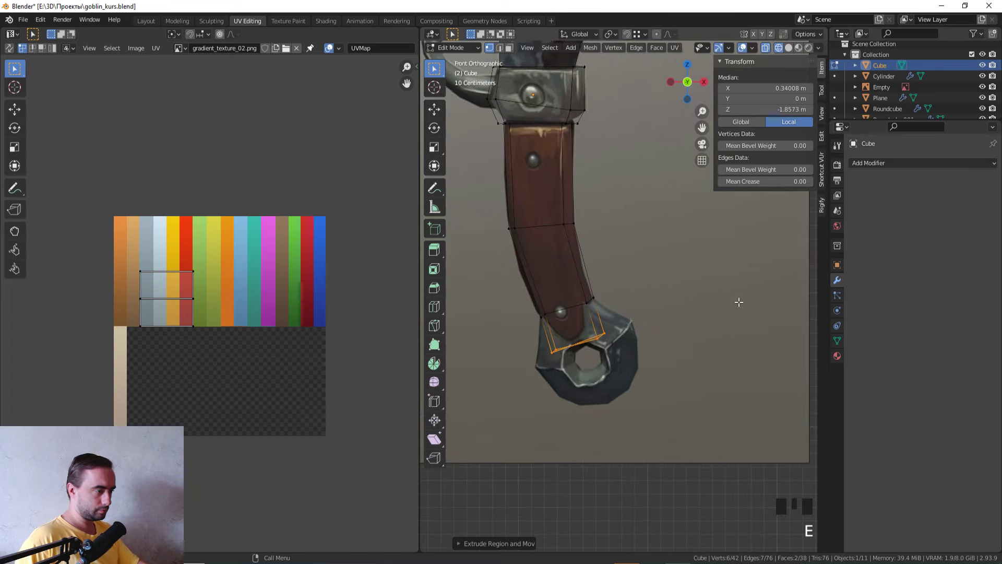
{"action": "left_click", "coordinate": [586, 373]}
{"action": "scroll", "scroll_direction": "up", "scroll_amount": 3}
{"action": "key", "text": "g"}
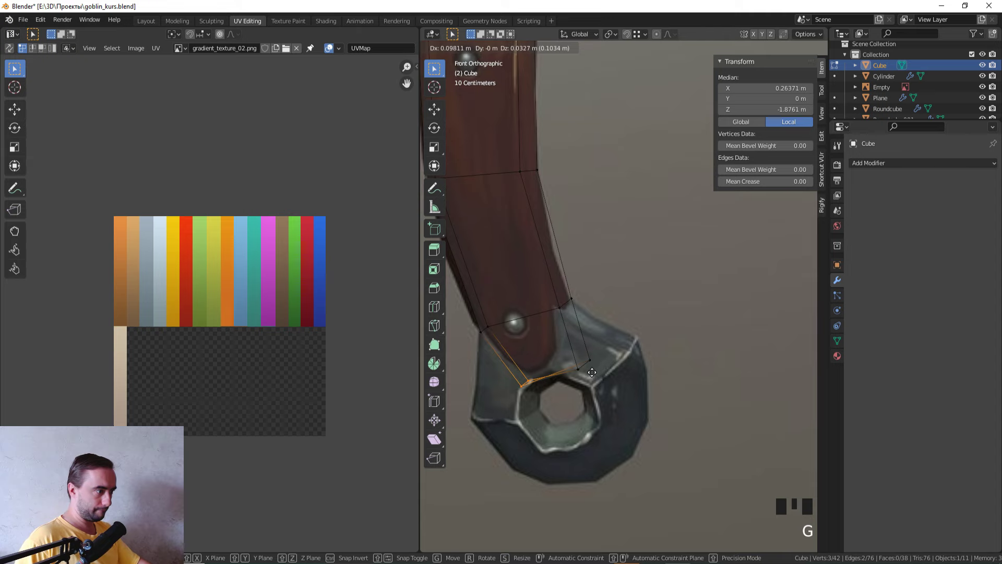
{"action": "left_click", "coordinate": [616, 384]}
{"action": "key", "text": "g"}
{"action": "scroll", "scroll_direction": "down", "scroll_amount": 3}
{"action": "key", "text": "z"}
{"action": "key", "text": "Tab"}
{"action": "left_click_drag", "start_coordinate": [579, 346], "coordinate": [597, 348]}
{"action": "key", "text": "KP_1"}
{"action": "left_click", "coordinate": [642, 437]}
{"action": "key", "text": "shift+a"}
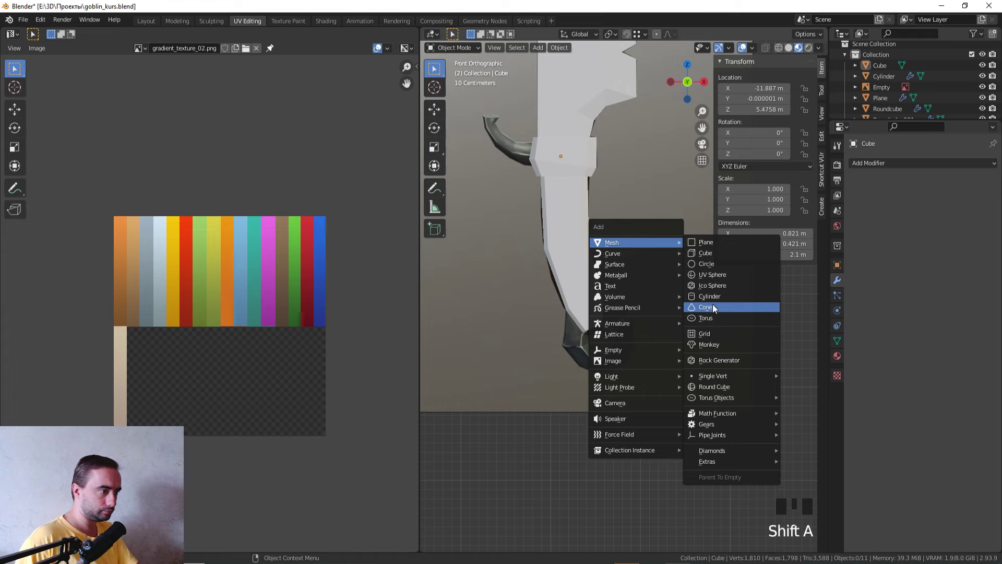
- Add a torus with seven major and minor segments
{"action": "key", "text": "z"}
{"action": "scroll", "scroll_direction": "down", "scroll_amount": 3}
{"action": "scroll", "scroll_direction": "down", "scroll_amount": 3}
{"action": "scroll", "scroll_direction": "up", "scroll_amount": 3}
{"action": "scroll", "scroll_direction": "up", "scroll_amount": 3}
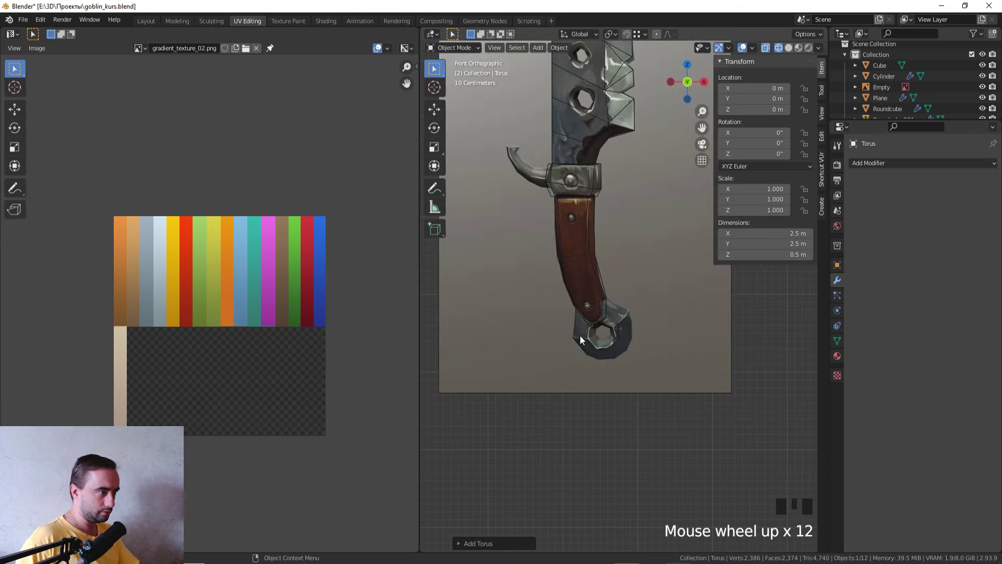
{"action": "scroll", "scroll_direction": "down", "scroll_amount": 3}
{"action": "scroll", "scroll_direction": "down", "scroll_amount": 3}
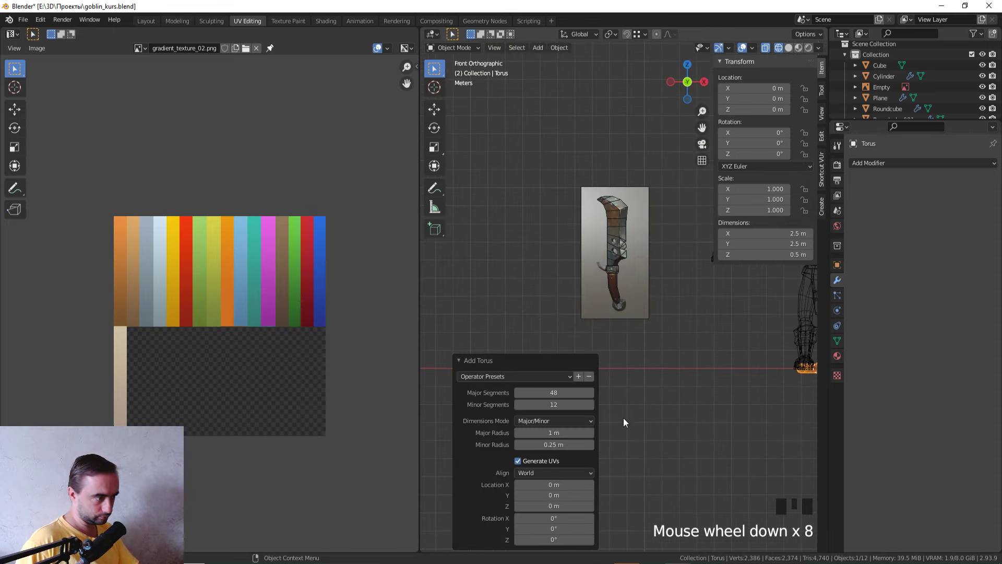
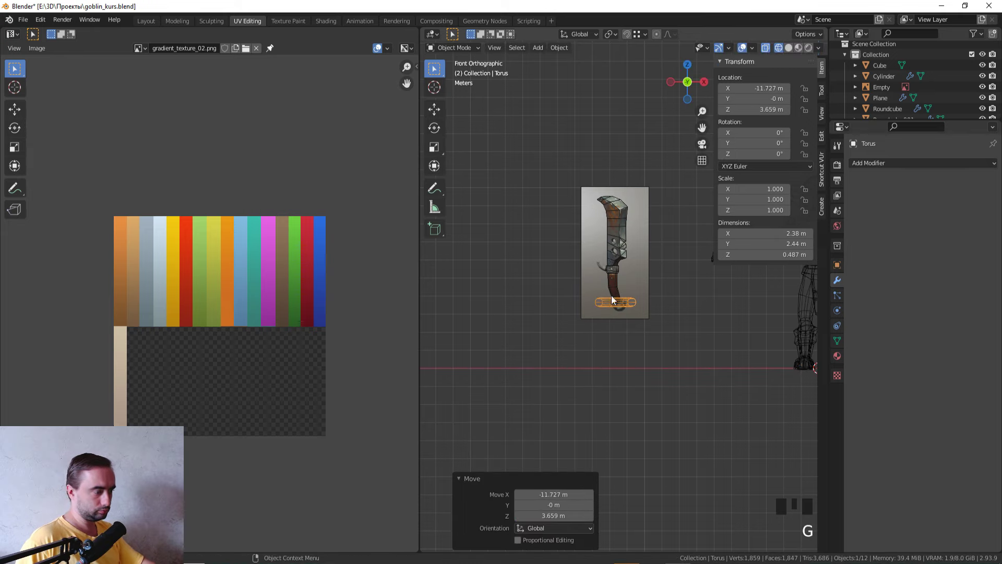
- Rotate the torus upright, move it onto the pommel and begin scaling it in Edit Mode
{"action": "key", "text": "r"}
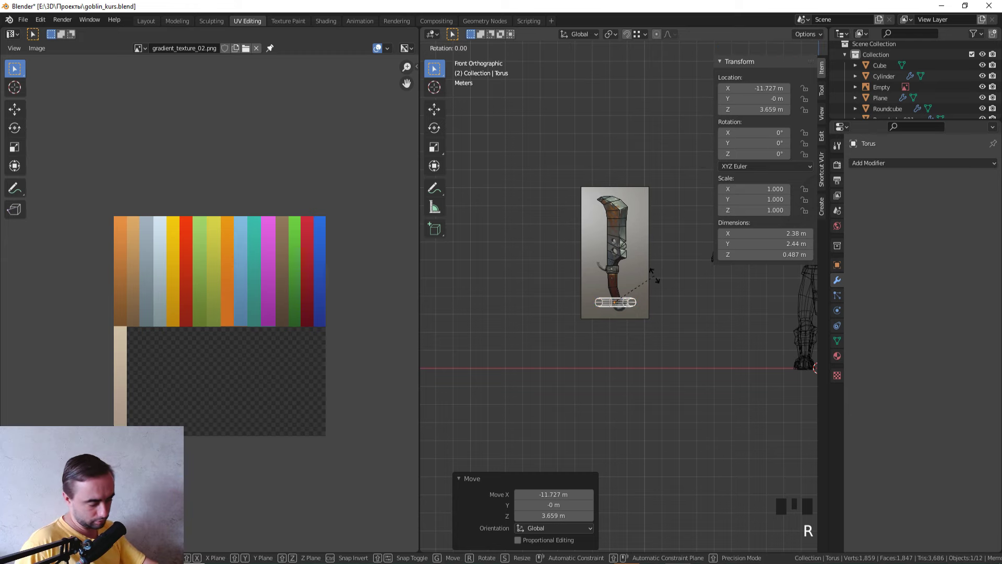
{"action": "scroll", "scroll_direction": "up", "scroll_amount": 3}
{"action": "key", "text": "Tab"}
{"action": "key", "text": "s"}
{"action": "key", "text": "Tab"}
{"action": "key", "text": "g"}
{"action": "key", "text": "Tab"}
- Scale the torus to the pommel ring and shrink/fatten its thickness with Alt+S
{"action": "key", "text": "s"}
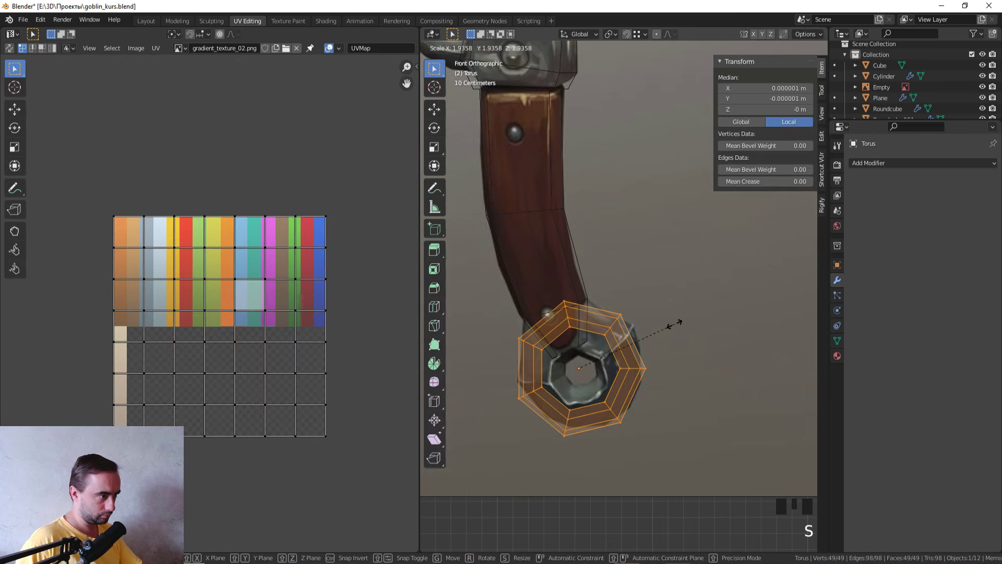
{"action": "key", "text": "s"}
{"action": "key", "text": "alt+s"}
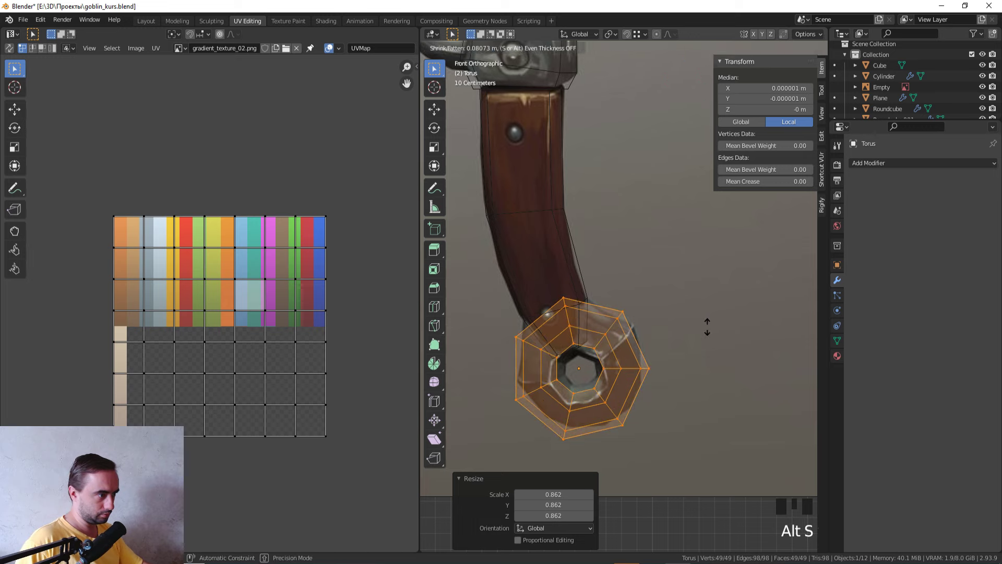
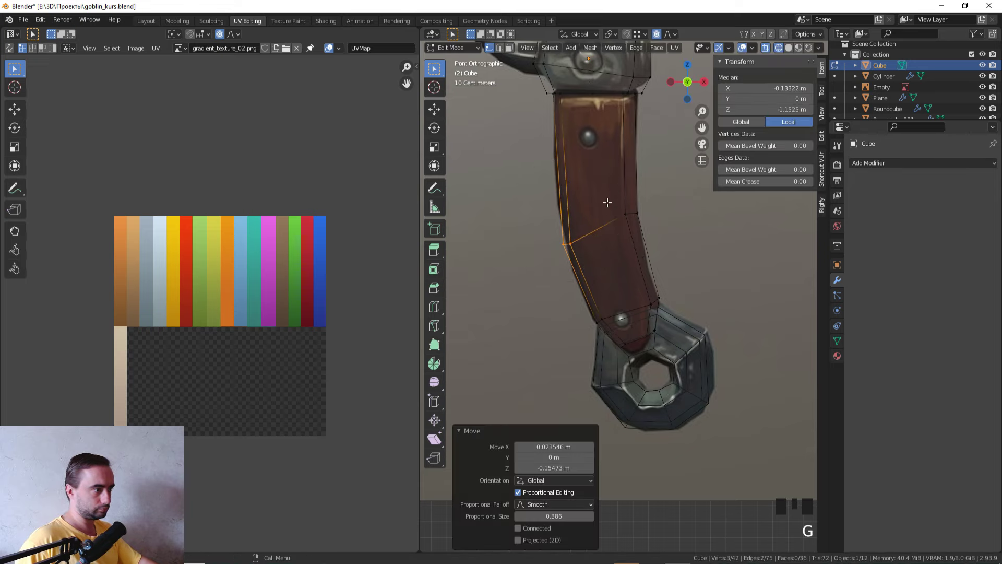
- Nudge the handle vertices with proportional falloff so the handle bends more smoothly
{"action": "key", "text": "g"}
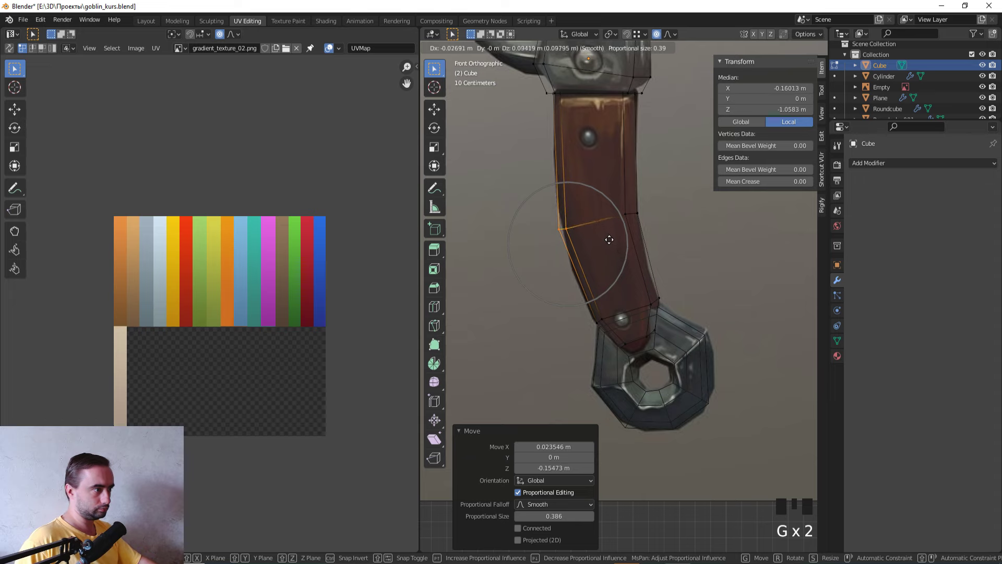
{"action": "scroll", "scroll_direction": "down", "scroll_amount": 3}
{"action": "key", "text": "Tab"}
{"action": "key", "text": "z"}
{"action": "middle_click", "coordinate": [621, 233]}
{"action": "scroll", "scroll_direction": "up", "scroll_amount": 3}
- Check the bend from front view and reopen the guard block for mesh editing
{"action": "middle_click", "coordinate": [568, 244]}
{"action": "scroll", "scroll_direction": "down", "scroll_amount": 3}
{"action": "key", "text": "KP_1"}
{"action": "key", "text": "Tab"}
{"action": "middle_click", "coordinate": [550, 239]}
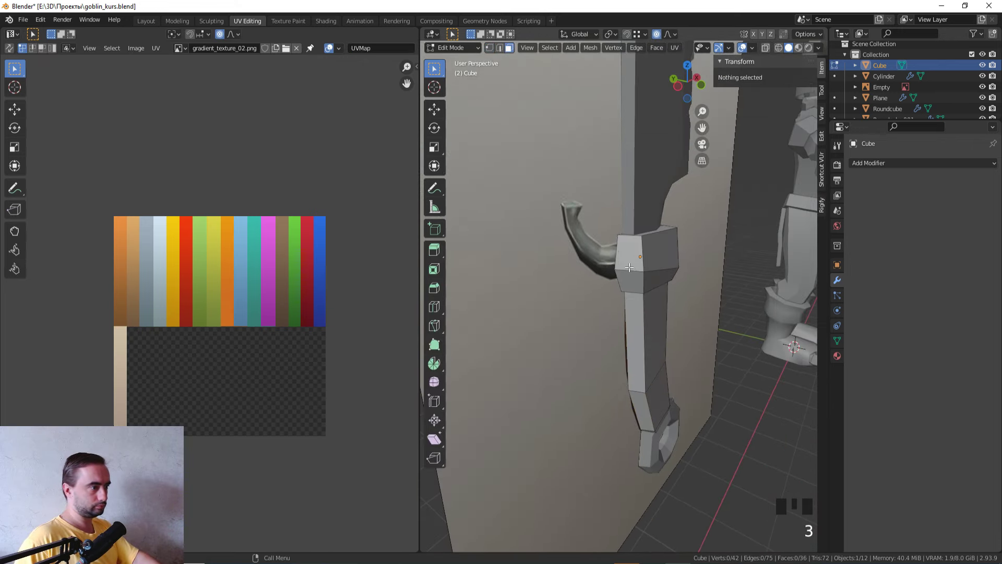
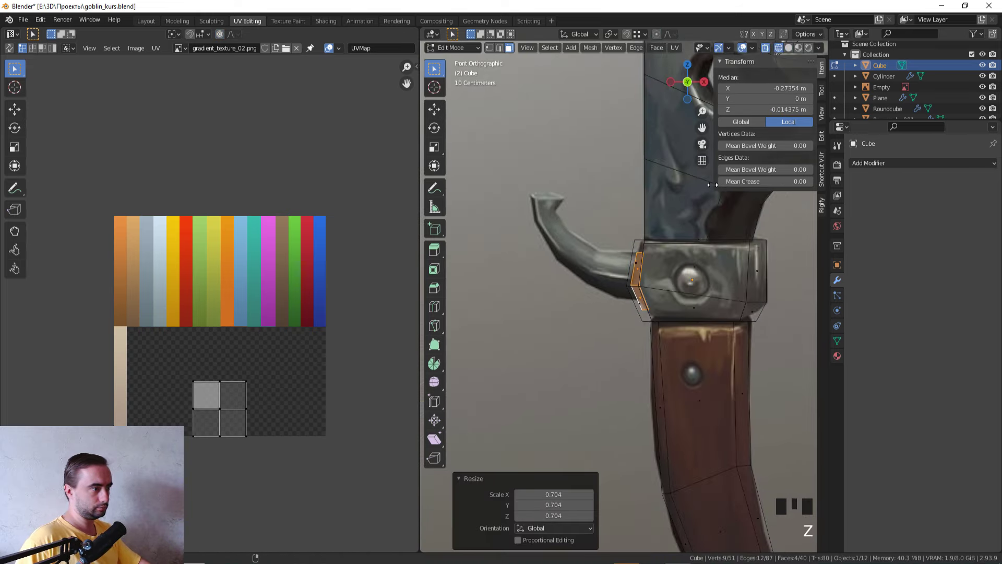
- With proportional editing off, extrude the guard's side face outward and shrink it to start the hook
{"action": "key", "text": "s"}
{"action": "key", "text": "g"}
{"action": "key", "text": "e"}
{"action": "key", "text": "r"}
{"action": "key", "text": "g"}
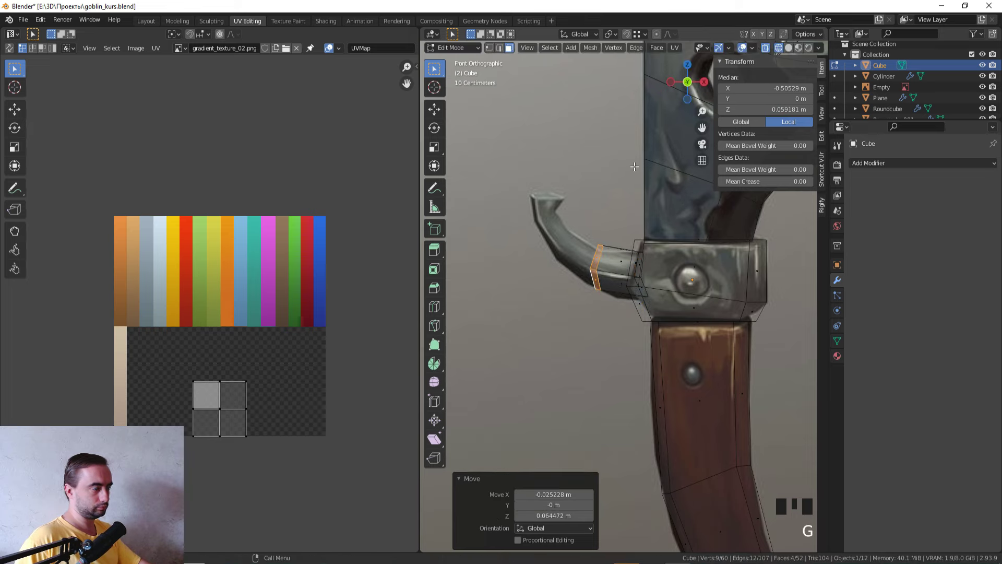
- Extrude further hook segments along the reference curve, flare the tip and return to Object Mode
{"action": "key", "text": "g"}
{"action": "key", "text": "s"}
{"action": "key", "text": "g"}
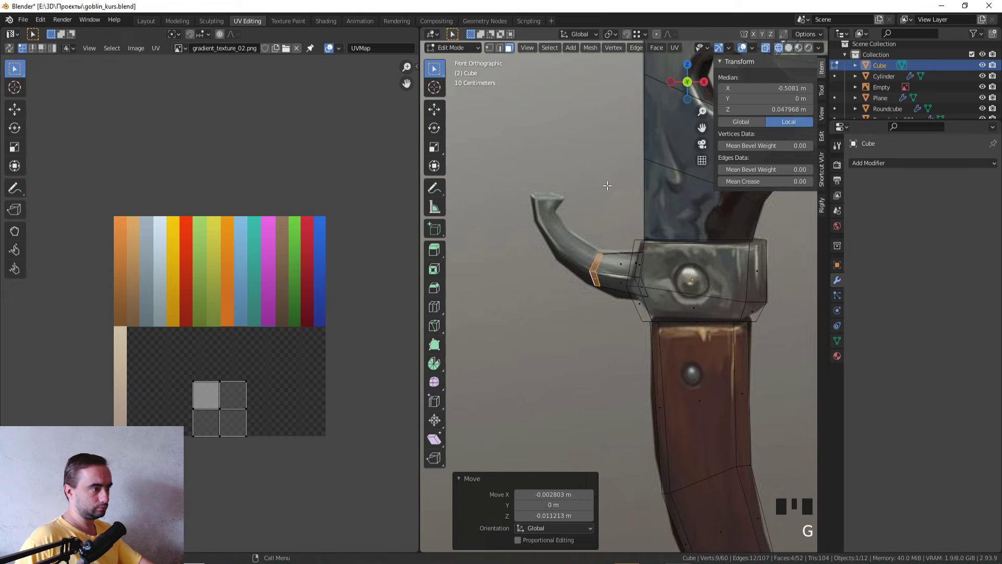
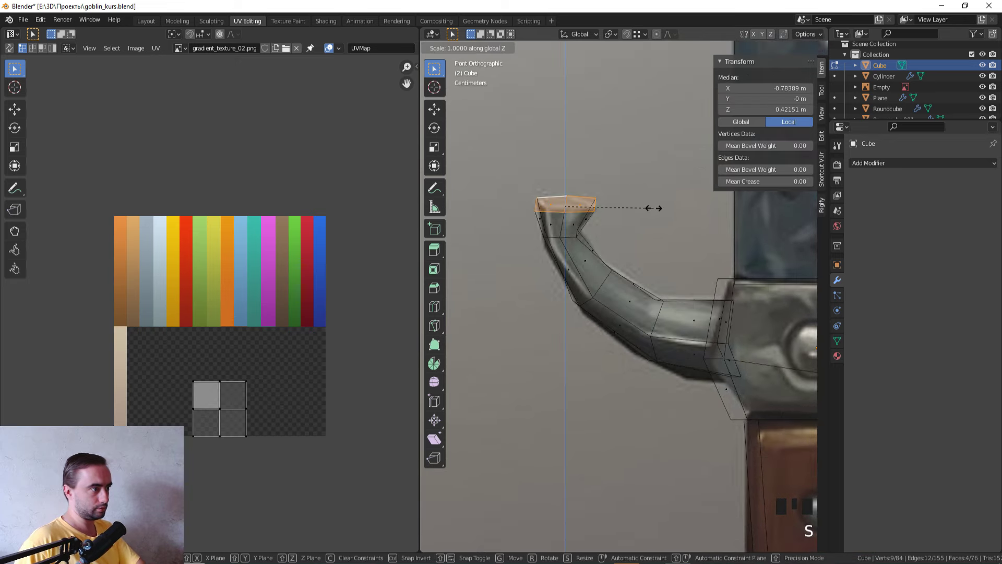
{"action": "key", "text": "r"}
{"action": "key", "text": "g"}
{"action": "scroll", "scroll_direction": "down", "scroll_amount": 3}
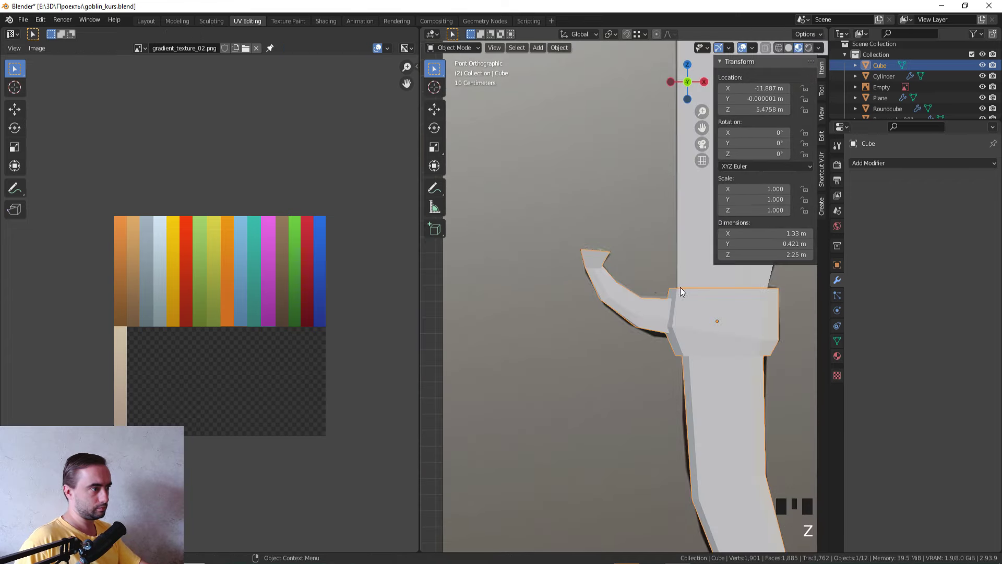
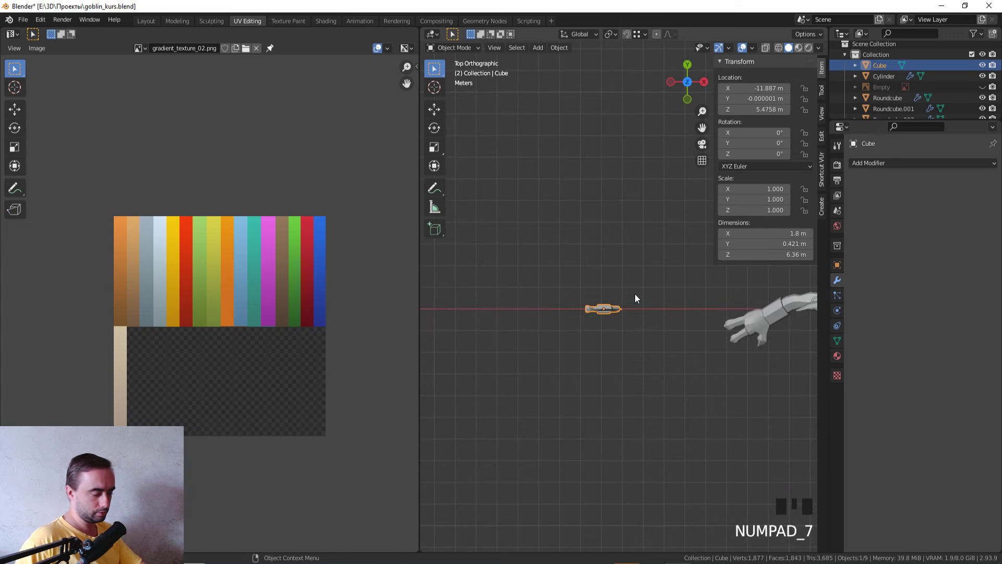
- Select the cleaver and rotate it 90 degrees about X so it stands upright, checking from above
{"action": "key", "text": "shift+d"}
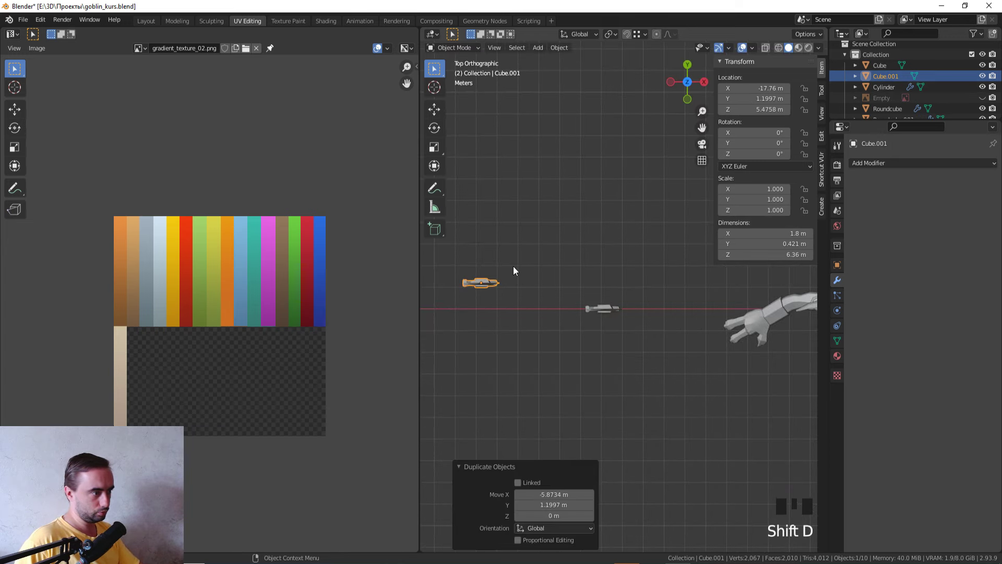
{"action": "left_click", "coordinate": [599, 326]}
{"action": "key", "text": "KP_1"}
{"action": "key", "text": "r"}
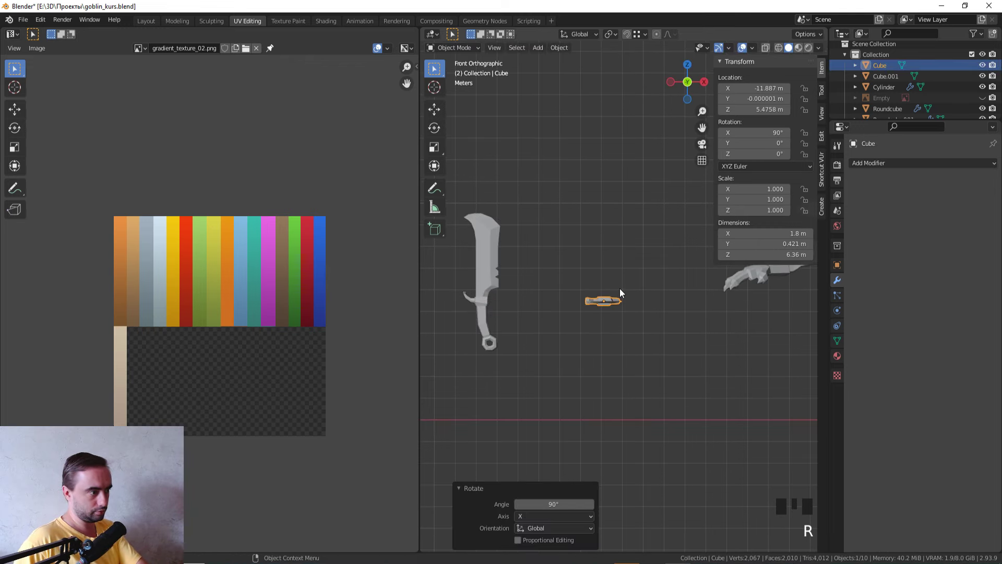
{"action": "key", "text": "KP_7"}
{"action": "scroll", "scroll_direction": "down", "scroll_amount": 3}
{"action": "left_click_drag", "start_coordinate": [634, 285], "coordinate": [630, 271]}
{"action": "key", "text": "KP_7"}
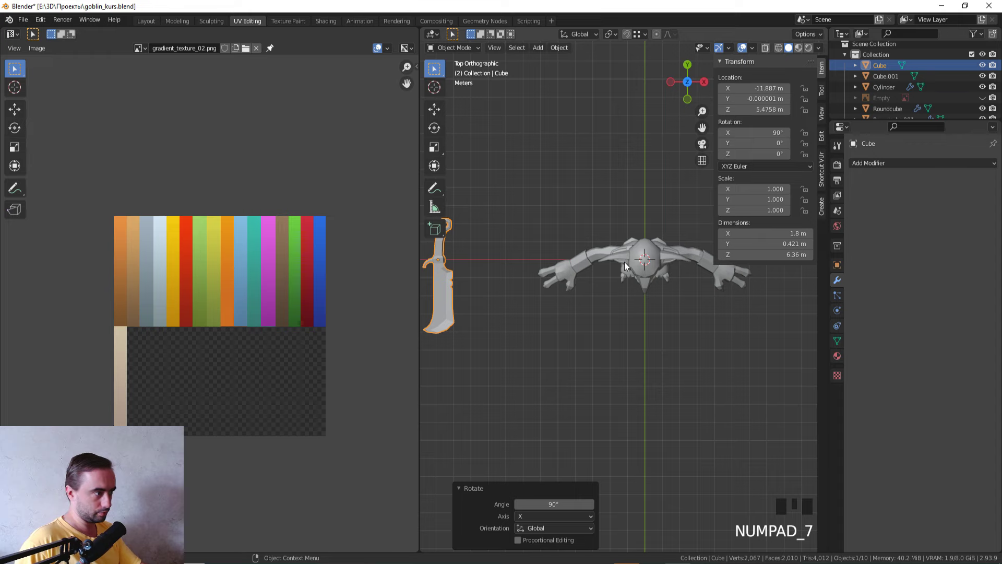
{"action": "scroll", "scroll_direction": "down", "scroll_amount": 3}
- Turn the cleaver 180 degrees about Y, scale it to about 1.146 and place it in the goblin's hand
{"action": "key", "text": "r"}
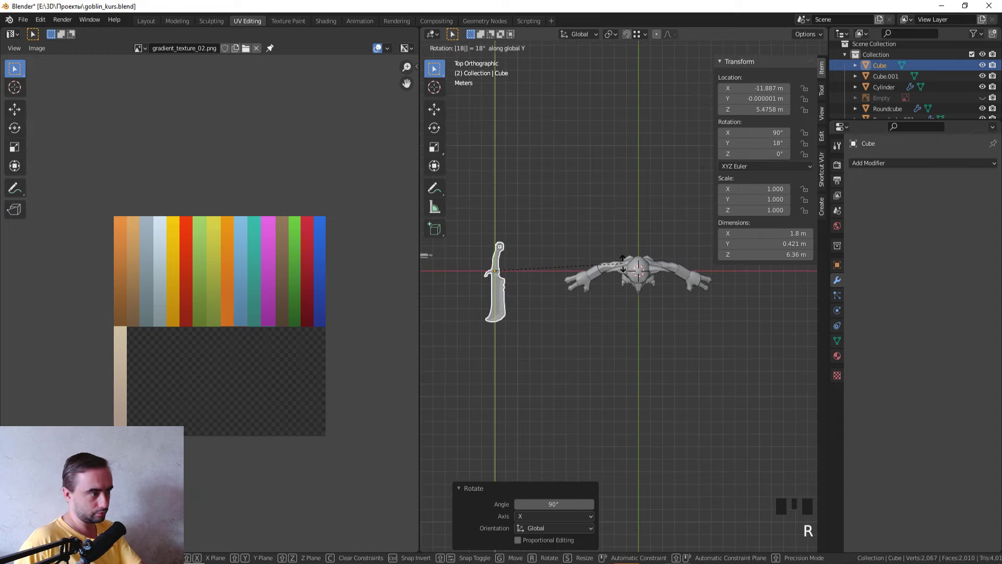
{"action": "scroll", "scroll_direction": "up", "scroll_amount": 3}
{"action": "key", "text": "g"}
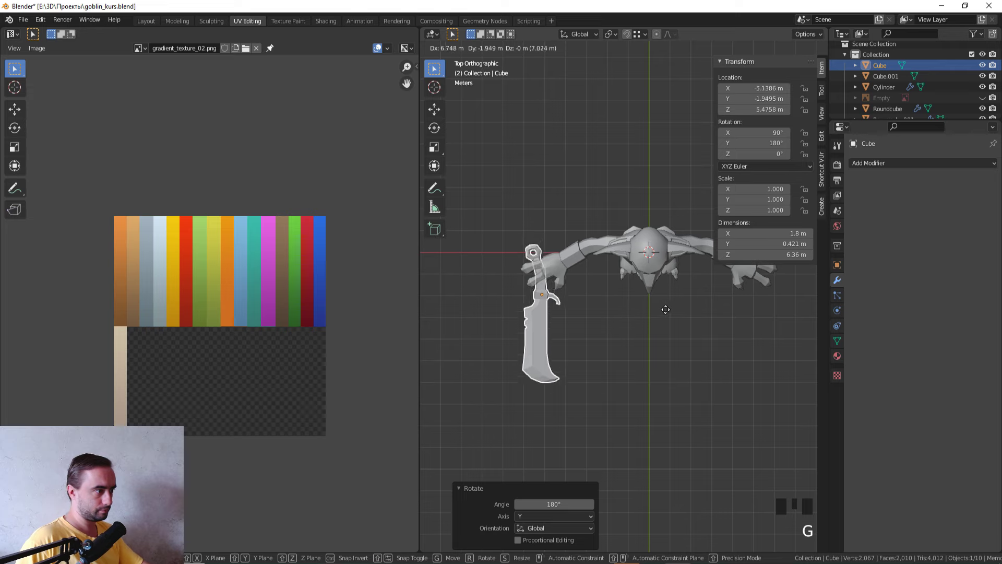
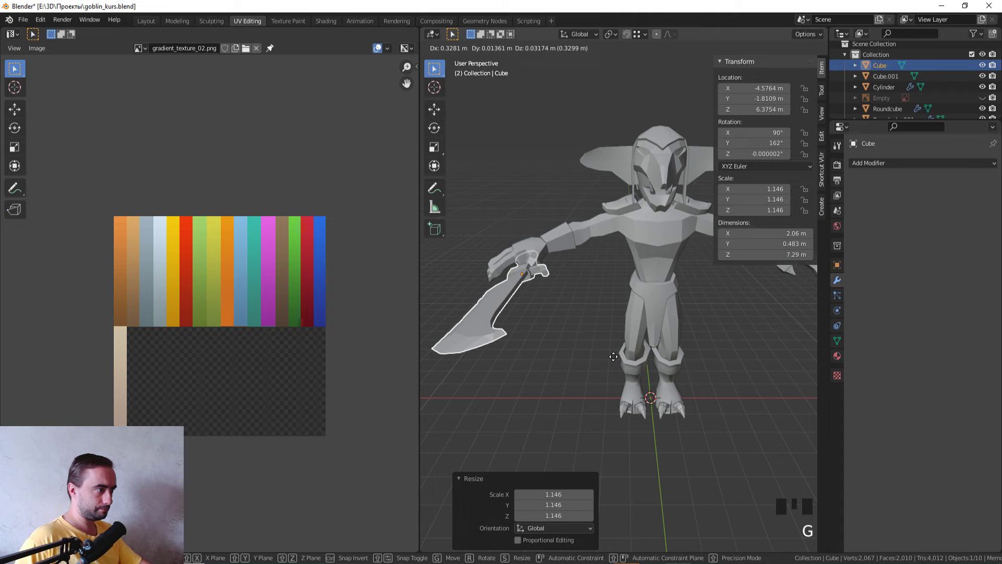
{"action": "left_click_drag", "start_coordinate": [622, 358], "coordinate": [610, 359]}
{"action": "scroll", "scroll_direction": "down", "scroll_amount": 3}
{"action": "left_click_drag", "start_coordinate": [601, 320], "coordinate": [715, 385]}
{"action": "left_click", "coordinate": [716, 385]}
{"action": "scroll", "scroll_direction": "down", "scroll_amount": 3}
{"action": "middle_click", "coordinate": [714, 389]}
{"action": "scroll", "scroll_direction": "down", "scroll_amount": 3}
- Select all cleaver faces in front view and UV-map them with Project from View onto the palette
{"action": "key", "text": "z"}
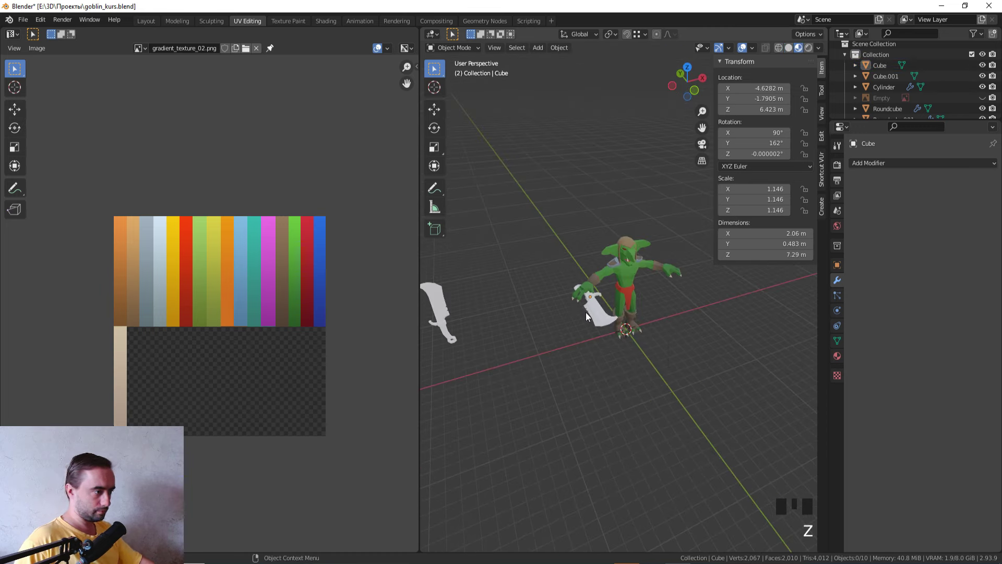
{"action": "left_click", "coordinate": [603, 315]}
{"action": "key", "text": "alt+r"}
{"action": "scroll", "scroll_direction": "up", "scroll_amount": 3}
{"action": "key", "text": "KP_1"}
{"action": "key", "text": "Tab"}
{"action": "key", "text": "a"}
{"action": "scroll", "scroll_direction": "up", "scroll_amount": 3}
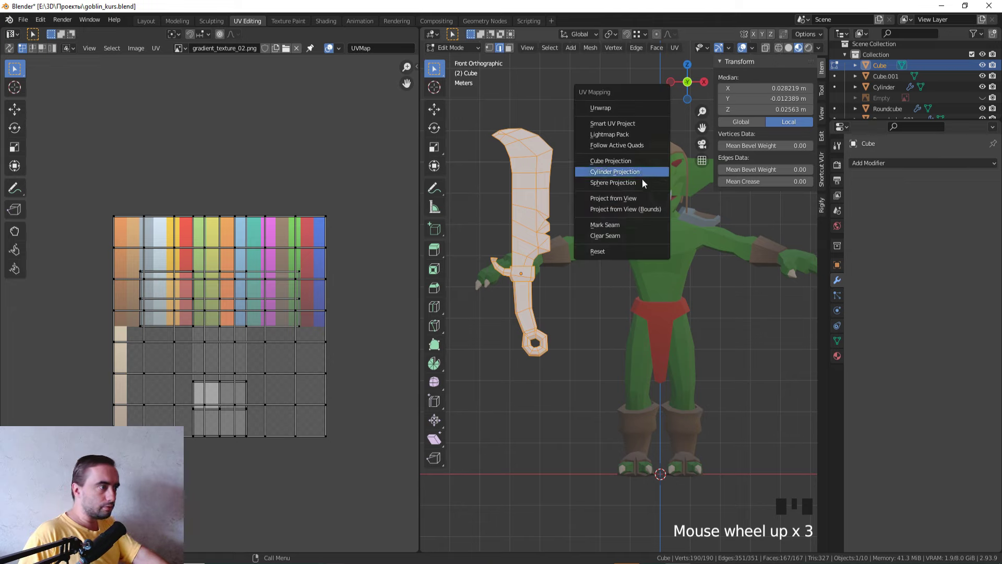
{"action": "key", "text": "u"}
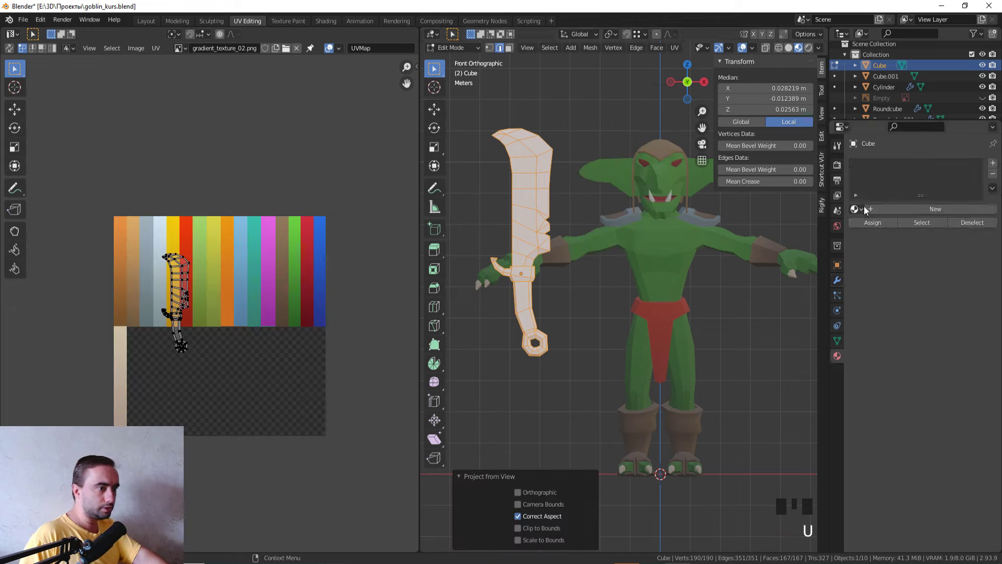
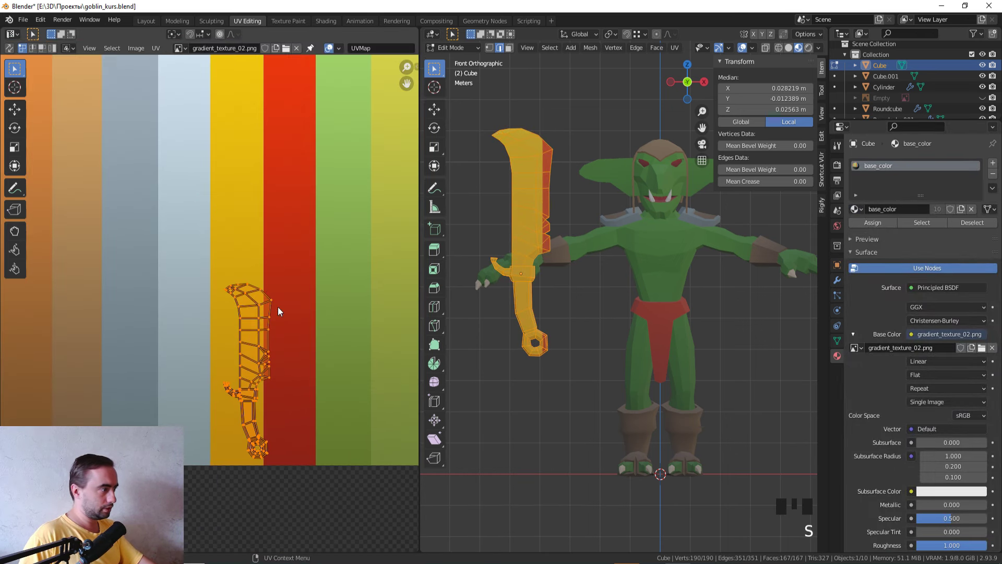
- Move the blade UVs onto the grey stripe and the handle UVs onto the brown stripe, then check the colours
{"action": "key", "text": "g"}
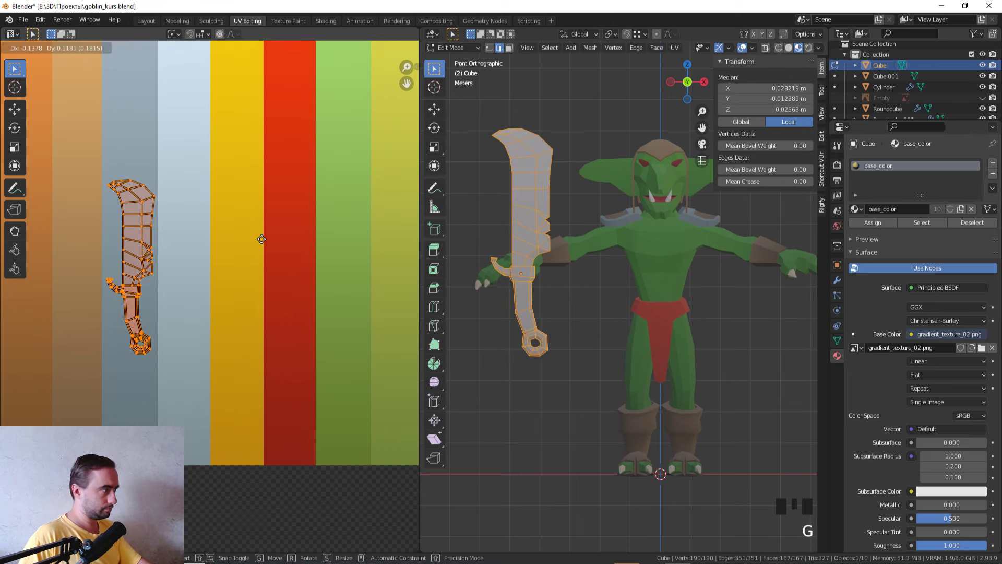
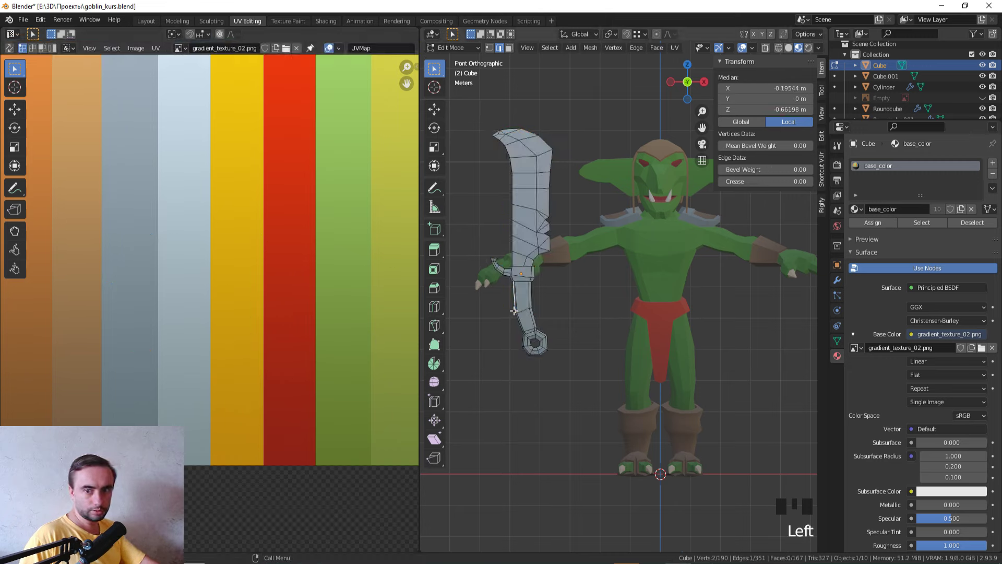
{"action": "key", "text": "3"}
{"action": "key", "text": "l"}
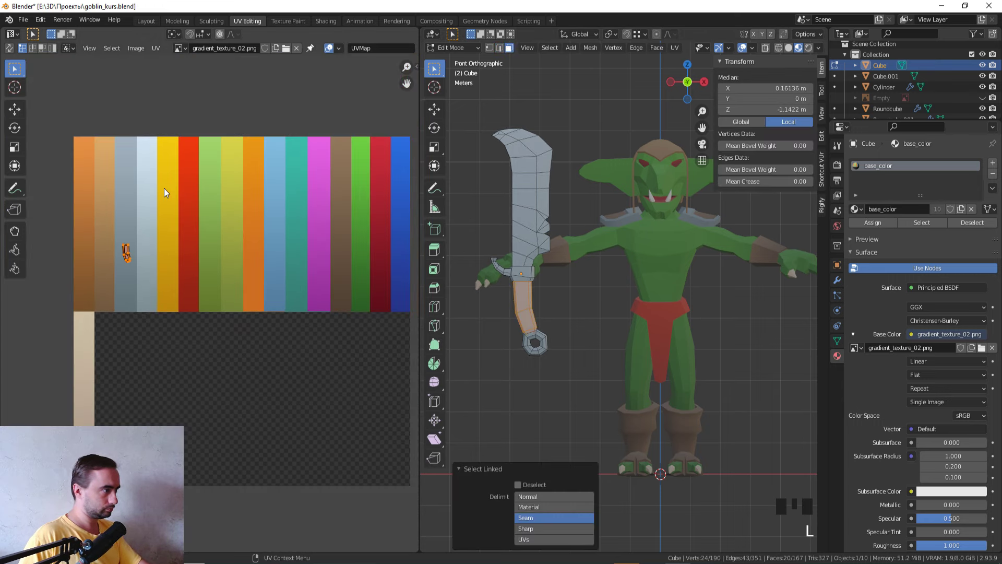
{"action": "key", "text": "g"}
{"action": "key", "text": "g"}
{"action": "key", "text": "Tab"}
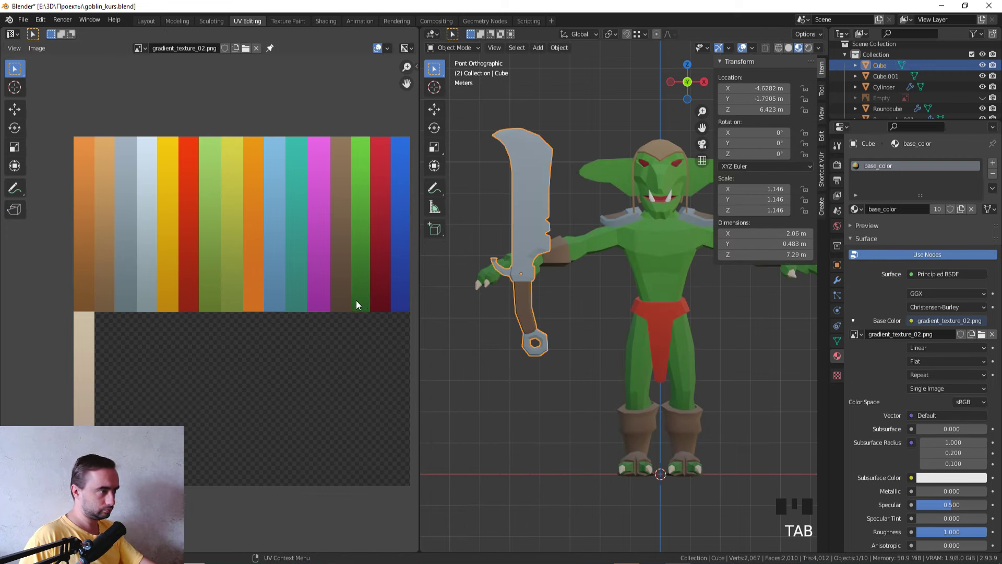
{"action": "key", "text": "Tab"}
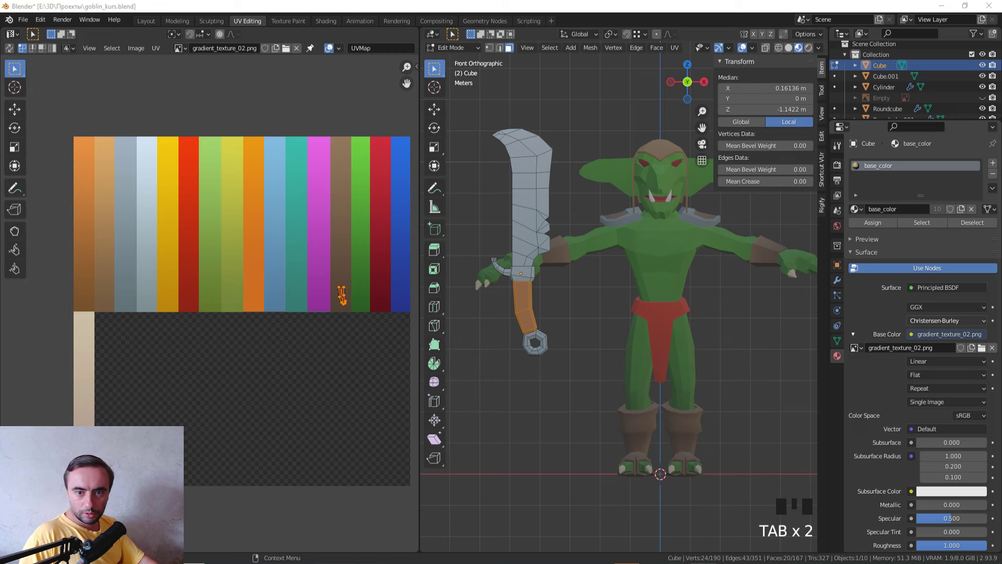
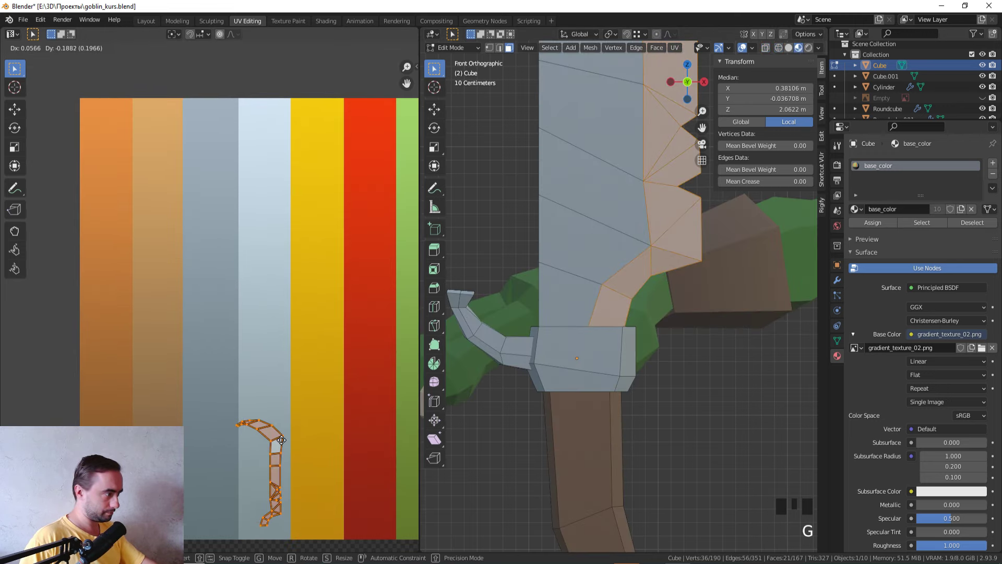
- Move and scale the cutting-edge strip UVs onto a different grey stripe
{"action": "key", "text": "z"}
{"action": "key", "text": "Tab"}
{"action": "scroll", "scroll_direction": "down", "scroll_amount": 3}
{"action": "key", "text": "Tab"}
{"action": "key", "text": "g"}
{"action": "key", "text": "s"}
{"action": "key", "text": "Tab"}
{"action": "scroll", "scroll_direction": "down", "scroll_amount": 3}
{"action": "key", "text": "Tab"}
{"action": "key", "text": "a"}
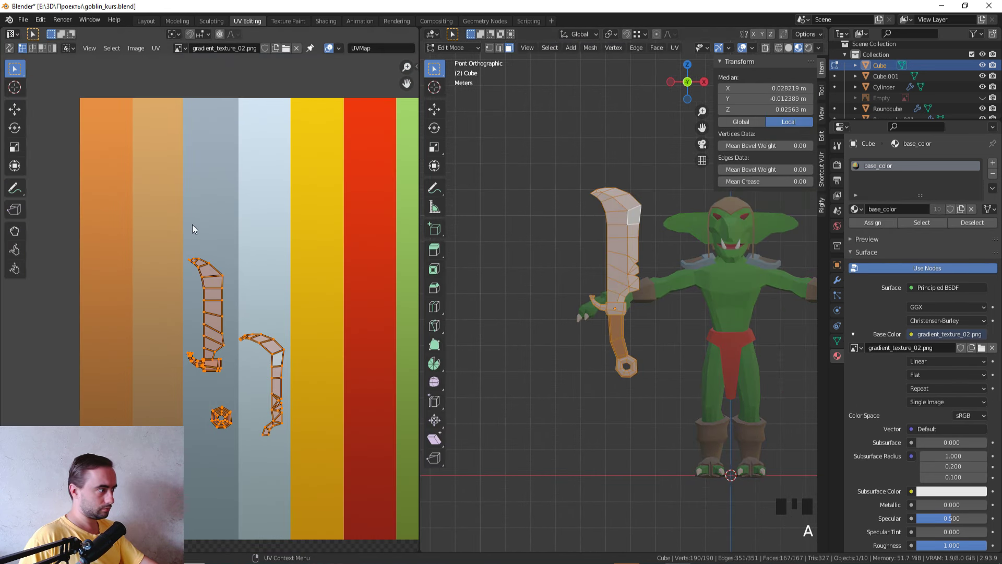
- Place the blade body UVs on a darker grey stripe
{"action": "key", "text": "Left"}
{"action": "key", "text": "g"}
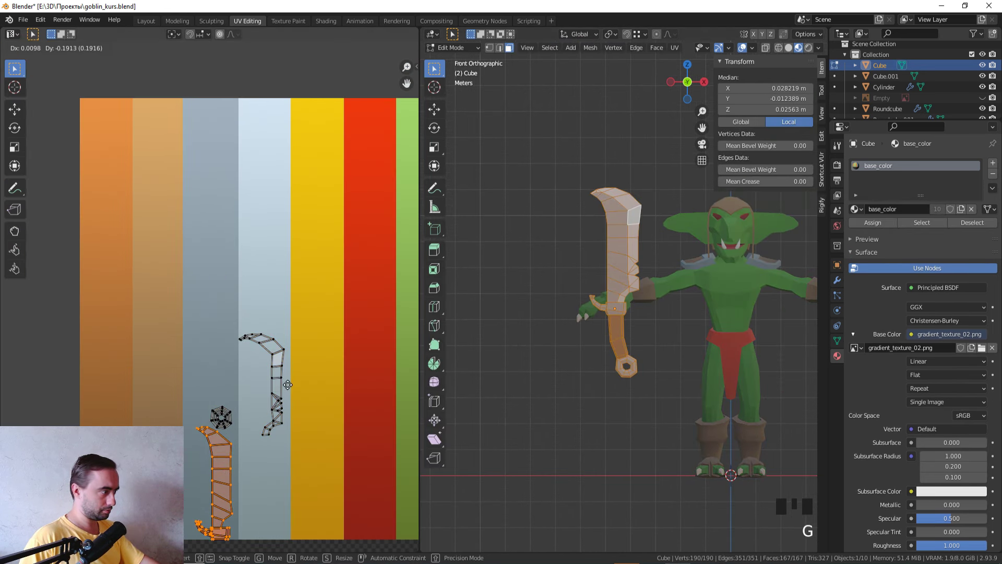
{"action": "key", "text": "Tab"}
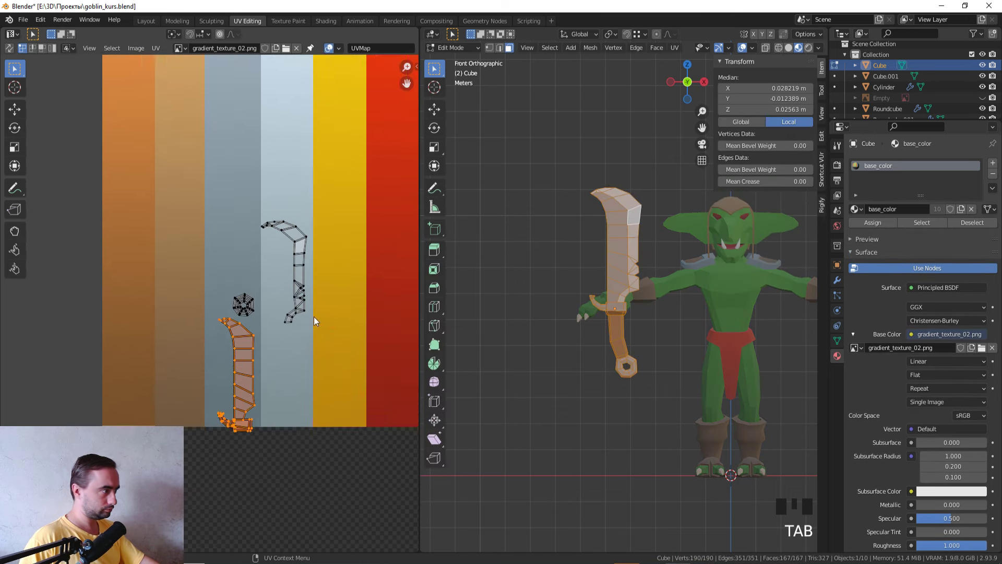
{"action": "key", "text": "g"}
{"action": "key", "text": "g"}
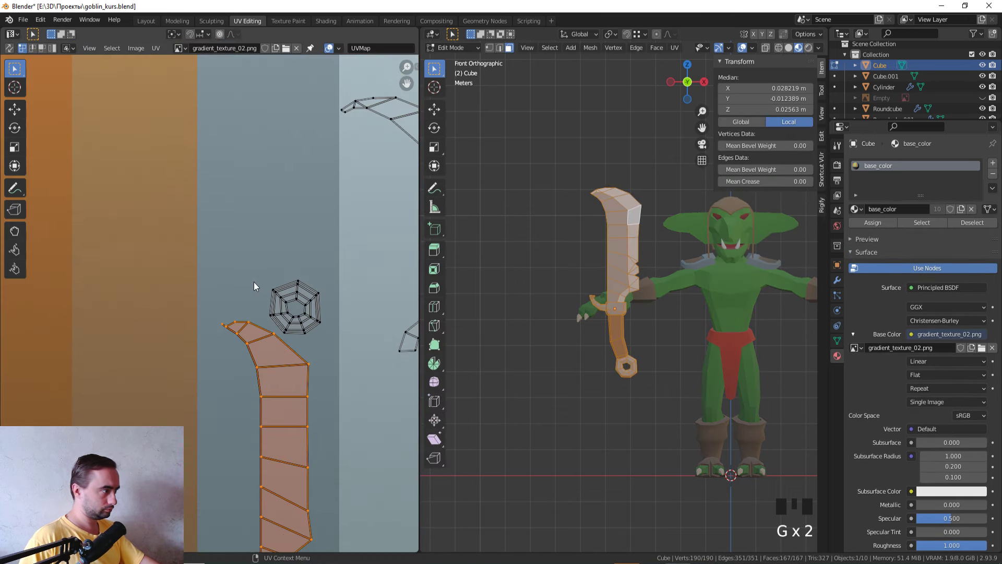
{"action": "key", "text": "Left"}
{"action": "key", "text": "Left"}
- Select the pommel faces and move their enlarged UV island onto a grey stripe
{"action": "key", "text": "l"}
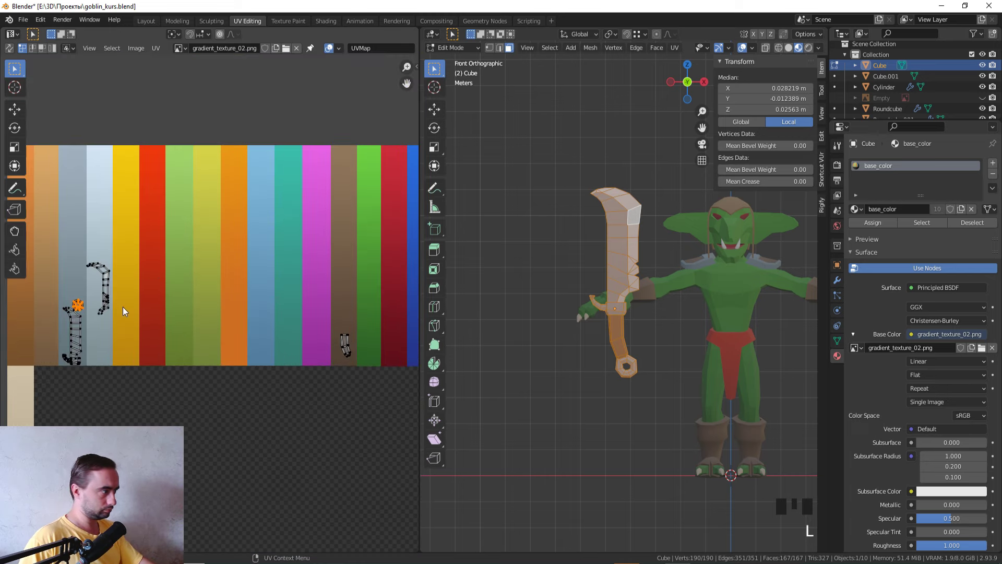
{"action": "key", "text": "g"}
{"action": "key", "text": "Tab"}
{"action": "key", "text": "Tab"}
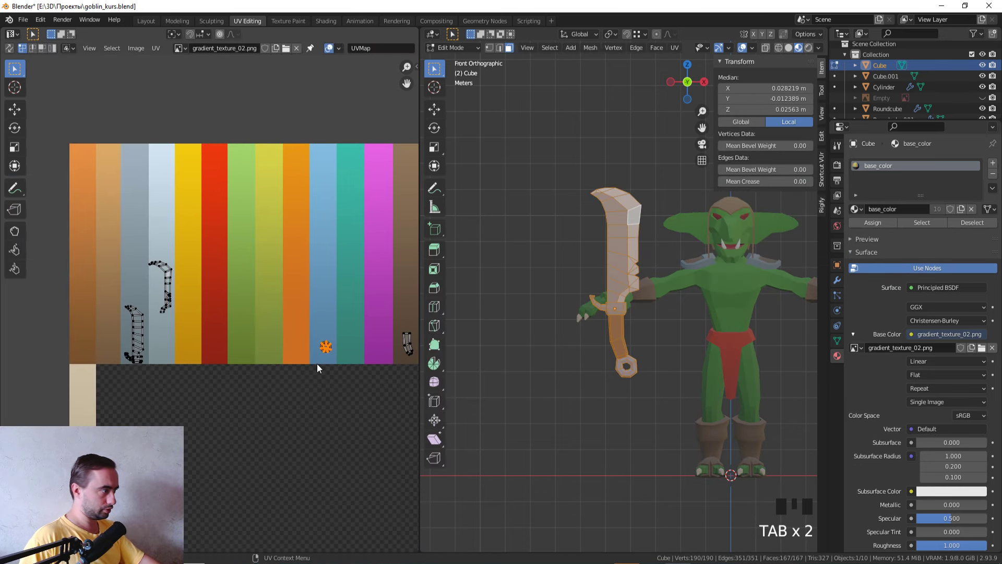
{"action": "key", "text": "g"}
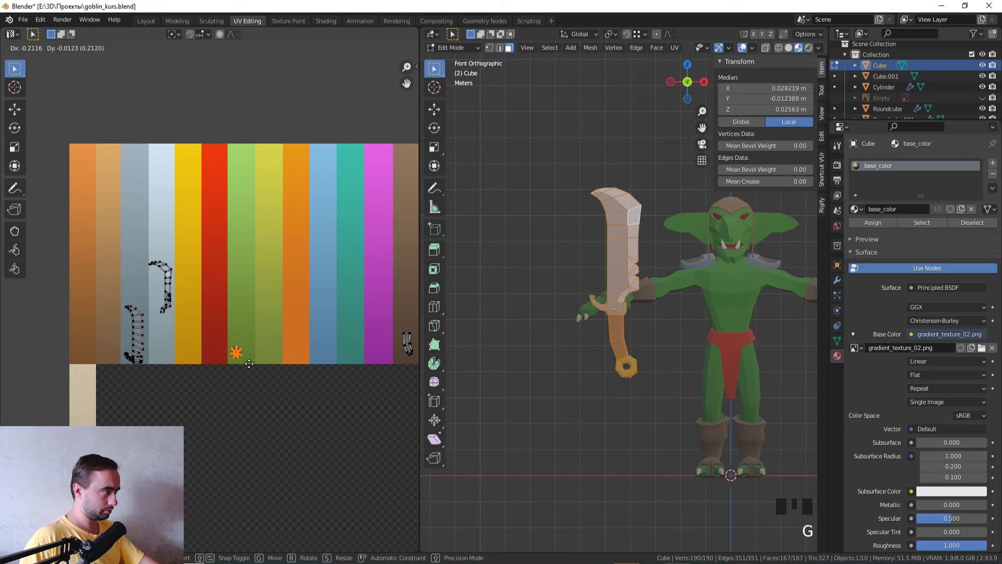
{"action": "key", "text": "Tab"}
{"action": "key", "text": "Tab"}
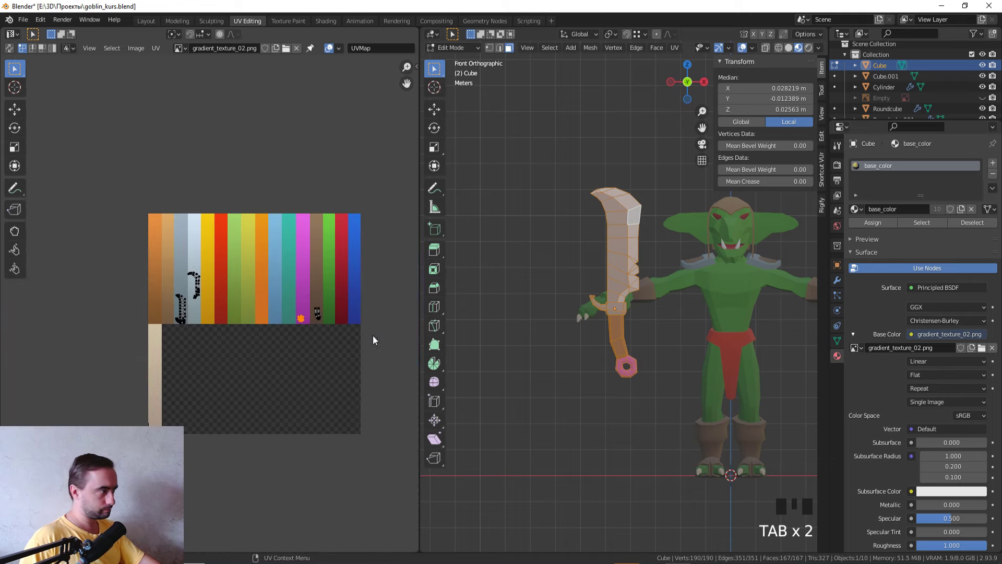
{"action": "key", "text": "g"}
{"action": "scroll", "scroll_direction": "up", "scroll_amount": 3}
{"action": "key", "text": "g"}
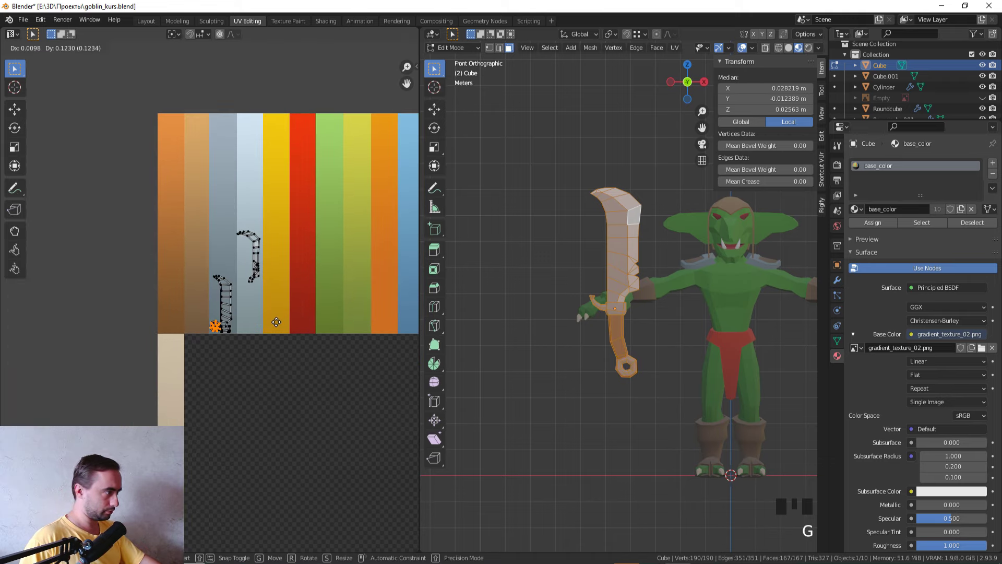
- Box-select the blade islands again and reposition the edge strip onto light grey
{"action": "scroll", "scroll_direction": "up", "scroll_amount": 3}
{"action": "left_click", "coordinate": [295, 404]}
{"action": "key", "text": "g"}
{"action": "left_click", "coordinate": [297, 478]}
{"action": "key", "text": "g"}
{"action": "key", "text": "s"}
{"action": "key", "text": "g"}
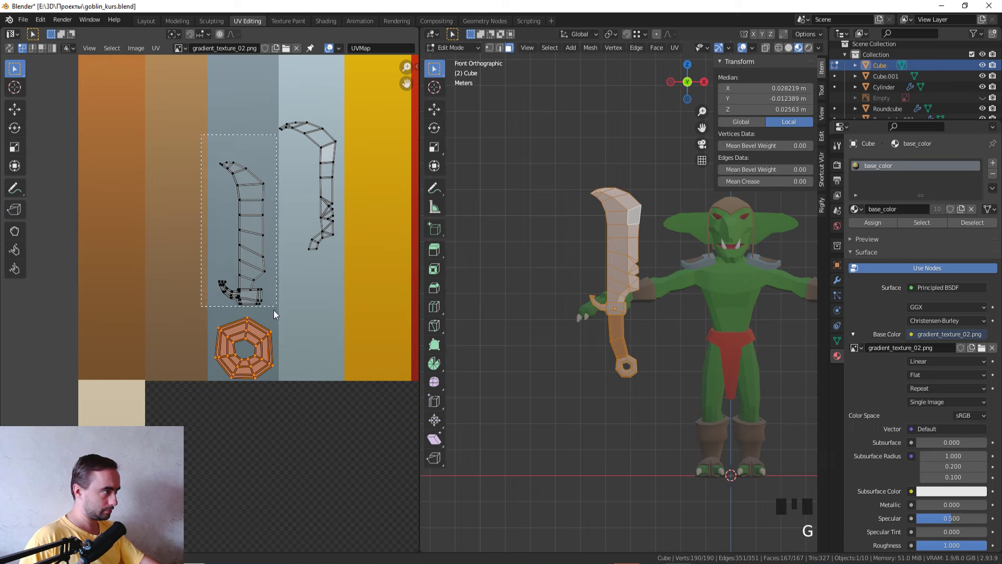
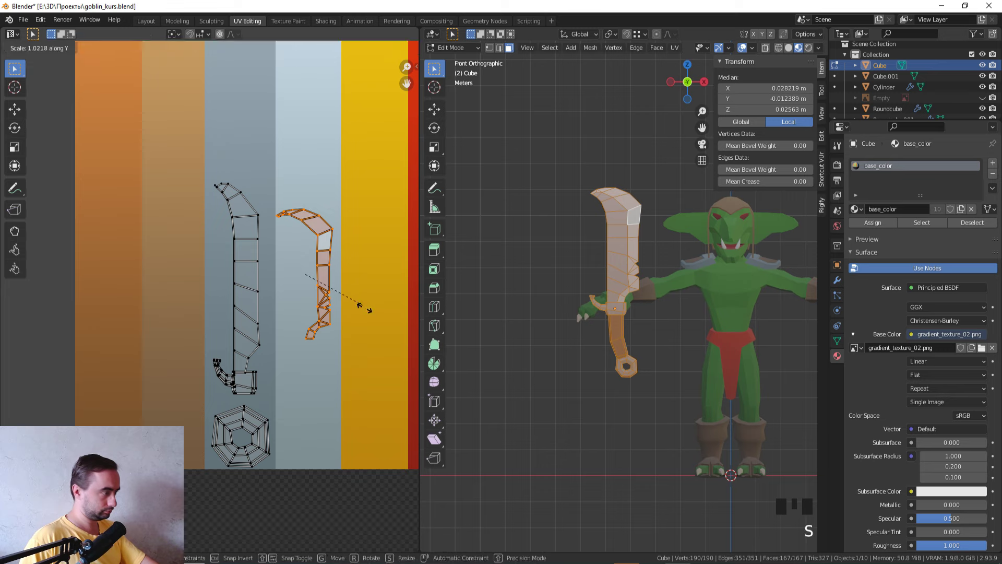
{"action": "key", "text": "g"}
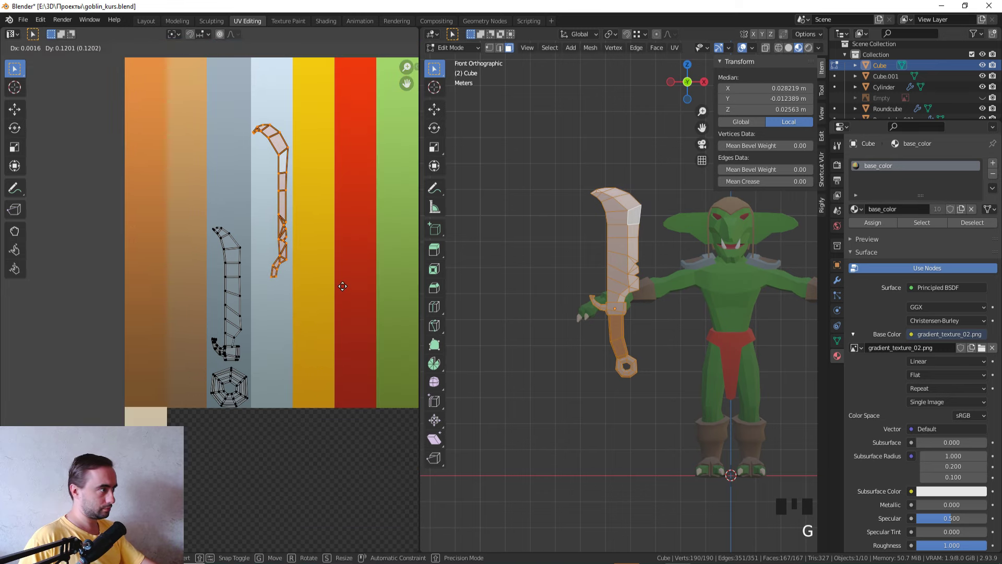
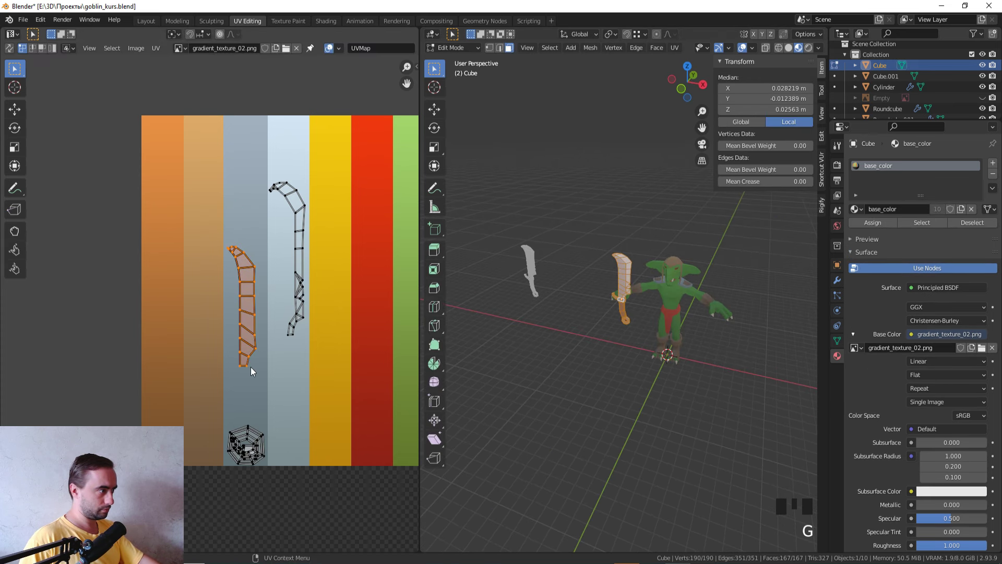
- Select a small cleaver part's linked faces and move its UVs onto the pale beige swatch
{"action": "key", "text": "Tab"}
{"action": "middle_click", "coordinate": [603, 339]}
{"action": "left_click", "coordinate": [533, 354]}
{"action": "scroll", "scroll_direction": "up", "scroll_amount": 3}
{"action": "left_click_drag", "start_coordinate": [576, 322], "coordinate": [598, 329]}
{"action": "left_click", "coordinate": [598, 328]}
{"action": "key", "text": "Tab"}
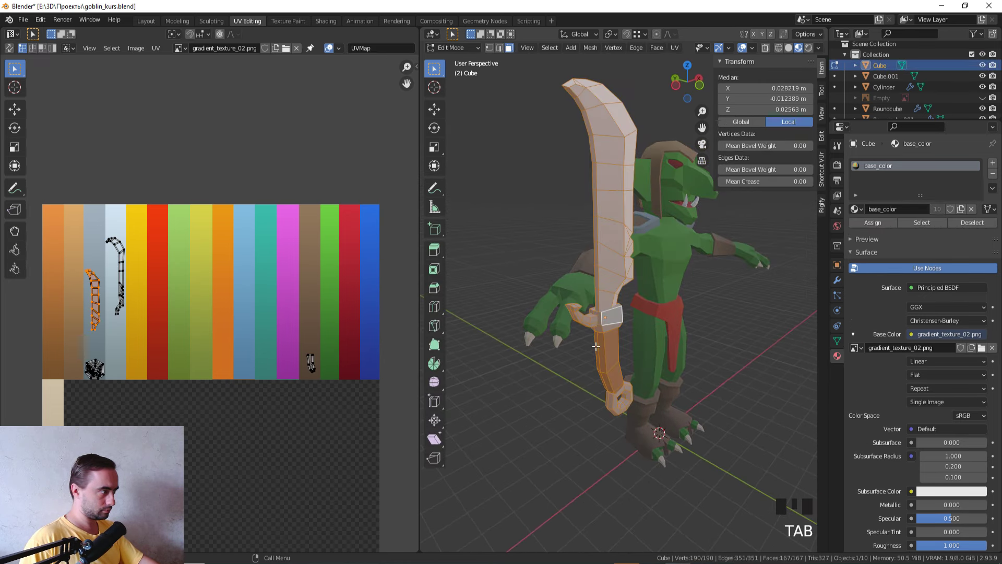
{"action": "left_click", "coordinate": [357, 362]}
{"action": "key", "text": "g"}
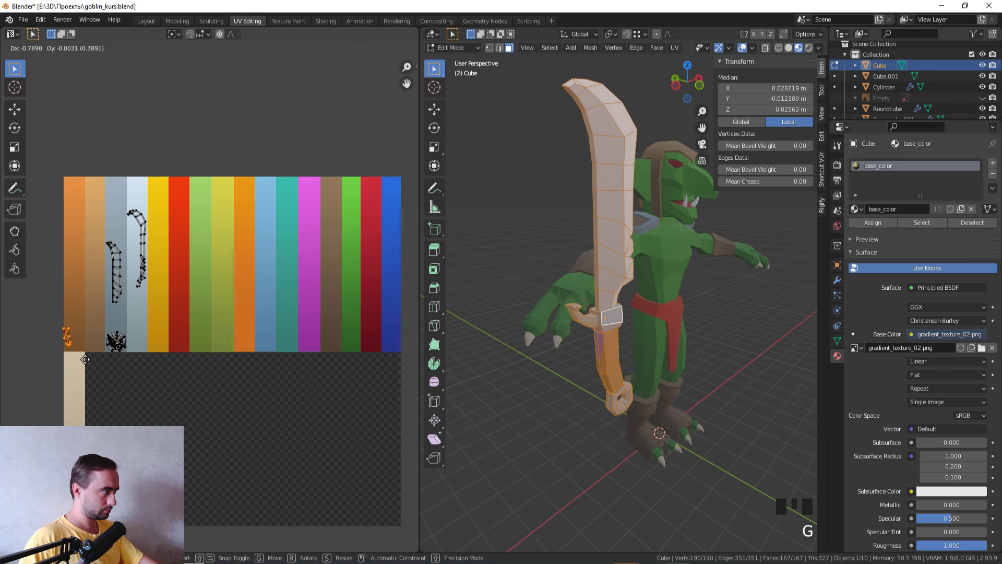
{"action": "key", "text": "Tab"}
- Give the cleaver smooth shading with auto smooth while orbiting to inspect it
{"action": "scroll", "scroll_direction": "down", "scroll_amount": 3}
{"action": "middle_click", "coordinate": [630, 345]}
{"action": "left_click", "coordinate": [539, 362]}
{"action": "left_click_drag", "start_coordinate": [558, 356], "coordinate": [563, 338]}
{"action": "scroll", "scroll_direction": "up", "scroll_amount": 3}
{"action": "middle_click", "coordinate": [593, 338]}
{"action": "left_click", "coordinate": [599, 361]}
{"action": "left_click_drag", "start_coordinate": [604, 358], "coordinate": [913, 368]}
{"action": "left_click", "coordinate": [914, 368]}
{"action": "scroll", "scroll_direction": "down", "scroll_amount": 3}
{"action": "left_click_drag", "start_coordinate": [581, 370], "coordinate": [573, 358]}
{"action": "scroll", "scroll_direction": "up", "scroll_amount": 3}
- In front view, select the blade notch vertices and scale them along Z, shifting one upward
{"action": "key", "text": "KP_1"}
{"action": "key", "text": "Tab"}
{"action": "key", "text": "z"}
{"action": "middle_click", "coordinate": [629, 266]}
{"action": "scroll", "scroll_direction": "up", "scroll_amount": 3}
{"action": "key", "text": "1"}
{"action": "left_click_drag", "start_coordinate": [552, 291], "coordinate": [636, 338]}
{"action": "left_click", "coordinate": [636, 338]}
{"action": "key", "text": "z"}
{"action": "key", "text": "s"}
{"action": "key", "text": "g"}
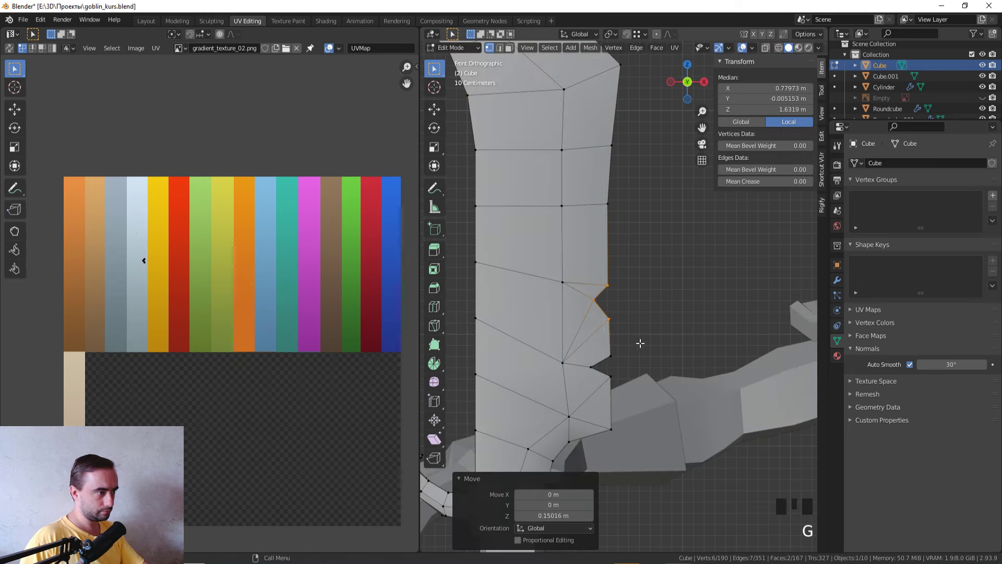
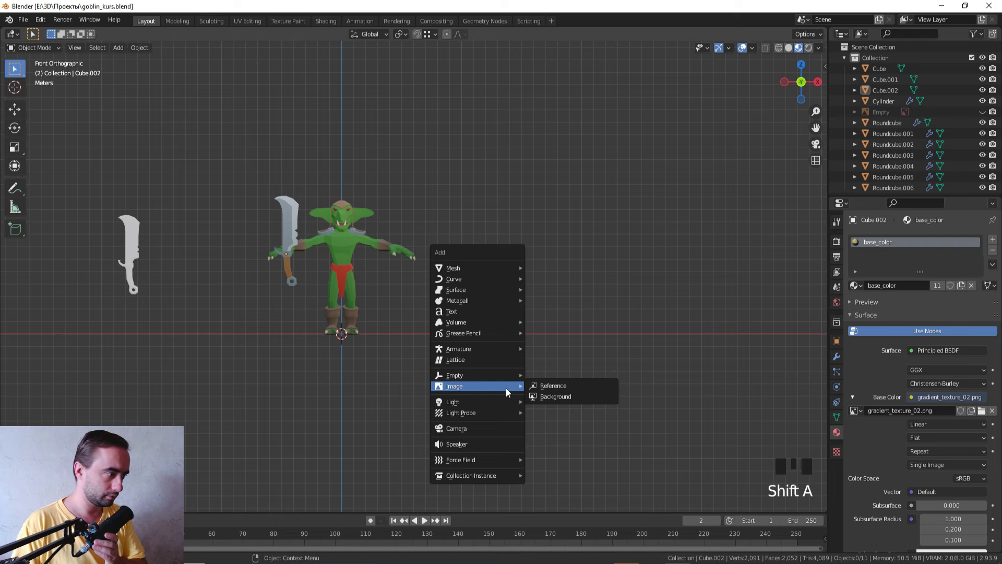
- Add the round-shields reference picture beside the goblin and reach the Mesh add list for a cylinder
{"action": "scroll", "scroll_direction": "up", "scroll_amount": 3}
{"action": "scroll", "scroll_direction": "up", "scroll_amount": 3}
{"action": "key", "text": "g"}
{"action": "scroll", "scroll_direction": "up", "scroll_amount": 3}
{"action": "key", "text": "s"}
{"action": "left_click", "coordinate": [609, 430]}
{"action": "left_click_drag", "start_coordinate": [636, 283], "coordinate": [541, 334]}
{"action": "scroll", "scroll_direction": "up", "scroll_amount": 3}
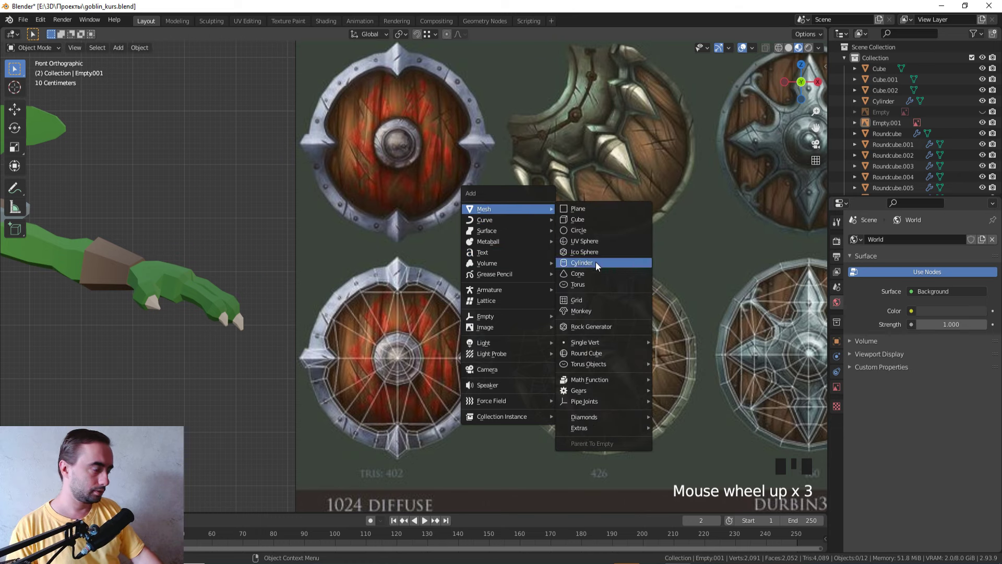
- Add a cylinder and set its side count for a many-sided shield
{"action": "key", "text": "shift+a"}
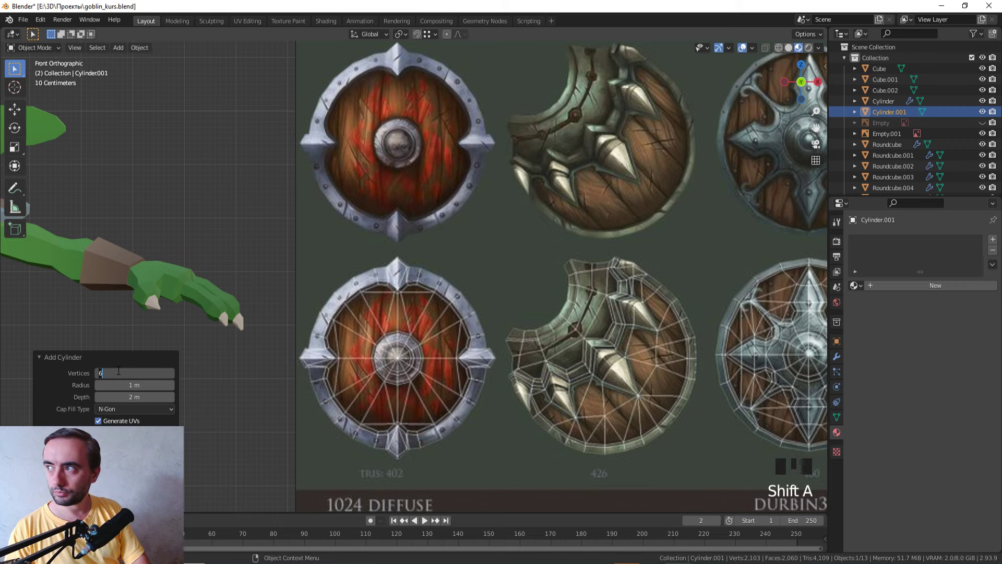
{"action": "scroll", "scroll_direction": "down", "scroll_amount": 3}
{"action": "scroll", "scroll_direction": "up", "scroll_amount": 3}
{"action": "scroll", "scroll_direction": "down", "scroll_amount": 3}
{"action": "key", "text": "r"}
{"action": "scroll", "scroll_direction": "up", "scroll_amount": 3}
{"action": "scroll", "scroll_direction": "up", "scroll_amount": 3}
- Rotate the cylinder to face front, position and scale it over the first reference shield
{"action": "key", "text": "g"}
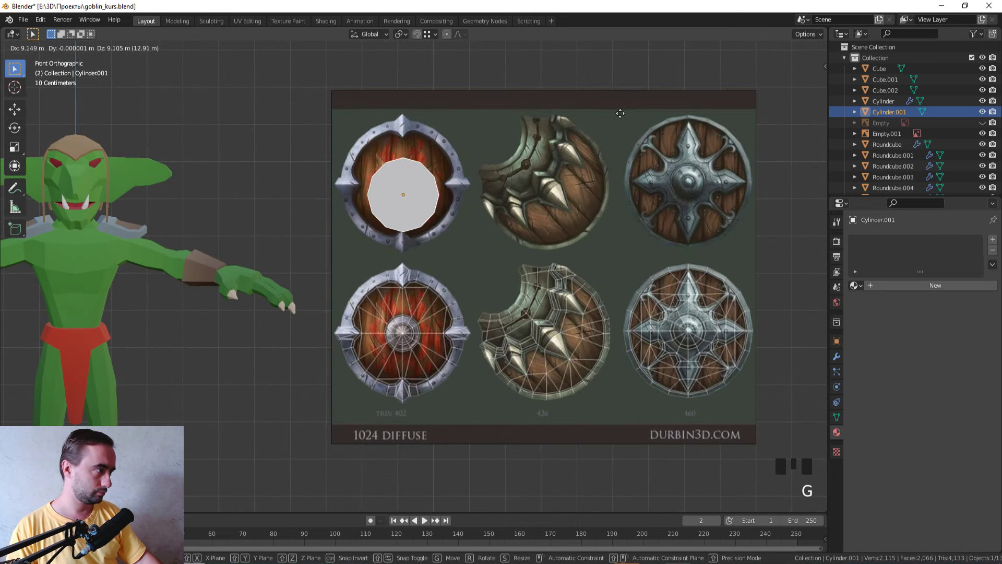
{"action": "key", "text": "z"}
{"action": "middle_click", "coordinate": [522, 262]}
{"action": "scroll", "scroll_direction": "up", "scroll_amount": 3}
{"action": "key", "text": "g"}
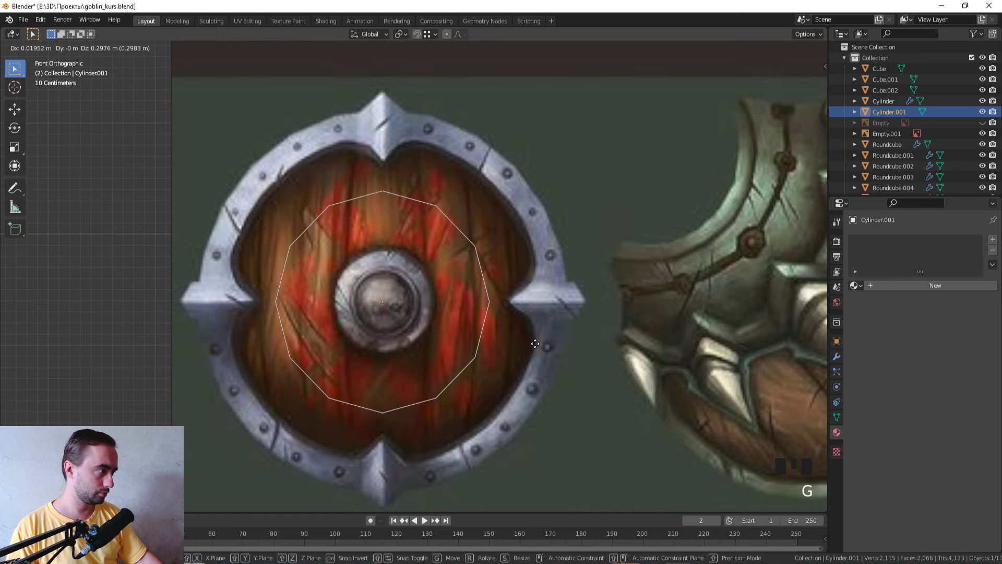
{"action": "key", "text": "Tab"}
{"action": "key", "text": "s"}
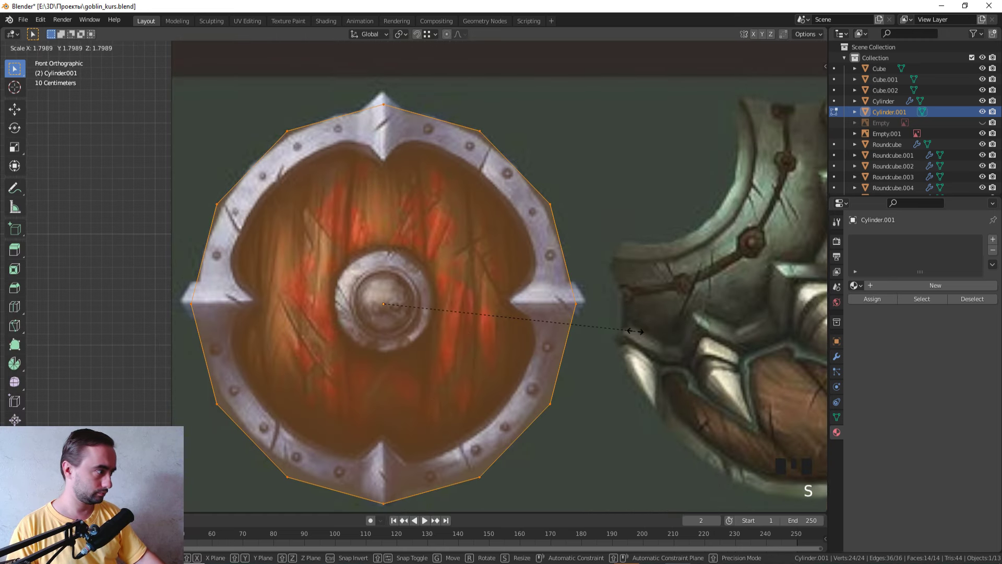
{"action": "key", "text": "Tab"}
{"action": "key", "text": "g"}
{"action": "scroll", "scroll_direction": "down", "scroll_amount": 3}
{"action": "key", "text": "Tab"}
- Flatten the cylinder along its depth into a thin disc
{"action": "left_click_drag", "start_coordinate": [613, 327], "coordinate": [671, 280]}
{"action": "key", "text": "s"}
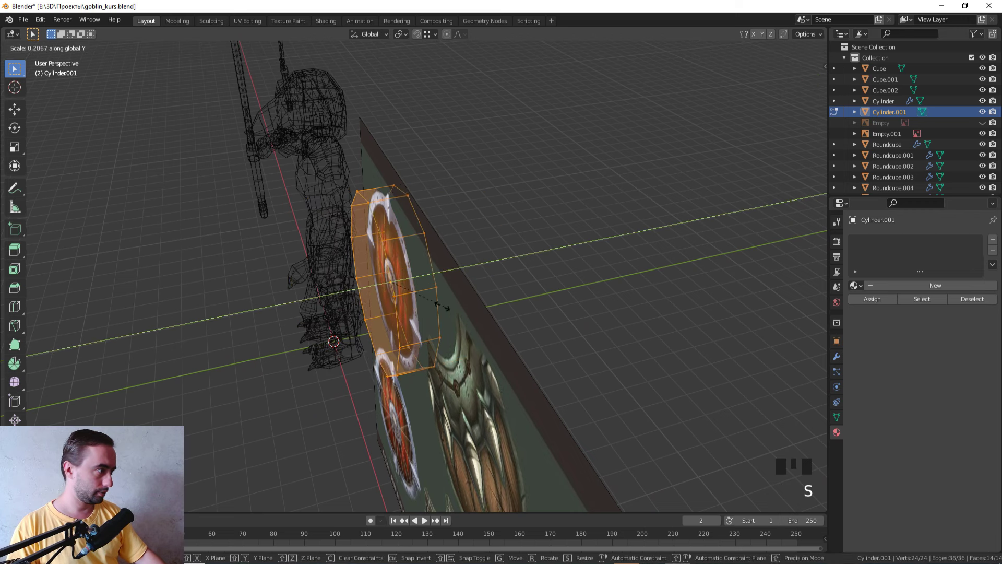
{"action": "key", "text": "KP_1"}
{"action": "scroll", "scroll_direction": "up", "scroll_amount": 3}
{"action": "key", "text": "z"}
- Inset the front face and push the rim outward so the centre sits recessed
{"action": "left_click", "coordinate": [427, 325]}
{"action": "key", "text": "i"}
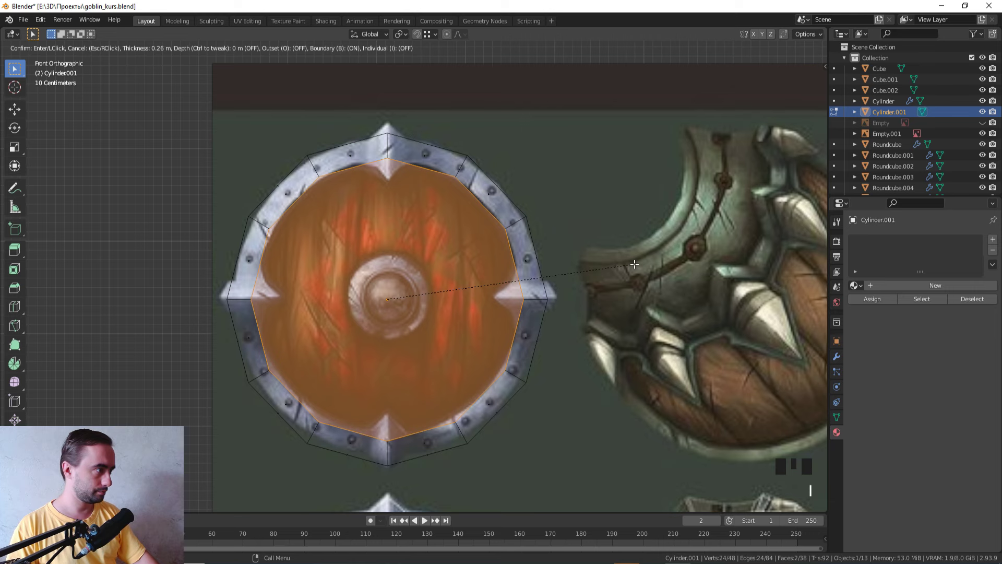
{"action": "middle_click", "coordinate": [622, 264]}
{"action": "key", "text": "z"}
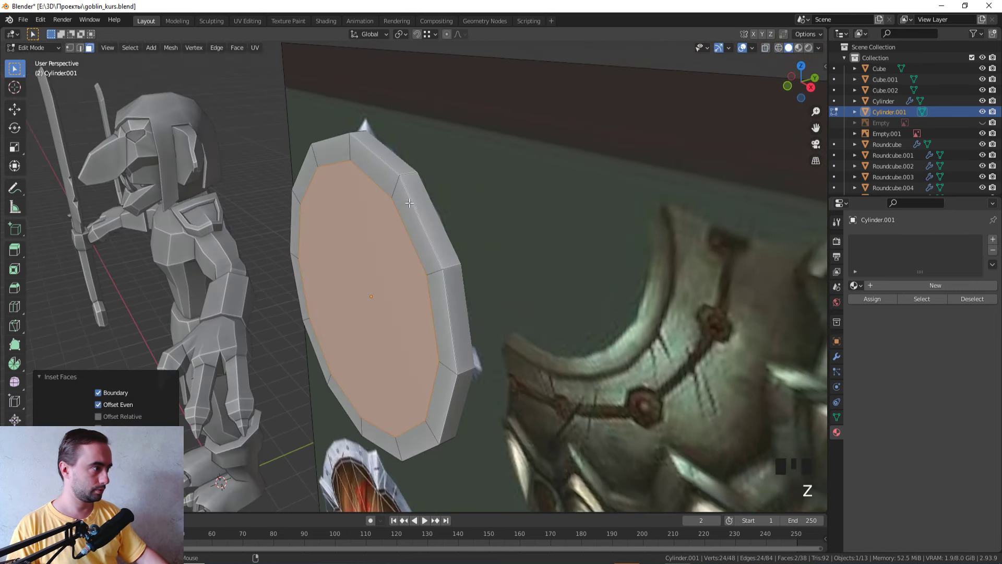
{"action": "key", "text": "ctrl+i"}
{"action": "key", "text": "alt+e"}
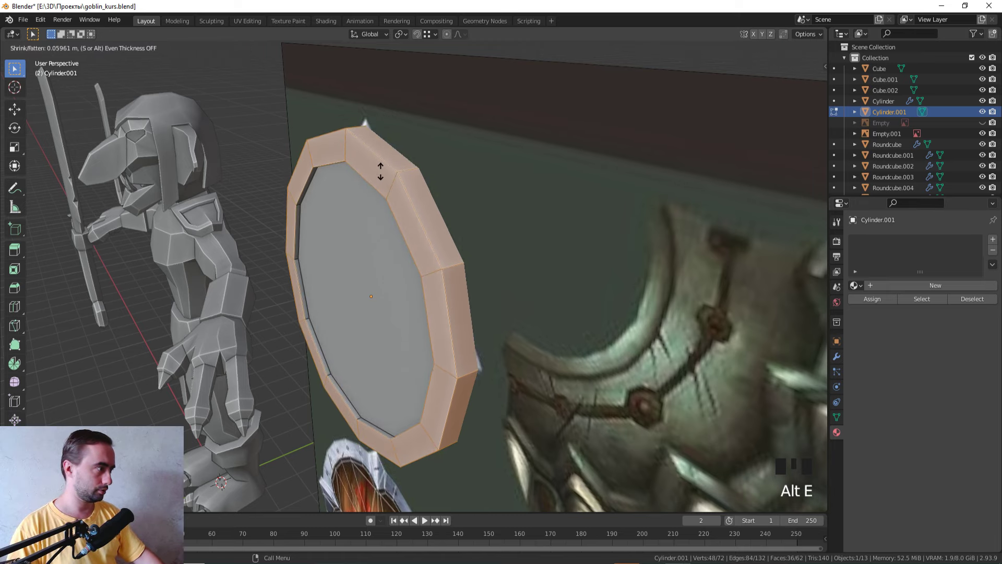
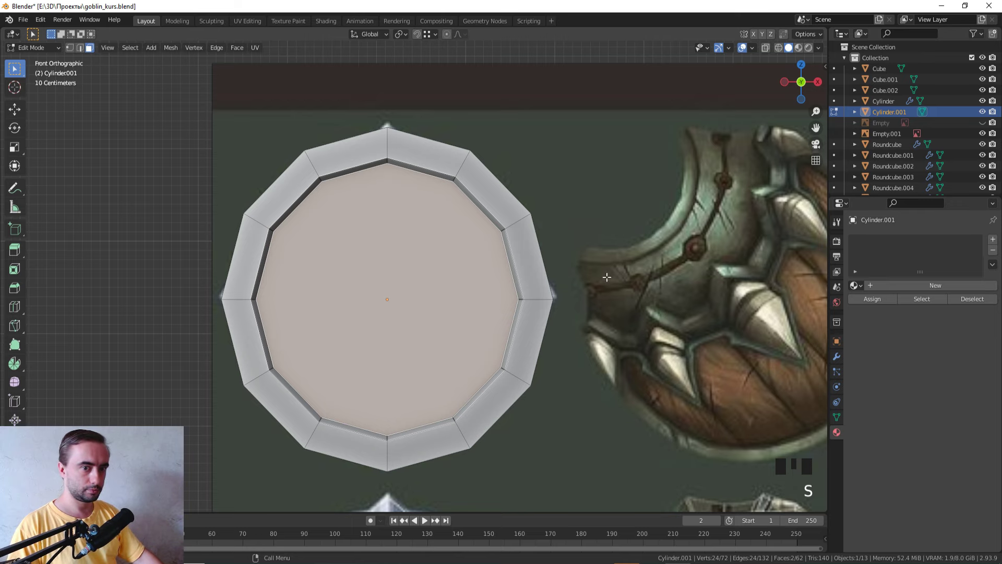
{"action": "key", "text": "z"}
{"action": "scroll", "scroll_direction": "down", "scroll_amount": 3}
{"action": "scroll", "scroll_direction": "up", "scroll_amount": 3}
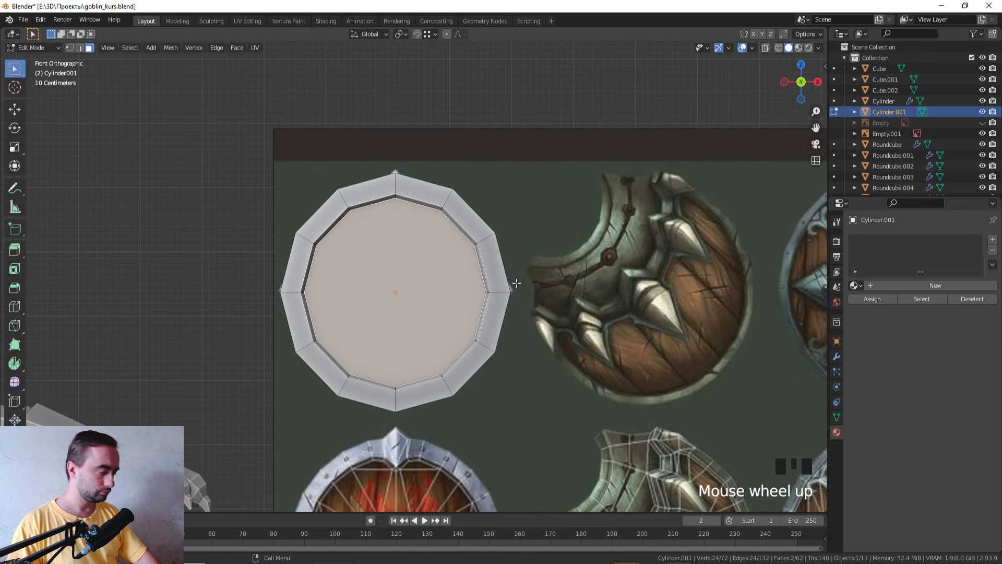
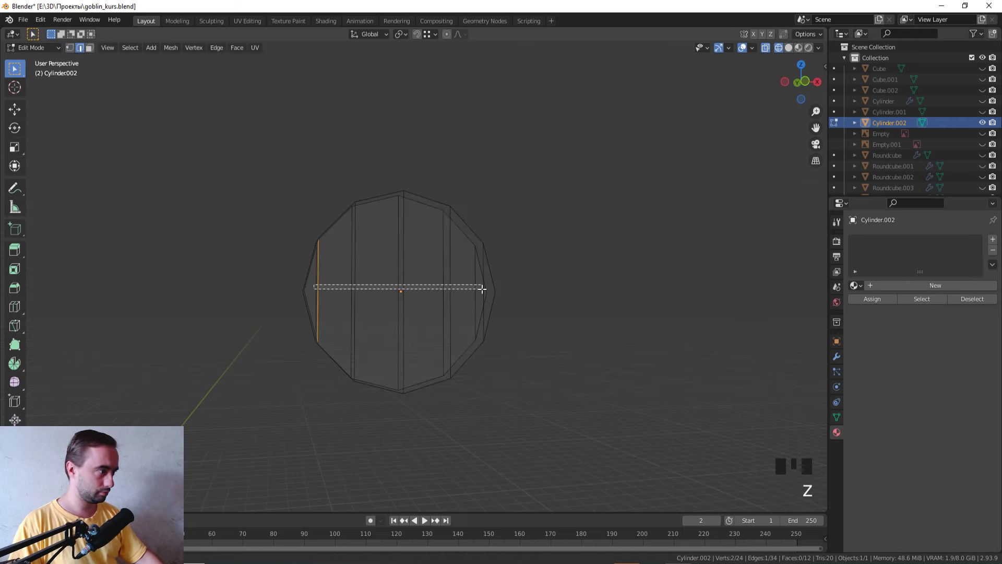
- Select the disc's vertical plank edges and bevel them into narrow grooves
{"action": "left_click", "coordinate": [483, 287]}
{"action": "middle_click", "coordinate": [476, 288]}
{"action": "left_click", "coordinate": [477, 297]}
{"action": "key", "text": "z"}
{"action": "scroll", "scroll_direction": "up", "scroll_amount": 3}
{"action": "key", "text": "ctrl+b"}
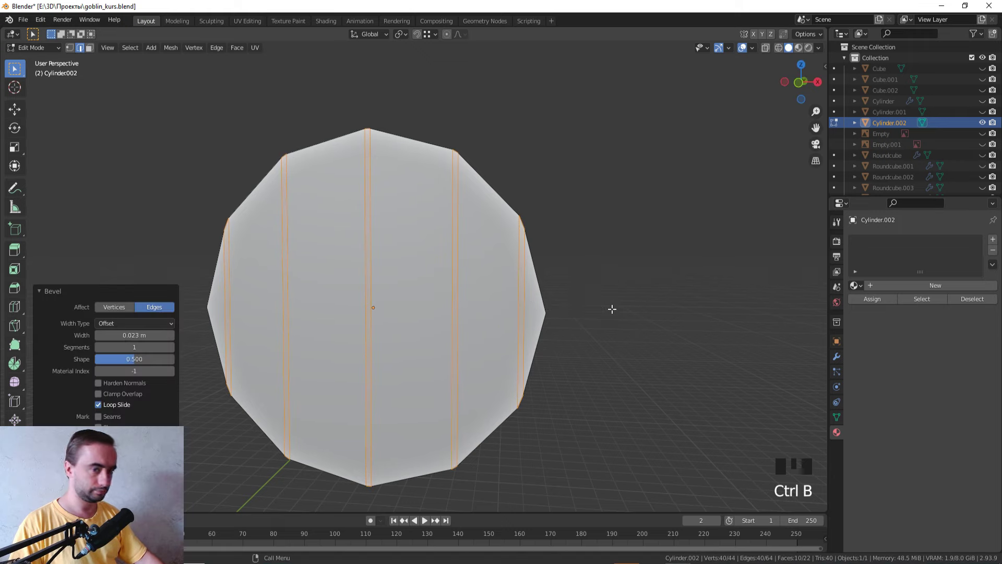
{"action": "key", "text": "ctrl+z"}
{"action": "key", "text": "ctrl+b"}
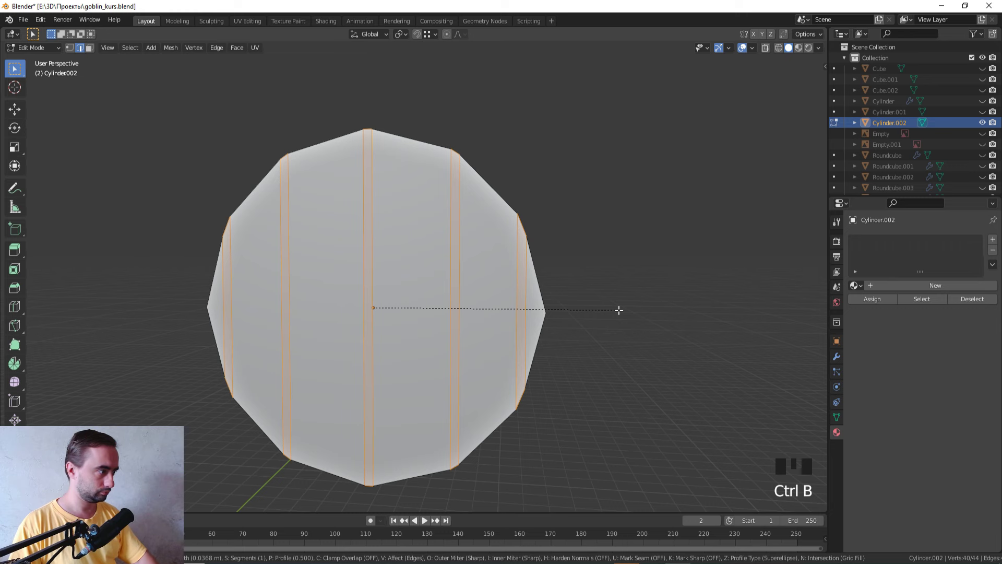
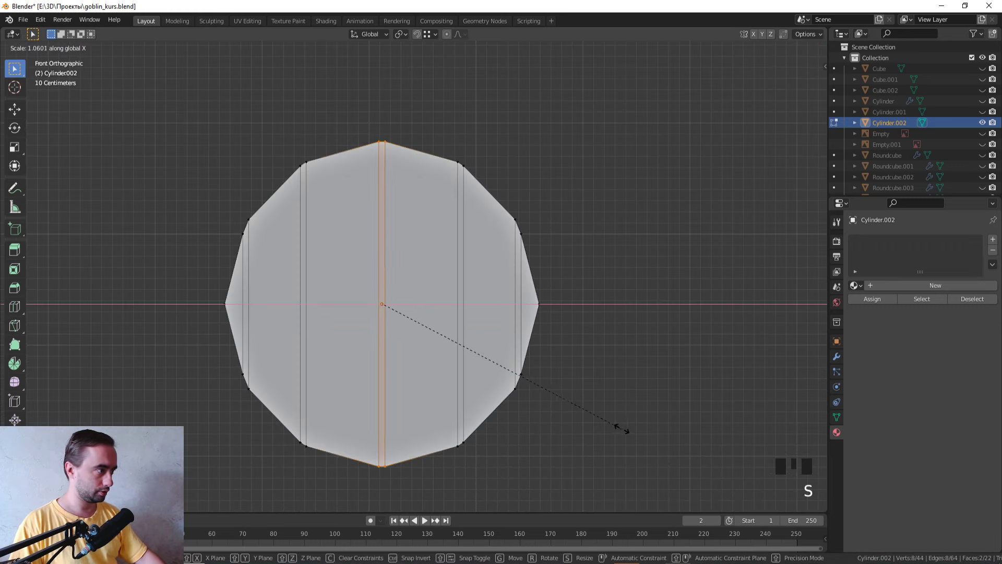
- Widen the centre and left groove strips sideways for varied plank widths
{"action": "key", "text": "z"}
{"action": "left_click", "coordinate": [342, 470]}
{"action": "key", "text": "z"}
{"action": "key", "text": "s"}
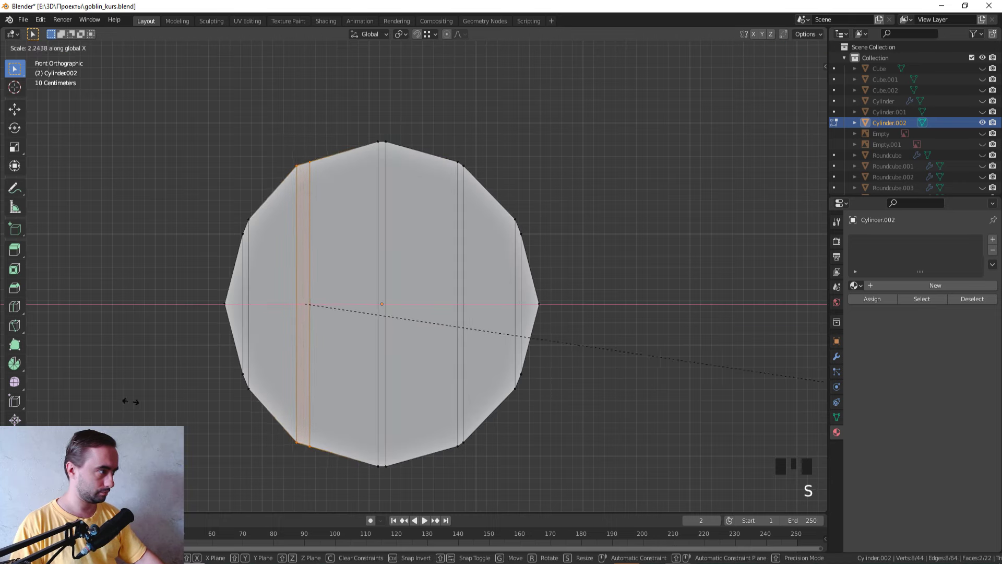
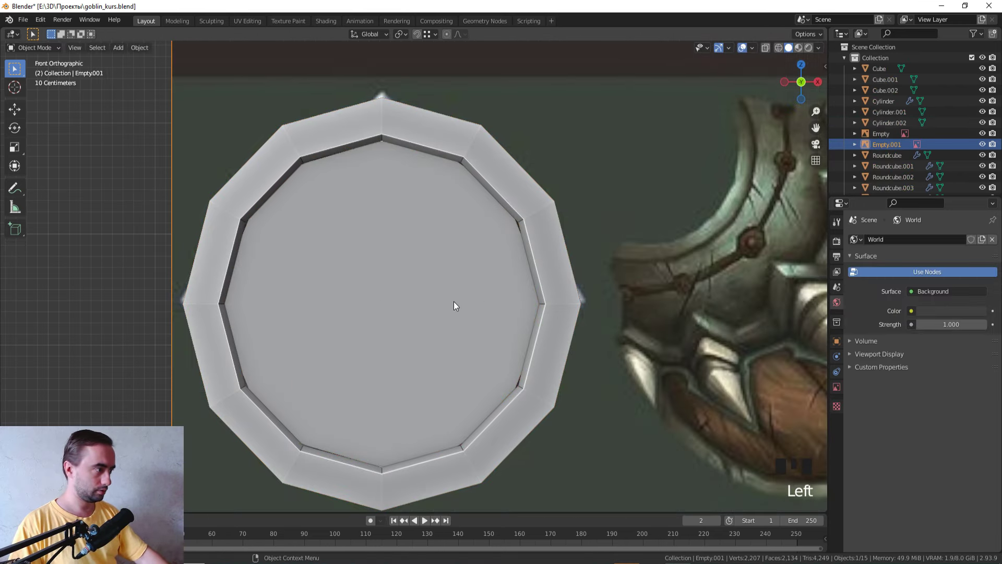
- Scale the plank disc to fit inside the rim and assign the base_color material
{"action": "key", "text": "z"}
{"action": "scroll", "scroll_direction": "down", "scroll_amount": 3}
{"action": "scroll", "scroll_direction": "up", "scroll_amount": 3}
{"action": "key", "text": "Tab"}
{"action": "key", "text": "a"}
{"action": "key", "text": "s"}
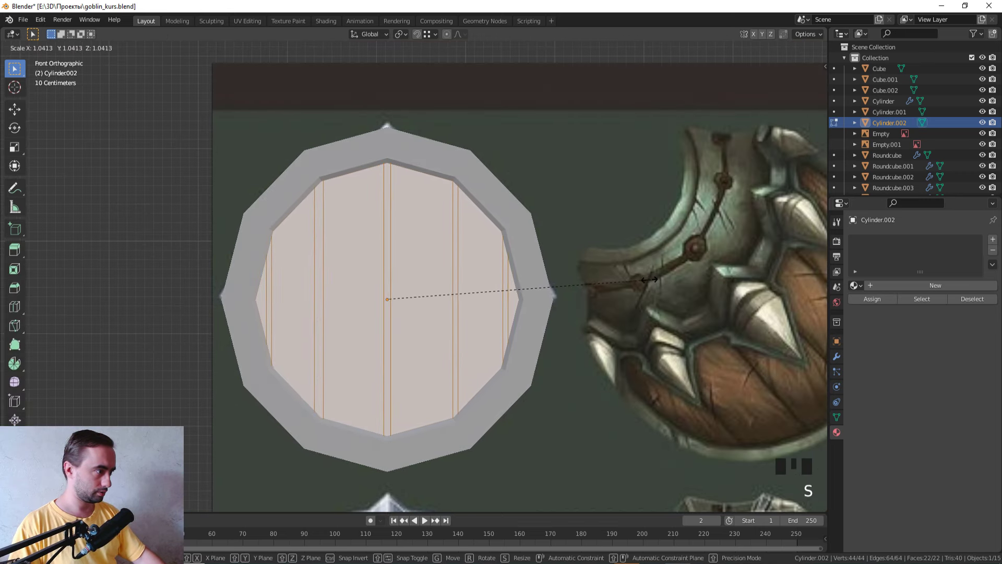
{"action": "key", "text": "Tab"}
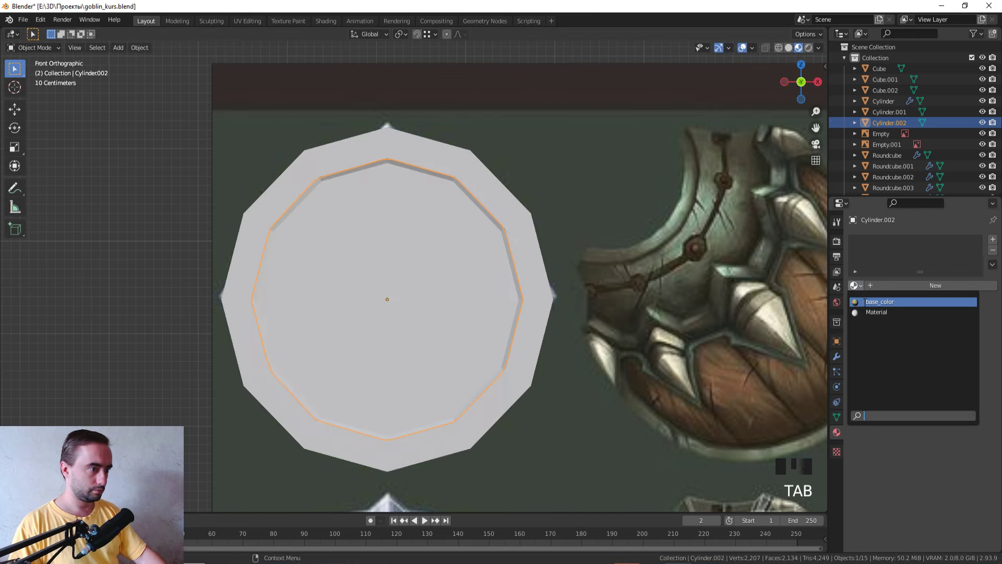
{"action": "left_click", "coordinate": [867, 306]}
- Unwrap the disc with Project from View, then move the shield reference picture aside
{"action": "key", "text": "Tab"}
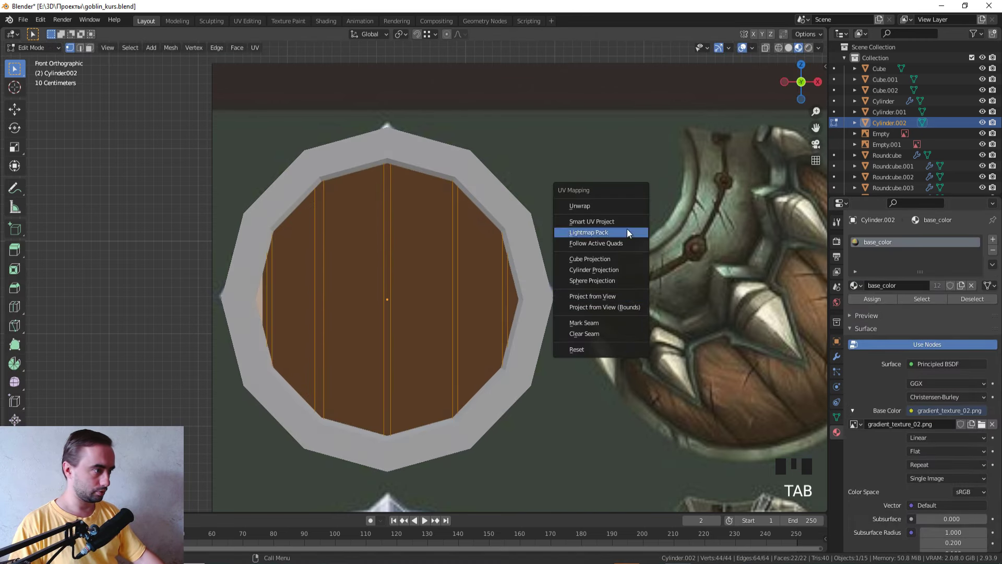
{"action": "key", "text": "u"}
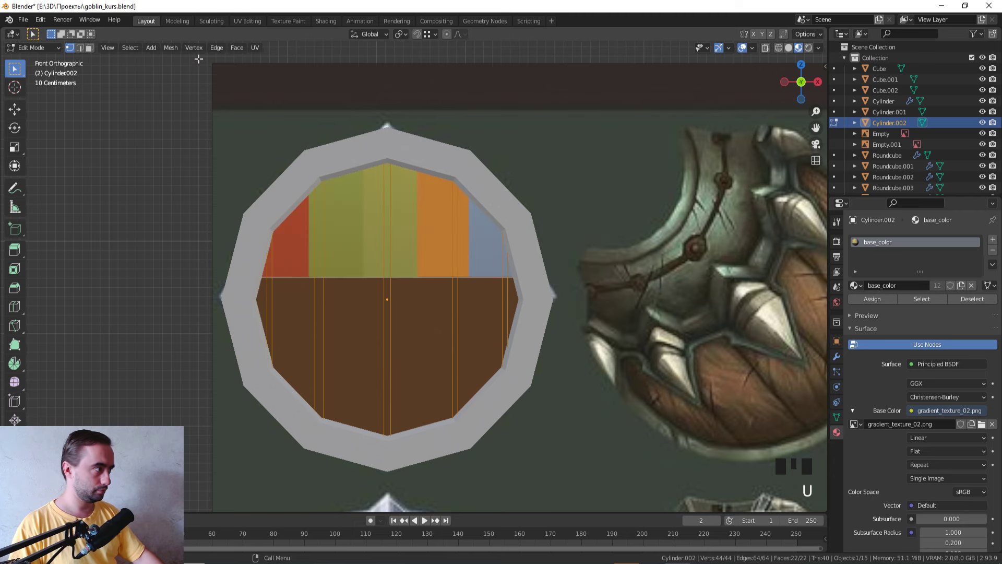
{"action": "left_click", "coordinate": [240, 24]}
{"action": "middle_click", "coordinate": [540, 187]}
{"action": "key", "text": "KP_1"}
{"action": "key", "text": "Tab"}
{"action": "left_click", "coordinate": [725, 283]}
{"action": "middle_click", "coordinate": [712, 340]}
{"action": "key", "text": "g"}
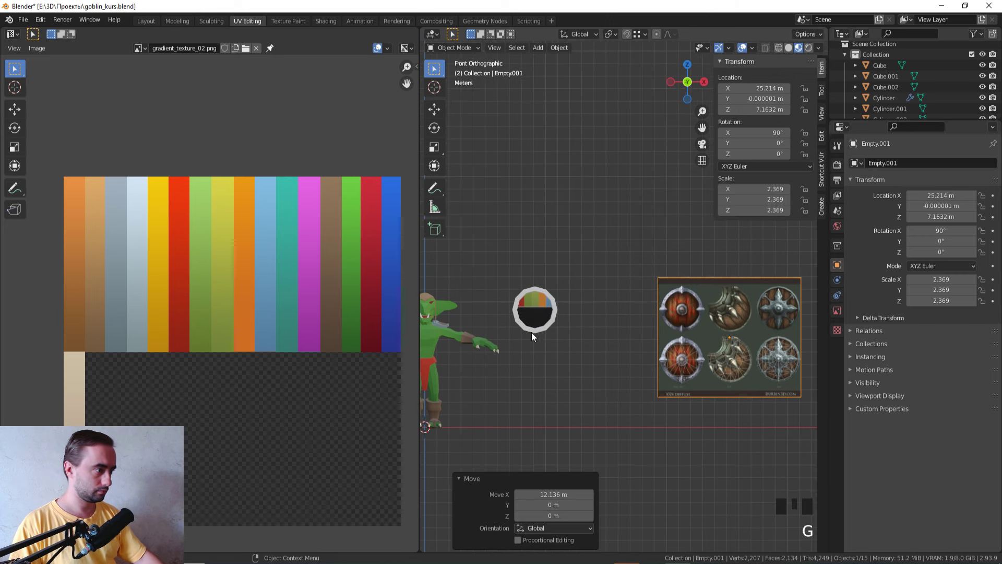
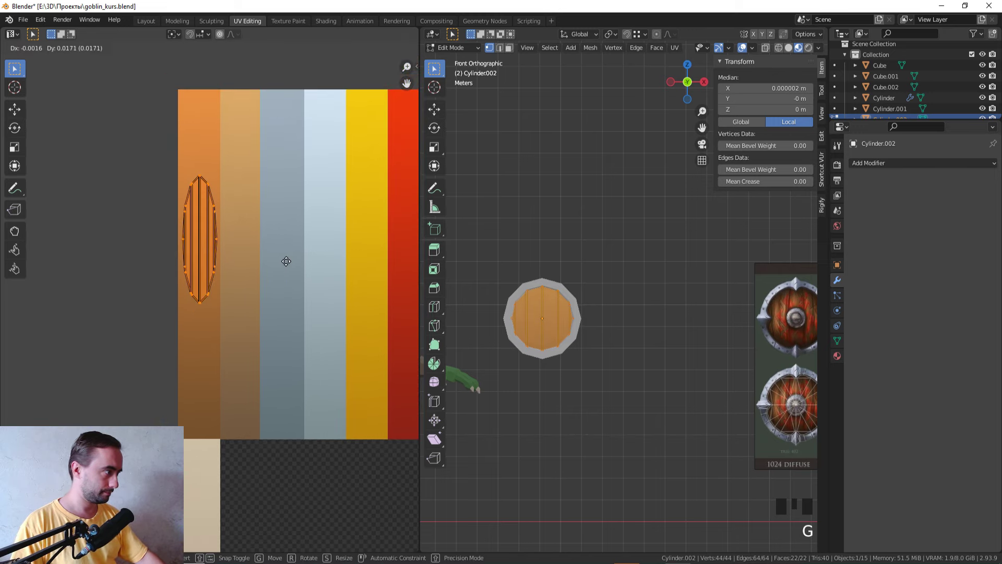
- Select the groove strips on the disc for separate colouring
{"action": "scroll", "scroll_direction": "up", "scroll_amount": 3}
{"action": "middle_click", "coordinate": [468, 307]}
{"action": "scroll", "scroll_direction": "up", "scroll_amount": 3}
{"action": "key", "text": "3"}
{"action": "key", "text": "z"}
{"action": "left_click", "coordinate": [603, 289]}
{"action": "left_click", "coordinate": [544, 300]}
{"action": "left_click", "coordinate": [706, 299]}
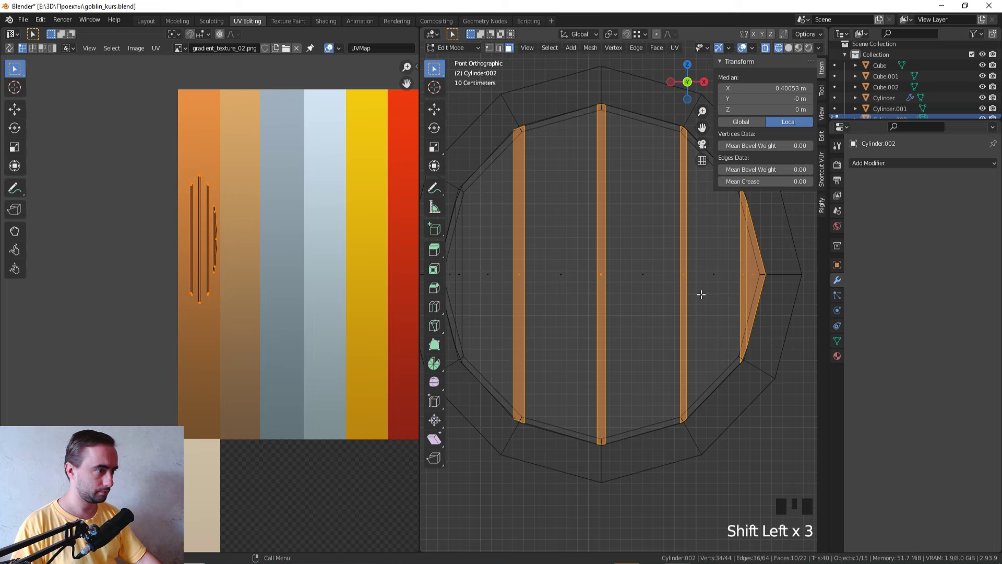
{"action": "left_click", "coordinate": [696, 291]}
{"action": "middle_click", "coordinate": [688, 292]}
{"action": "key", "text": "ctrl+z"}
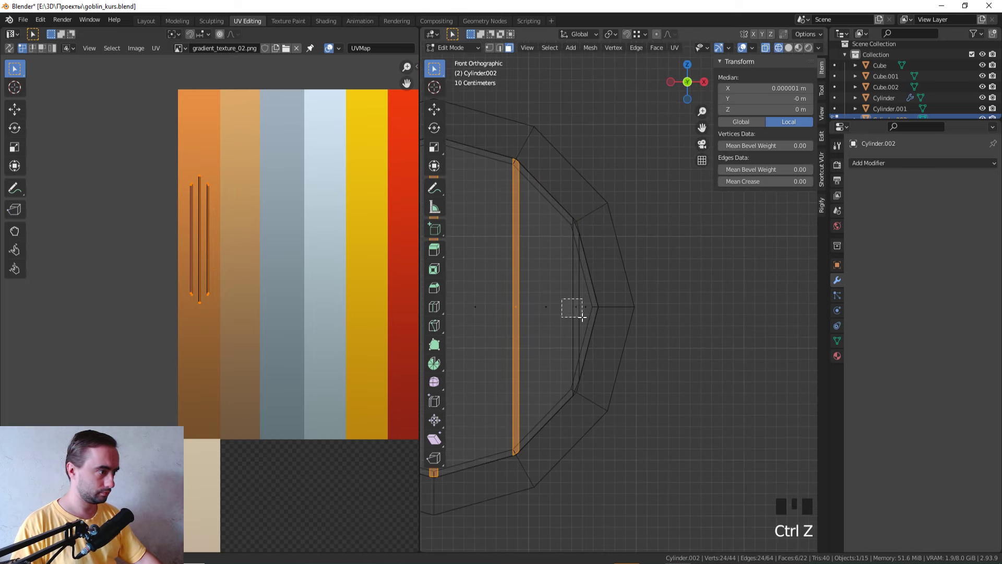
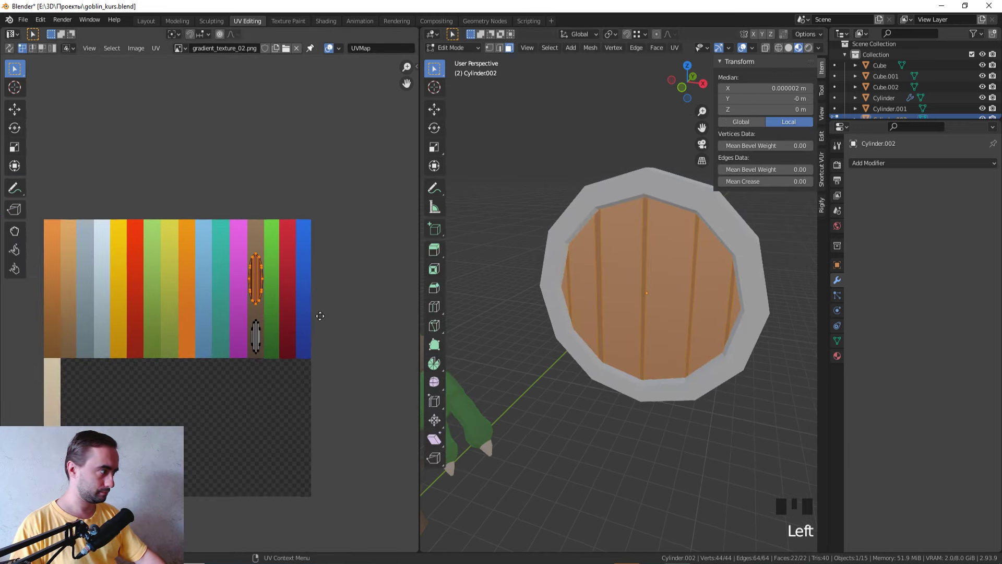
- Shift the groove UV islands onto a darker brown stripe of the palette
{"action": "key", "text": "g"}
{"action": "key", "text": "Tab"}
{"action": "key", "text": "Tab"}
{"action": "key", "text": "g"}
{"action": "key", "text": "Tab"}
{"action": "key", "text": "Tab"}
{"action": "key", "text": "g"}
{"action": "key", "text": "Tab"}
{"action": "scroll", "scroll_direction": "up", "scroll_amount": 3}
- Scale and move the plank islands onto the light wood-brown stripe
{"action": "left_click", "coordinate": [284, 415]}
{"action": "key", "text": "s"}
{"action": "key", "text": "g"}
{"action": "key", "text": "Tab"}
{"action": "key", "text": "Tab"}
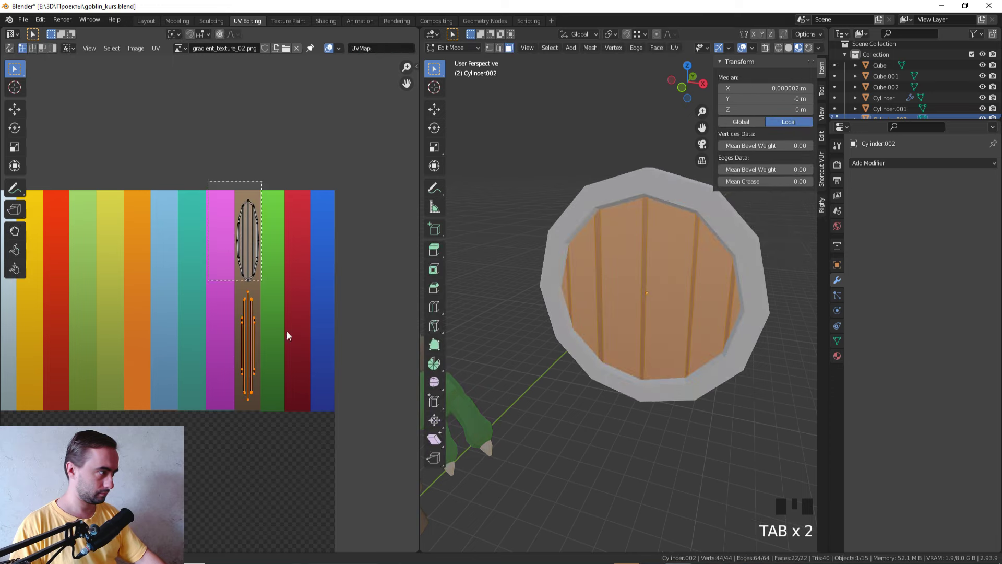
{"action": "left_click", "coordinate": [322, 431]}
{"action": "key", "text": "g"}
{"action": "key", "text": "Tab"}
{"action": "scroll", "scroll_direction": "down", "scroll_amount": 3}
- Reselect plank faces and slide their island along the orange-brown stripe
{"action": "left_click", "coordinate": [669, 385]}
{"action": "middle_click", "coordinate": [670, 385]}
{"action": "key", "text": "Tab"}
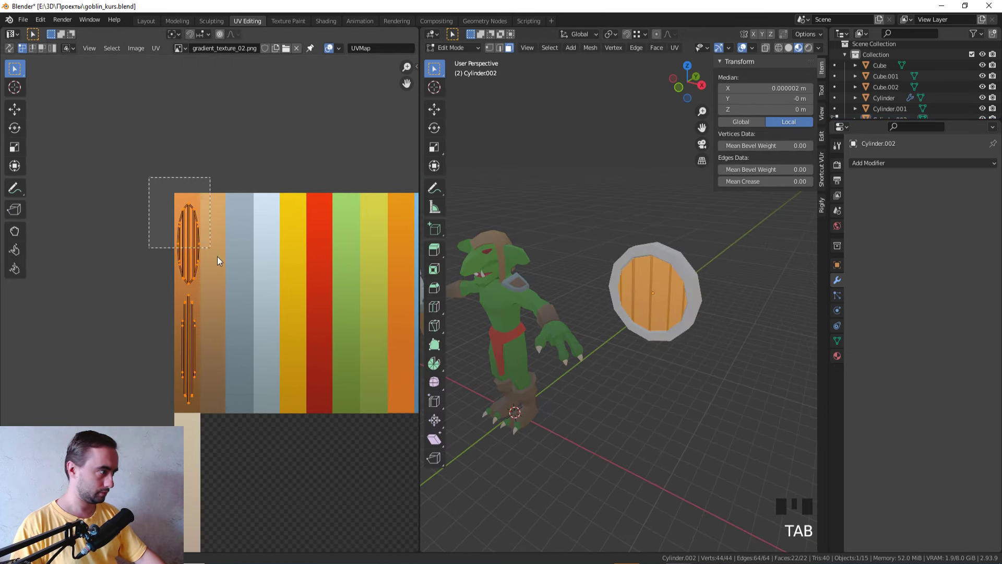
{"action": "left_click", "coordinate": [221, 291]}
{"action": "key", "text": "g"}
{"action": "key", "text": "Tab"}
{"action": "key", "text": "Tab"}
{"action": "key", "text": "g"}
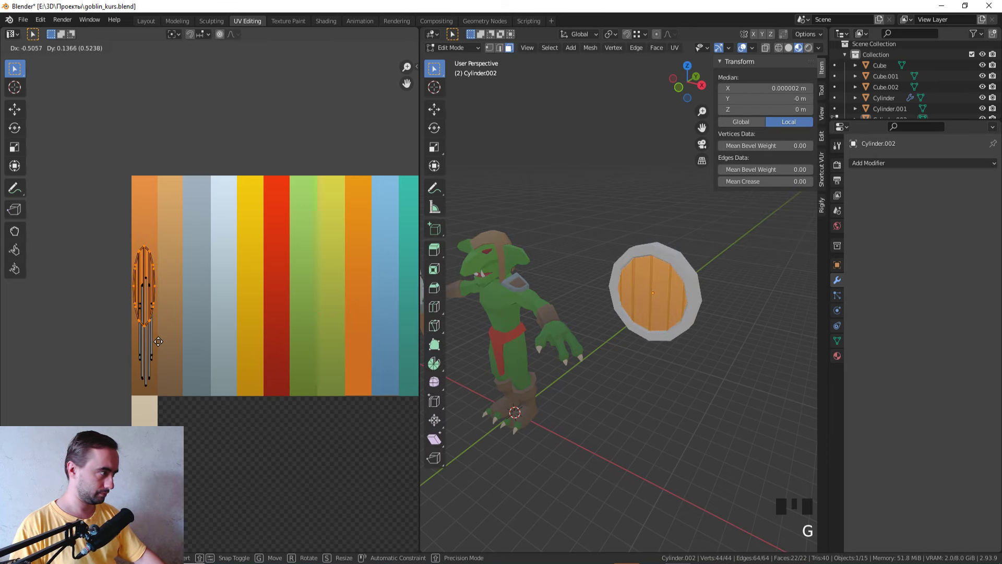
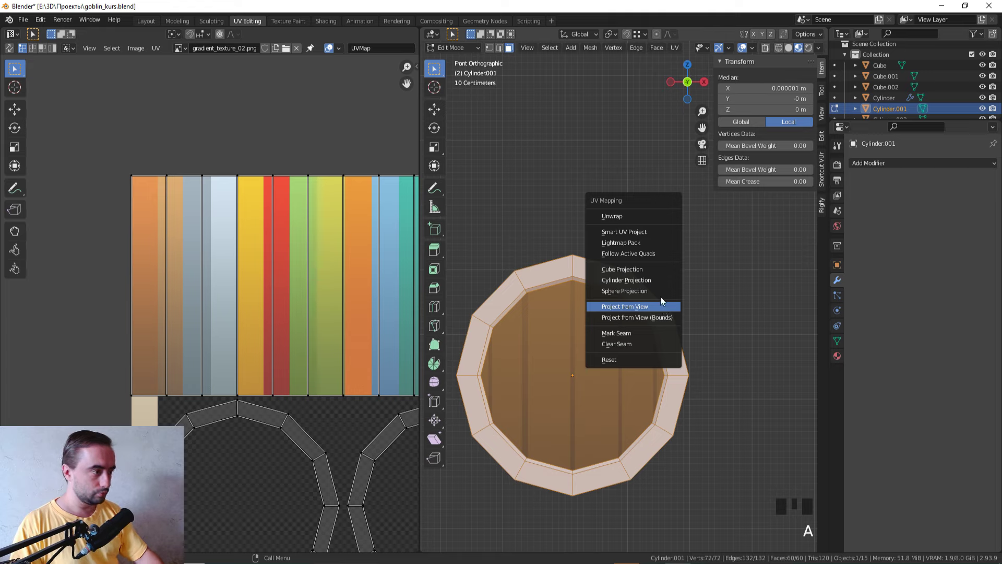
- Project the rim's UVs from view and stretch them vertically onto a grey palette stripe
{"action": "key", "text": "u"}
{"action": "key", "text": "a"}
{"action": "key", "text": "s"}
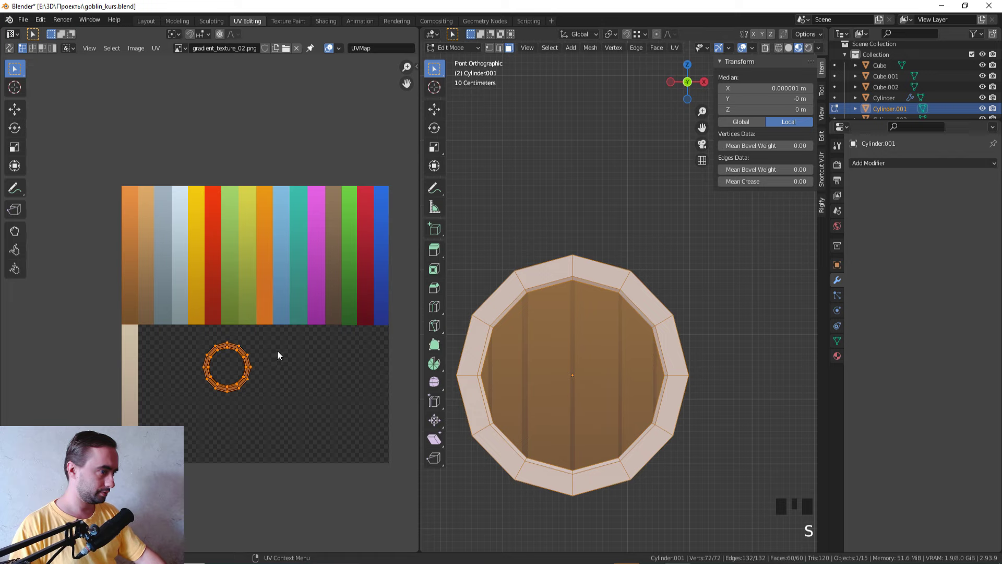
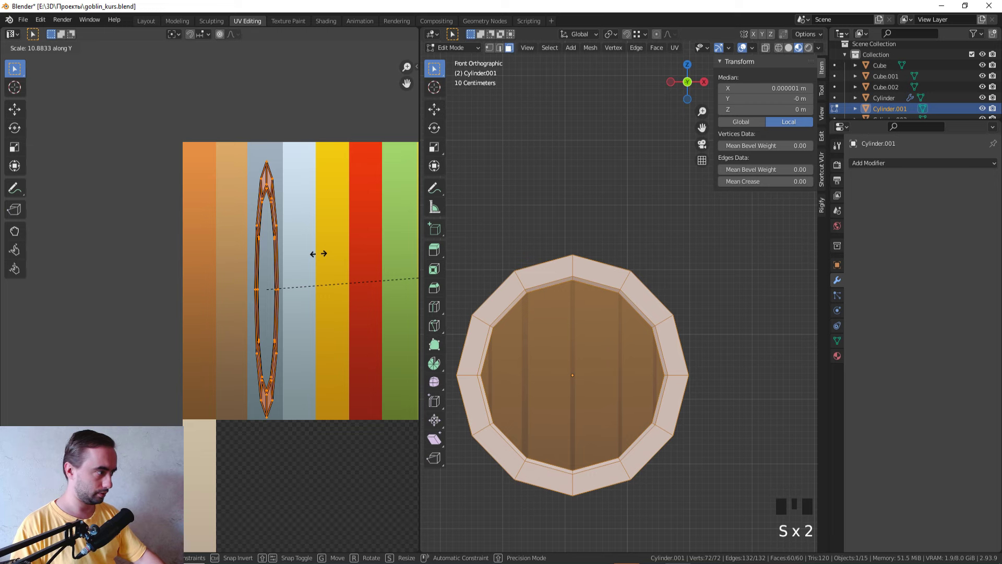
{"action": "key", "text": "Tab"}
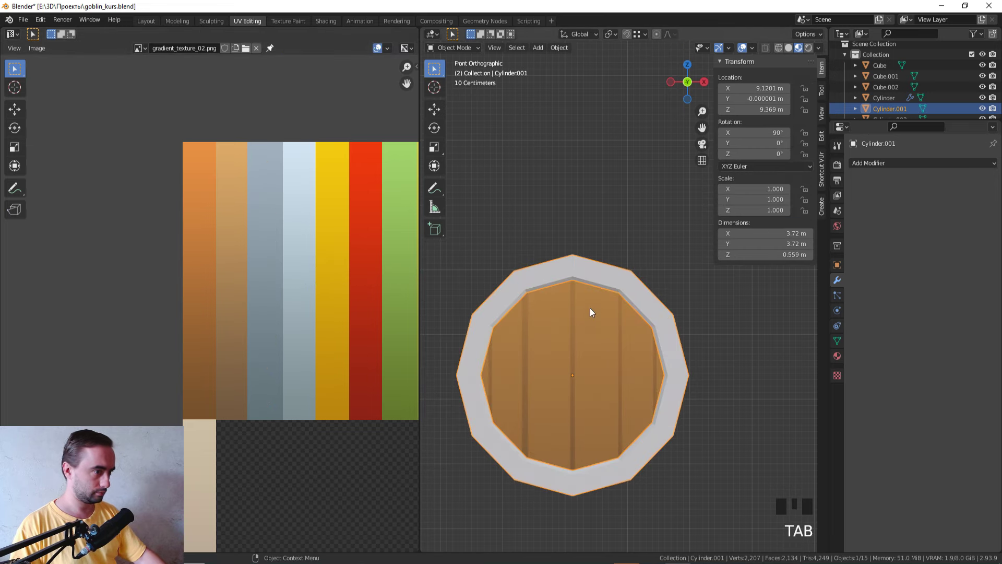
{"action": "left_click", "coordinate": [598, 324]}
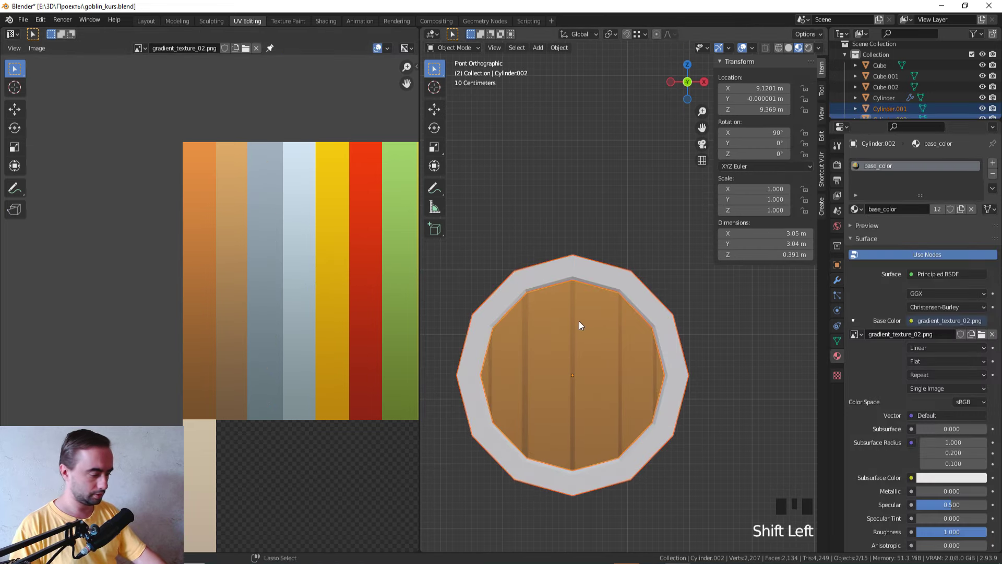
- Join the shield parts and view the disc from above in edit mode
{"action": "key", "text": "ctrl+j"}
{"action": "left_click", "coordinate": [671, 267]}
{"action": "scroll", "scroll_direction": "down", "scroll_amount": 3}
{"action": "left_click_drag", "start_coordinate": [672, 266], "coordinate": [575, 313]}
{"action": "scroll", "scroll_direction": "up", "scroll_amount": 3}
{"action": "left_click", "coordinate": [578, 312]}
{"action": "middle_click", "coordinate": [580, 312]}
{"action": "key", "text": "KP_7"}
{"action": "key", "text": "Tab"}
{"action": "middle_click", "coordinate": [644, 312]}
{"action": "scroll", "scroll_direction": "up", "scroll_amount": 3}
{"action": "key", "text": "z"}
{"action": "key", "text": "1"}
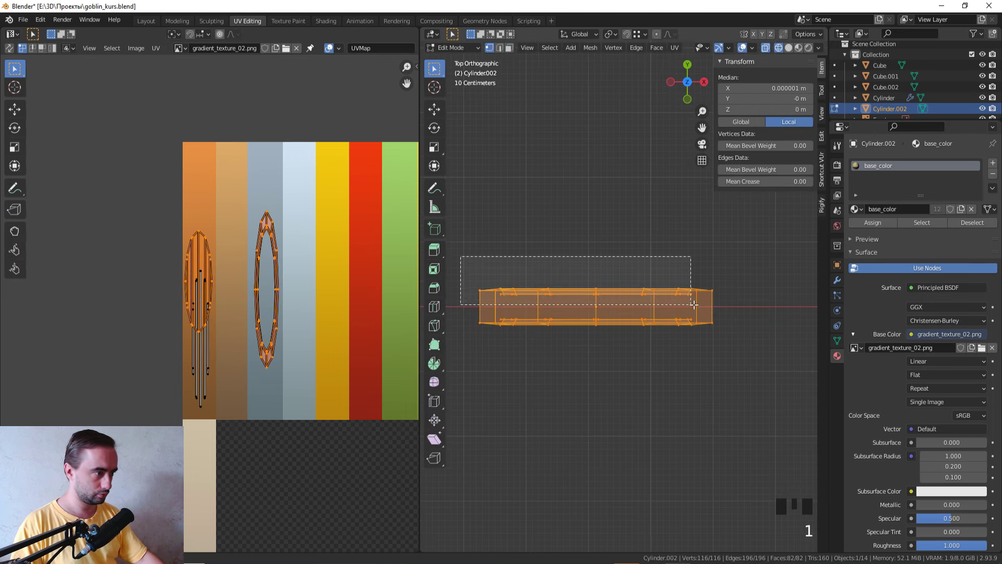
- Squash the disc thinner front-to-back and bulge its middle outward with proportional editing
{"action": "left_click", "coordinate": [742, 304]}
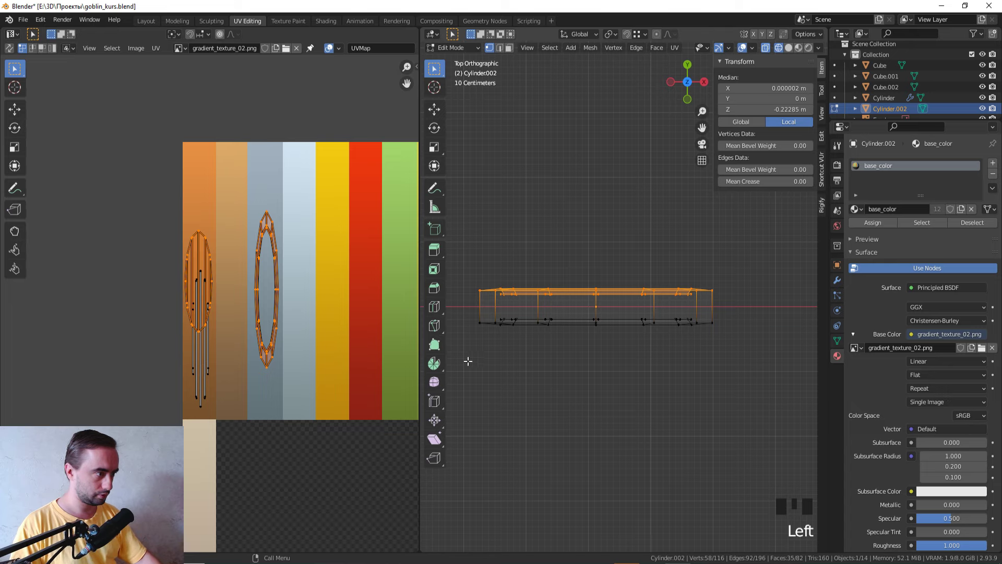
{"action": "left_click", "coordinate": [741, 390]}
{"action": "key", "text": "s"}
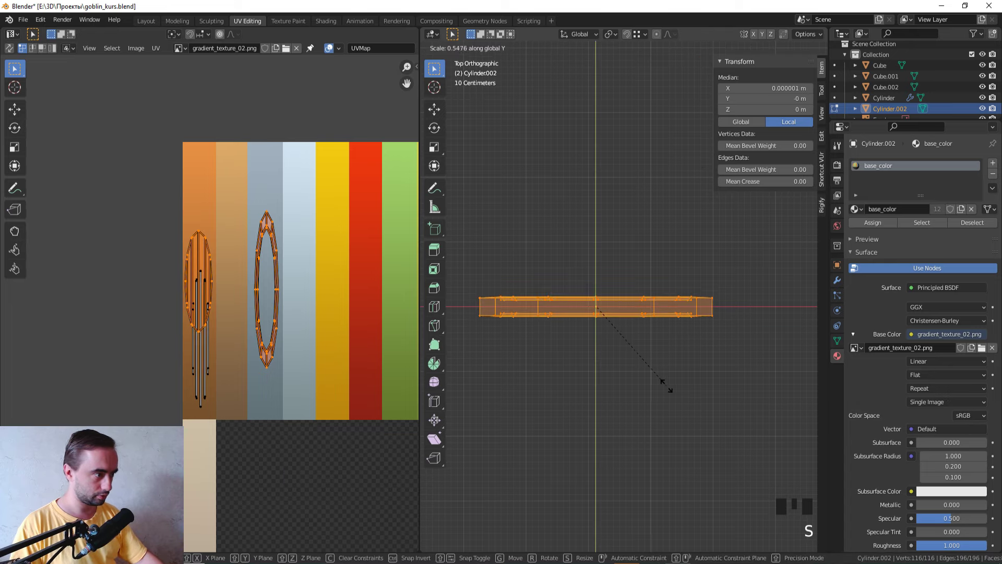
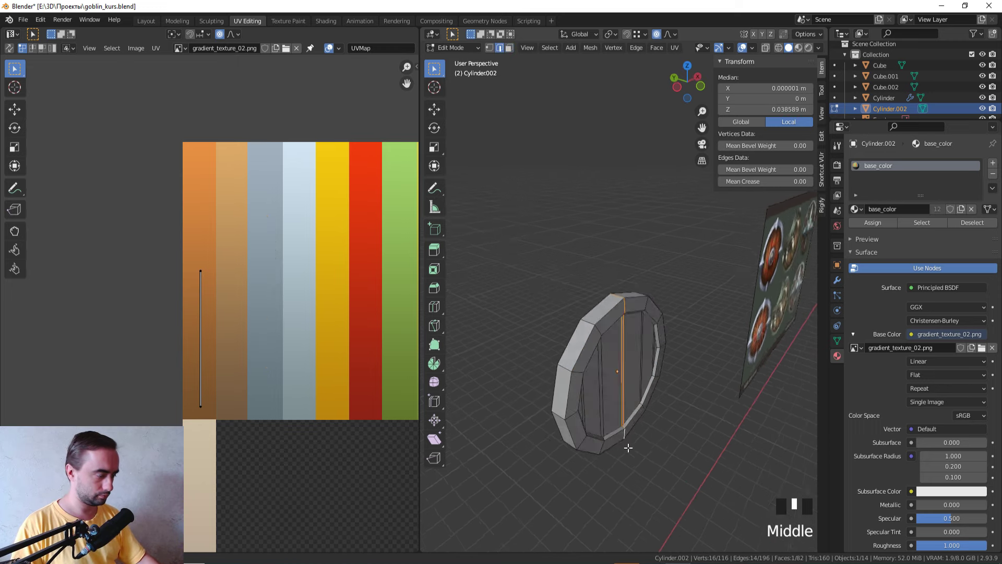
{"action": "key", "text": "g"}
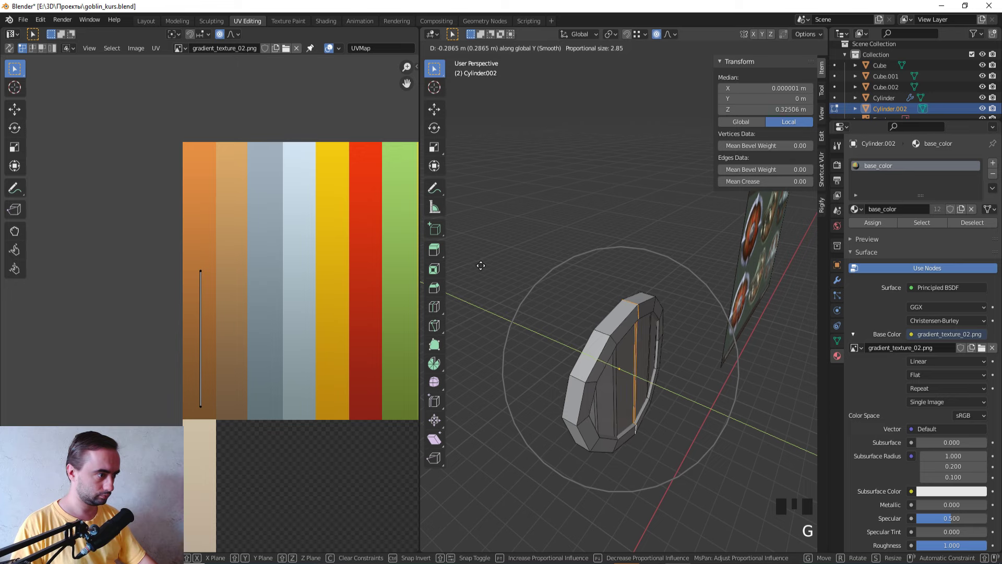
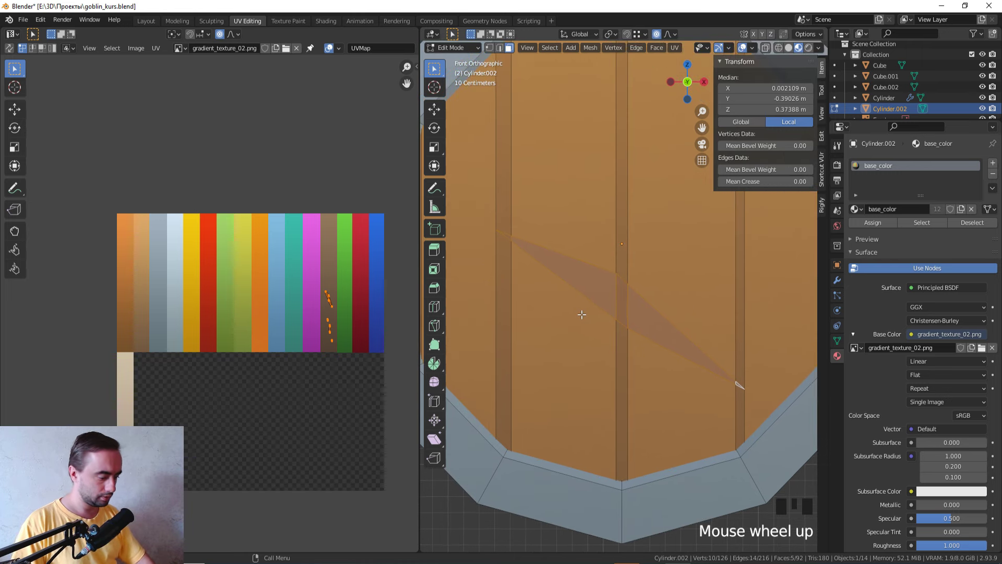
- Knife-cut a diagonal brace across the planks and map it onto the lighter orange wood stripe
{"action": "key", "text": "k"}
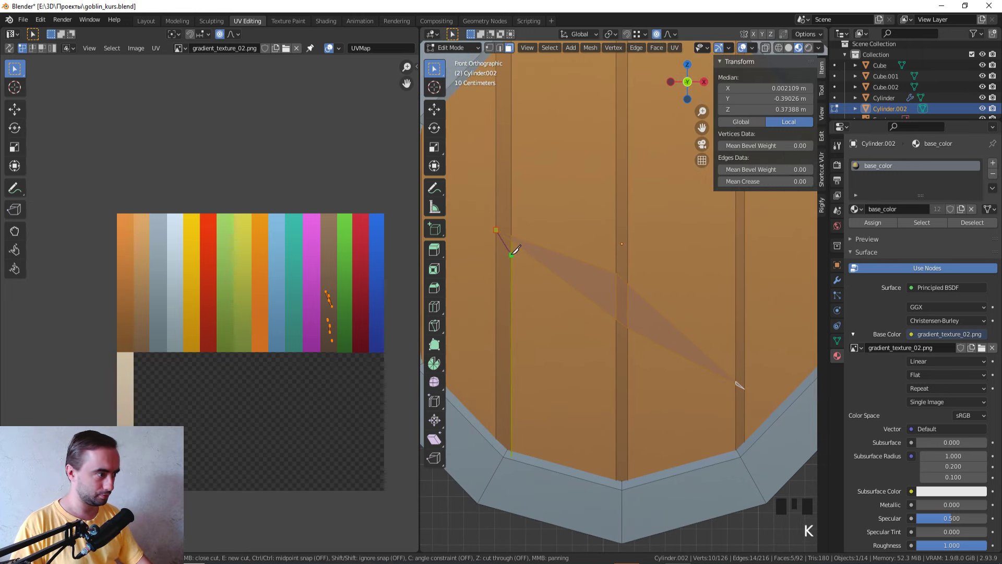
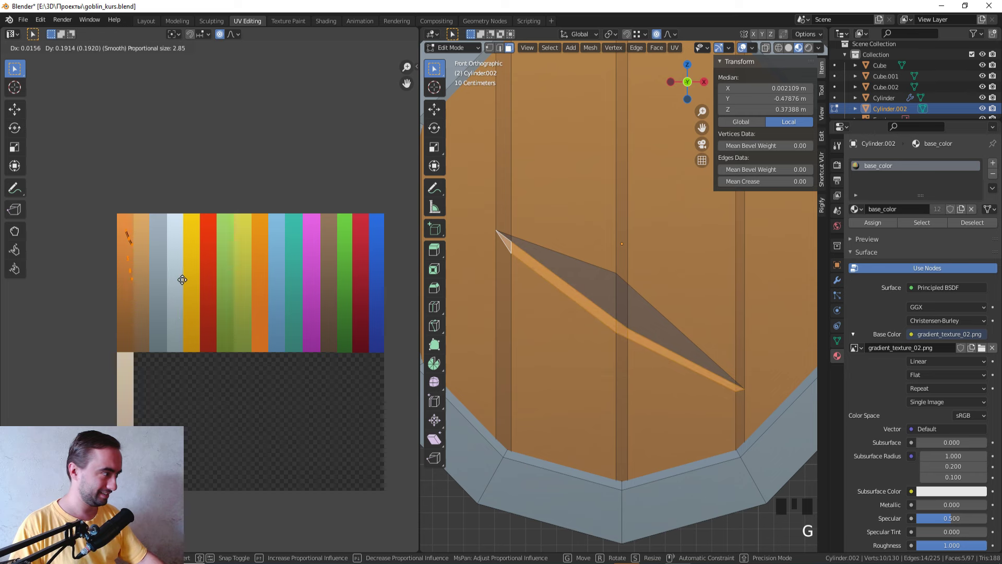
{"action": "key", "text": "Tab"}
{"action": "scroll", "scroll_direction": "down", "scroll_amount": 3}
{"action": "left_click_drag", "start_coordinate": [607, 309], "coordinate": [657, 351]}
{"action": "scroll", "scroll_direction": "up", "scroll_amount": 3}
{"action": "middle_click", "coordinate": [608, 342]}
{"action": "scroll", "scroll_direction": "up", "scroll_amount": 3}
{"action": "scroll", "scroll_direction": "down", "scroll_amount": 3}
{"action": "middle_click", "coordinate": [593, 318]}
{"action": "key", "text": "KP_1"}
{"action": "key", "text": "Tab"}
{"action": "middle_click", "coordinate": [638, 329]}
{"action": "scroll", "scroll_direction": "up", "scroll_amount": 3}
{"action": "middle_click", "coordinate": [620, 353]}
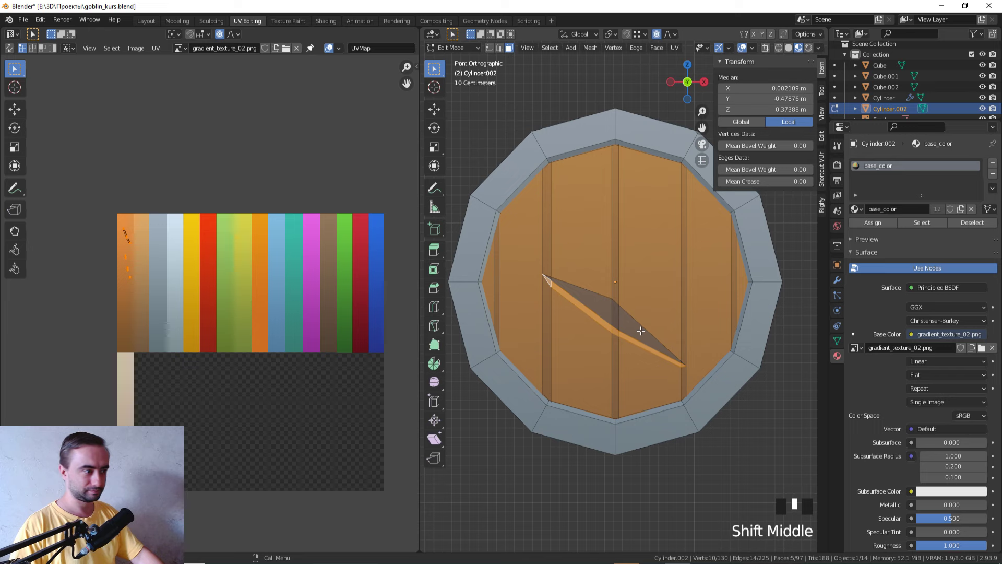
{"action": "scroll", "scroll_direction": "up", "scroll_amount": 3}
- Move the brace's corner vertices, constraining along Z, to straighten the cut
{"action": "left_click", "coordinate": [633, 329]}
{"action": "key", "text": "g"}
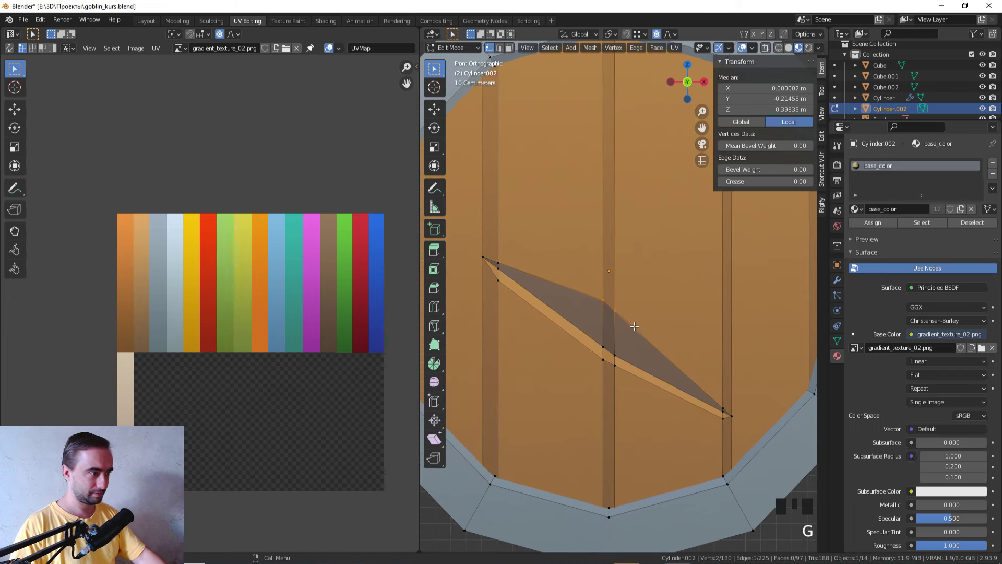
{"action": "key", "text": "1"}
{"action": "left_click", "coordinate": [658, 35]}
{"action": "key", "text": "z"}
{"action": "key", "text": "z"}
{"action": "key", "text": "g"}
{"action": "key", "text": "z"}
{"action": "key", "text": "g"}
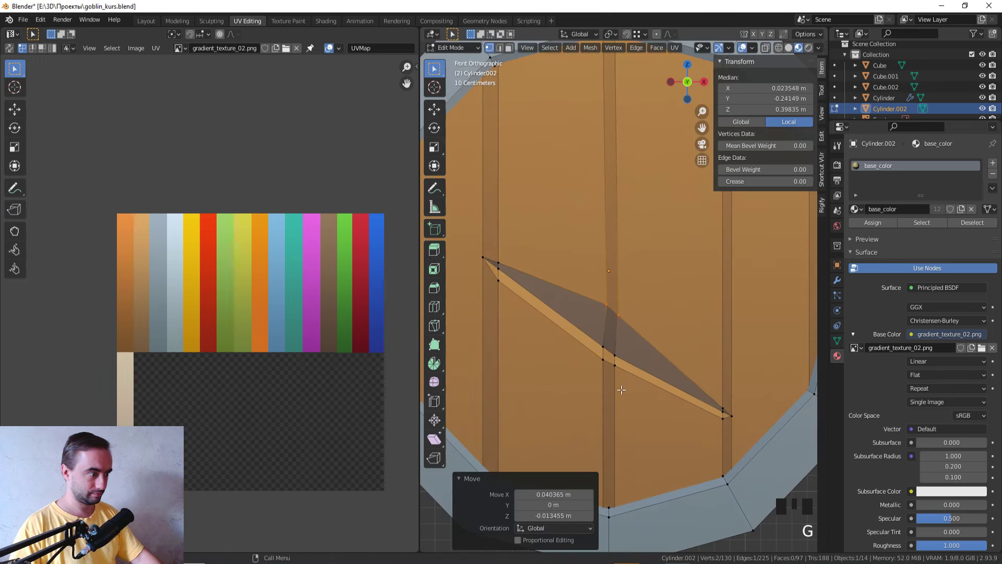
- Nudge the remaining brace vertices along the plank seams so the strip reads cleanly
{"action": "left_click", "coordinate": [630, 382]}
{"action": "key", "text": "g"}
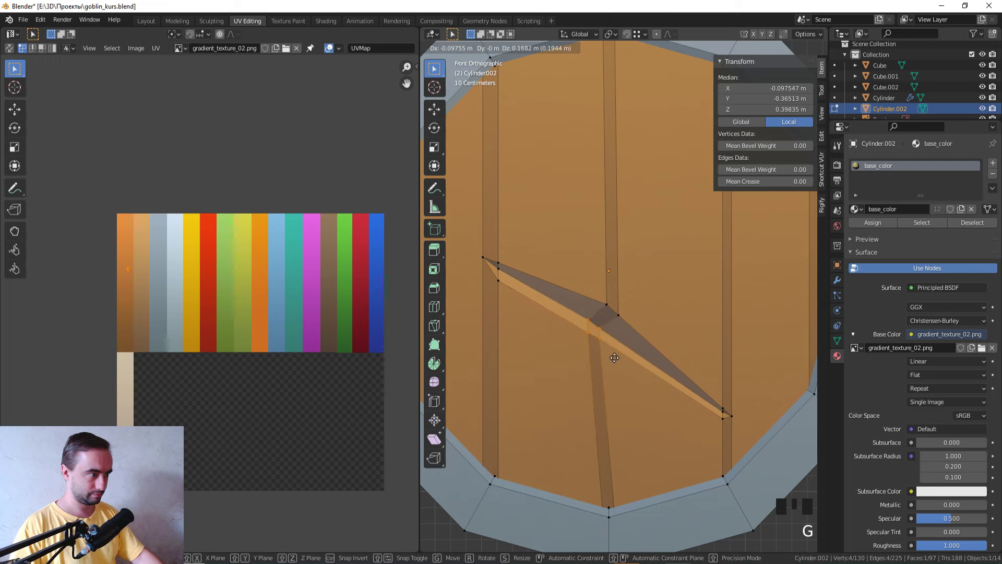
{"action": "left_click", "coordinate": [739, 428]}
{"action": "left_click", "coordinate": [727, 412]}
{"action": "key", "text": "g"}
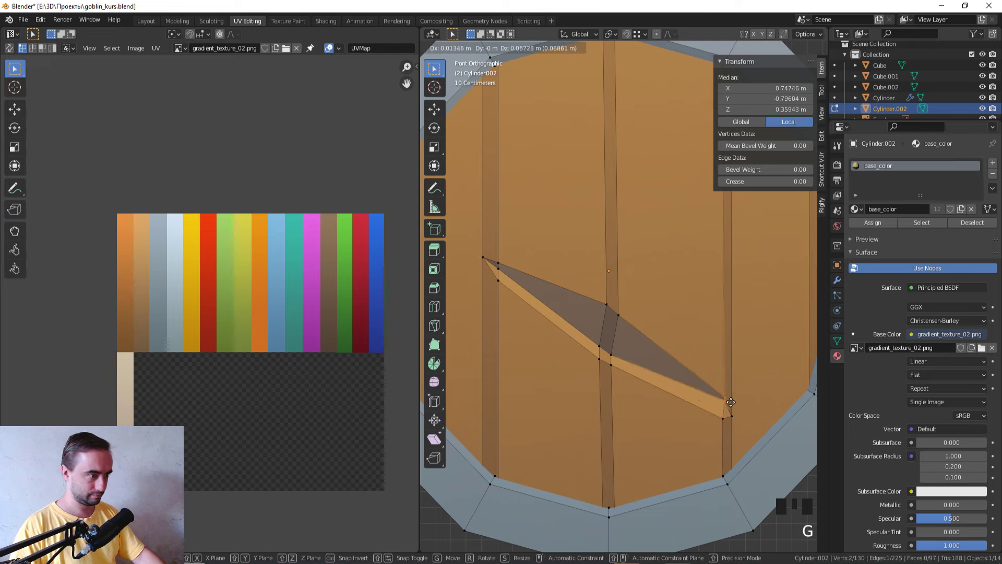
{"action": "left_click", "coordinate": [745, 431]}
{"action": "key", "text": "g"}
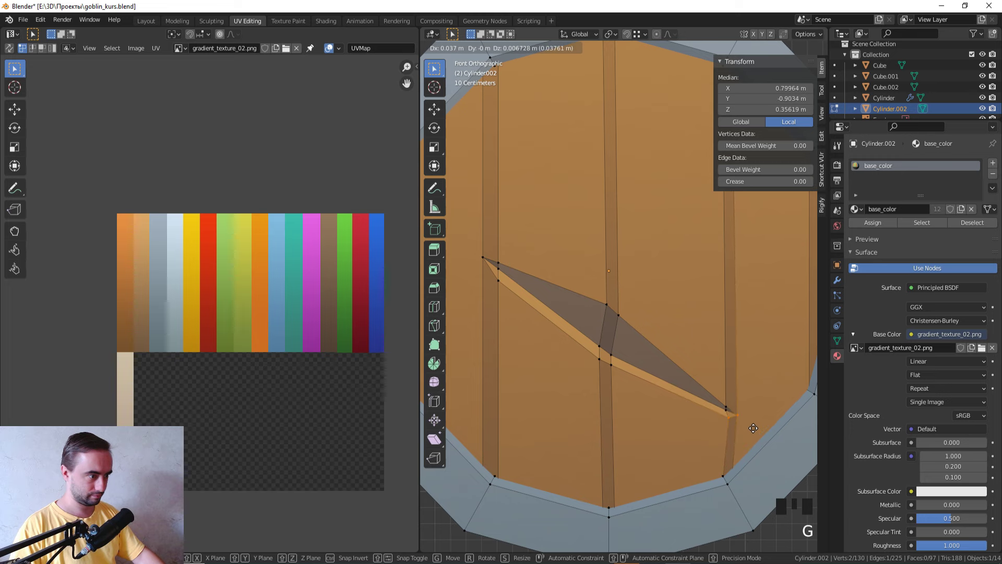
{"action": "key", "text": "Tab"}
{"action": "scroll", "scroll_direction": "down", "scroll_amount": 3}
{"action": "scroll", "scroll_direction": "down", "scroll_amount": 3}
{"action": "scroll", "scroll_direction": "up", "scroll_amount": 3}
{"action": "key", "text": "Tab"}
{"action": "left_click", "coordinate": [540, 305]}
{"action": "key", "text": "g"}
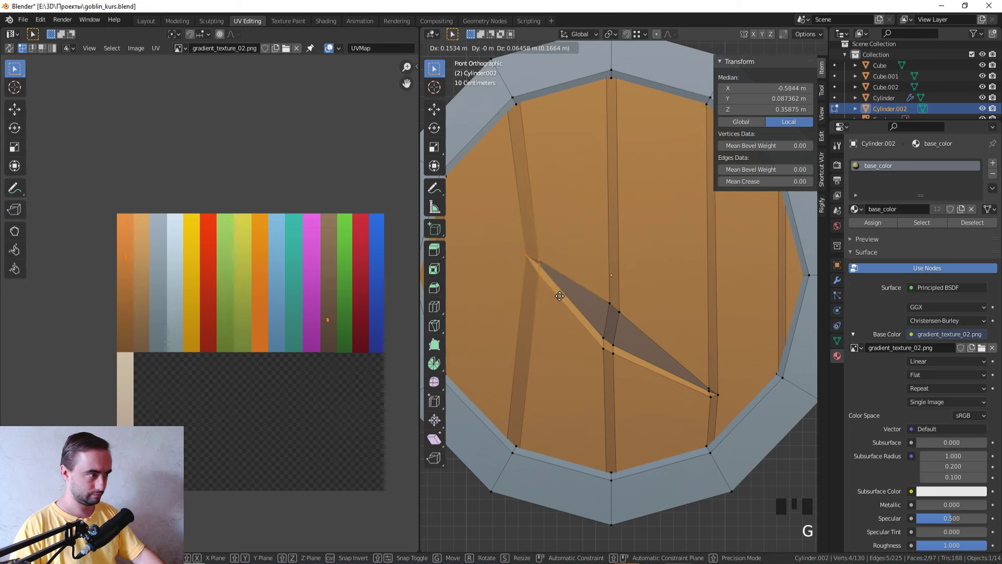
{"action": "left_click", "coordinate": [536, 269]}
{"action": "key", "text": "g"}
- Review the brace from the front view and begin a second knife cut above it
{"action": "key", "text": "Tab"}
{"action": "scroll", "scroll_direction": "down", "scroll_amount": 3}
{"action": "left_click_drag", "start_coordinate": [689, 332], "coordinate": [686, 349]}
{"action": "scroll", "scroll_direction": "up", "scroll_amount": 3}
{"action": "key", "text": "KP_1"}
{"action": "scroll", "scroll_direction": "up", "scroll_amount": 3}
{"action": "left_click_drag", "start_coordinate": [617, 344], "coordinate": [603, 226]}
{"action": "left_click", "coordinate": [602, 226]}
{"action": "key", "text": "Tab"}
{"action": "middle_click", "coordinate": [651, 277]}
{"action": "key", "text": "k"}
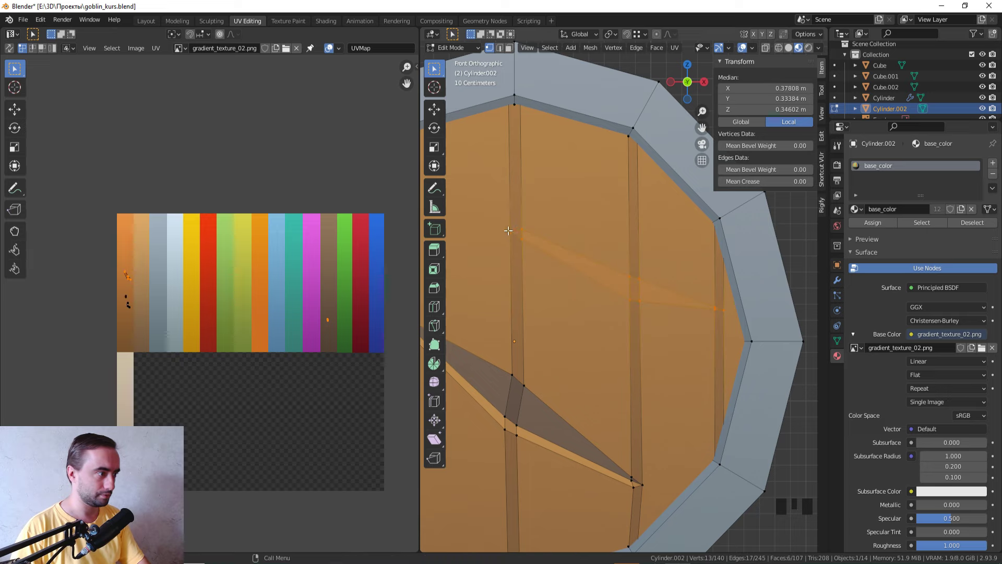
- Knife-cut a second brace across the upper planks and settle its first vertices
{"action": "key", "text": "3"}
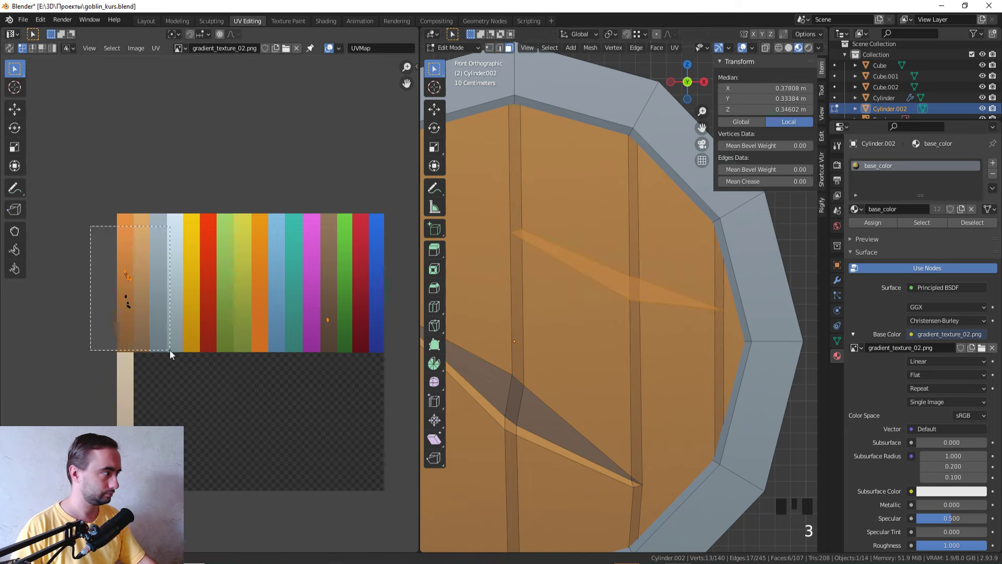
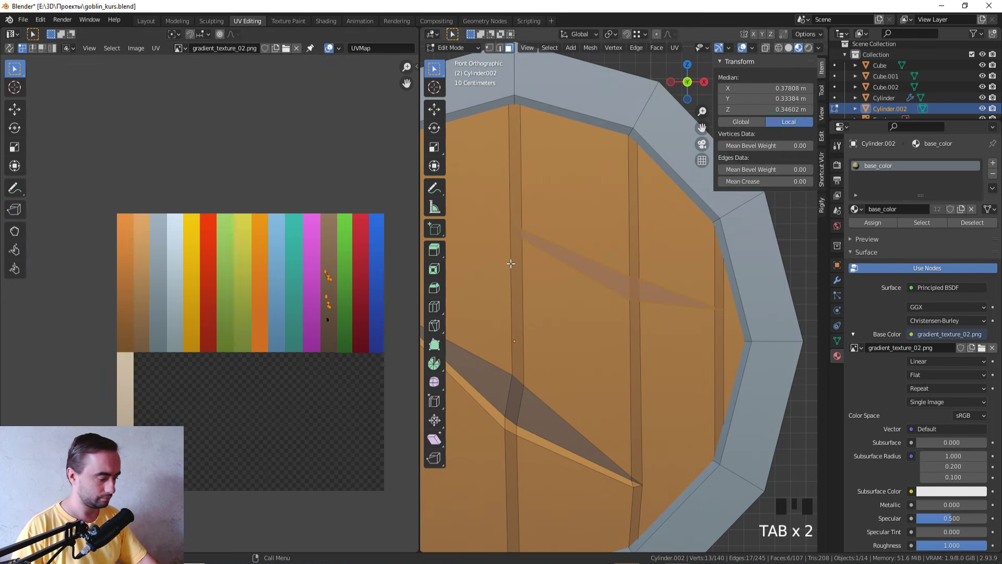
{"action": "key", "text": "k"}
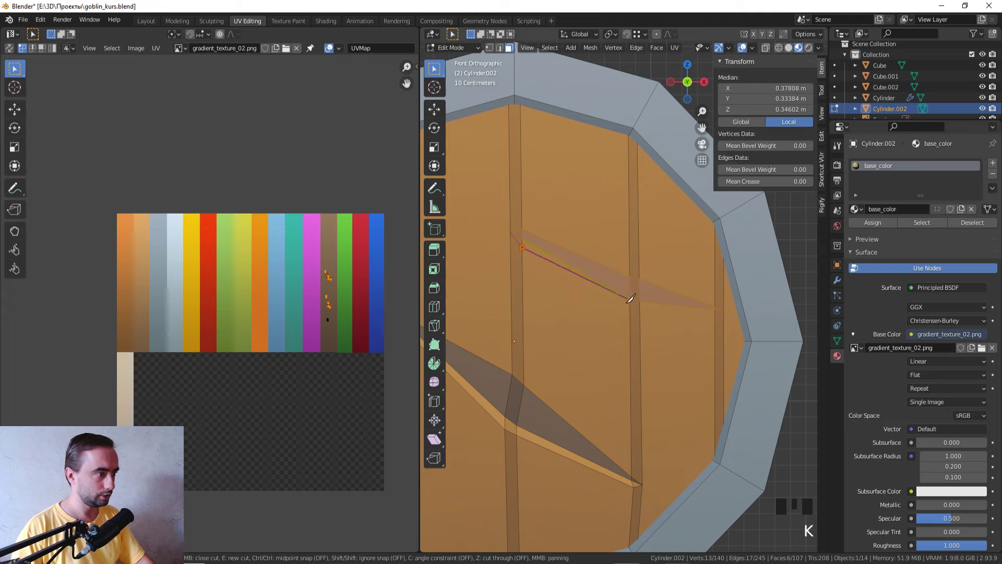
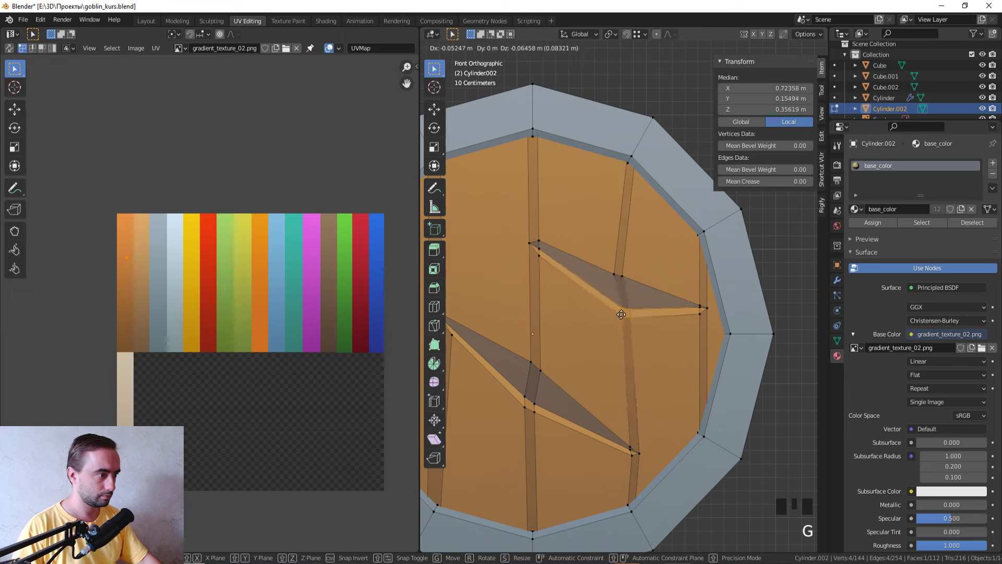
{"action": "left_click", "coordinate": [642, 280]}
{"action": "key", "text": "g"}
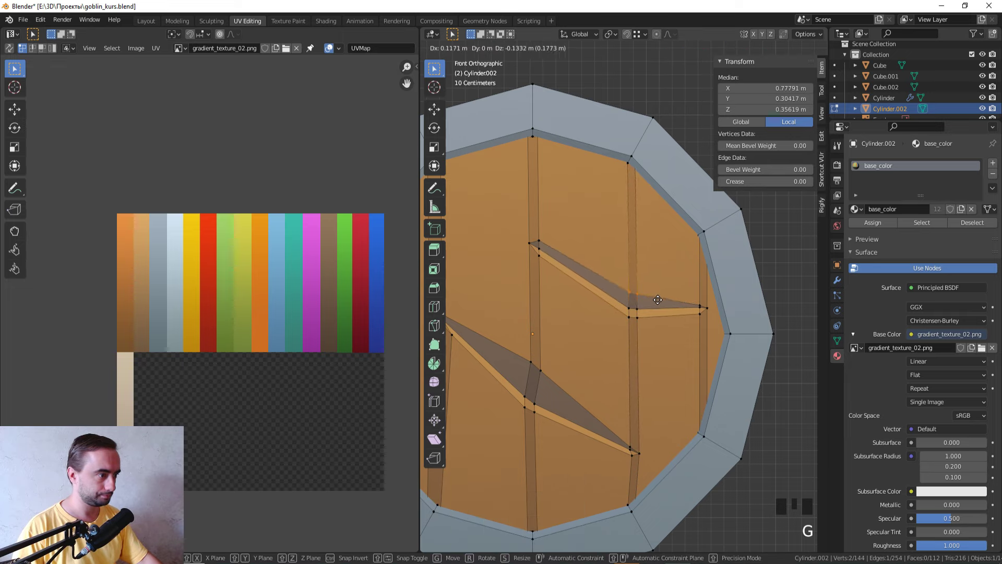
{"action": "left_click", "coordinate": [716, 320]}
{"action": "key", "text": "g"}
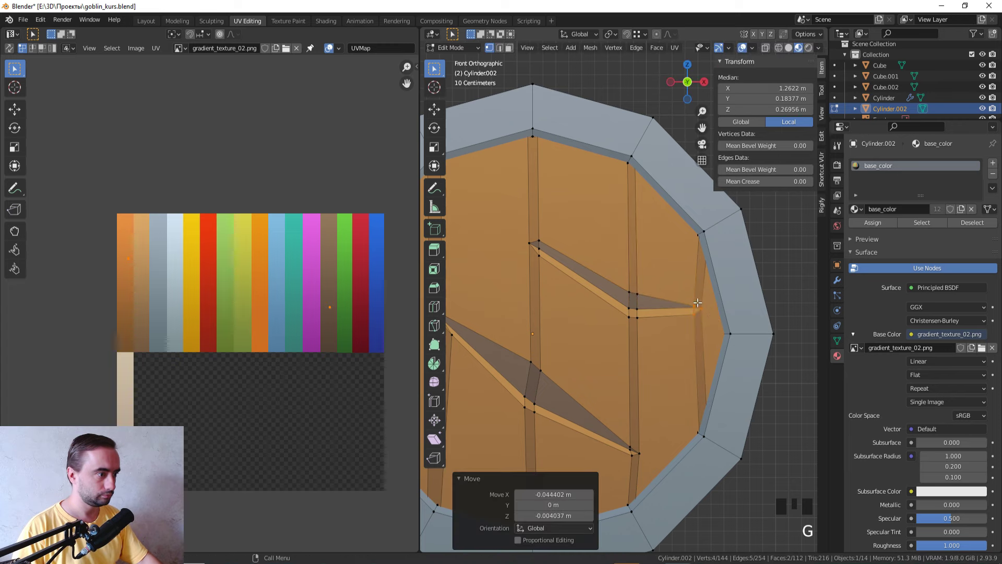
{"action": "left_click", "coordinate": [696, 310]}
- Nudge further vertices of the upper brace into line with the planks
{"action": "key", "text": "g"}
{"action": "scroll", "scroll_direction": "up", "scroll_amount": 3}
{"action": "middle_click", "coordinate": [708, 307]}
{"action": "scroll", "scroll_direction": "up", "scroll_amount": 3}
{"action": "left_click", "coordinate": [717, 319]}
{"action": "key", "text": "g"}
{"action": "scroll", "scroll_direction": "down", "scroll_amount": 3}
{"action": "middle_click", "coordinate": [595, 310]}
{"action": "scroll", "scroll_direction": "up", "scroll_amount": 3}
- Re-enter edit mode and tidy the upper brace's lower vertices along the seam
{"action": "key", "text": "Tab"}
{"action": "left_click", "coordinate": [639, 320]}
{"action": "scroll", "scroll_direction": "up", "scroll_amount": 3}
{"action": "left_click", "coordinate": [663, 323]}
{"action": "key", "text": "g"}
{"action": "left_click", "coordinate": [667, 351]}
{"action": "key", "text": "g"}
{"action": "left_click", "coordinate": [664, 345]}
{"action": "key", "text": "g"}
{"action": "scroll", "scroll_direction": "down", "scroll_amount": 3}
{"action": "left_click", "coordinate": [735, 348]}
{"action": "left_click_drag", "start_coordinate": [735, 349], "coordinate": [634, 358]}
{"action": "scroll", "scroll_direction": "up", "scroll_amount": 3}
{"action": "left_click", "coordinate": [637, 338]}
- From top view, select individual plank faces and place their UV islands on the orange wood stripe
{"action": "key", "text": "KP_7"}
{"action": "middle_click", "coordinate": [591, 349]}
{"action": "scroll", "scroll_direction": "up", "scroll_amount": 3}
{"action": "middle_click", "coordinate": [624, 320]}
{"action": "scroll", "scroll_direction": "up", "scroll_amount": 3}
{"action": "key", "text": "Tab"}
{"action": "middle_click", "coordinate": [601, 300]}
{"action": "key", "text": "3"}
{"action": "scroll", "scroll_direction": "down", "scroll_amount": 3}
{"action": "left_click_drag", "start_coordinate": [634, 357], "coordinate": [655, 315]}
{"action": "left_click", "coordinate": [656, 315]}
{"action": "left_click_drag", "start_coordinate": [662, 317], "coordinate": [672, 307]}
{"action": "left_click", "coordinate": [672, 307]}
{"action": "left_click", "coordinate": [519, 308]}
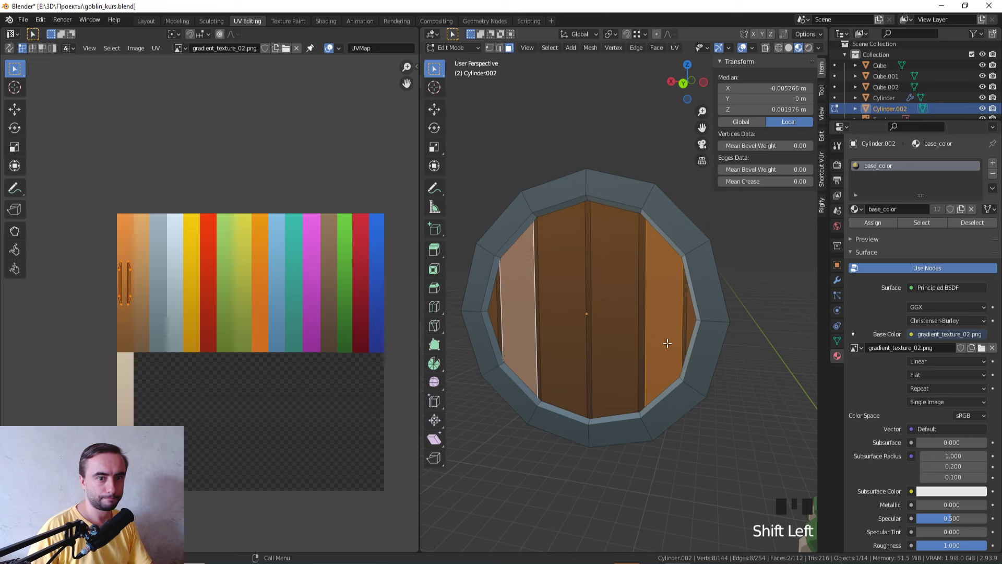
- Duplicate plank geometry for the back handle pieces, add two loop cuts, and return to object mode
{"action": "key", "text": "shift+d"}
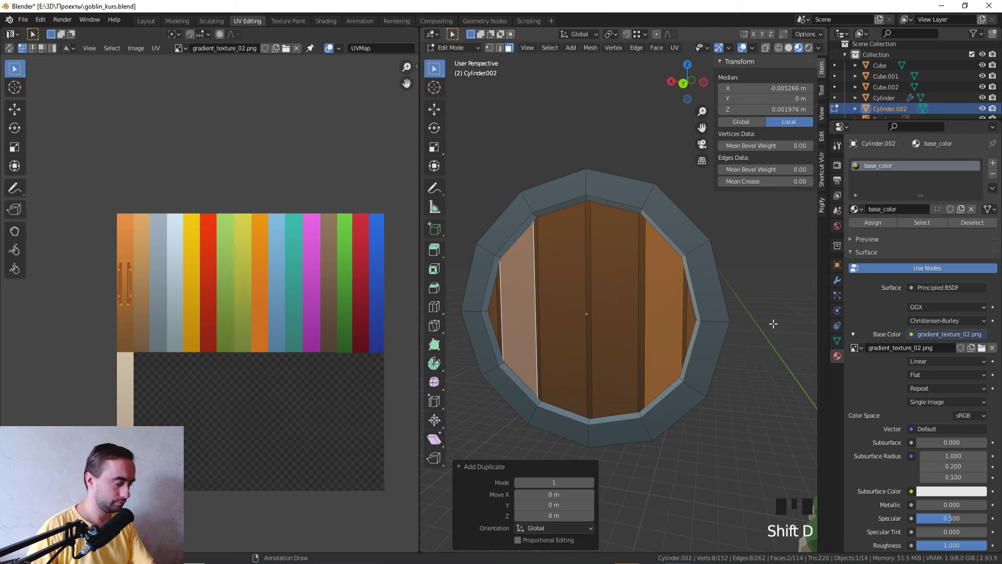
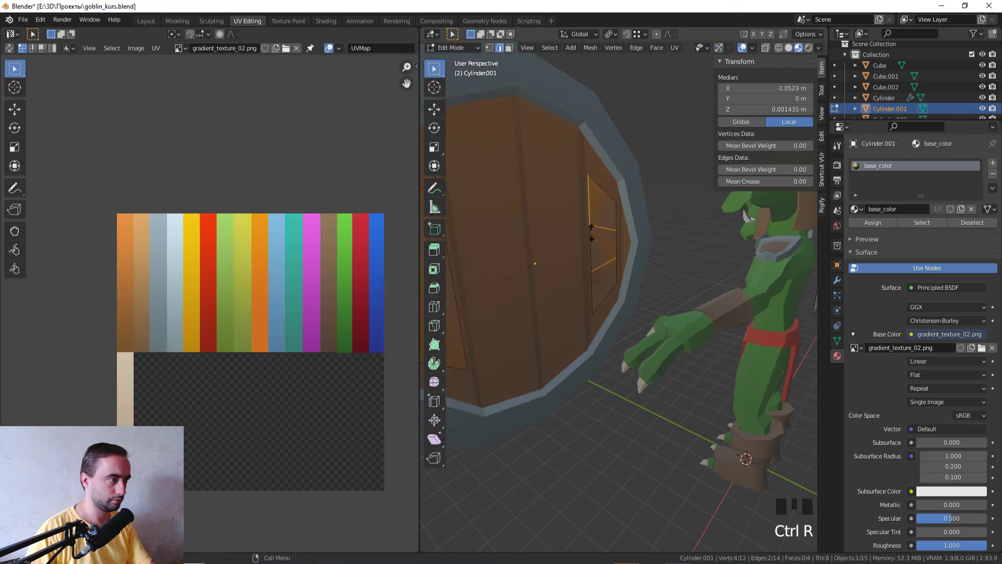
{"action": "middle_click", "coordinate": [518, 272]}
{"action": "key", "text": "ctrl+r"}
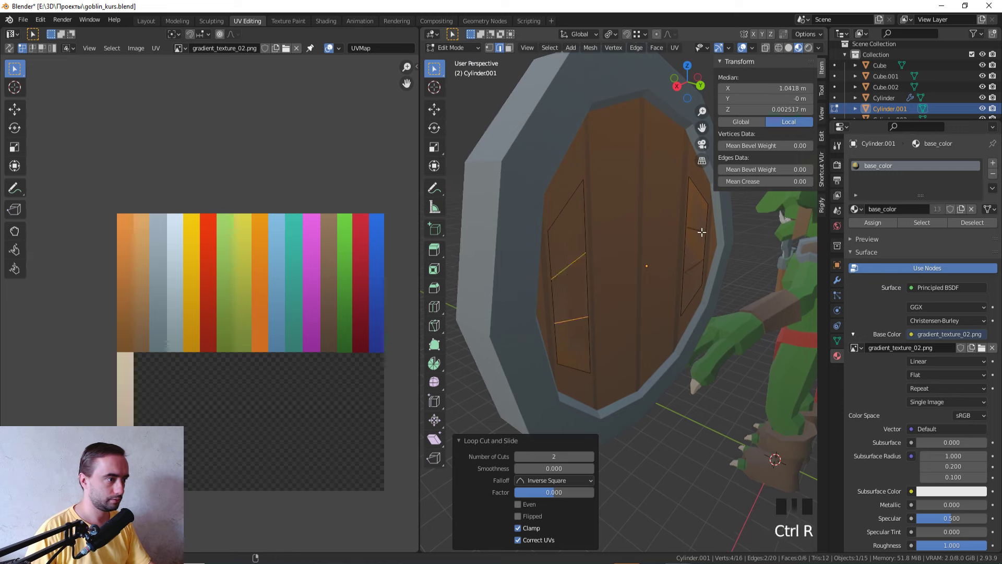
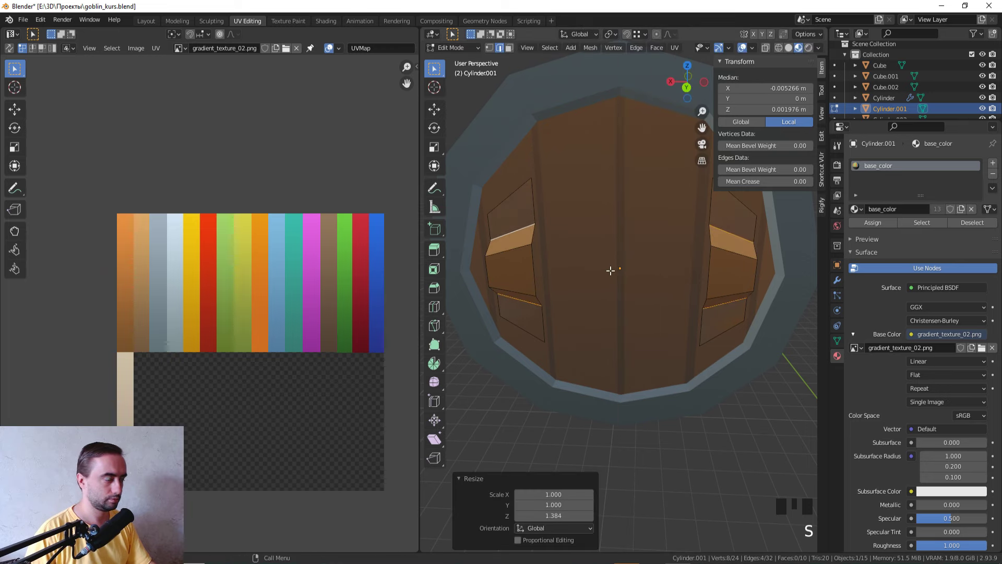
{"action": "key", "text": "Tab"}
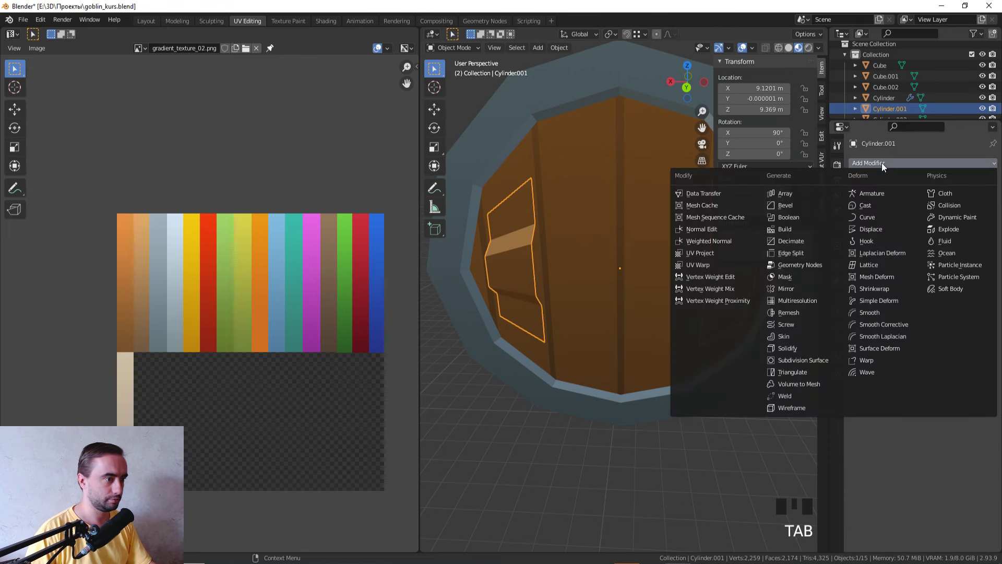
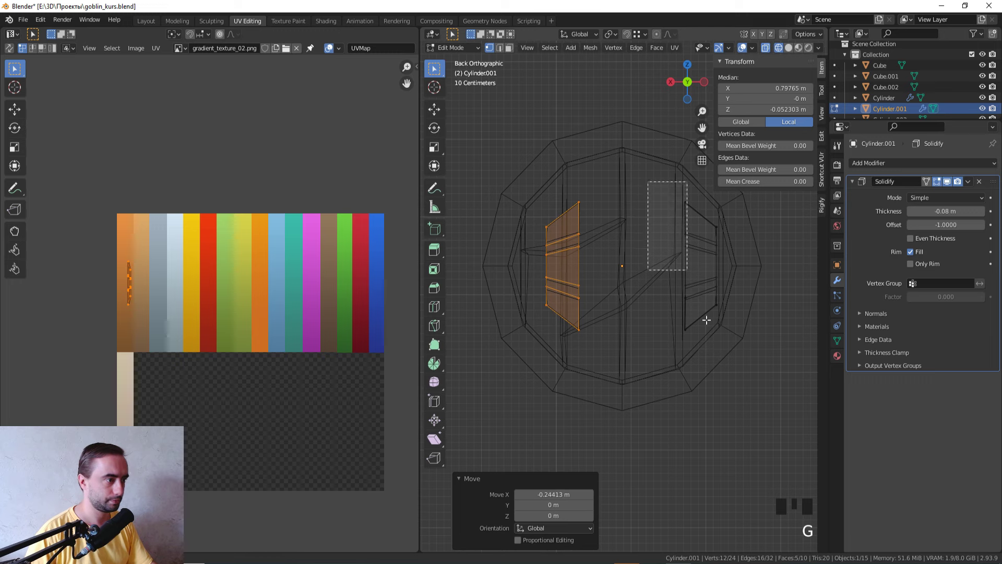
- Slide the right handle strap across the shield and scale its bottom edge flat
{"action": "left_click", "coordinate": [738, 385]}
{"action": "key", "text": "g"}
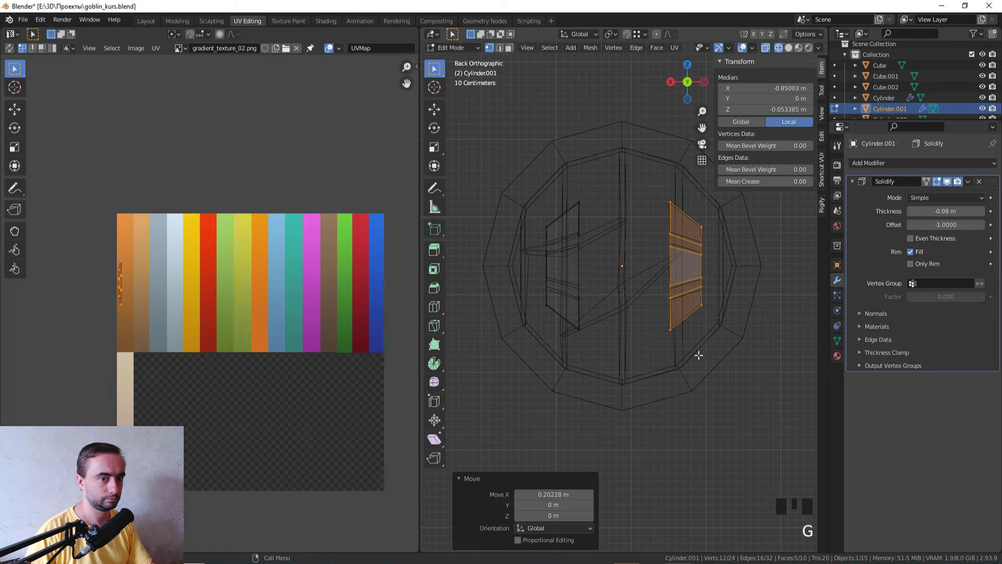
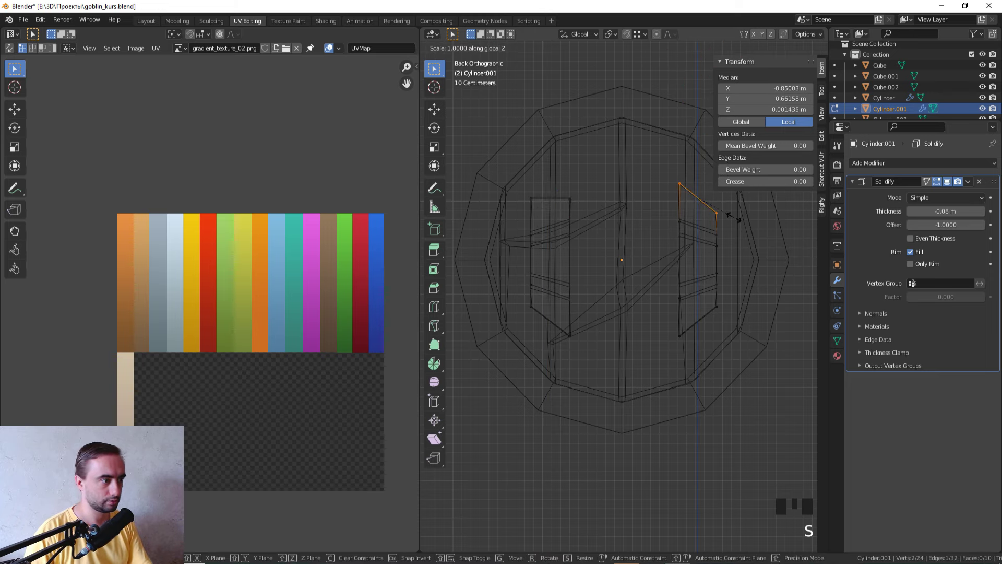
{"action": "left_click", "coordinate": [734, 365]}
{"action": "left_click", "coordinate": [750, 350]}
{"action": "key", "text": "s"}
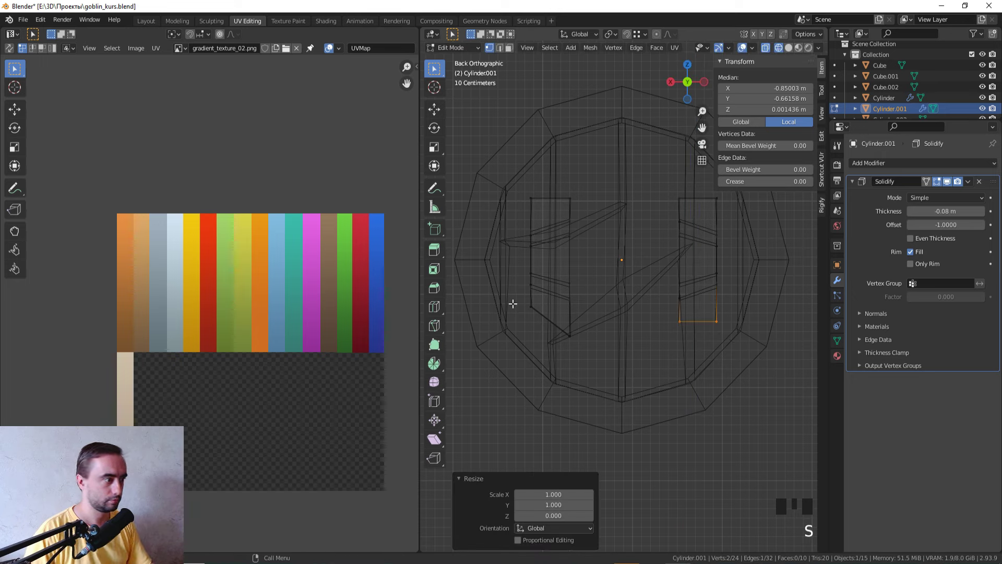
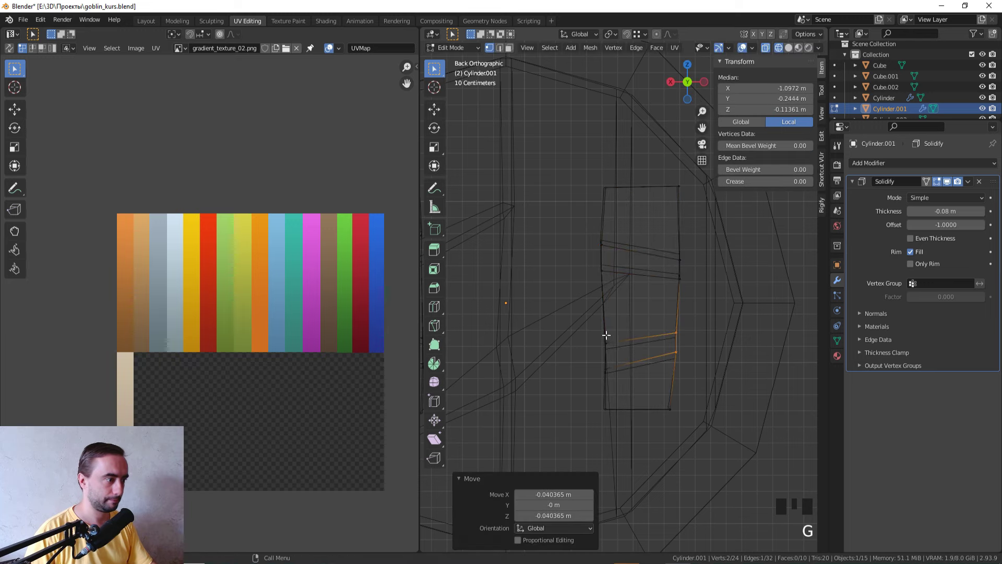
- Shift the strap's lower edges diagonally and move a corner vertex to taper it
{"action": "left_click", "coordinate": [616, 372]}
{"action": "left_click", "coordinate": [638, 388]}
{"action": "key", "text": "g"}
{"action": "left_click", "coordinate": [619, 429]}
{"action": "key", "text": "g"}
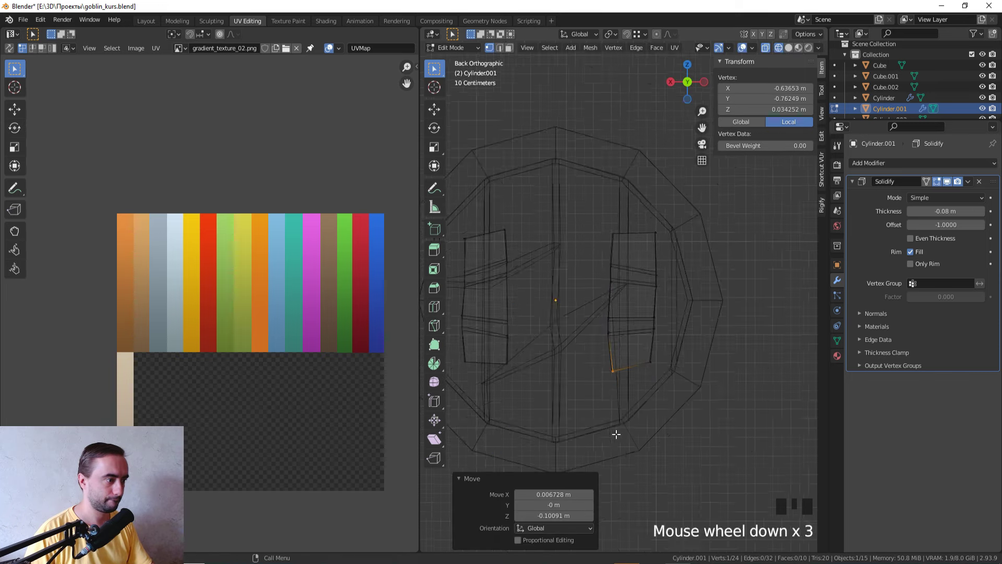
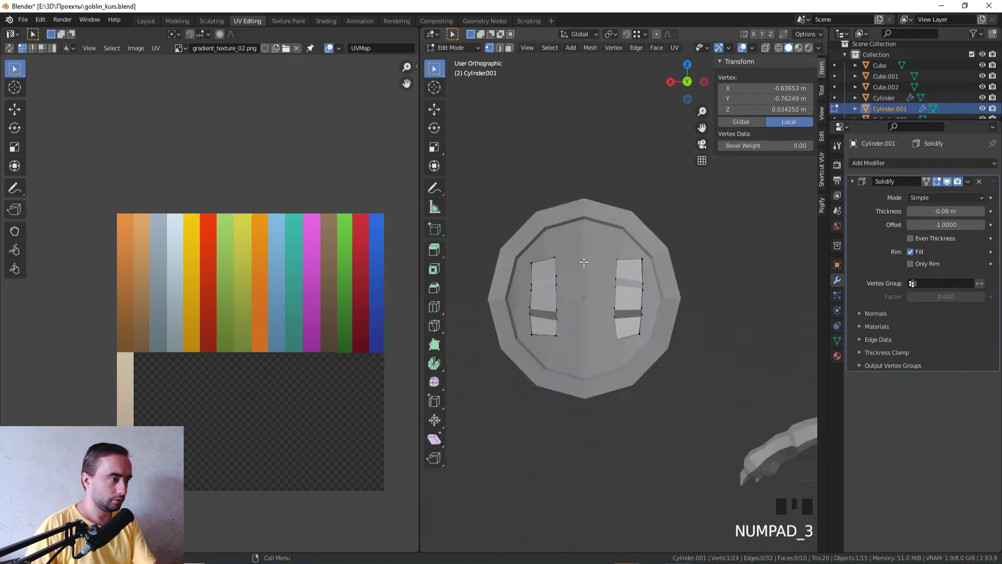
- From the front view, unwrap the strap faces with Project from View
{"action": "key", "text": "z"}
{"action": "scroll", "scroll_direction": "up", "scroll_amount": 3}
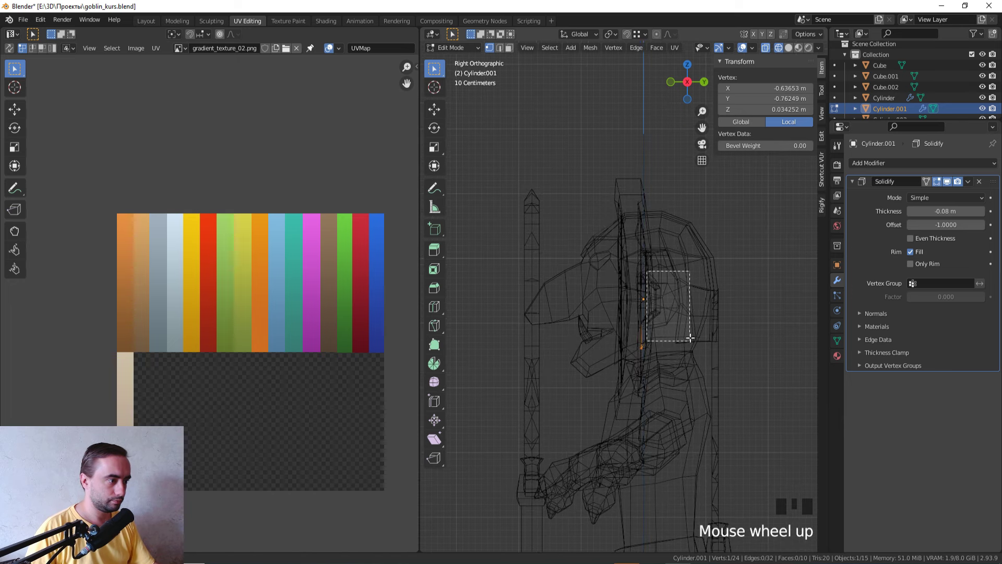
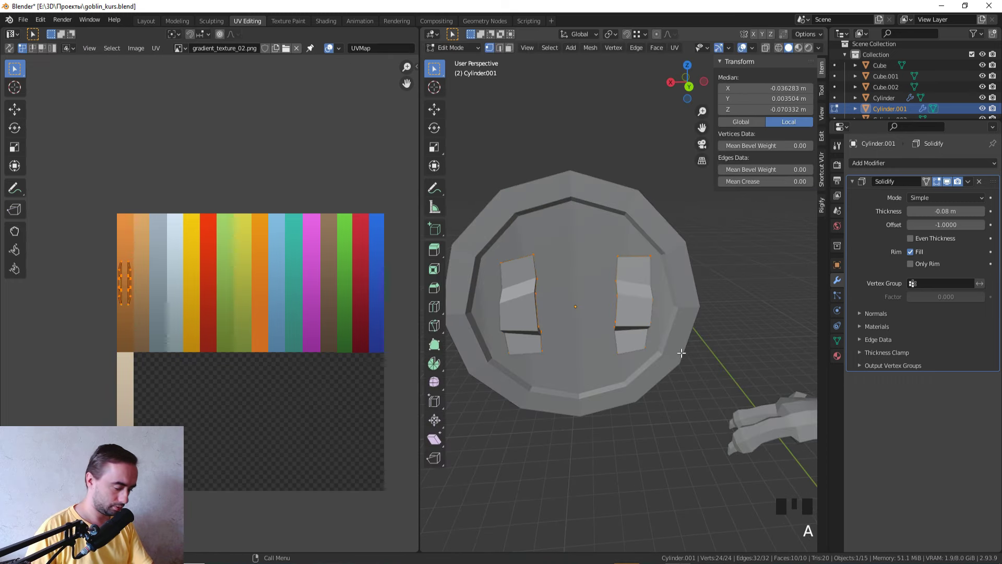
{"action": "key", "text": "KP_1"}
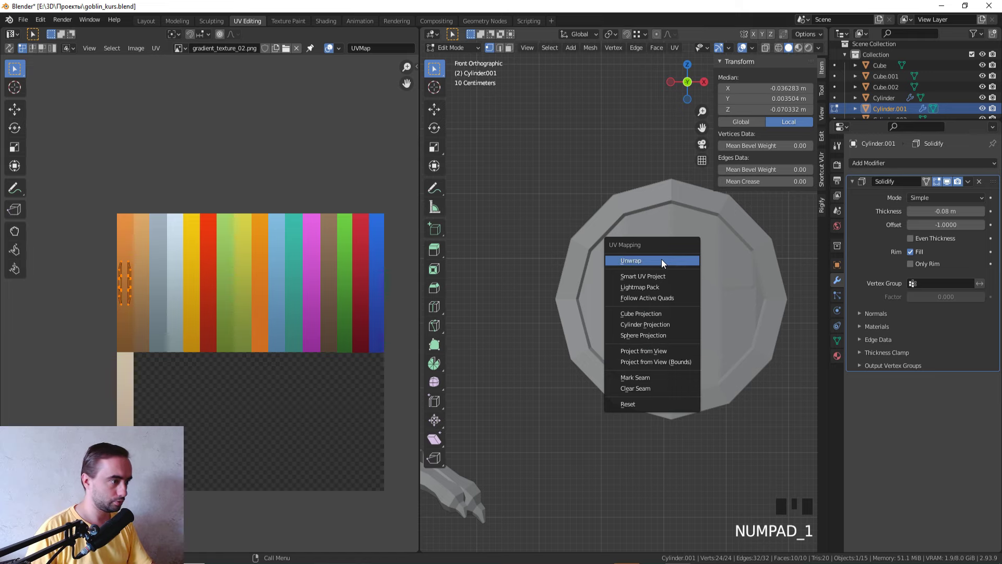
{"action": "key", "text": "u"}
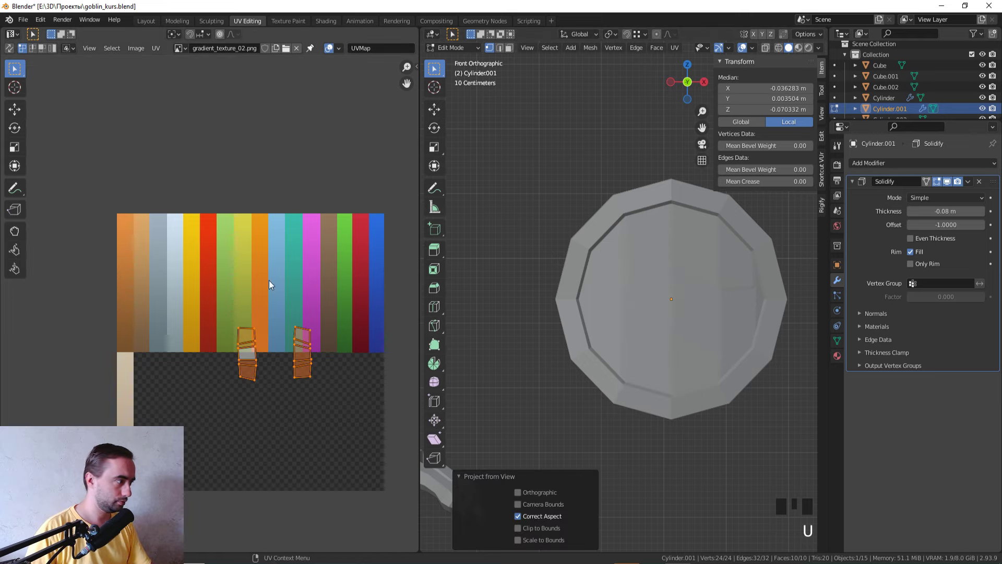
- Move and scale the strap UVs onto the brown wood stripe, then return to object mode
{"action": "left_click", "coordinate": [287, 404]}
{"action": "key", "text": "g"}
{"action": "left_click", "coordinate": [228, 408]}
{"action": "key", "text": "s"}
{"action": "key", "text": "g"}
{"action": "key", "text": "s"}
{"action": "key", "text": "s"}
{"action": "key", "text": "Tab"}
{"action": "key", "text": "z"}
{"action": "scroll", "scroll_direction": "down", "scroll_amount": 3}
{"action": "middle_click", "coordinate": [624, 367]}
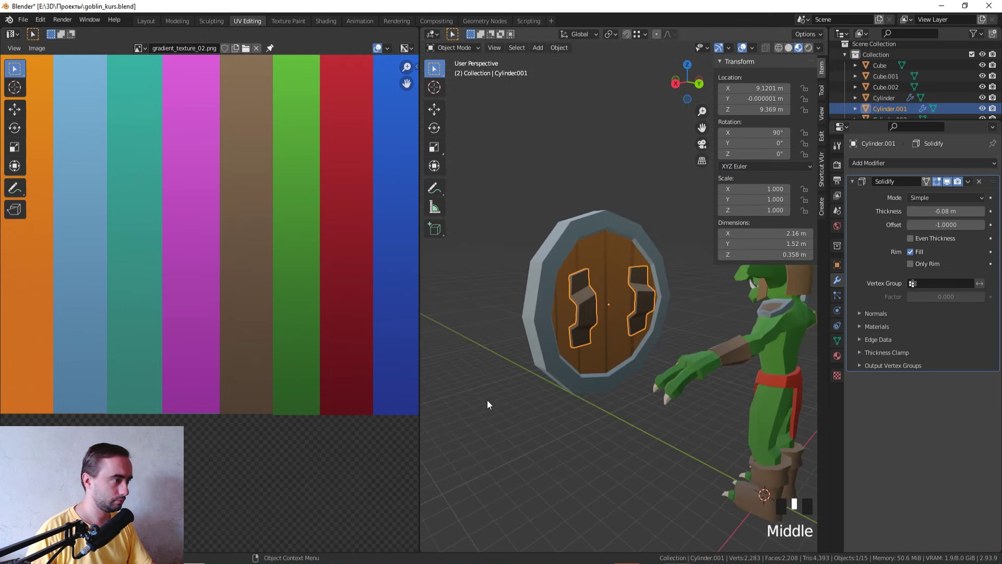
- Push the handle straps flat against the back of the shield and check them from around
{"action": "left_click", "coordinate": [515, 415]}
{"action": "middle_click", "coordinate": [515, 415]}
{"action": "scroll", "scroll_direction": "up", "scroll_amount": 3}
{"action": "left_click", "coordinate": [554, 353]}
{"action": "middle_click", "coordinate": [671, 486]}
{"action": "key", "text": "g"}
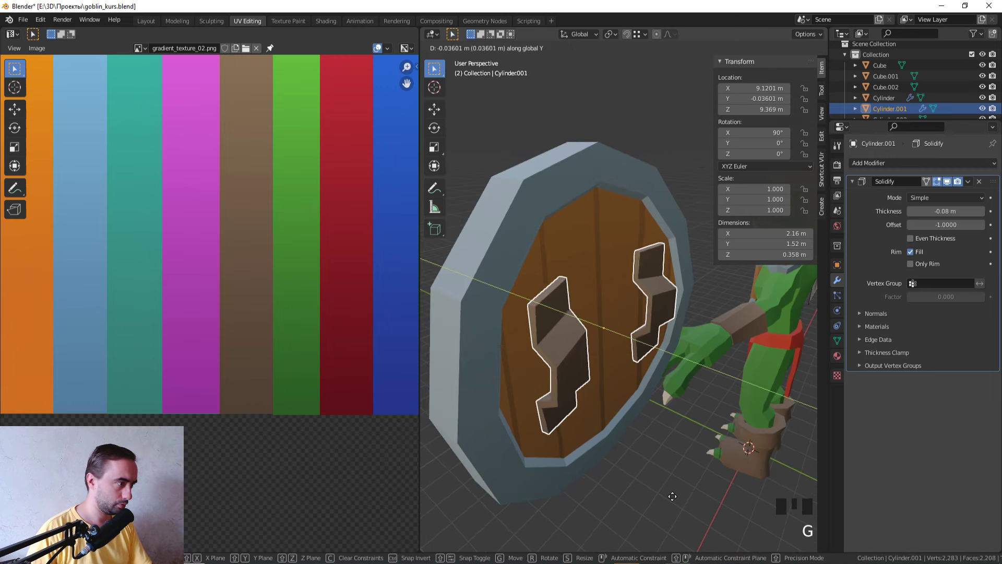
{"action": "scroll", "scroll_direction": "down", "scroll_amount": 3}
{"action": "left_click_drag", "start_coordinate": [651, 488], "coordinate": [953, 197]}
{"action": "left_click", "coordinate": [952, 197]}
{"action": "left_click_drag", "start_coordinate": [603, 268], "coordinate": [578, 302]}
{"action": "left_click", "coordinate": [578, 302]}
- Join the straps into the shield, duplicate it and move the copy beside the goblin's hand
{"action": "left_click", "coordinate": [595, 271]}
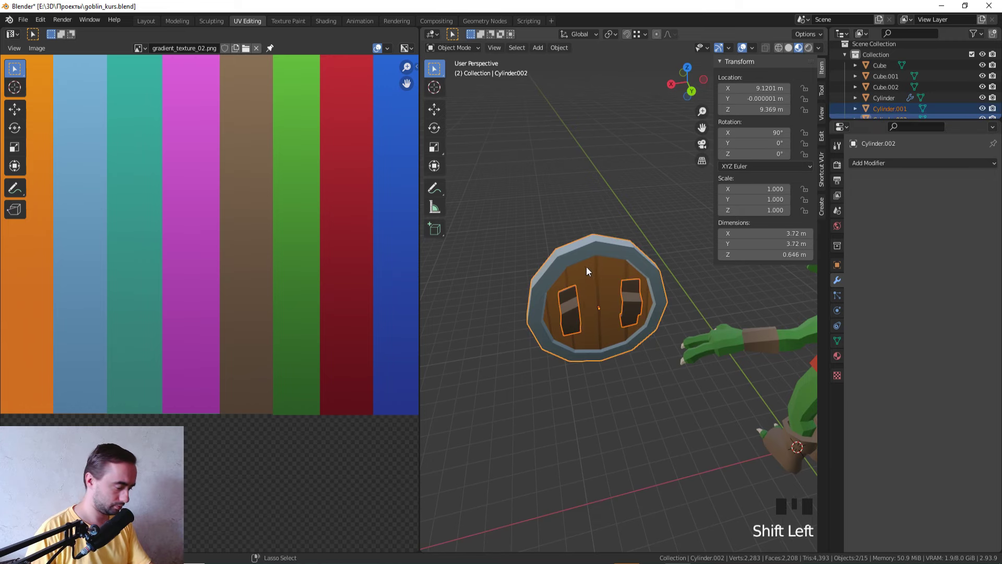
{"action": "key", "text": "ctrl+j"}
{"action": "scroll", "scroll_direction": "down", "scroll_amount": 3}
{"action": "key", "text": "KP_7"}
{"action": "key", "text": "KP_1"}
{"action": "key", "text": "shift+d"}
{"action": "left_click", "coordinate": [652, 305]}
{"action": "key", "text": "g"}
{"action": "left_click", "coordinate": [542, 221]}
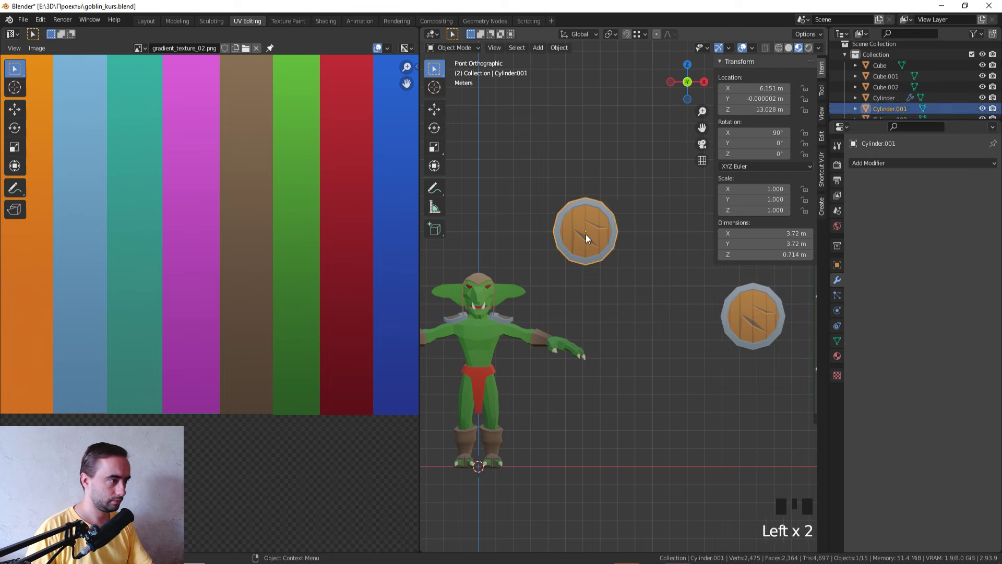
- Rotate the shield copy 90 degrees about the vertical axis so it stands edge-on
{"action": "key", "text": "r"}
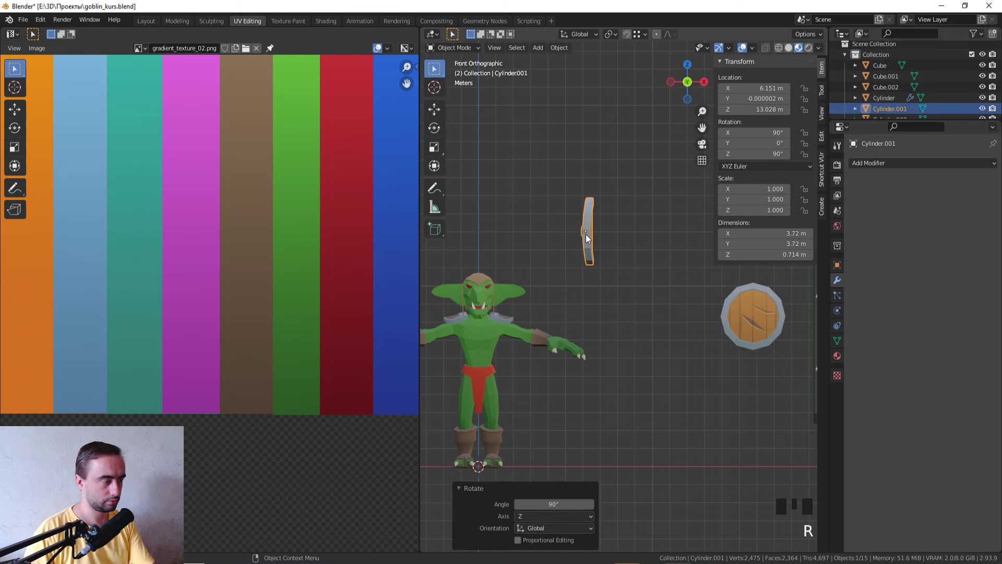
{"action": "key", "text": "ctrl+z"}
{"action": "key", "text": "r"}
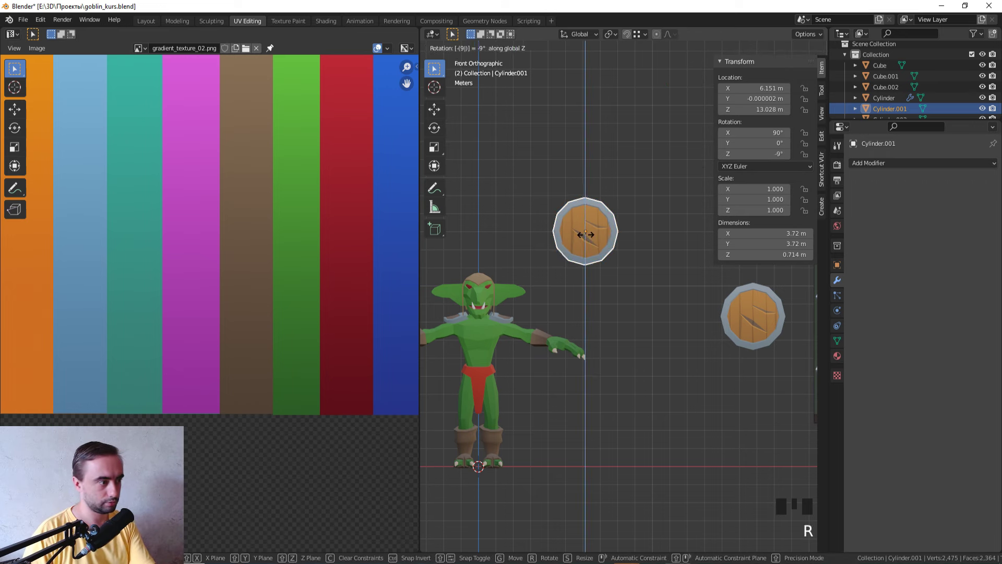
{"action": "key", "text": "KP_7"}
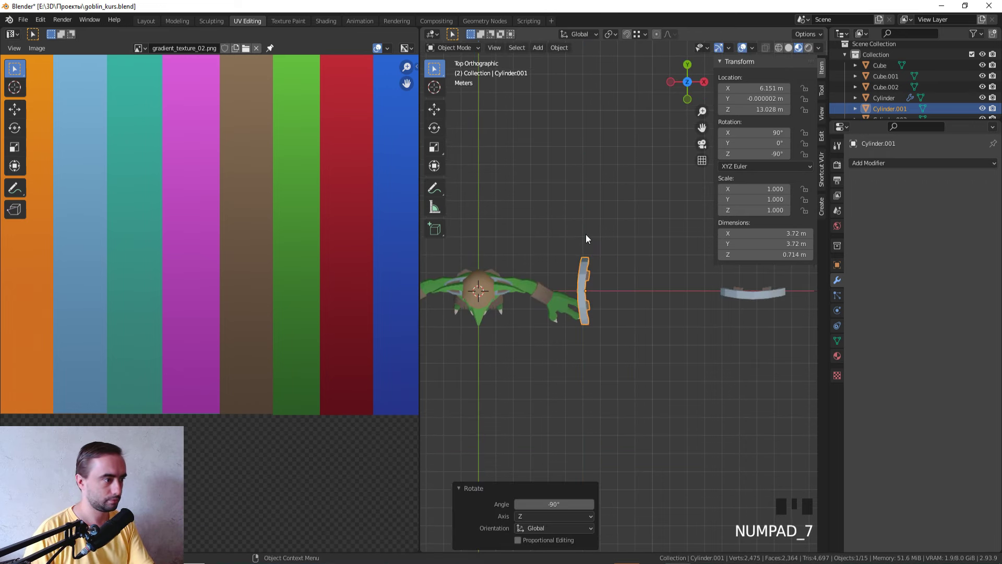
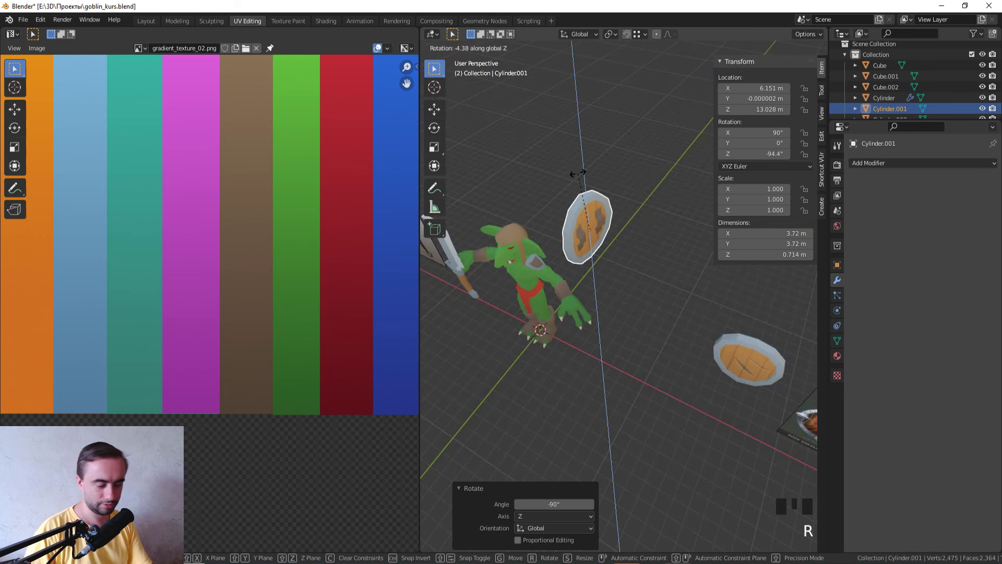
{"action": "key", "text": "KP_1"}
{"action": "left_click_drag", "start_coordinate": [582, 180], "coordinate": [597, 203]}
{"action": "scroll", "scroll_direction": "up", "scroll_amount": 3}
{"action": "key", "text": "KP_1"}
{"action": "middle_click", "coordinate": [597, 199]}
{"action": "scroll", "scroll_direction": "up", "scroll_amount": 3}
- Pull the shield's middle vertices outward with proportional editing to bulge its front
{"action": "key", "text": "z"}
{"action": "key", "text": "Tab"}
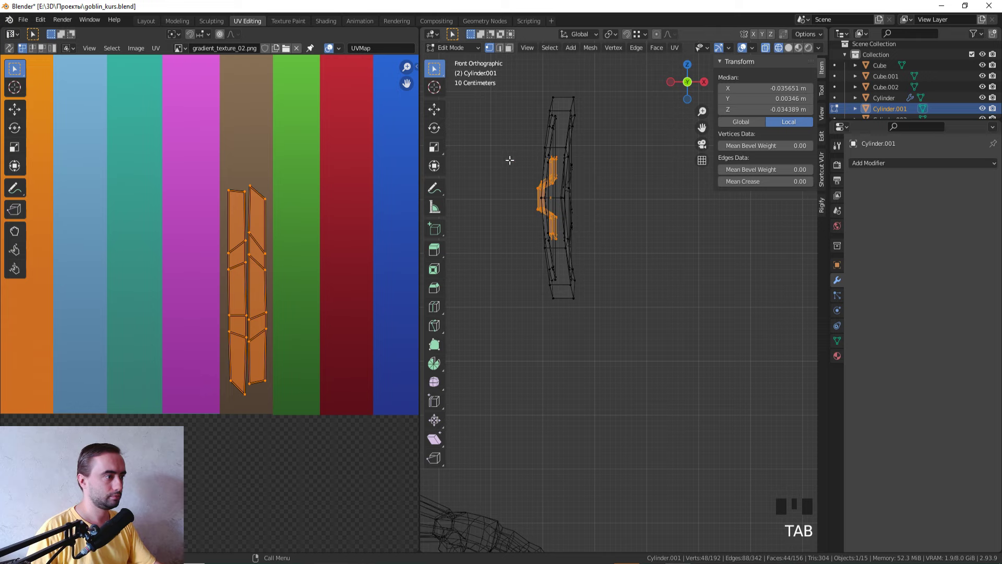
{"action": "left_click", "coordinate": [595, 250]}
{"action": "key", "text": "z"}
{"action": "key", "text": "g"}
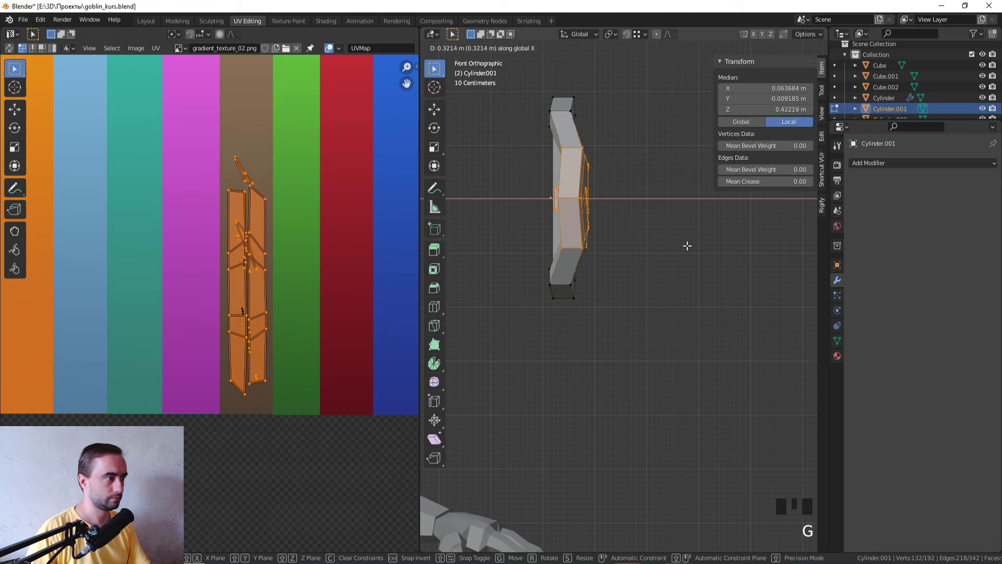
{"action": "left_click", "coordinate": [660, 33]}
{"action": "key", "text": "g"}
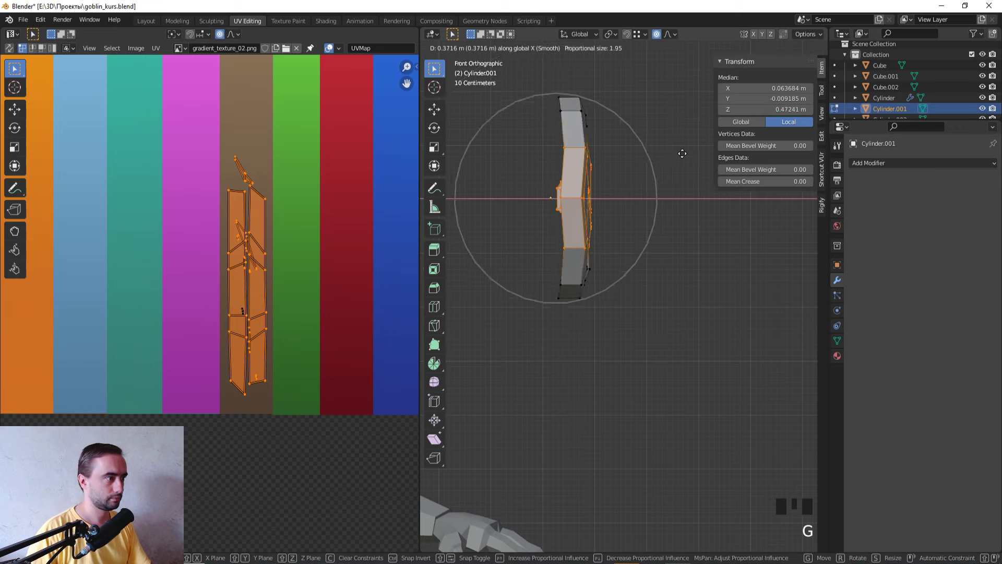
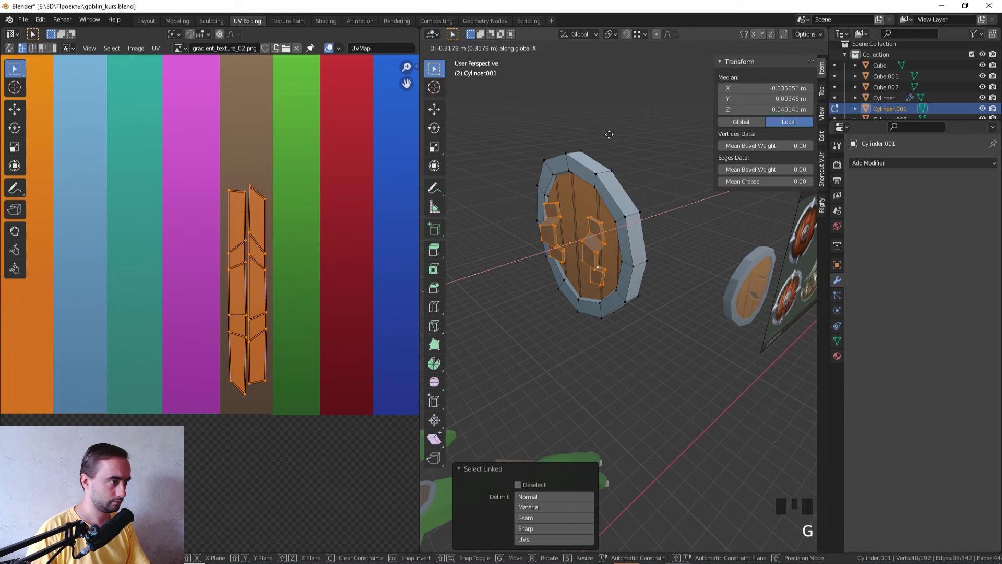
{"action": "middle_click", "coordinate": [619, 131]}
- Leave mesh editing and inspect the curved shield from several angles
{"action": "key", "text": "Tab"}
{"action": "scroll", "scroll_direction": "down", "scroll_amount": 3}
{"action": "middle_click", "coordinate": [620, 144]}
{"action": "scroll", "scroll_direction": "up", "scroll_amount": 3}
{"action": "right_click", "coordinate": [602, 191]}
{"action": "left_click_drag", "start_coordinate": [543, 211], "coordinate": [913, 370]}
{"action": "left_click_drag", "start_coordinate": [912, 369], "coordinate": [697, 375]}
{"action": "middle_click", "coordinate": [697, 376]}
{"action": "key", "text": "KP_1"}
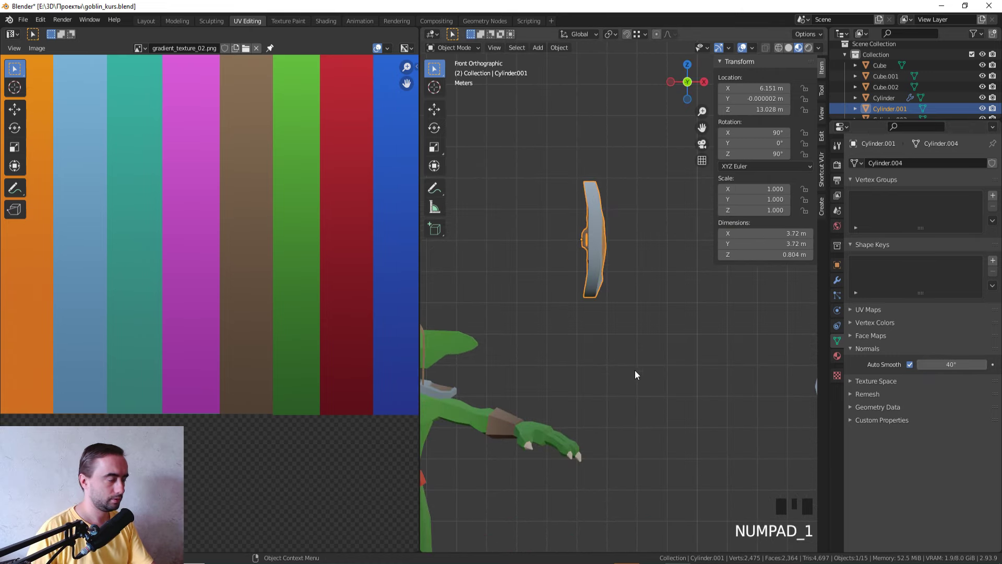
- Rotate the shield upright and move it onto the goblin's outstretched forearm
{"action": "scroll", "scroll_direction": "down", "scroll_amount": 3}
{"action": "key", "text": "r"}
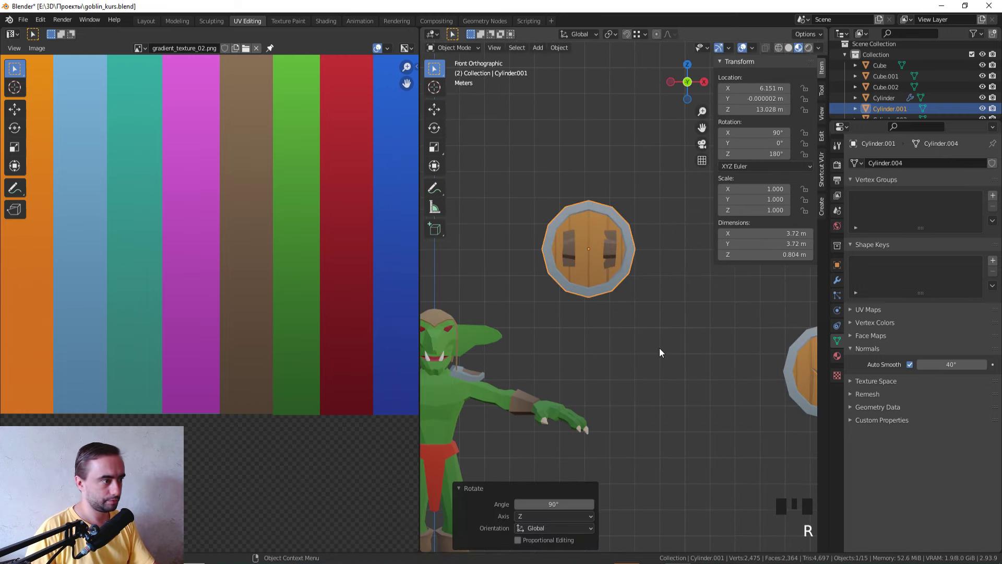
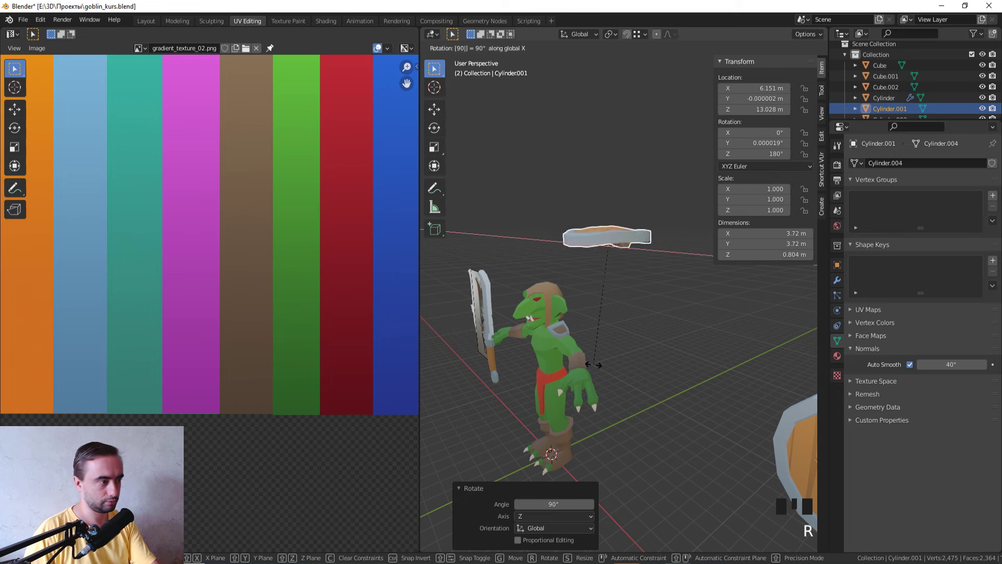
{"action": "key", "text": "KP_1"}
{"action": "key", "text": "g"}
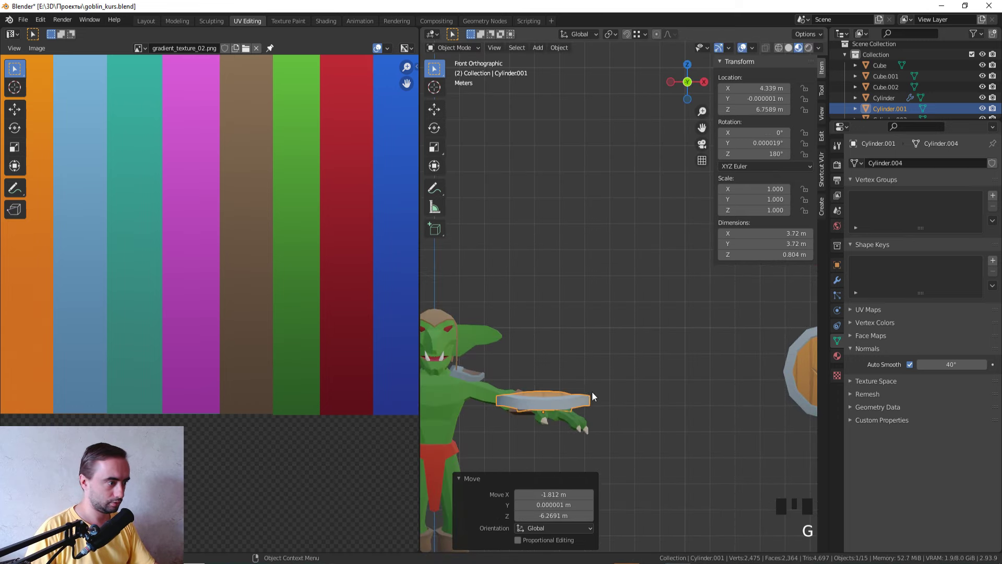
{"action": "key", "text": "r"}
{"action": "left_click_drag", "start_coordinate": [594, 414], "coordinate": [741, 306]}
{"action": "scroll", "scroll_direction": "up", "scroll_amount": 3}
{"action": "middle_click", "coordinate": [665, 332]}
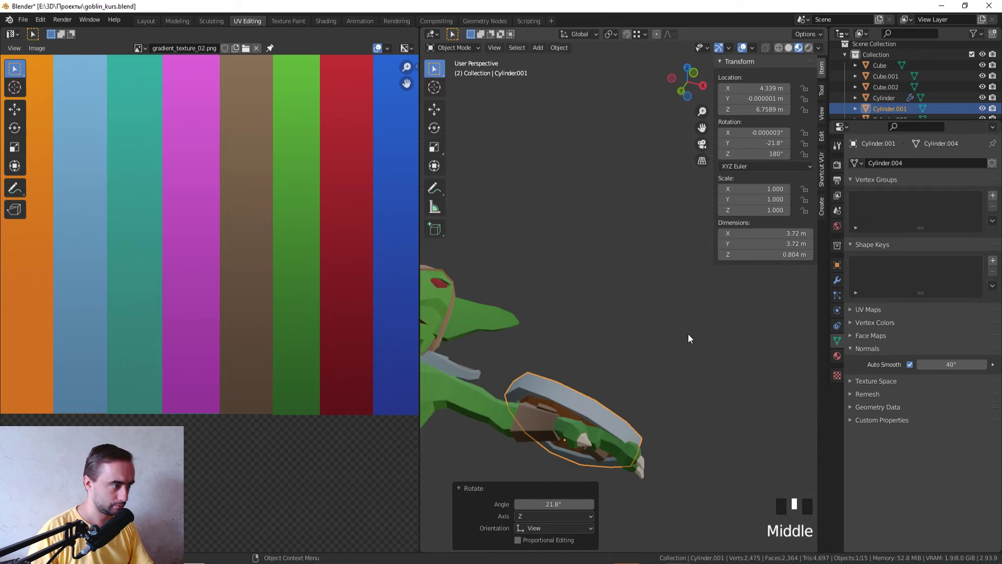
- Scale, turn and nudge the shield so it fits snugly along the arm
{"action": "key", "text": "s"}
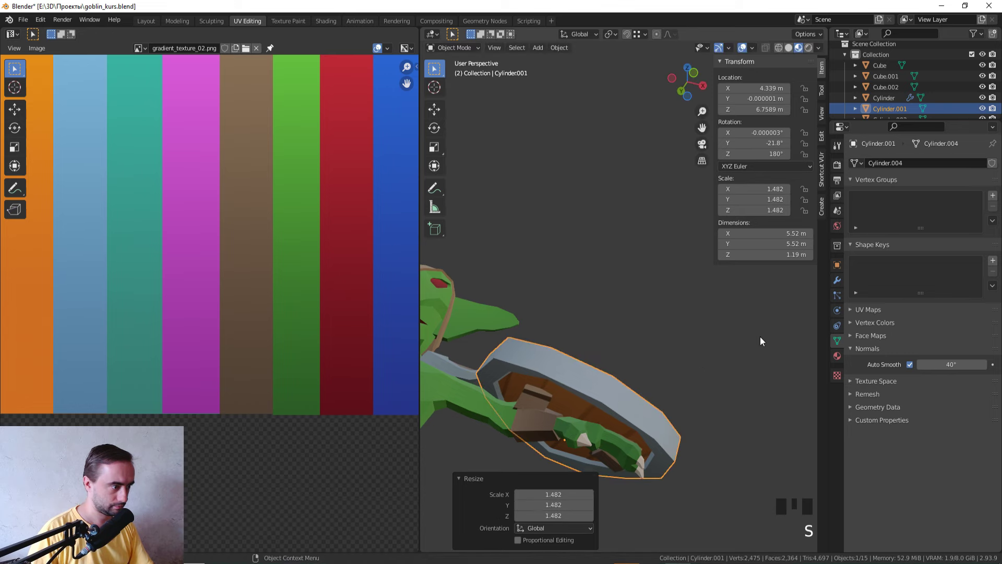
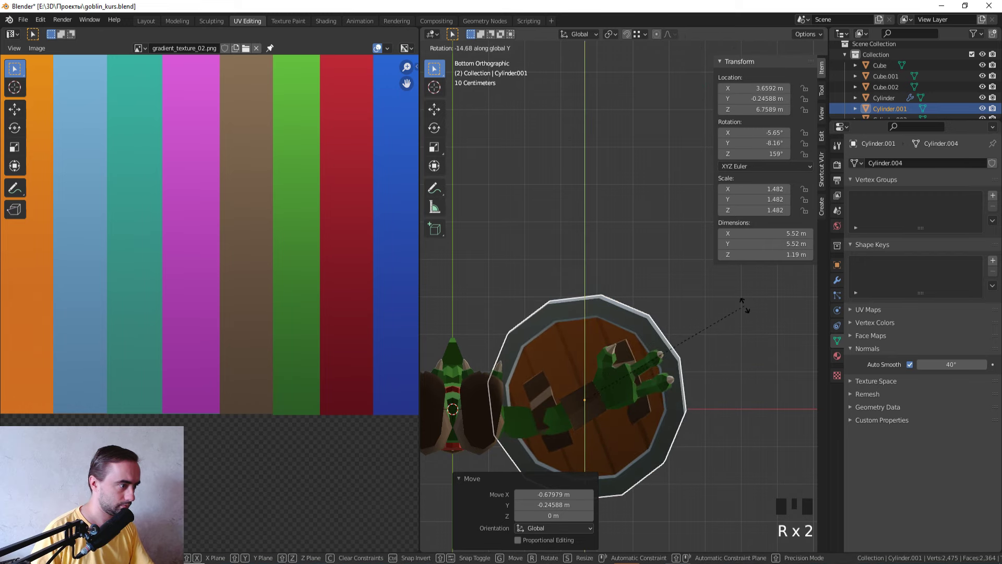
{"action": "key", "text": "g"}
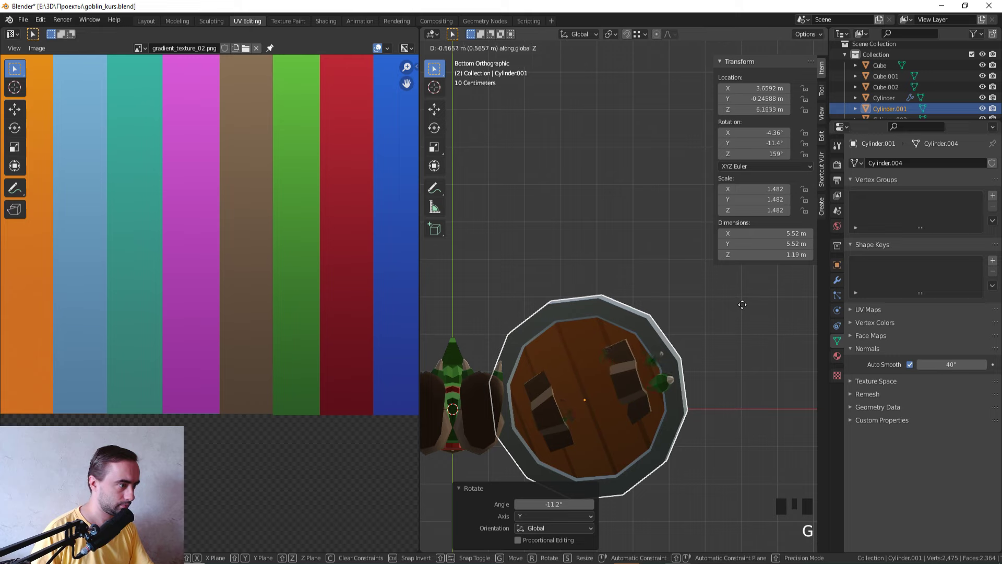
{"action": "left_click_drag", "start_coordinate": [716, 345], "coordinate": [691, 344]}
{"action": "key", "text": "KP_1"}
{"action": "key", "text": "r"}
{"action": "key", "text": "g"}
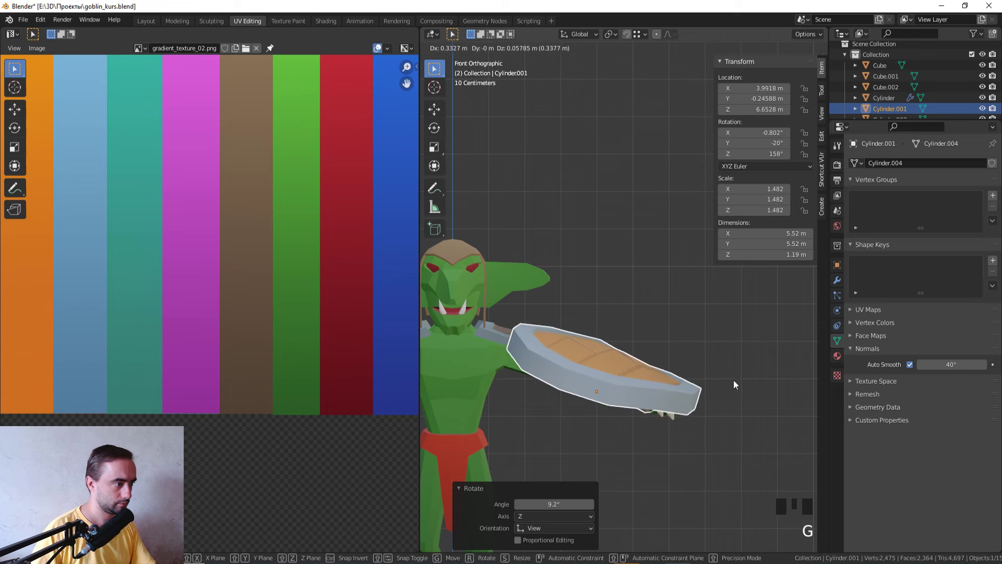
{"action": "scroll", "scroll_direction": "down", "scroll_amount": 3}
{"action": "scroll", "scroll_direction": "down", "scroll_amount": 3}
{"action": "key", "text": "s"}
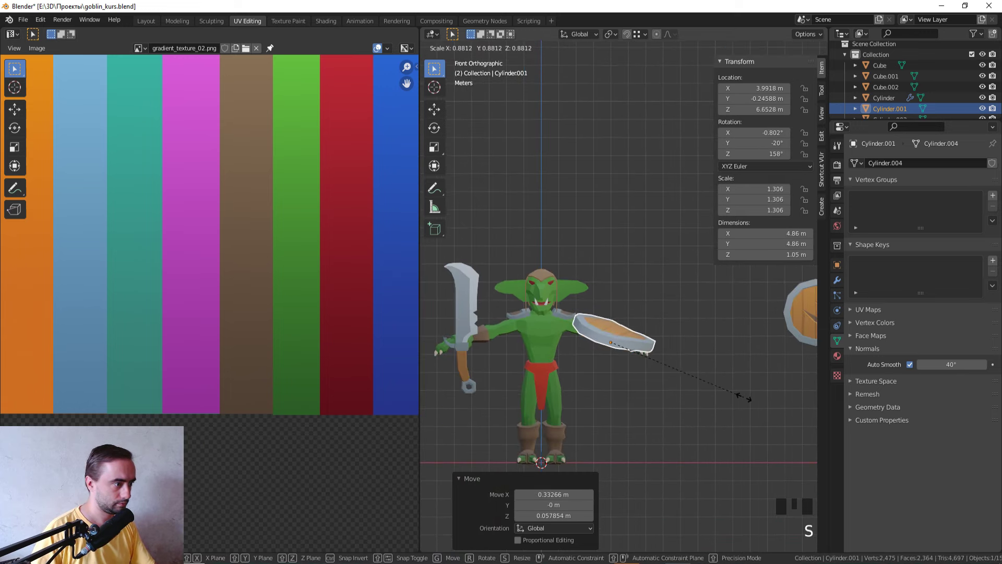
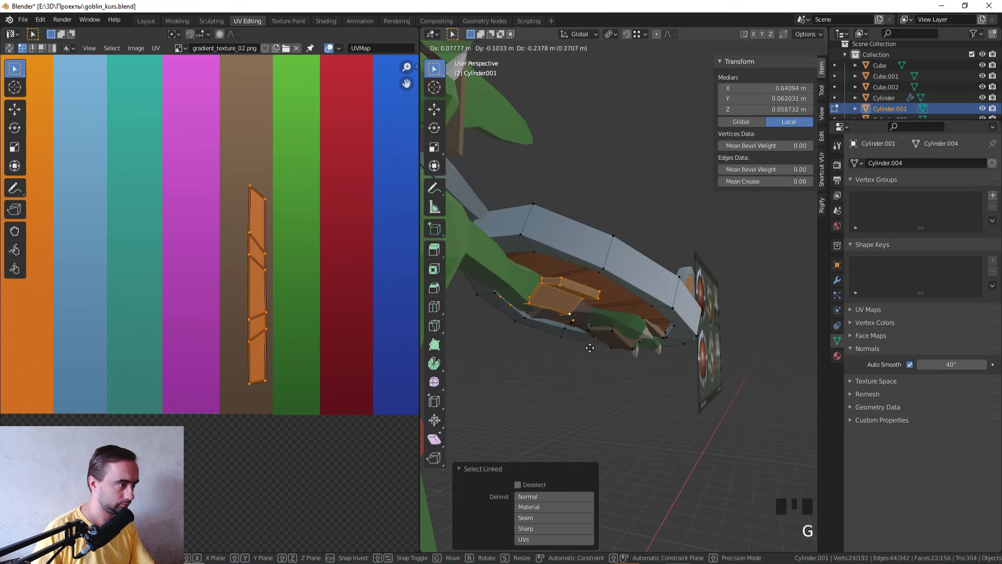
- Select the shield's inner handle pieces and stretch and shift them around the forearm
{"action": "key", "text": "s"}
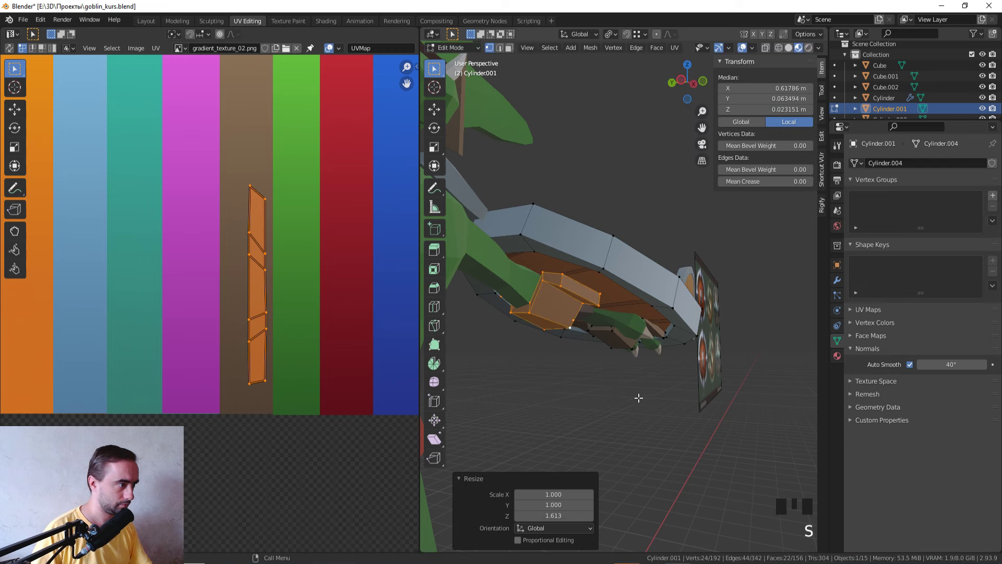
{"action": "middle_click", "coordinate": [574, 399]}
{"action": "key", "text": "z"}
{"action": "left_click_drag", "start_coordinate": [515, 355], "coordinate": [512, 331]}
{"action": "left_click", "coordinate": [512, 332]}
{"action": "middle_click", "coordinate": [491, 329]}
{"action": "left_click", "coordinate": [560, 355]}
{"action": "key", "text": "z"}
{"action": "left_click_drag", "start_coordinate": [592, 376], "coordinate": [768, 426]}
{"action": "key", "text": "g"}
{"action": "middle_click", "coordinate": [761, 419]}
{"action": "scroll", "scroll_direction": "up", "scroll_amount": 3}
- Adjust the handle faces from the front view with the shield shown in wireframe
{"action": "key", "text": "3"}
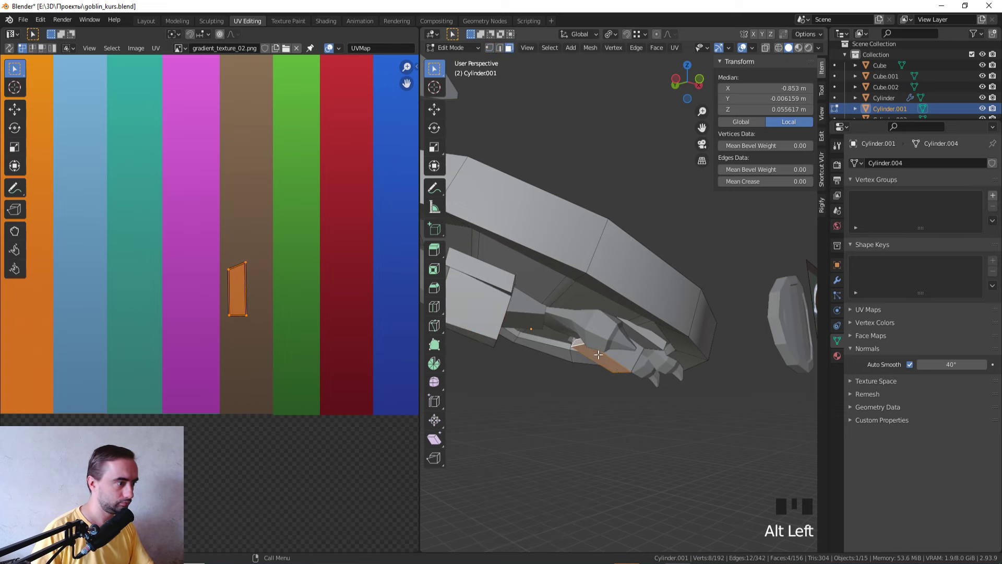
{"action": "key", "text": "g"}
{"action": "key", "text": "g"}
{"action": "scroll", "scroll_direction": "down", "scroll_amount": 3}
{"action": "key", "text": "KP_1"}
{"action": "scroll", "scroll_direction": "up", "scroll_amount": 3}
{"action": "key", "text": "z"}
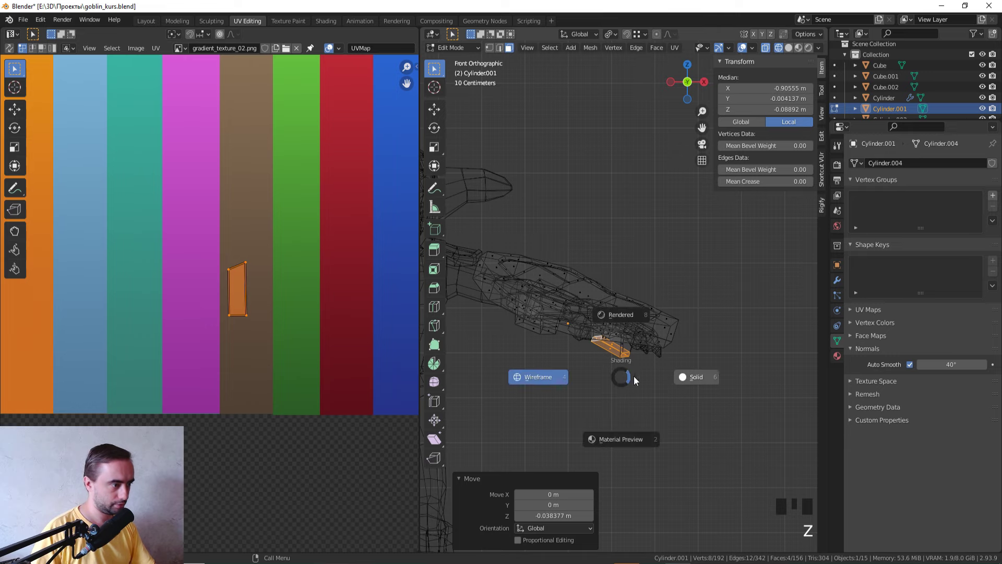
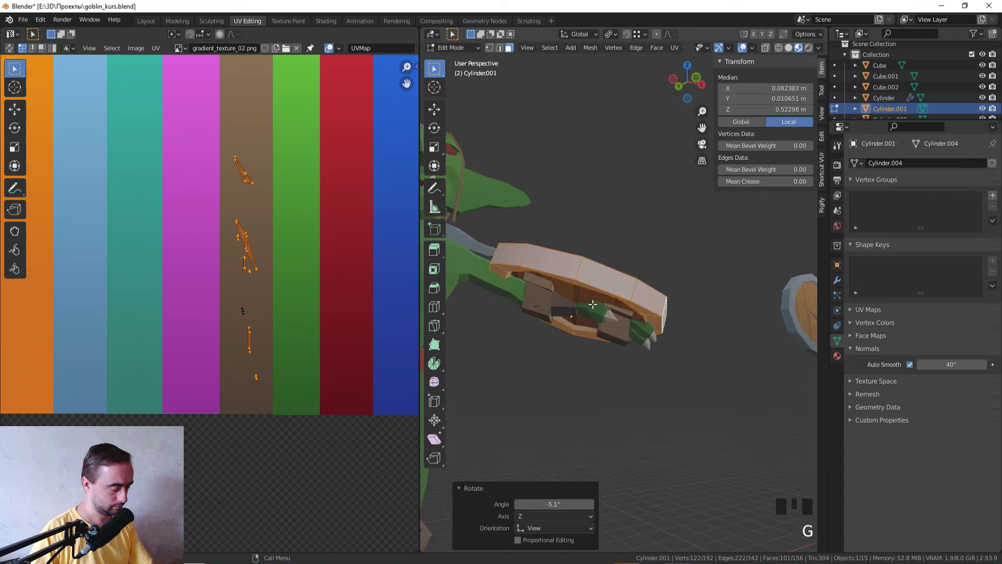
- Rotate and move the linked handle pieces to wrap the arm, then return to object mode
{"action": "key", "text": "ctrl+z"}
{"action": "key", "text": "l"}
{"action": "key", "text": "r"}
{"action": "key", "text": "g"}
{"action": "key", "text": "r"}
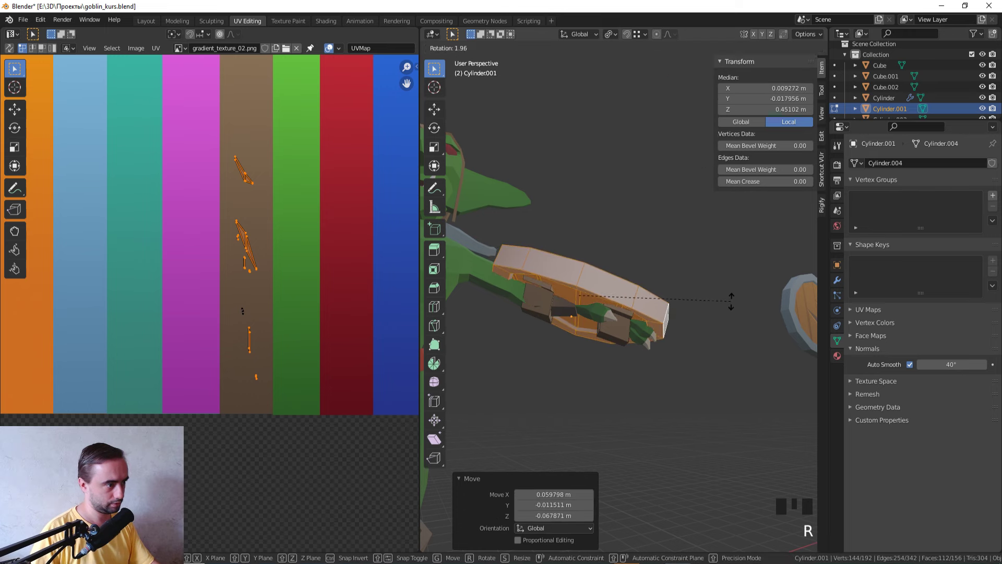
{"action": "key", "text": "Tab"}
{"action": "left_click", "coordinate": [707, 261]}
- Orbit around the goblin to check the shield resting on the arm
{"action": "scroll", "scroll_direction": "down", "scroll_amount": 3}
{"action": "left_click_drag", "start_coordinate": [668, 260], "coordinate": [628, 360]}
{"action": "scroll", "scroll_direction": "up", "scroll_amount": 3}
{"action": "scroll", "scroll_direction": "down", "scroll_amount": 3}
{"action": "left_click_drag", "start_coordinate": [621, 347], "coordinate": [621, 298]}
{"action": "left_click", "coordinate": [621, 298]}
{"action": "scroll", "scroll_direction": "up", "scroll_amount": 3}
{"action": "key", "text": "KP_1"}
{"action": "scroll", "scroll_direction": "up", "scroll_amount": 3}
- Select the cleaver's parts, join them and rotate it about X so the goblin holds it forward
{"action": "key", "text": "r"}
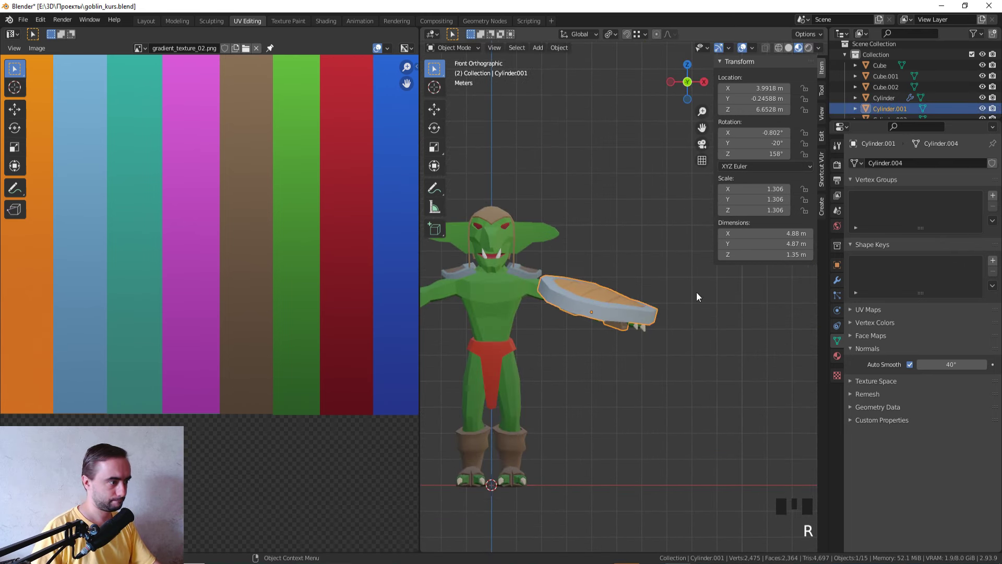
{"action": "key", "text": "g"}
{"action": "left_click", "coordinate": [678, 259]}
{"action": "scroll", "scroll_direction": "down", "scroll_amount": 3}
{"action": "middle_click", "coordinate": [667, 261]}
{"action": "scroll", "scroll_direction": "up", "scroll_amount": 3}
{"action": "left_click", "coordinate": [484, 272]}
{"action": "left_click", "coordinate": [471, 305]}
{"action": "left_click_drag", "start_coordinate": [503, 306], "coordinate": [615, 317]}
{"action": "key", "text": "ctrl+j"}
{"action": "key", "text": "KP_1"}
{"action": "key", "text": "r"}
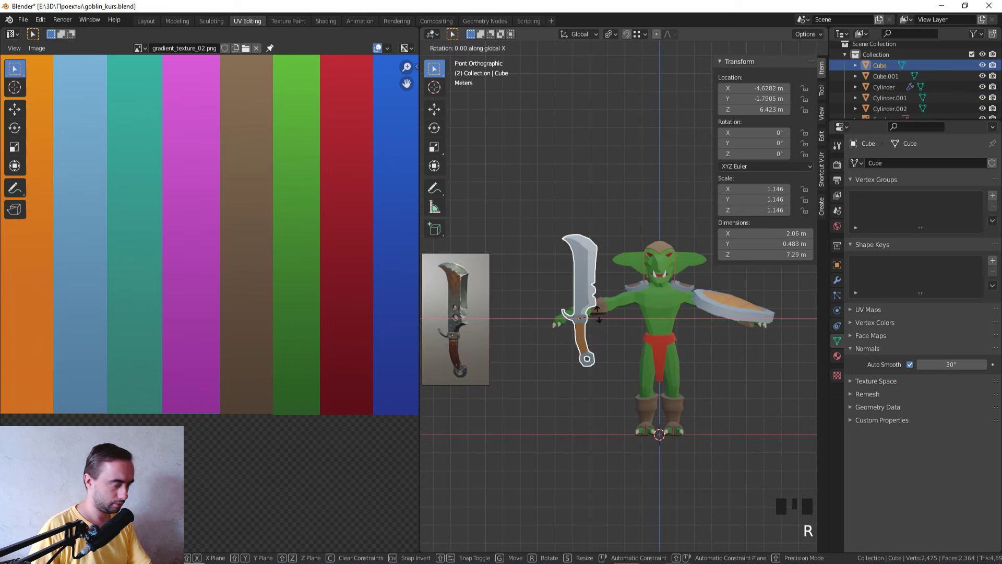
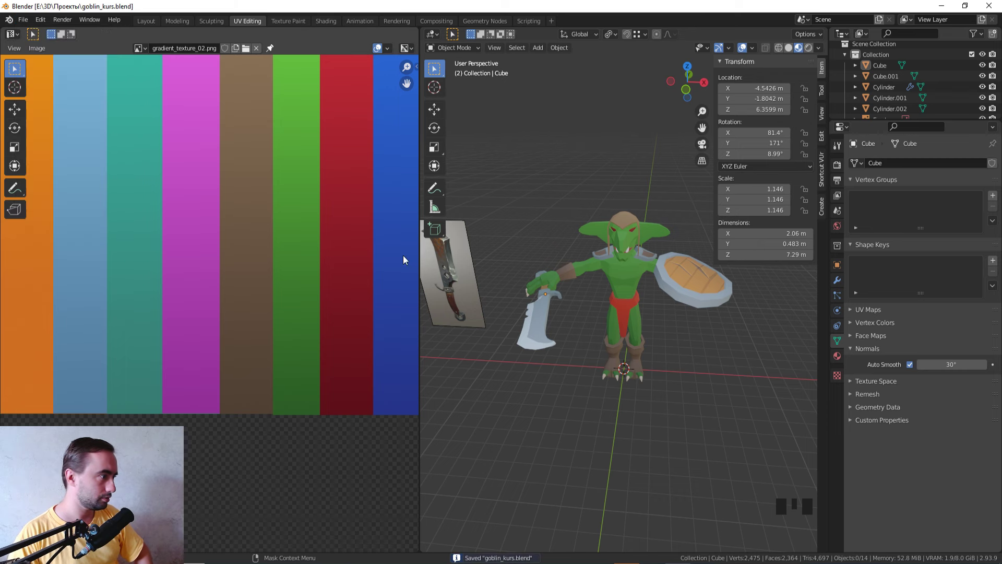
- Save the goblin project and look the model over in the Layout workspace
{"action": "left_click", "coordinate": [153, 20]}
{"action": "scroll", "scroll_direction": "down", "scroll_amount": 3}
{"action": "middle_click", "coordinate": [515, 274]}
{"action": "scroll", "scroll_direction": "down", "scroll_amount": 3}
{"action": "middle_click", "coordinate": [479, 301]}
{"action": "scroll", "scroll_direction": "up", "scroll_amount": 3}
{"action": "scroll", "scroll_direction": "up", "scroll_amount": 3}
- Select the shield and start turning it about the vertical axis from the top view
{"action": "left_click", "coordinate": [549, 278]}
{"action": "left_click_drag", "start_coordinate": [553, 279], "coordinate": [610, 260]}
{"action": "key", "text": "r"}
{"action": "middle_click", "coordinate": [607, 259]}
{"action": "scroll", "scroll_direction": "down", "scroll_amount": 3}
{"action": "key", "text": "KP_7"}
{"action": "key", "text": "r"}
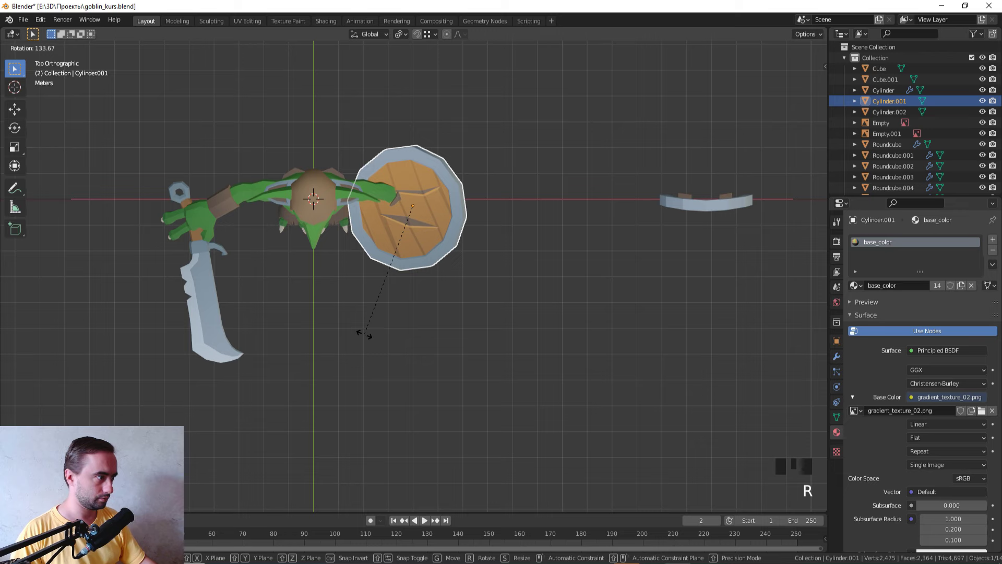
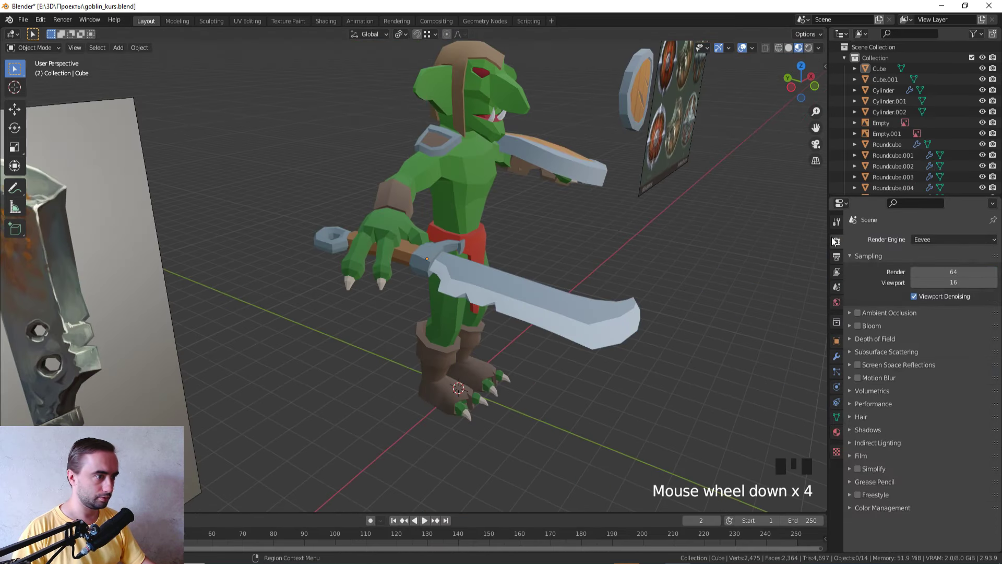
- Enable ambient occlusion and bloom in the Eevee render properties
{"action": "middle_click", "coordinate": [699, 242]}
{"action": "left_click", "coordinate": [861, 313]}
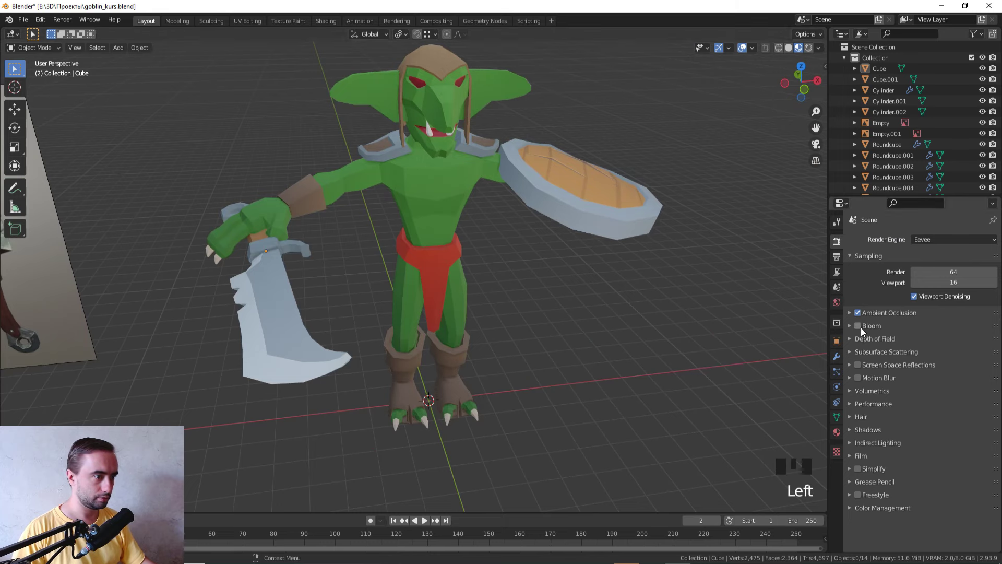
{"action": "left_click", "coordinate": [863, 329]}
- Enable Screen Space Reflections, then toggle the goblin body in and out of Edit Mode with everything selected and unhide the scene
{"action": "left_click", "coordinate": [861, 367]}
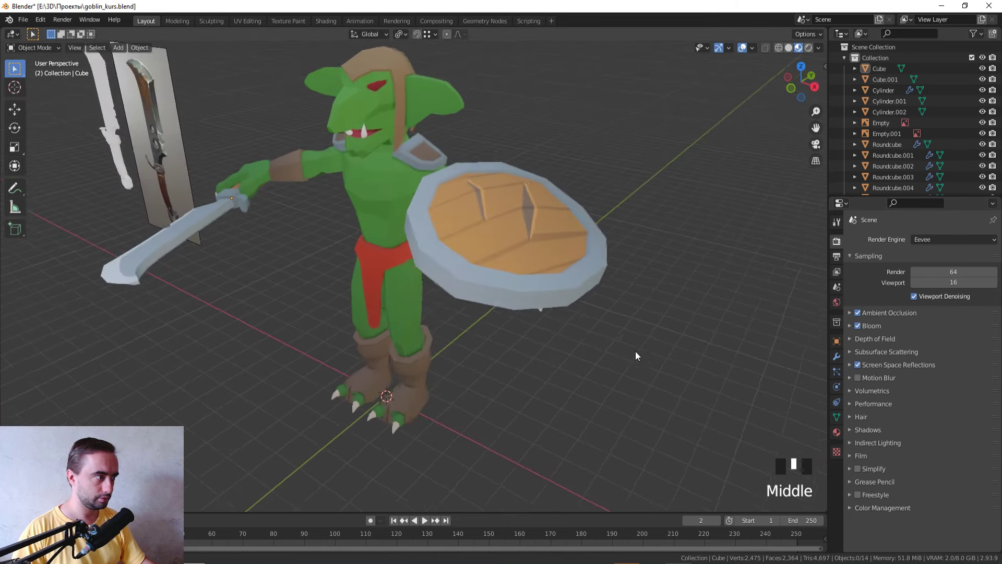
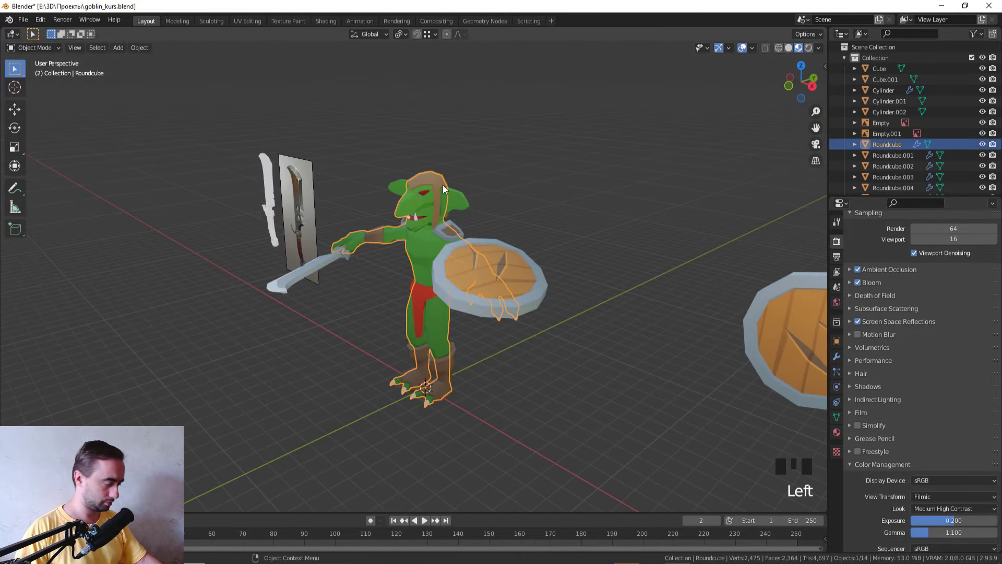
{"action": "key", "text": "shift+h"}
{"action": "key", "text": "Tab"}
{"action": "key", "text": "a"}
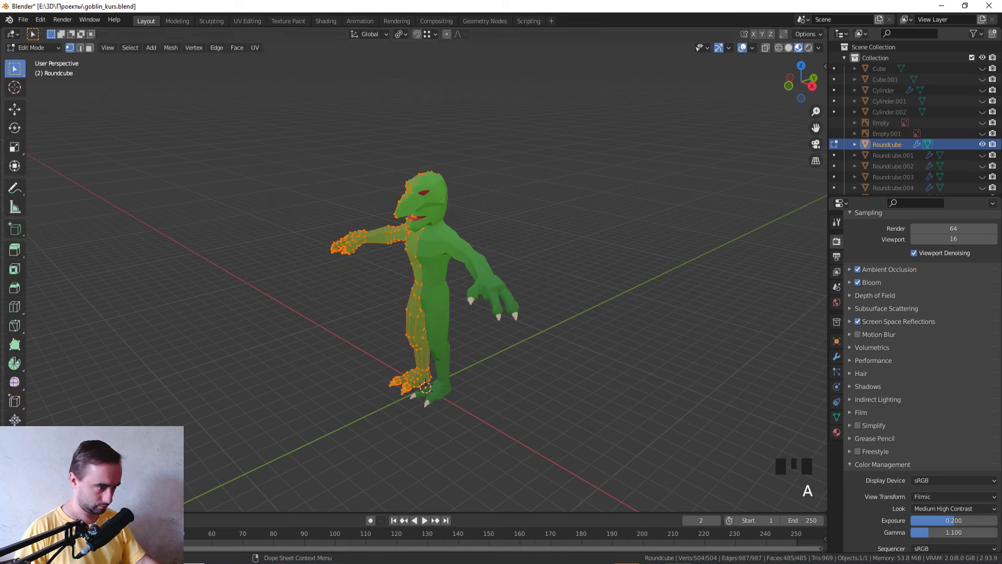
{"action": "key", "text": "Tab"}
{"action": "key", "text": "Tab"}
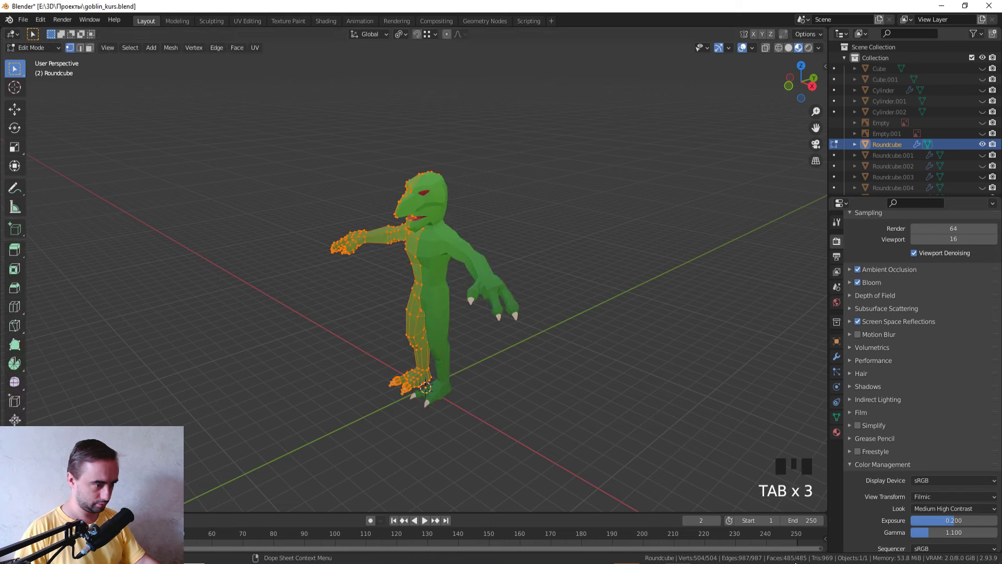
{"action": "key", "text": "Tab"}
{"action": "key", "text": "Tab"}
{"action": "key", "text": "alt+h"}
- Switch to wireframe, select all character meshes in face mode and enter Edit Mode on goblin, cleaver and shield together
{"action": "scroll", "scroll_direction": "up", "scroll_amount": 3}
{"action": "left_click", "coordinate": [607, 359]}
{"action": "scroll", "scroll_direction": "down", "scroll_amount": 3}
{"action": "key", "text": "z"}
{"action": "left_click", "coordinate": [556, 413]}
{"action": "key", "text": "Tab"}
{"action": "key", "text": "a"}
{"action": "key", "text": "3"}
{"action": "key", "text": "Tab"}
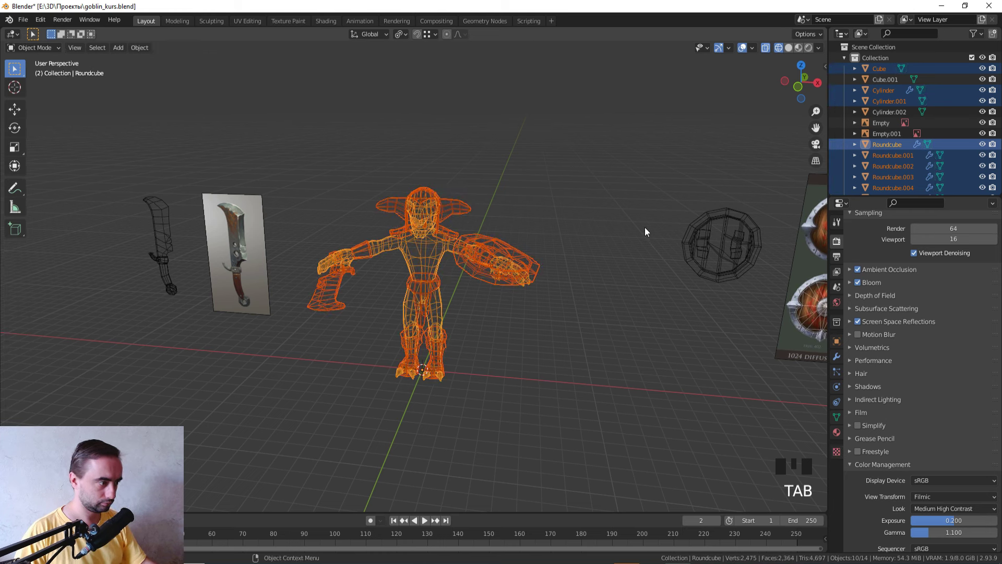
{"action": "key", "text": "shift+h"}
{"action": "key", "text": "Tab"}
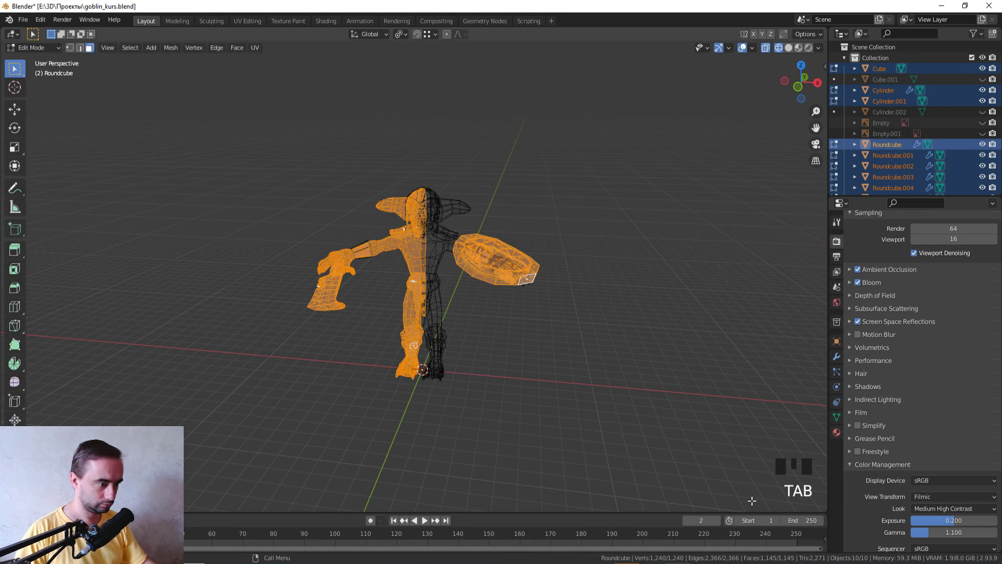